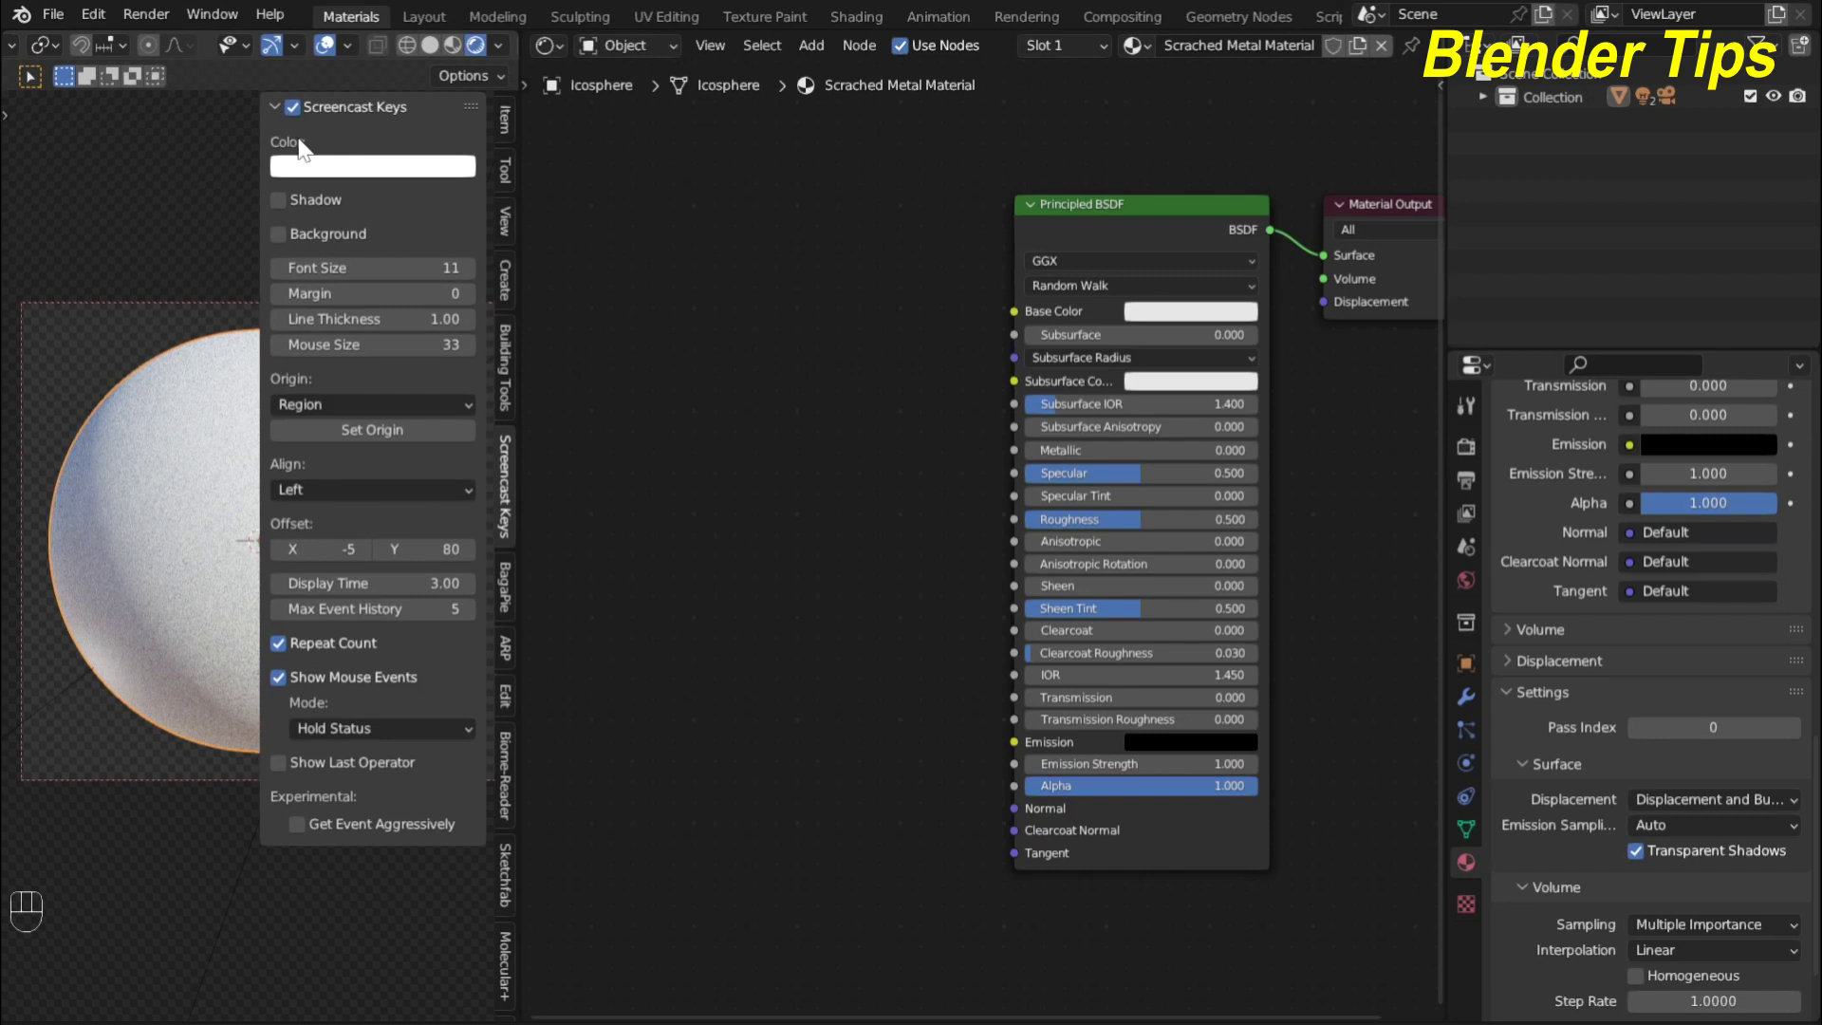
Hide the viewport sidebar and reframe the node editor around the Scratched Metal node tree
key(n)
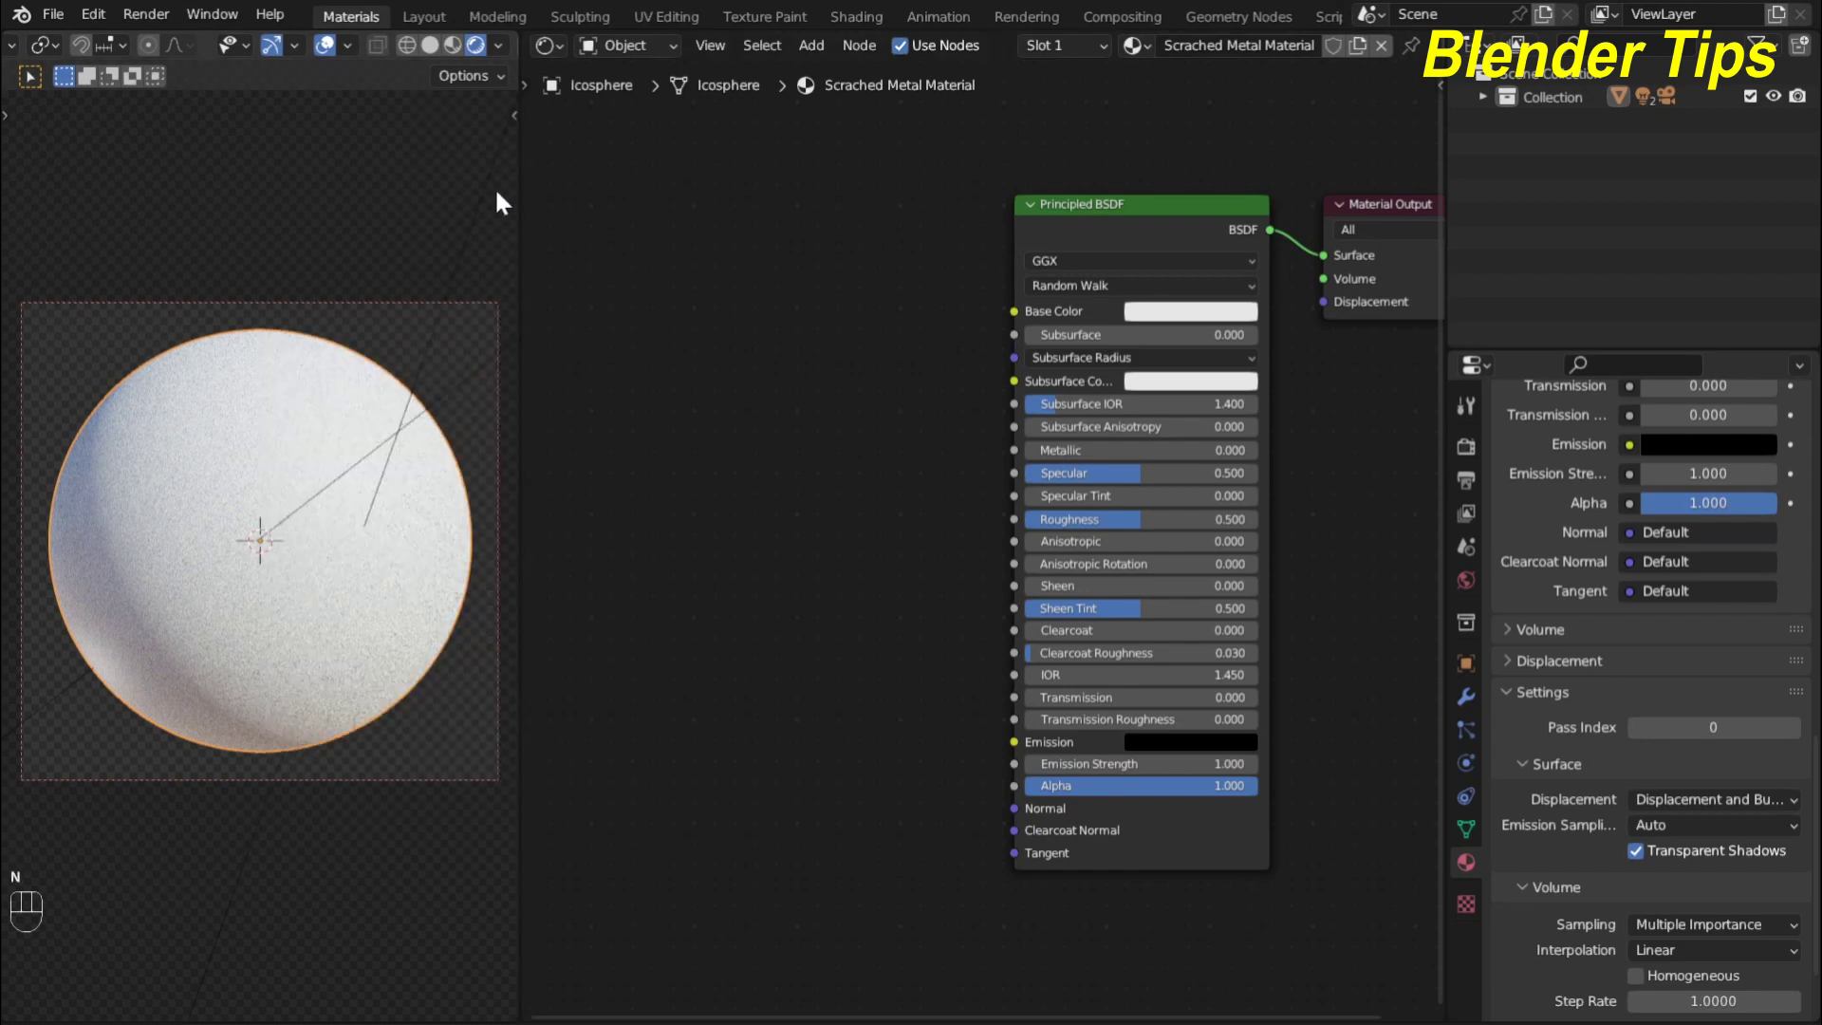
drag(95, 20, 180, 376)
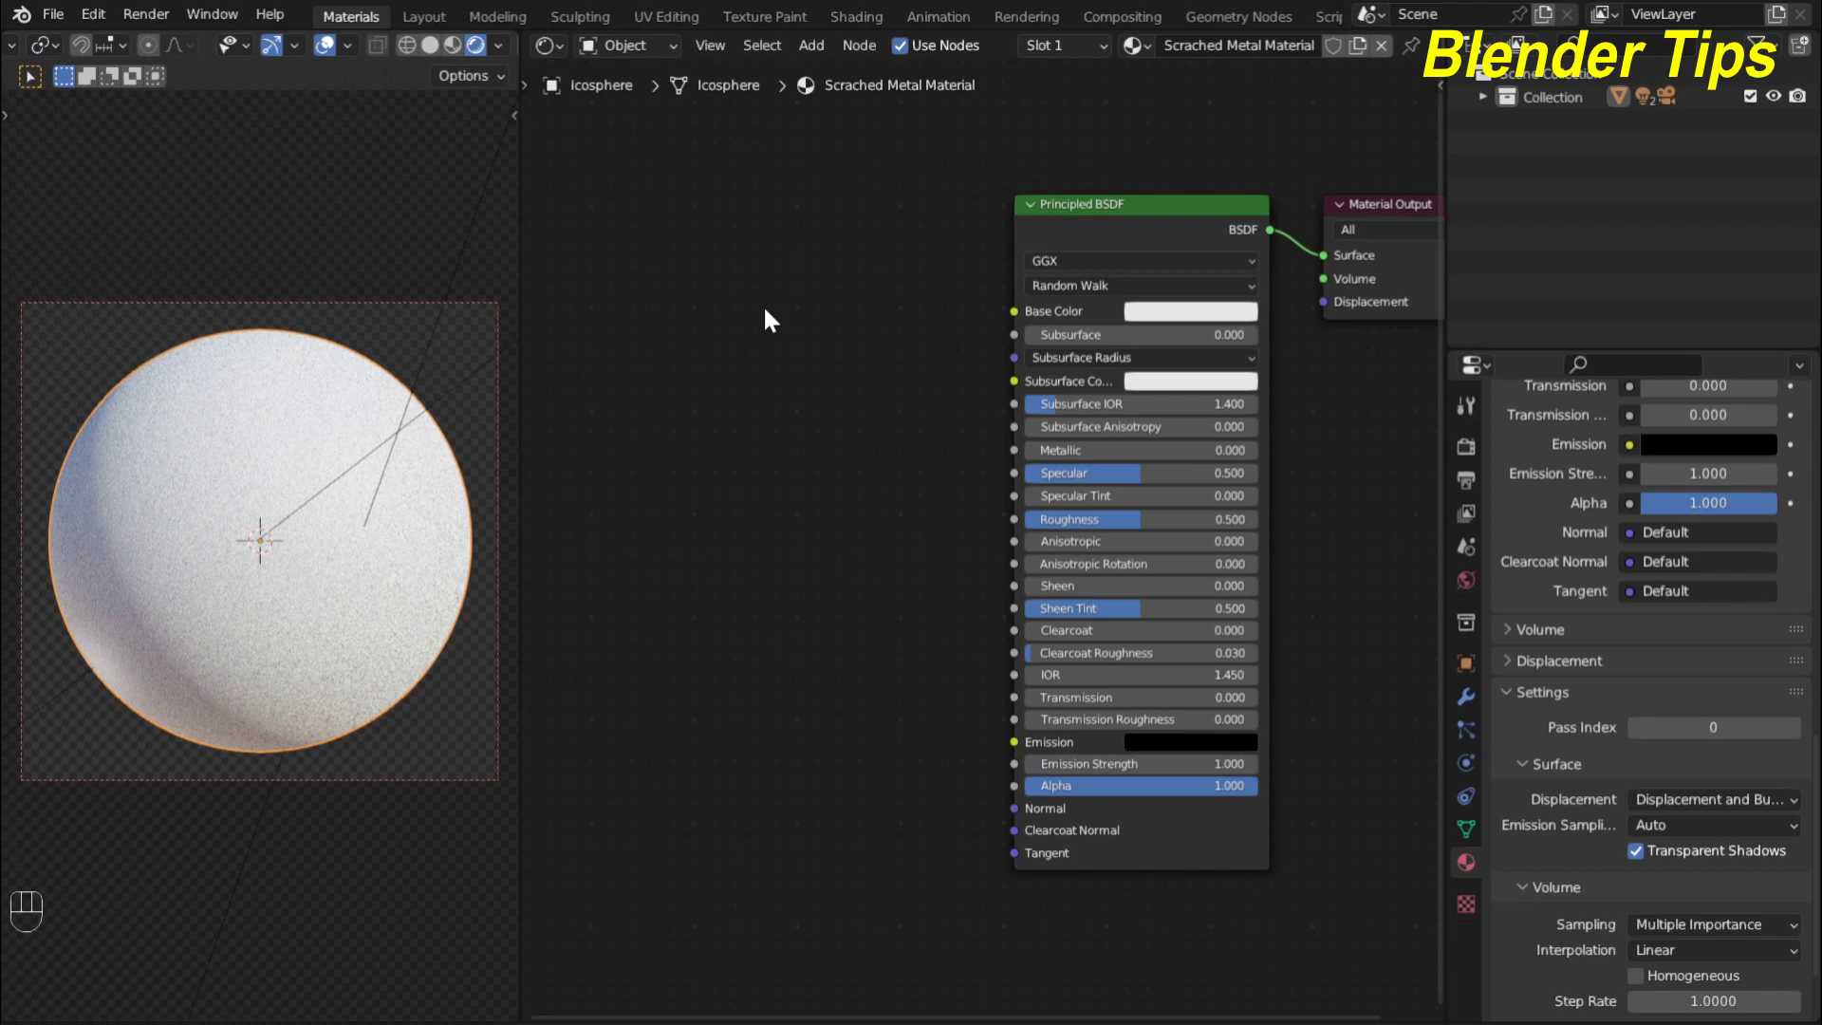
scroll(down, 3)
middle_click(770, 317)
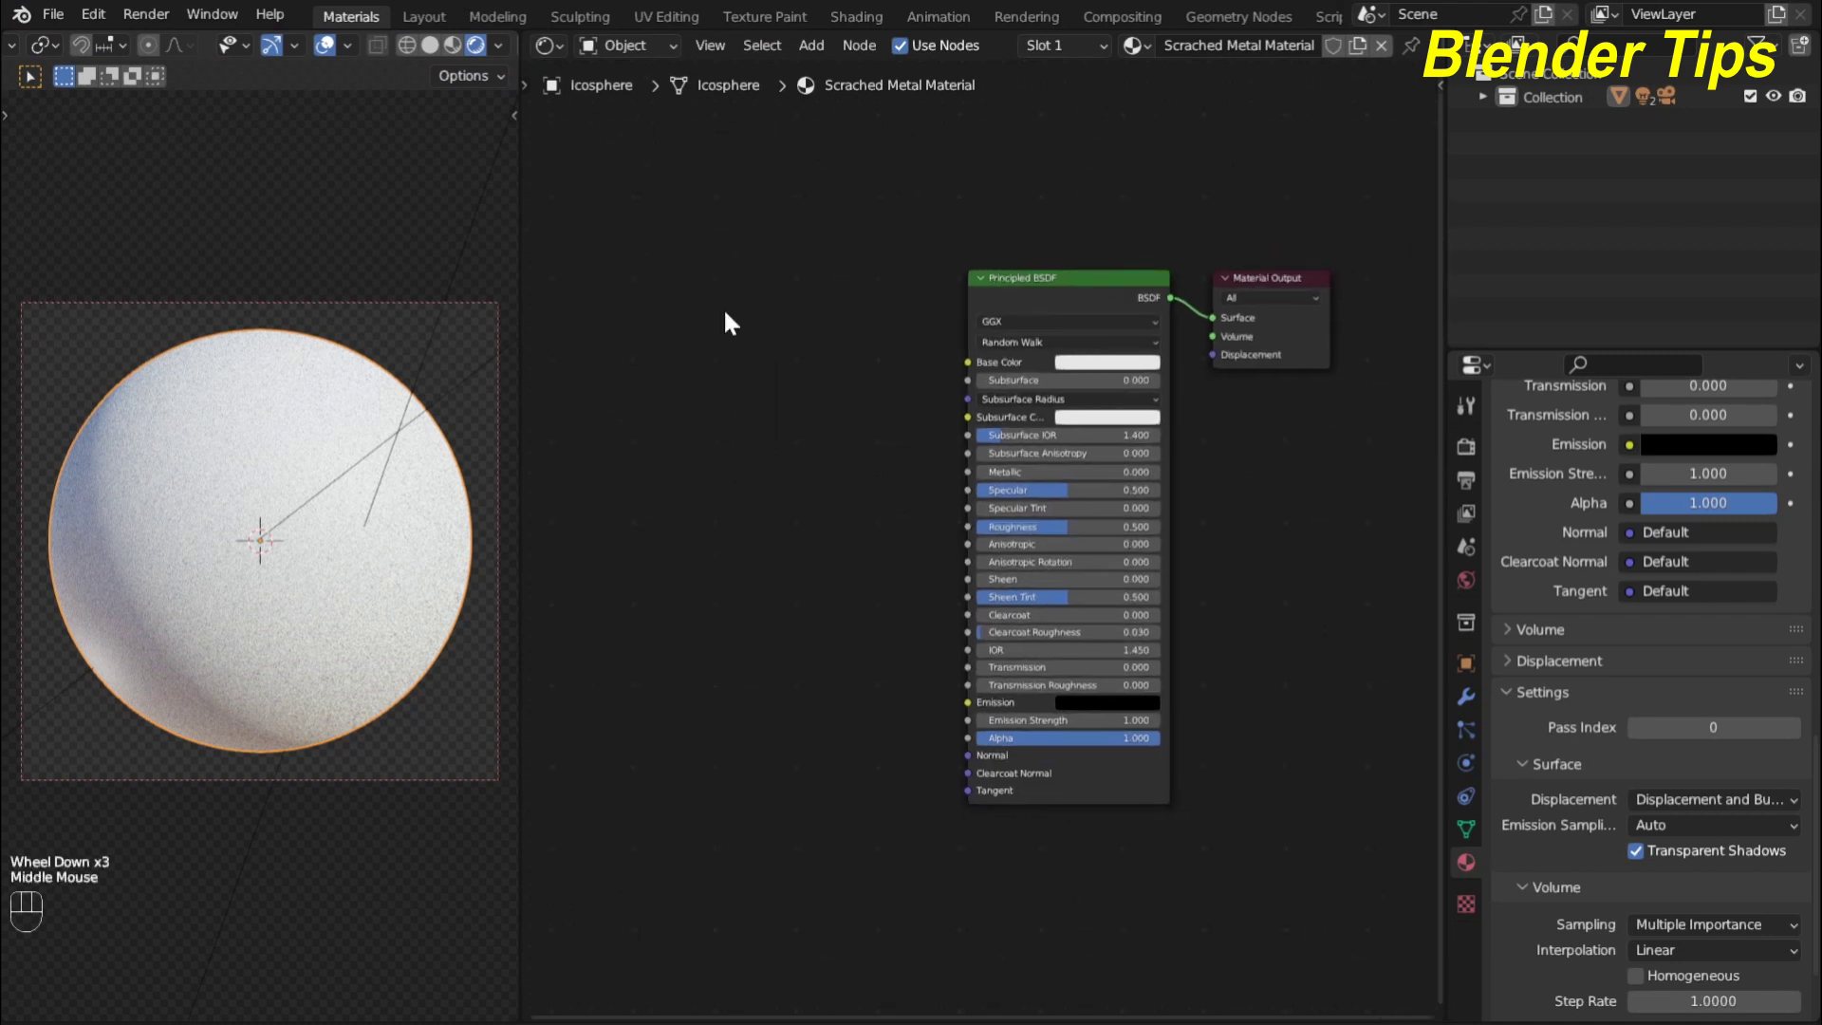
Add a Wave Texture node beside the metallic Principled BSDF
key(F6)
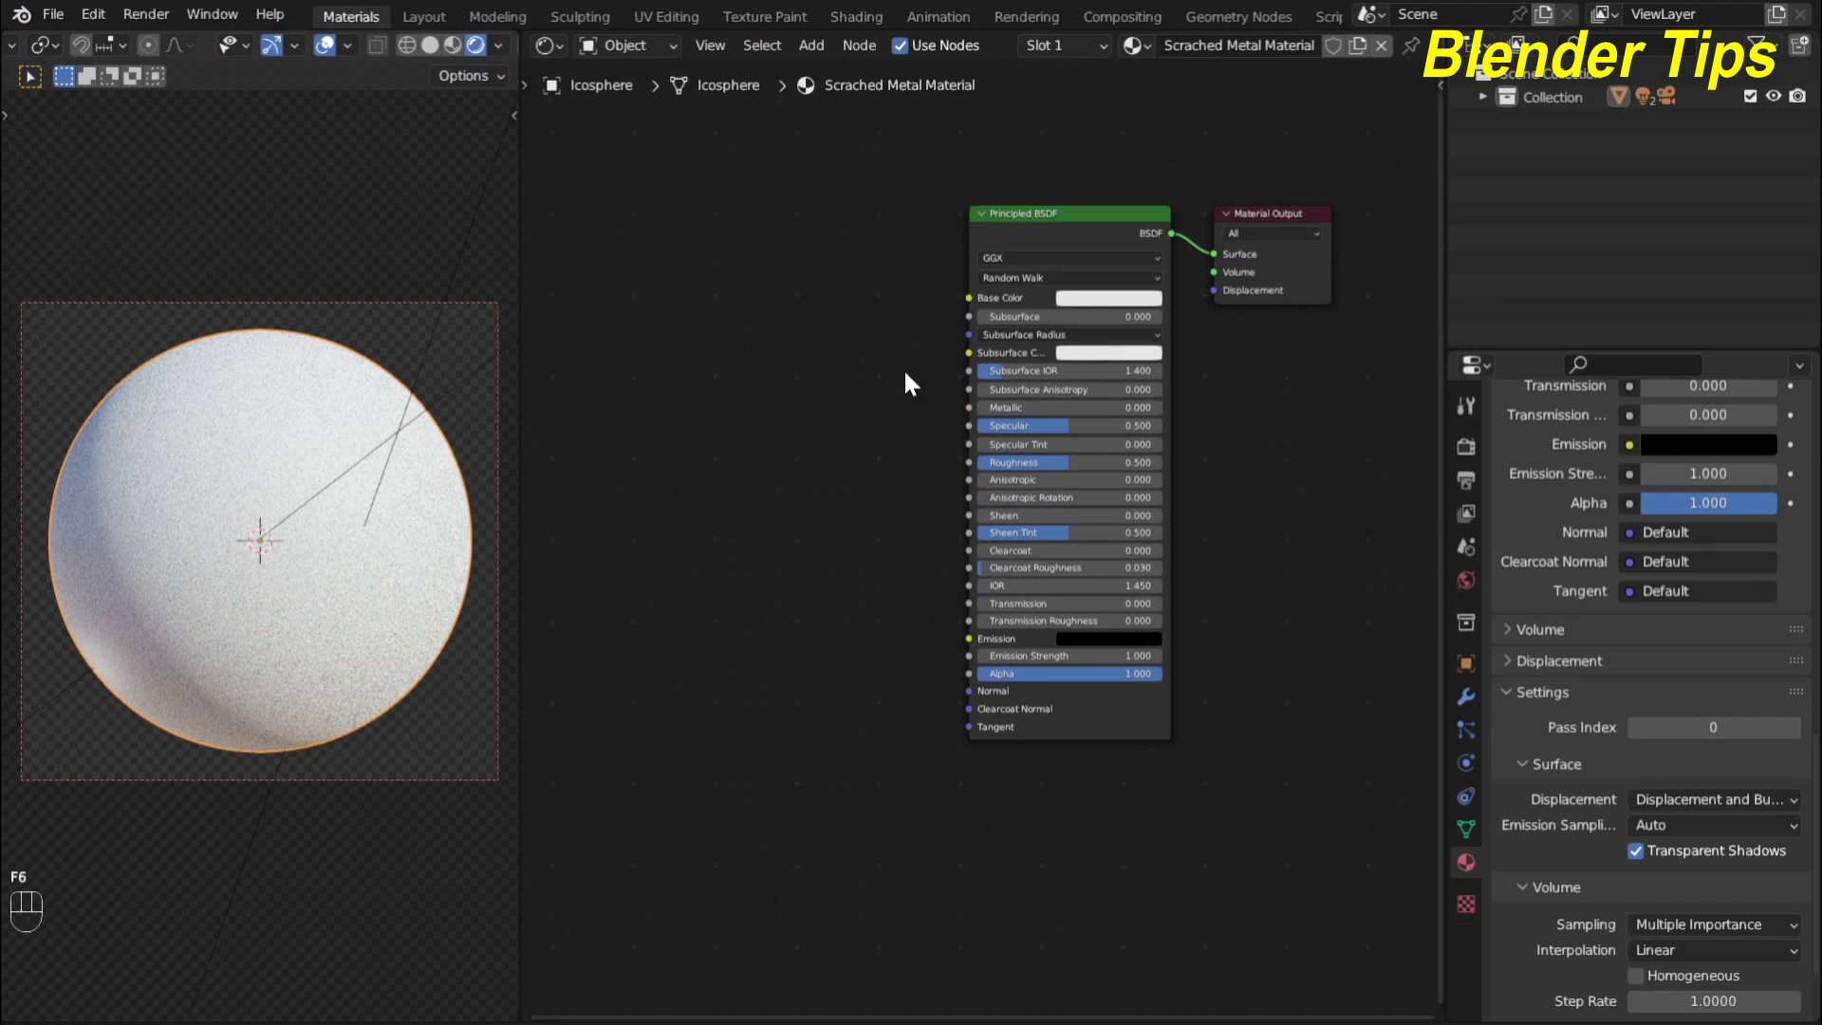
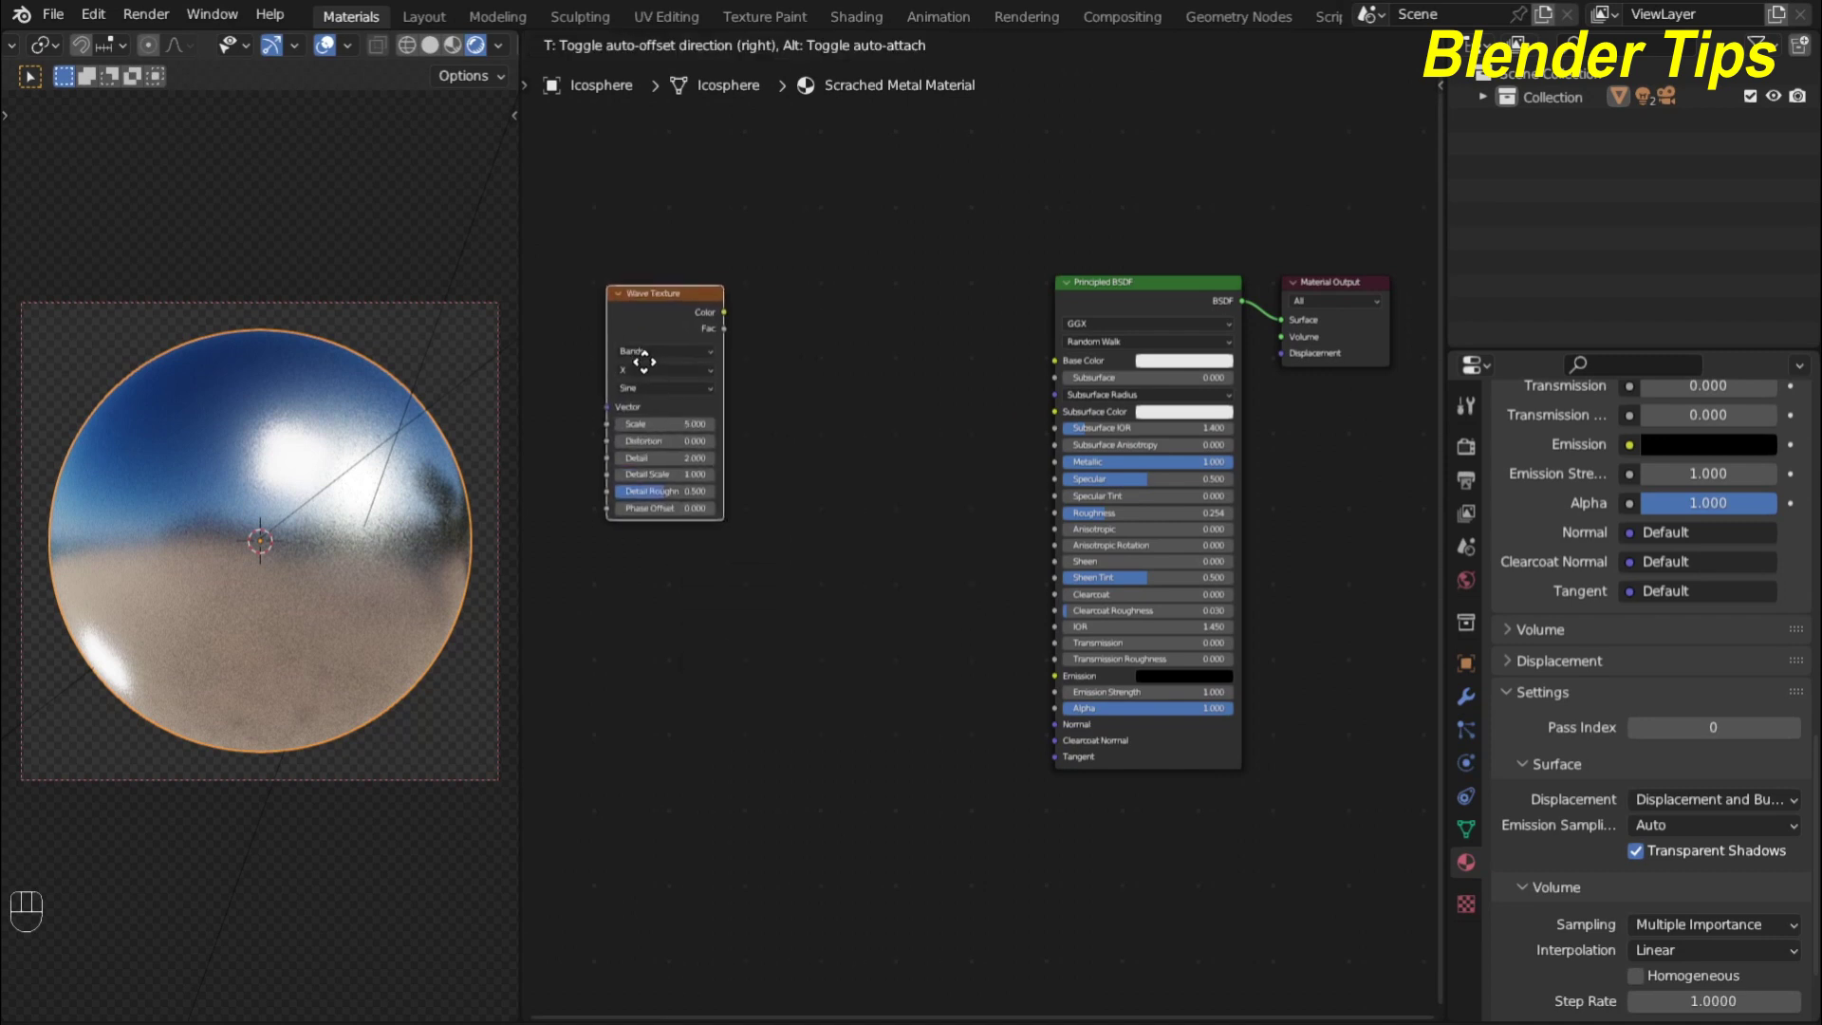
scroll(down, 3)
middle_click(827, 467)
click(775, 418)
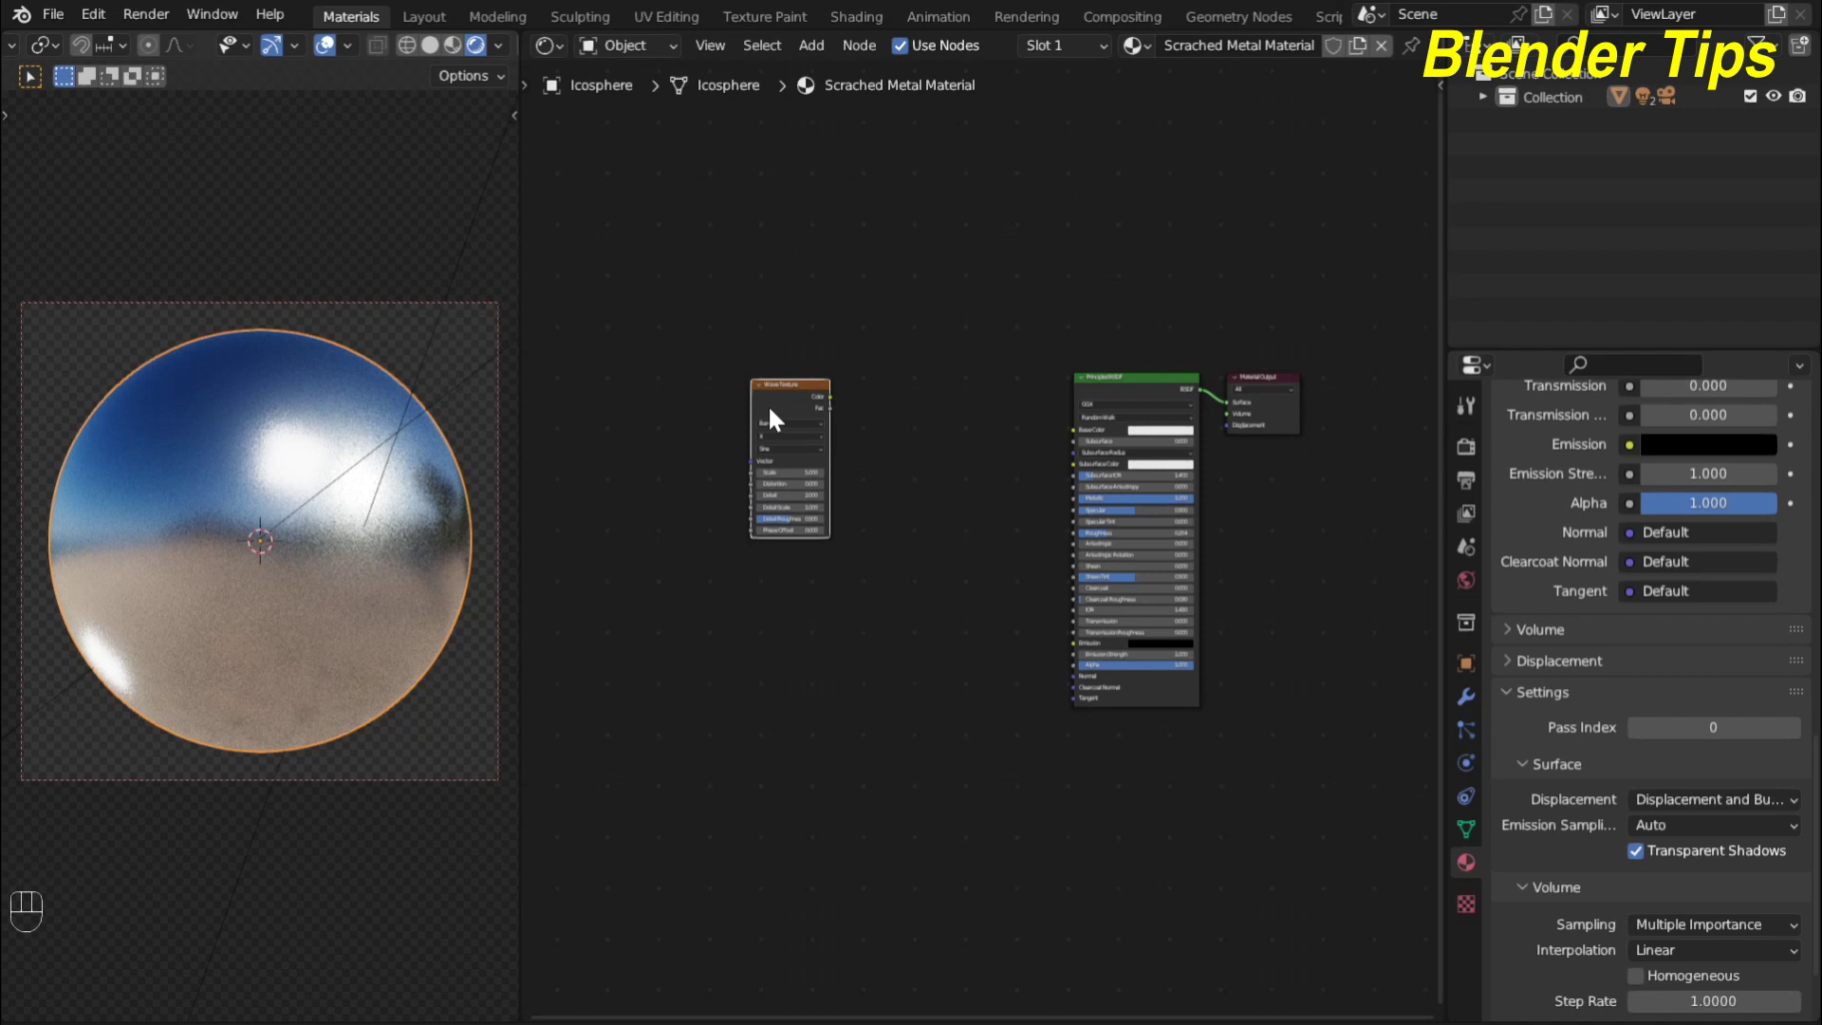
Feed the Wave Texture with Texture Coordinate and Mapping nodes via Ctrl+T
key(ctrl+t)
scroll(up, 3)
middle_click(766, 596)
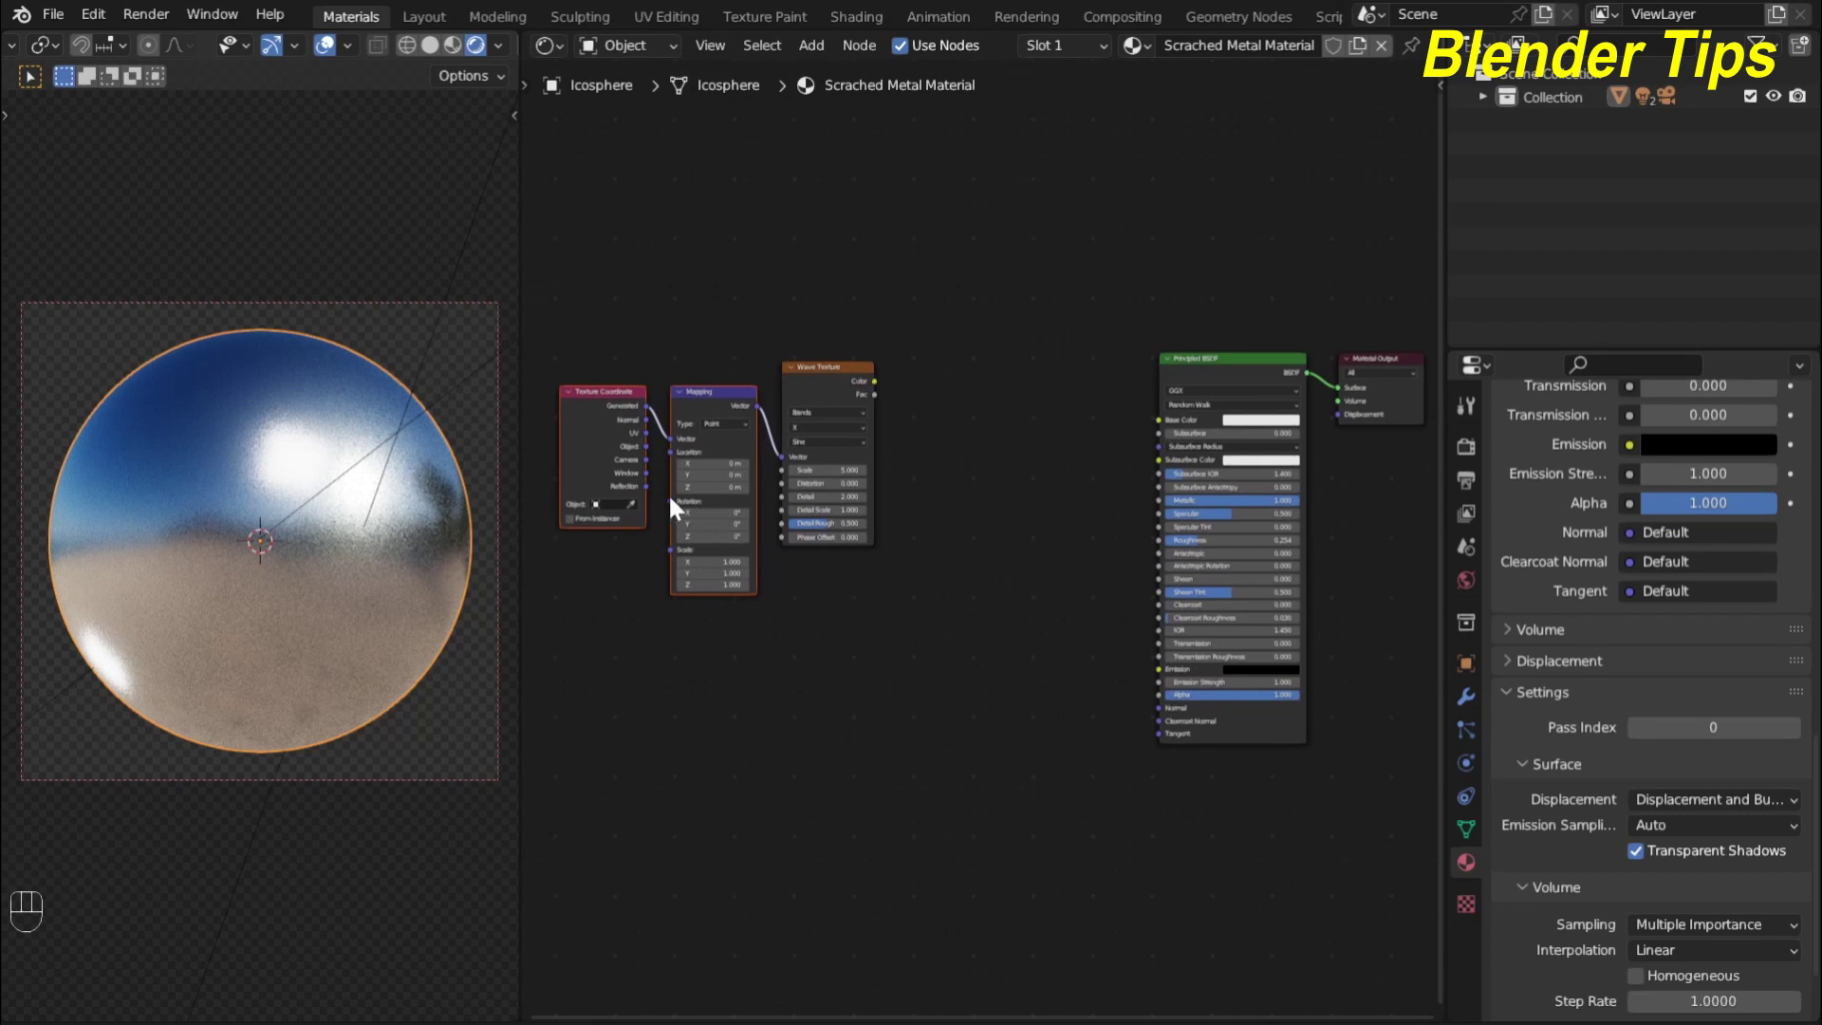
Preview the Wave Texture output so the icosphere shows black-and-white stripes
click(654, 455)
click(663, 454)
scroll(up, 3)
scroll(down, 3)
middle_click(774, 613)
middle_click(938, 628)
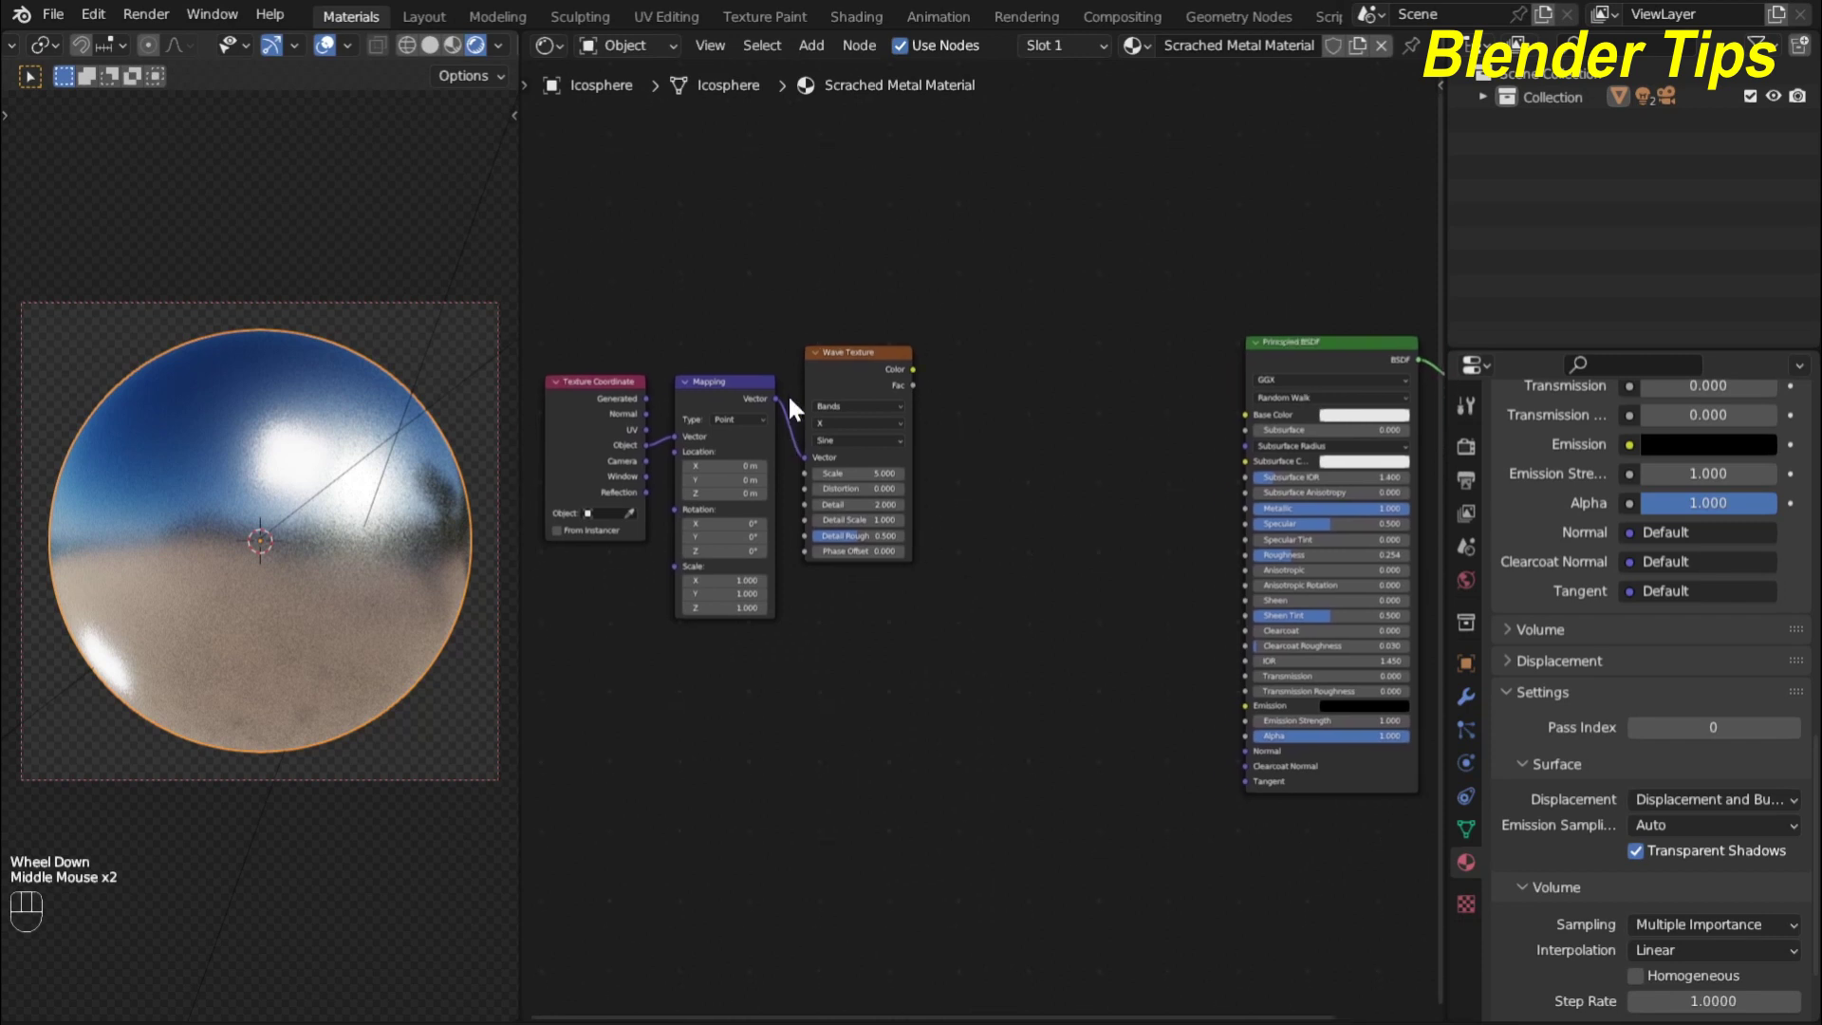
click(847, 395)
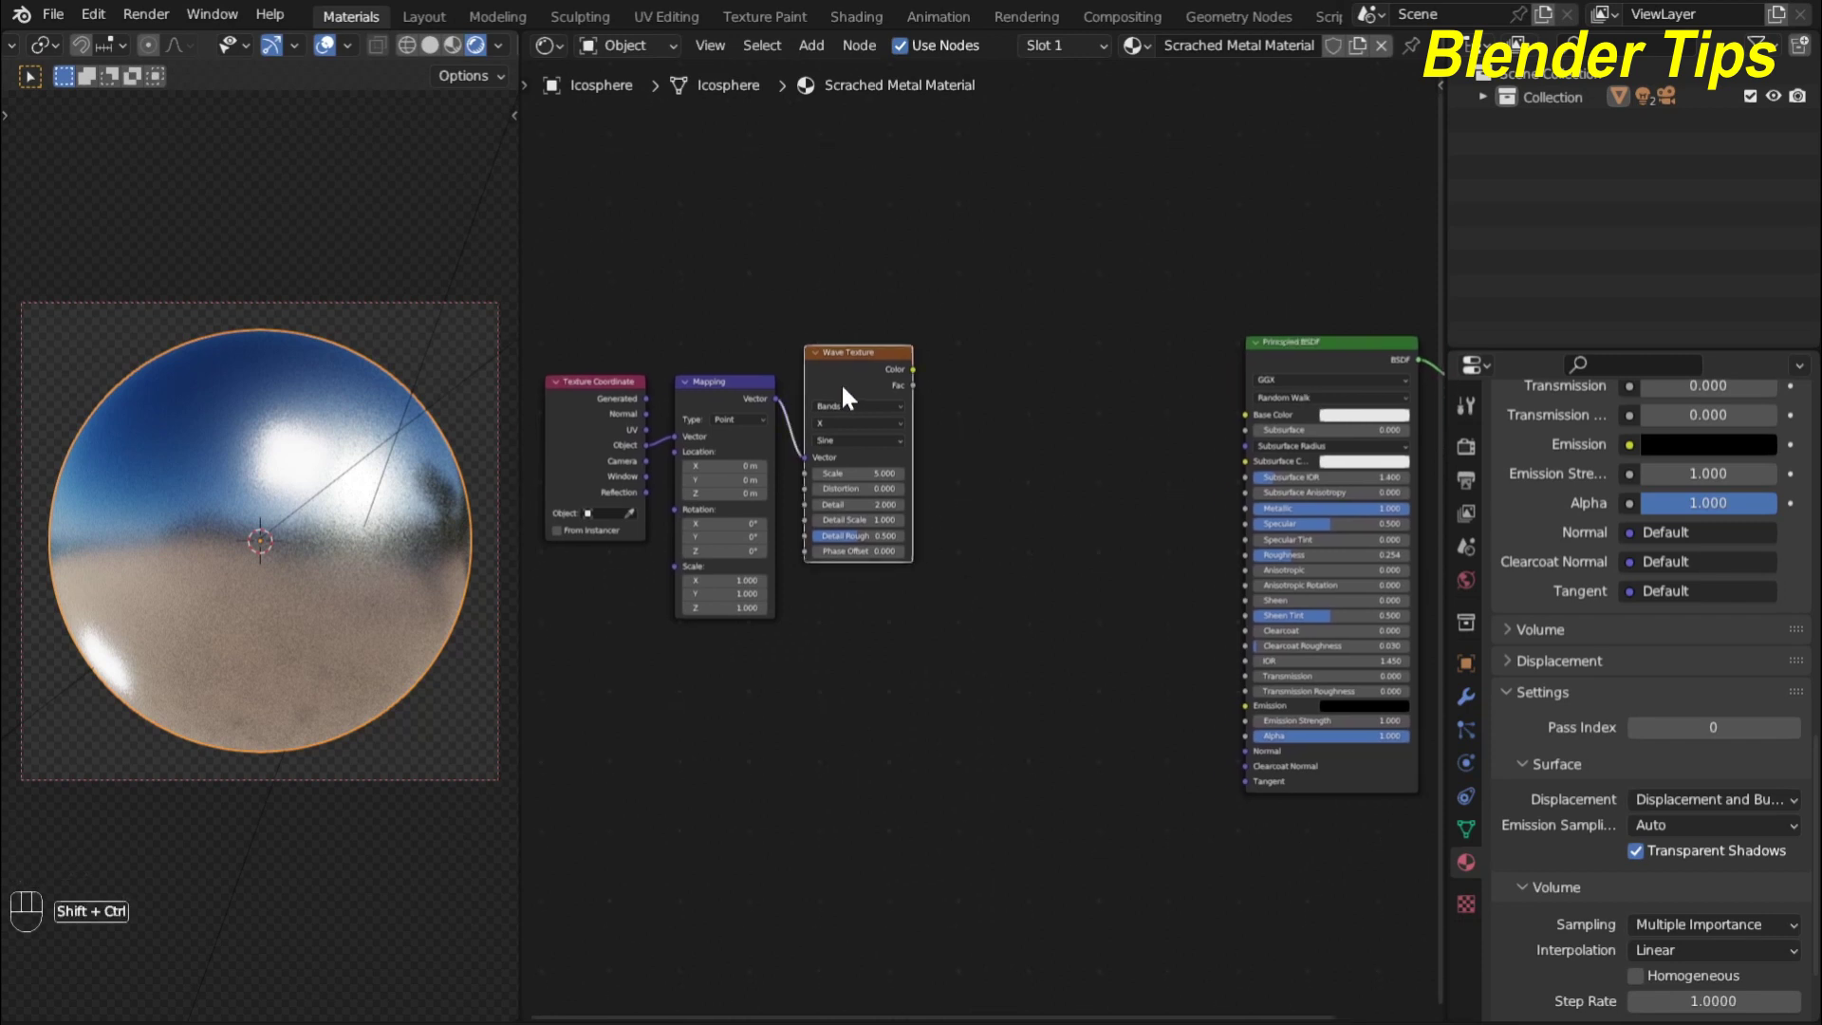
click(847, 395)
scroll(up, 3)
scroll(up, 3)
middle_click(922, 618)
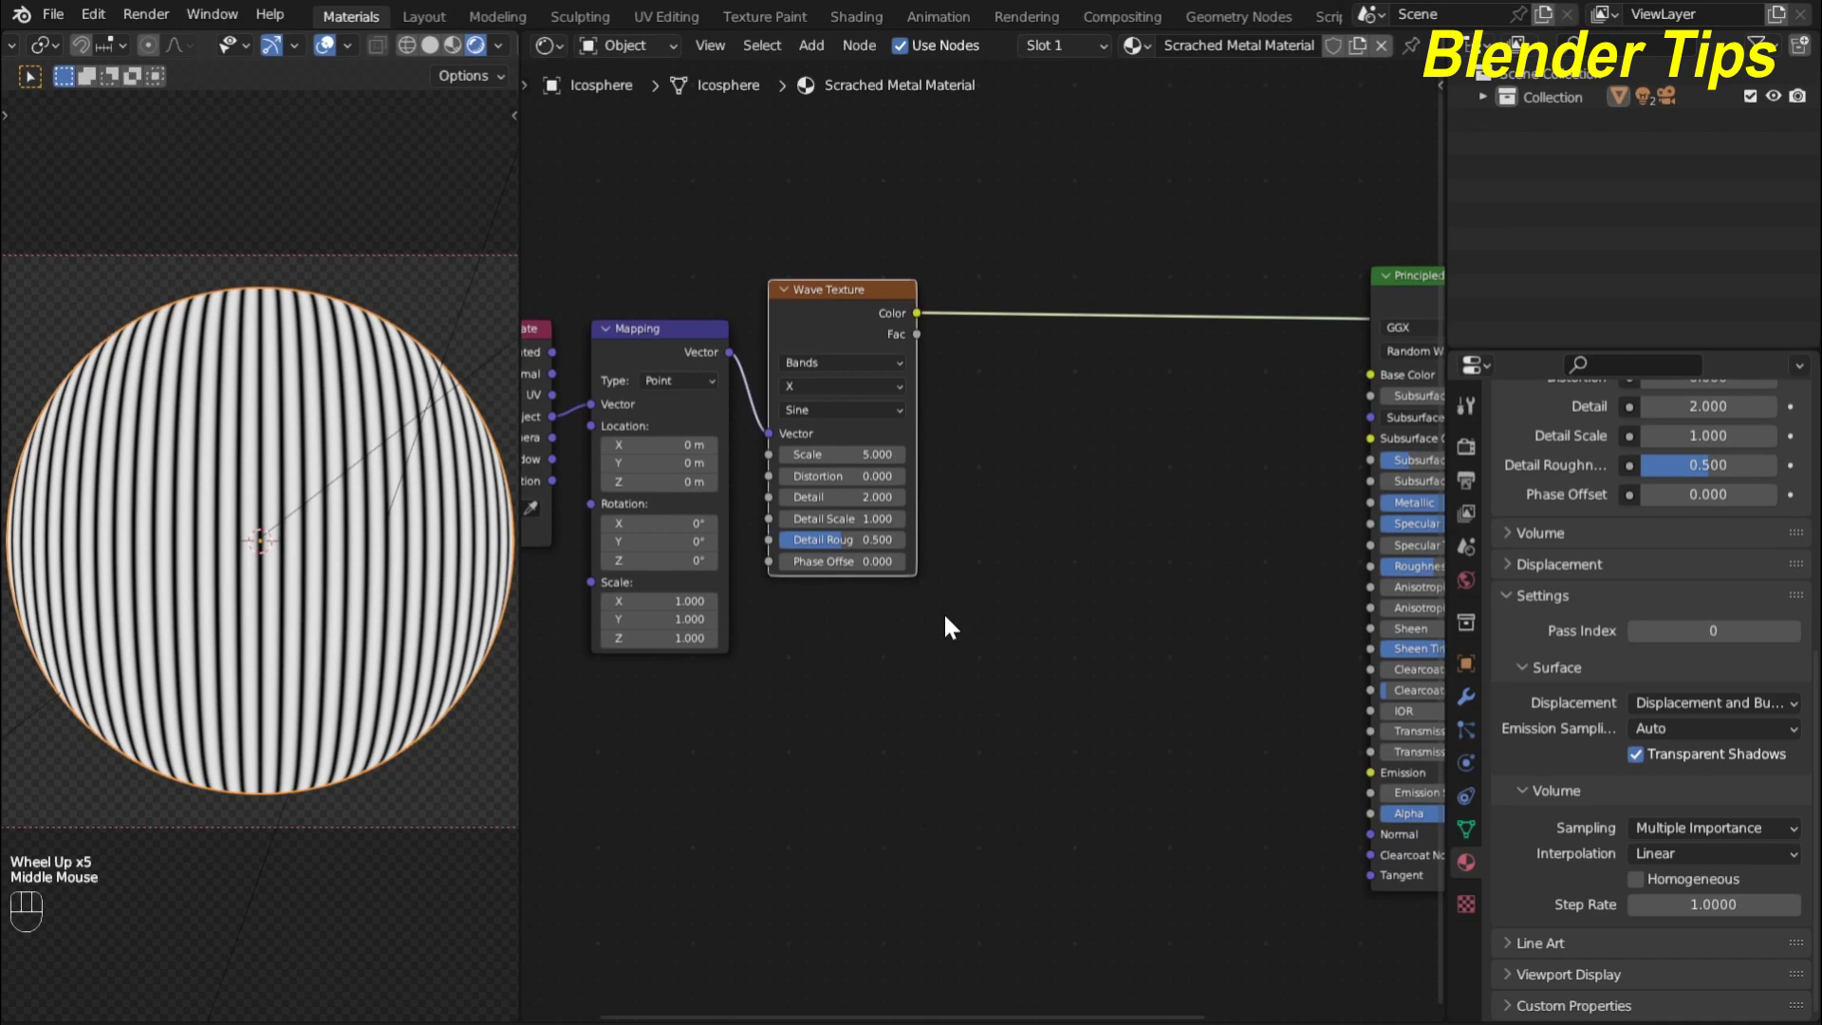
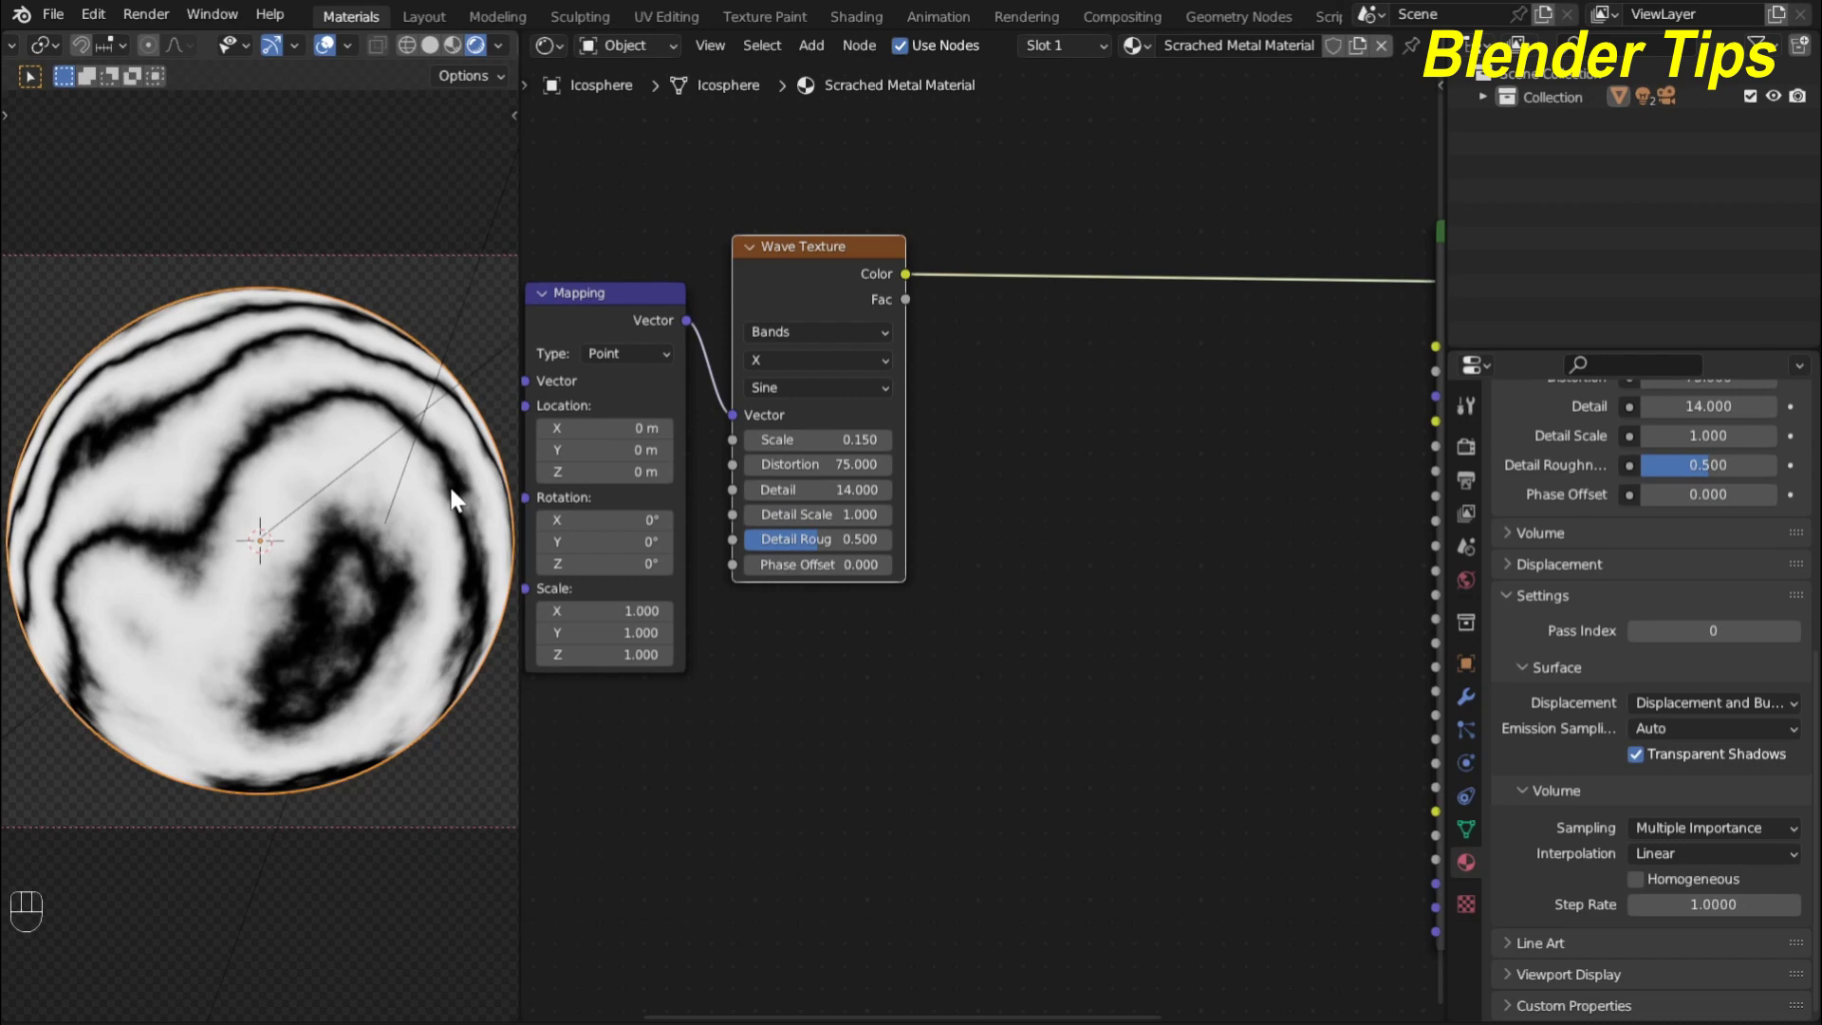
Raise the wave's detail roughness to 0.700, completing the marbled pattern
drag(802, 547, 852, 549)
drag(852, 549, 810, 658)
key(KP_0)
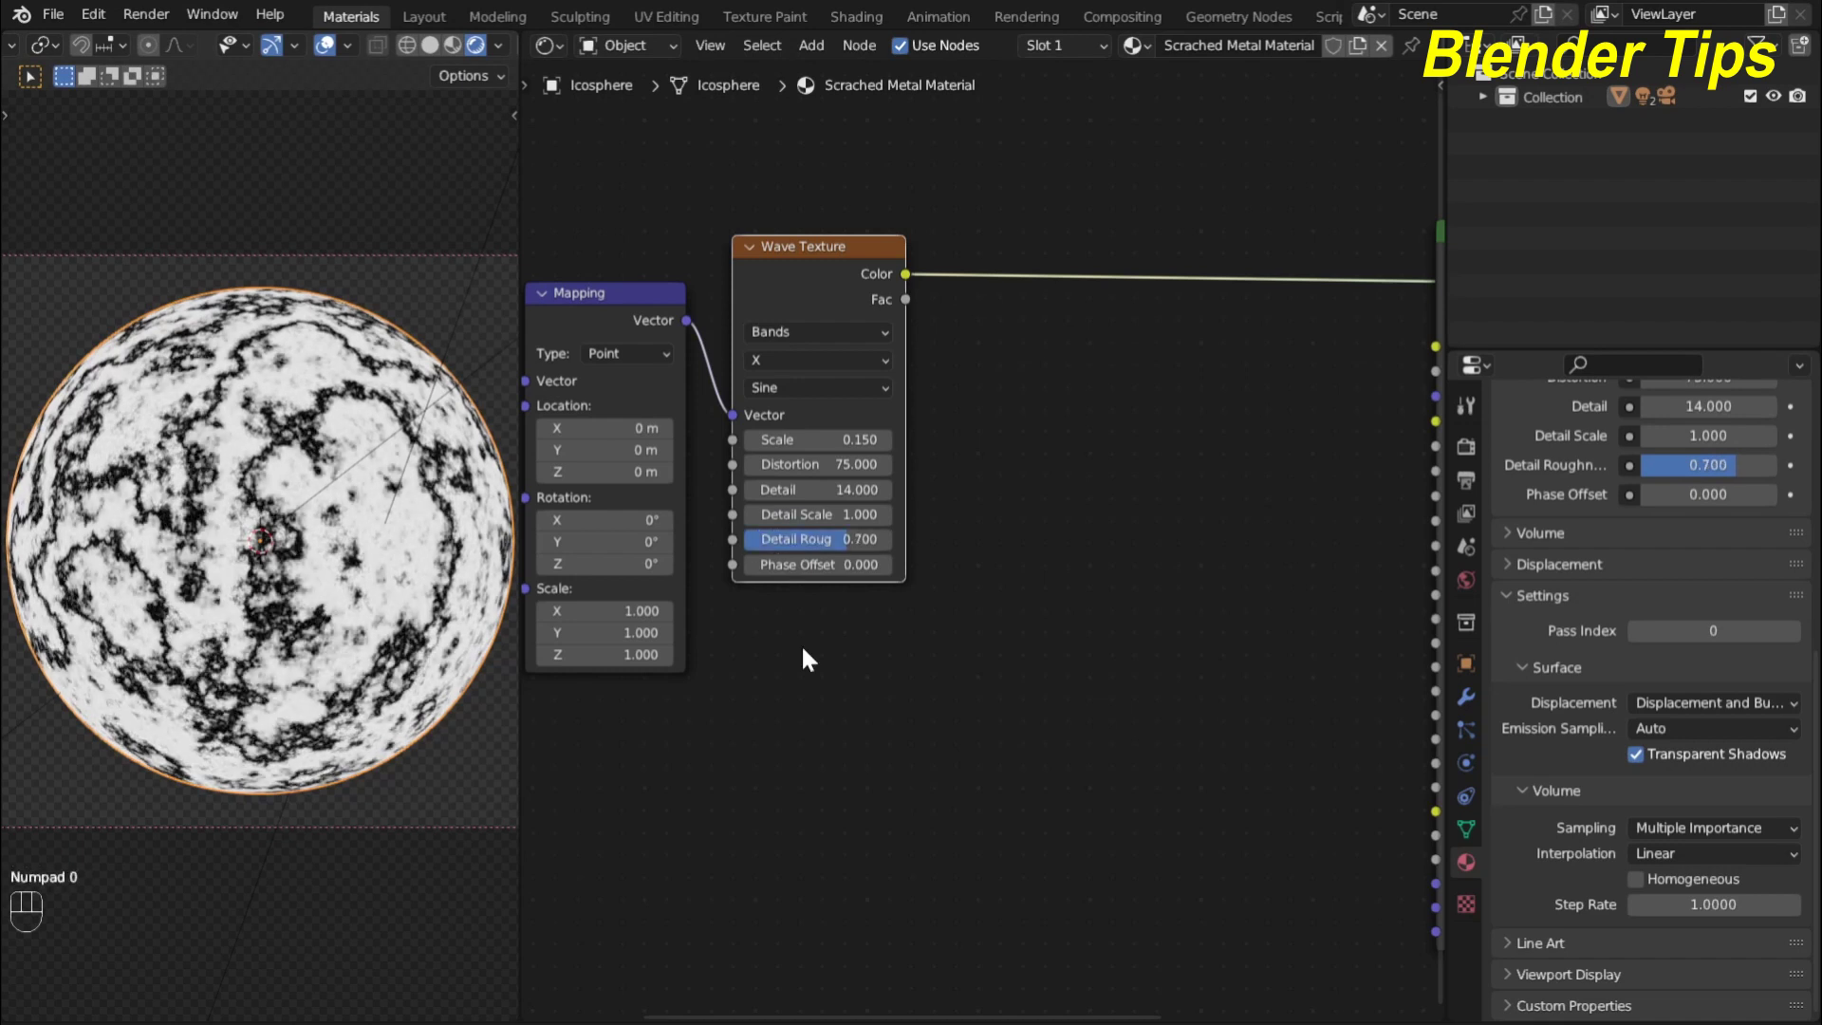
scroll(down, 3)
middle_click(1030, 493)
middle_click(1047, 464)
scroll(up, 3)
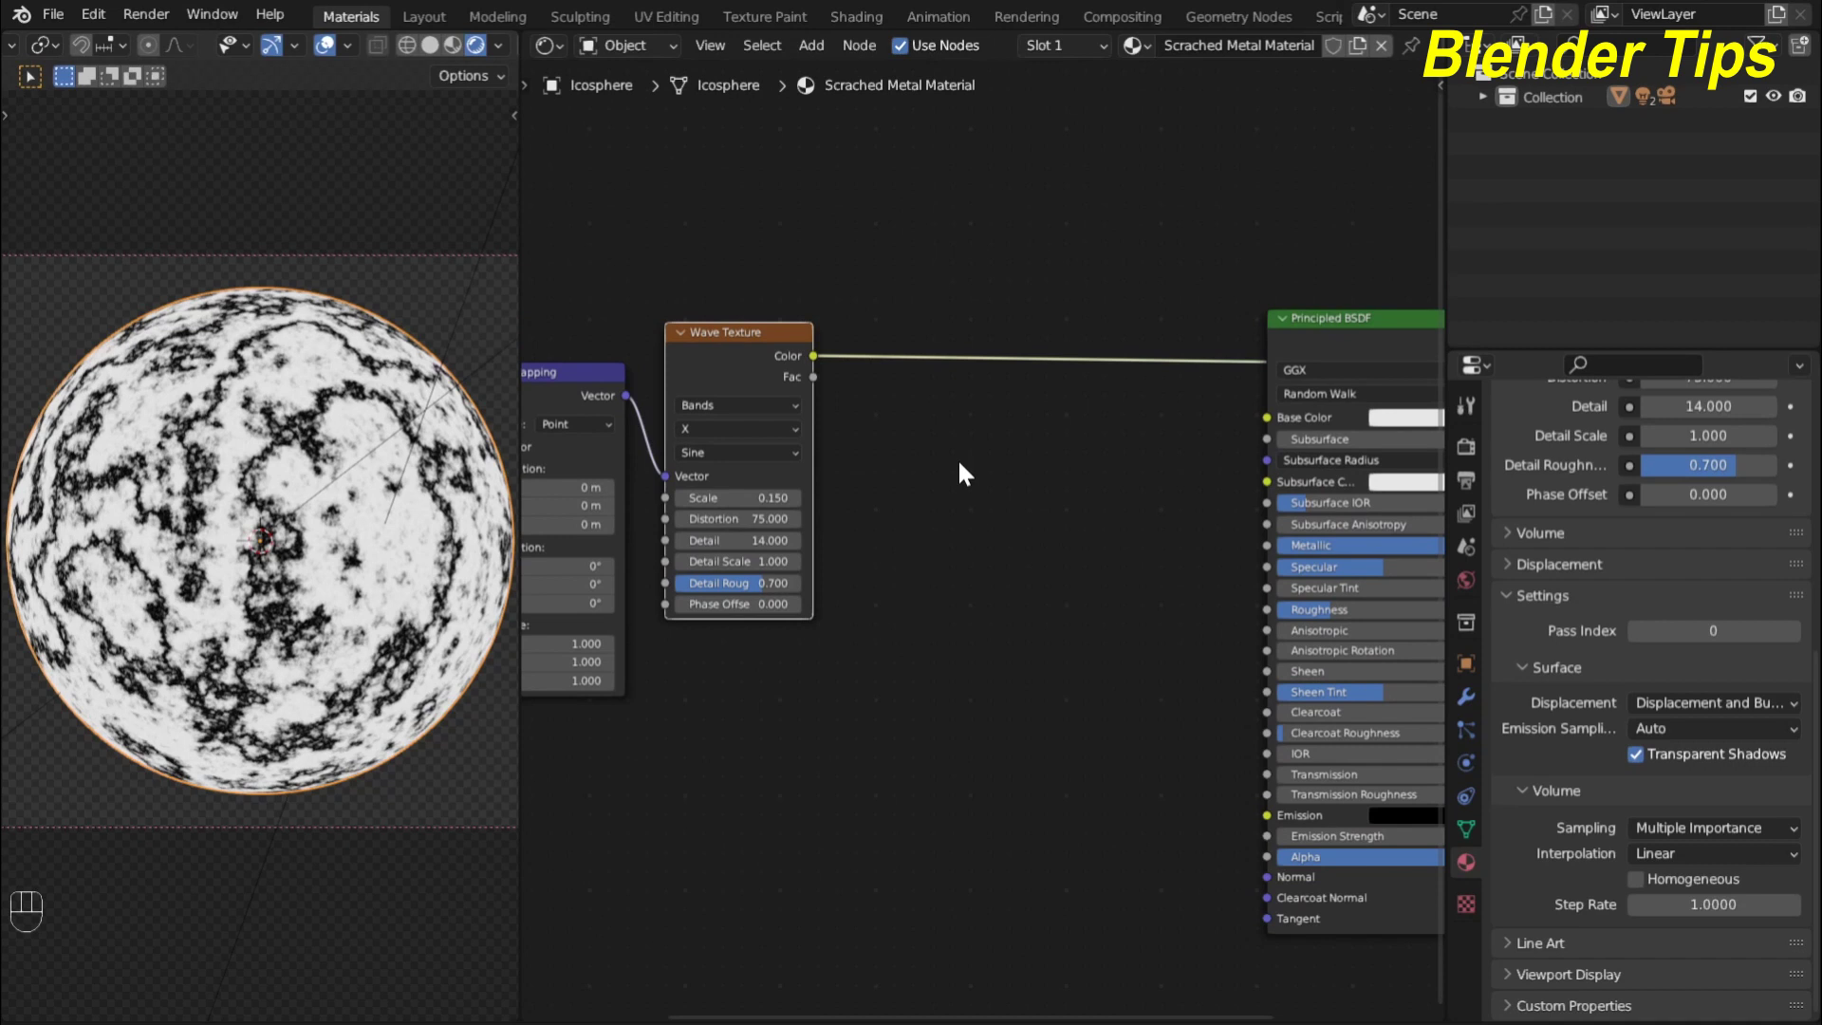
Insert a Color Ramp between the Wave Texture and the shader
key(shift+a)
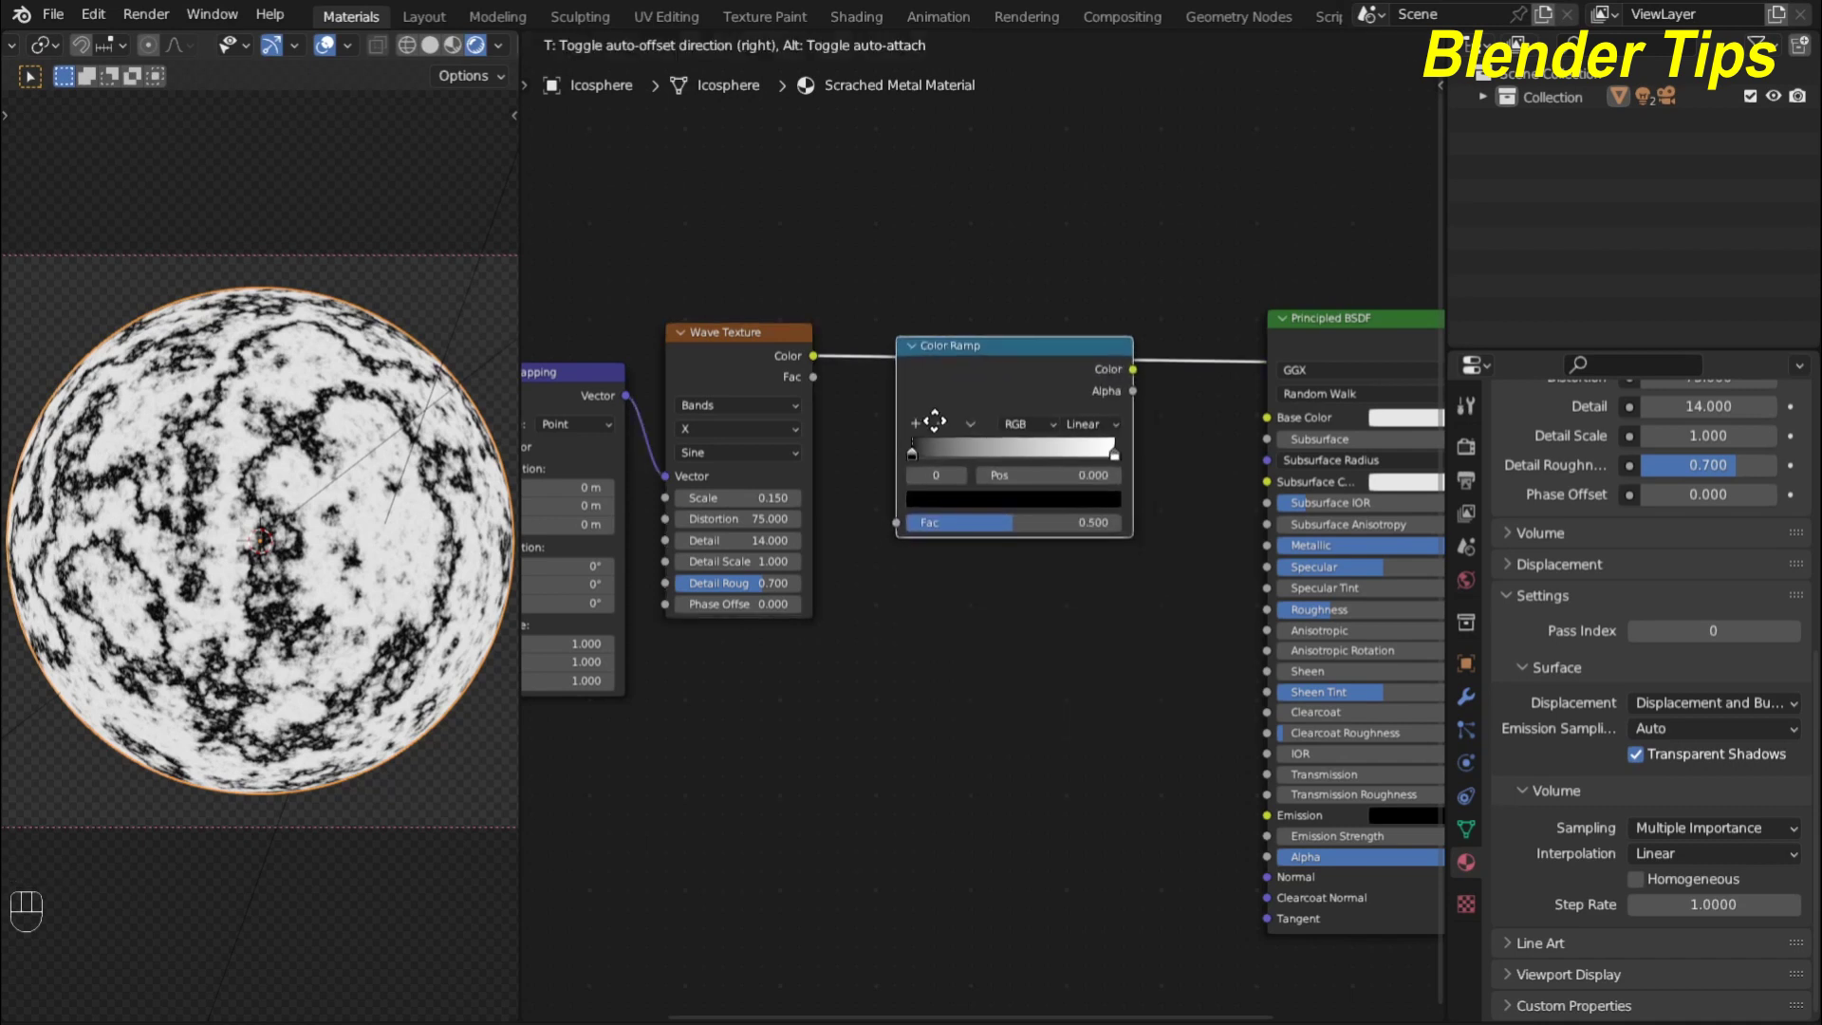
scroll(up, 3)
click(901, 431)
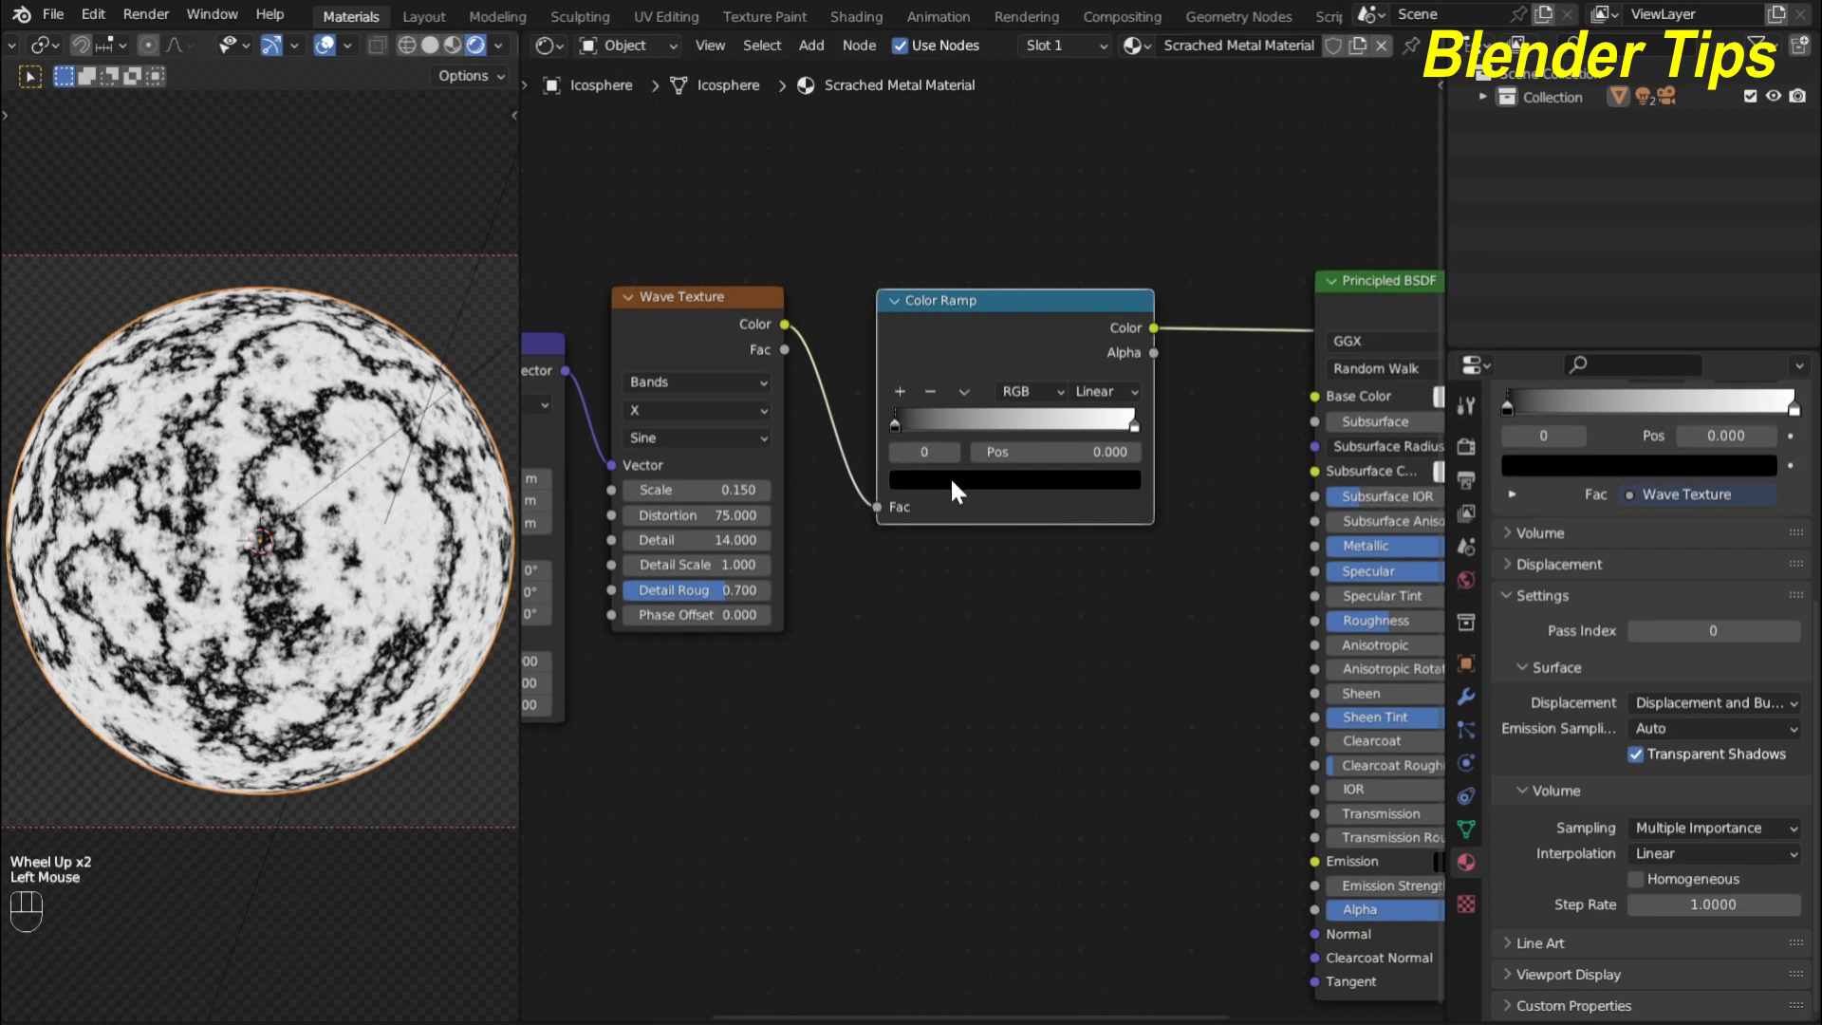
Set both Color Ramp stops to shades of grey to soften the marble contrast
click(974, 486)
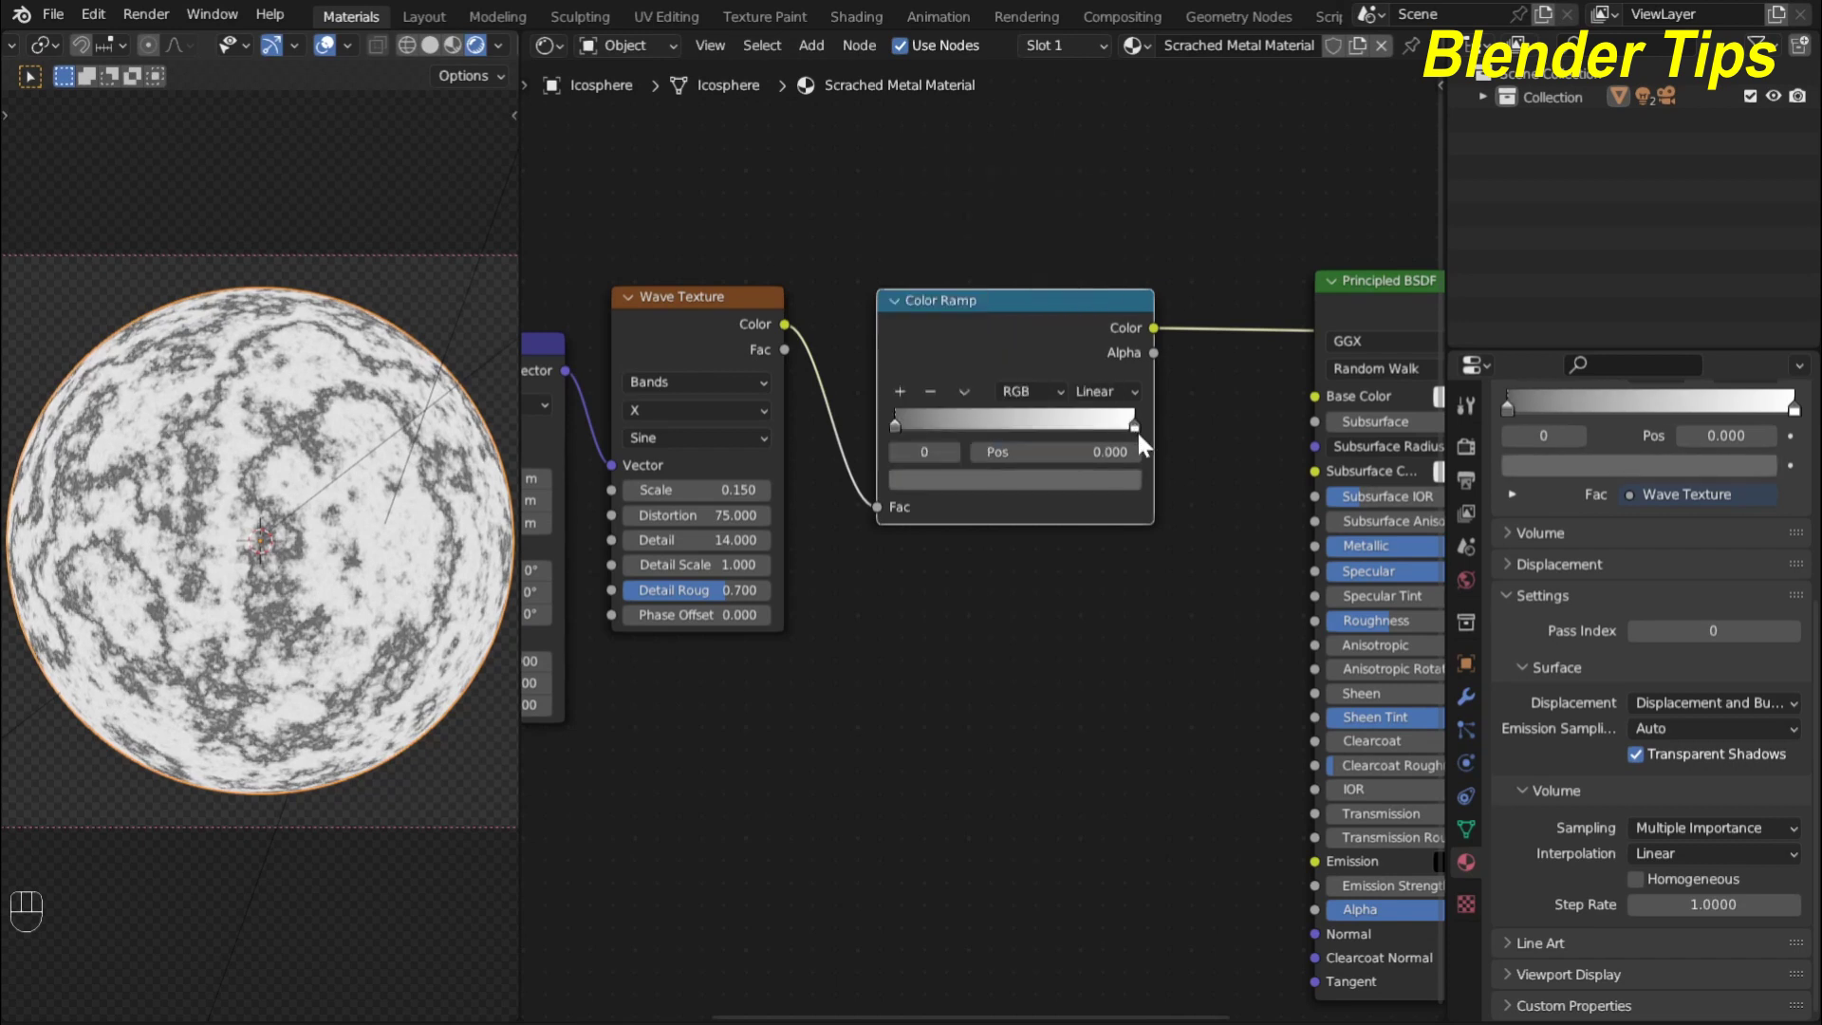
click(1142, 437)
click(1117, 483)
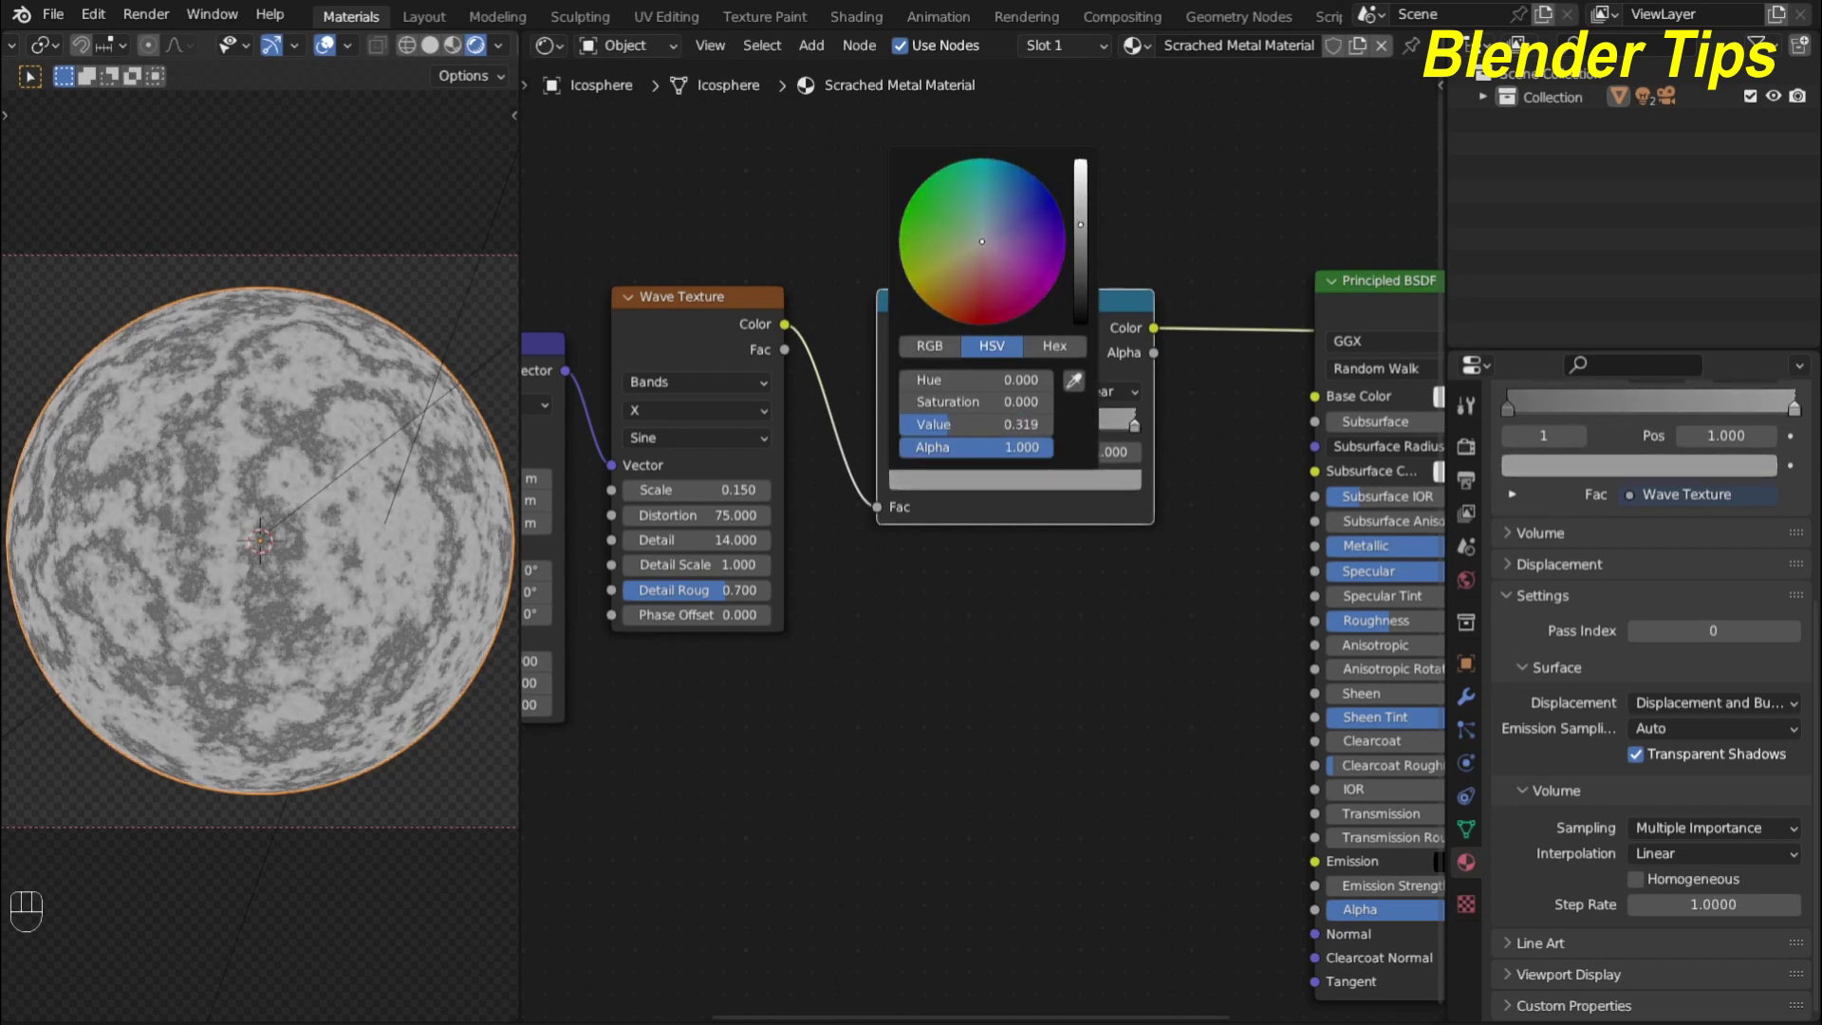
scroll(down, 3)
middle_click(996, 642)
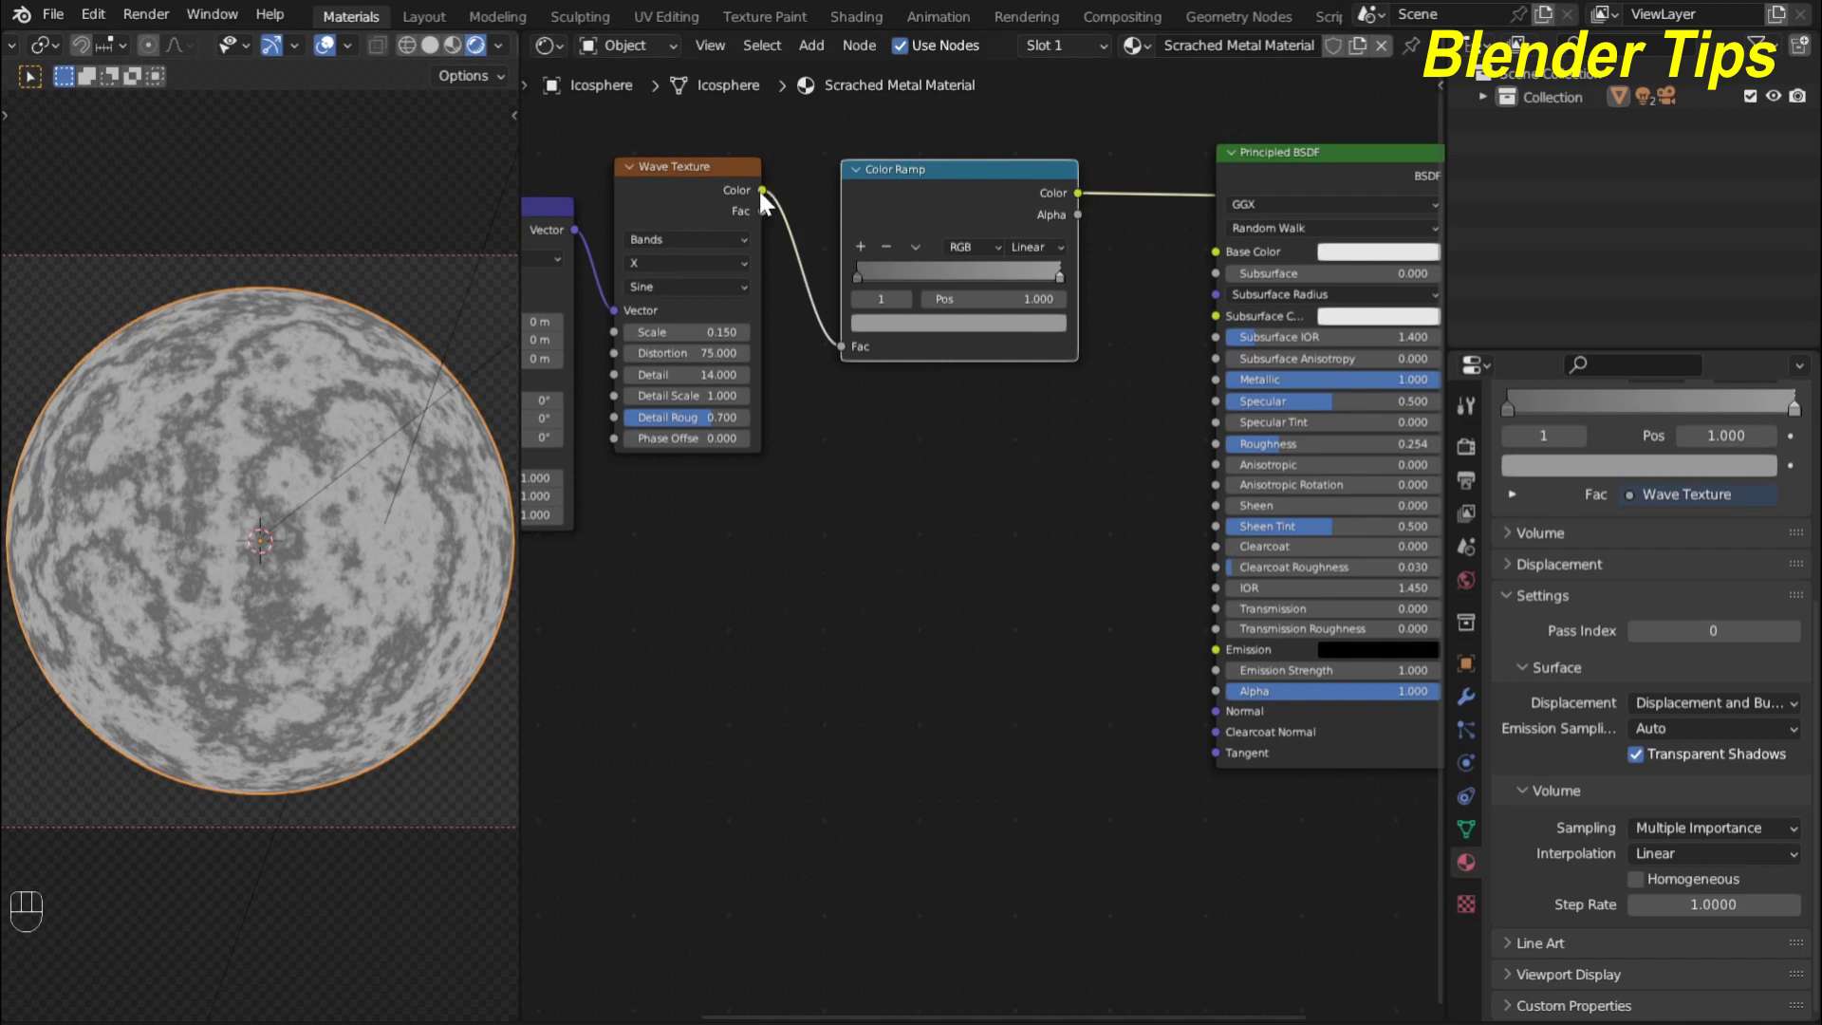
Wire the wave pattern into the shader's Normal and the grey ramp into Base Color
drag(770, 200, 1217, 726)
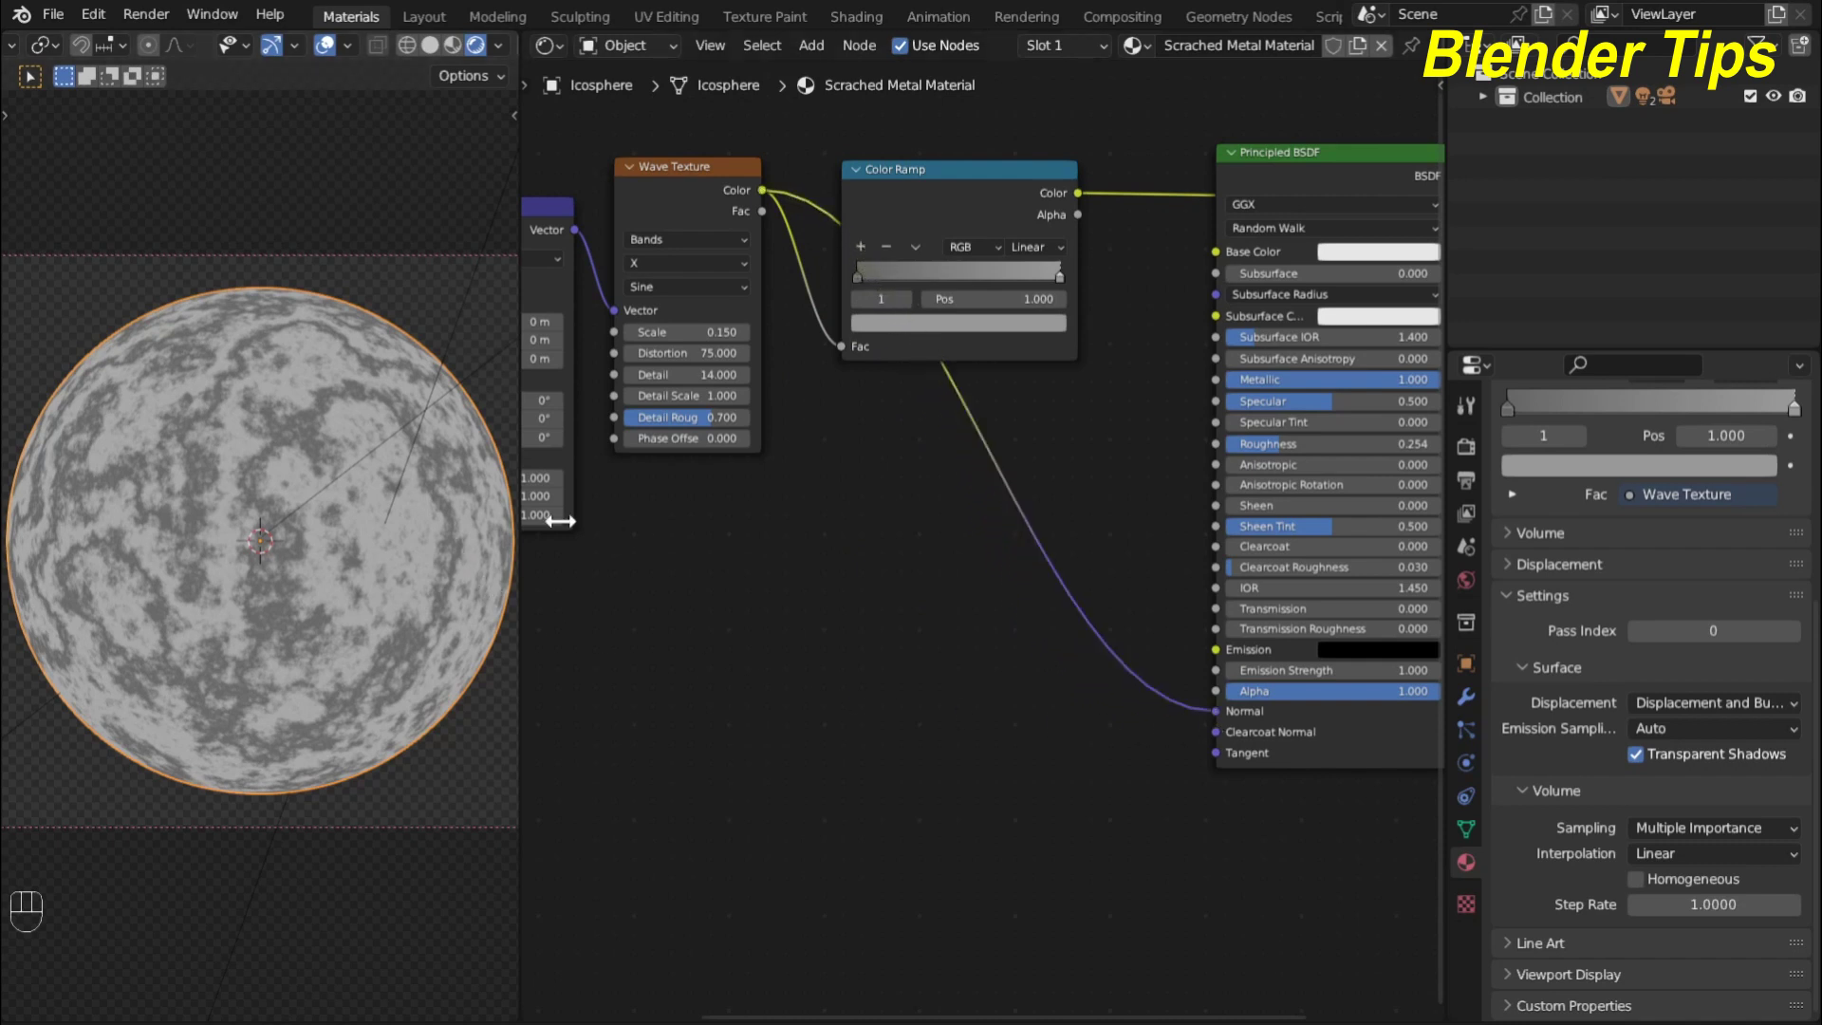
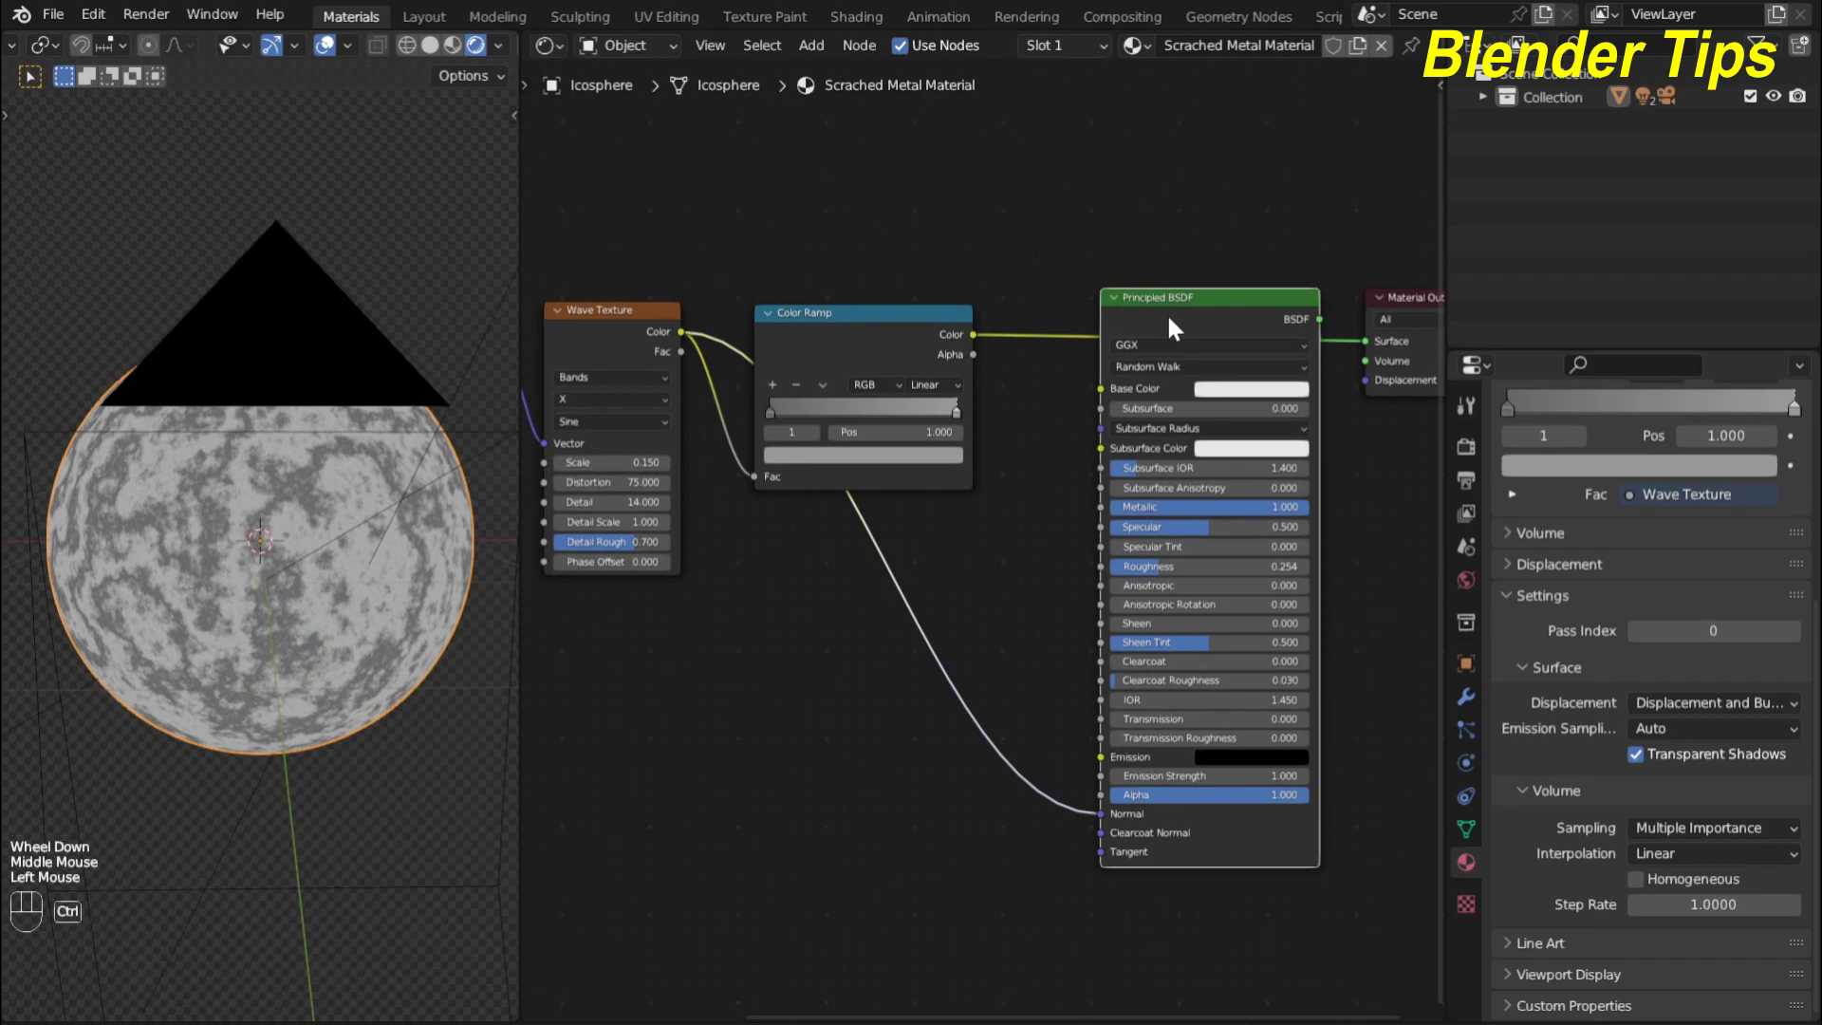
click(1174, 326)
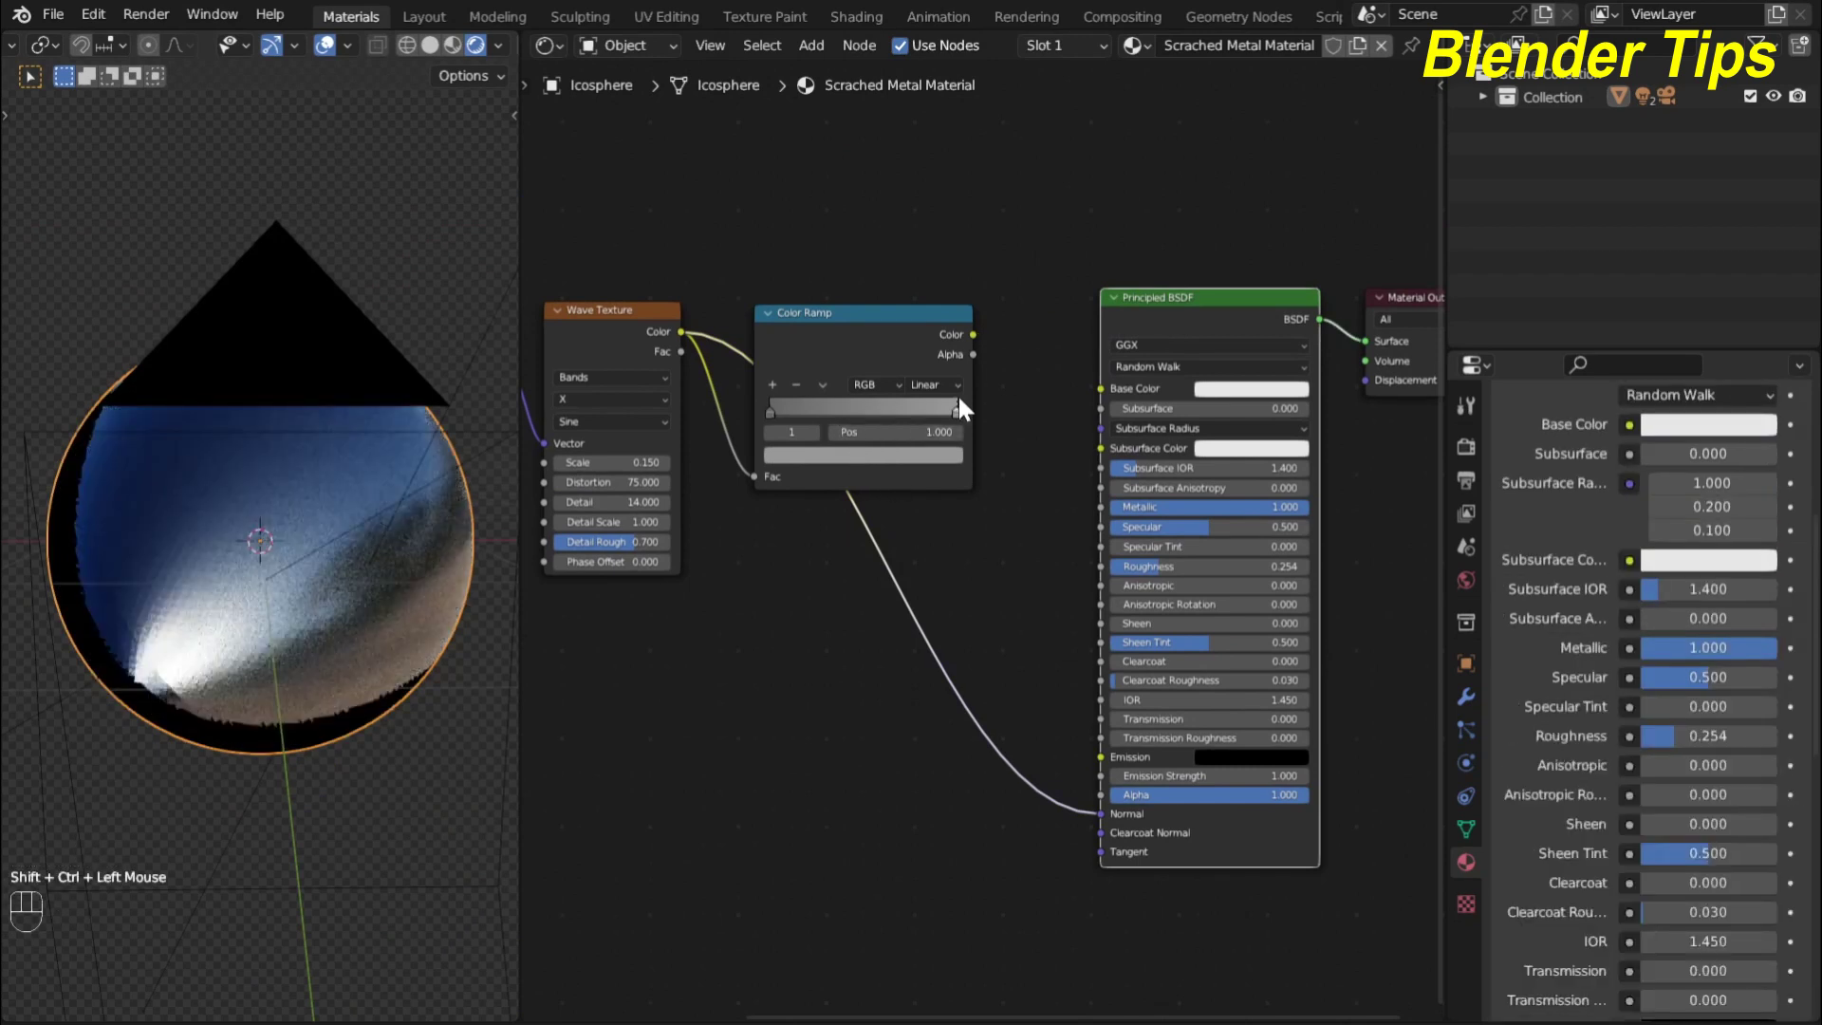
drag(981, 343, 1102, 401)
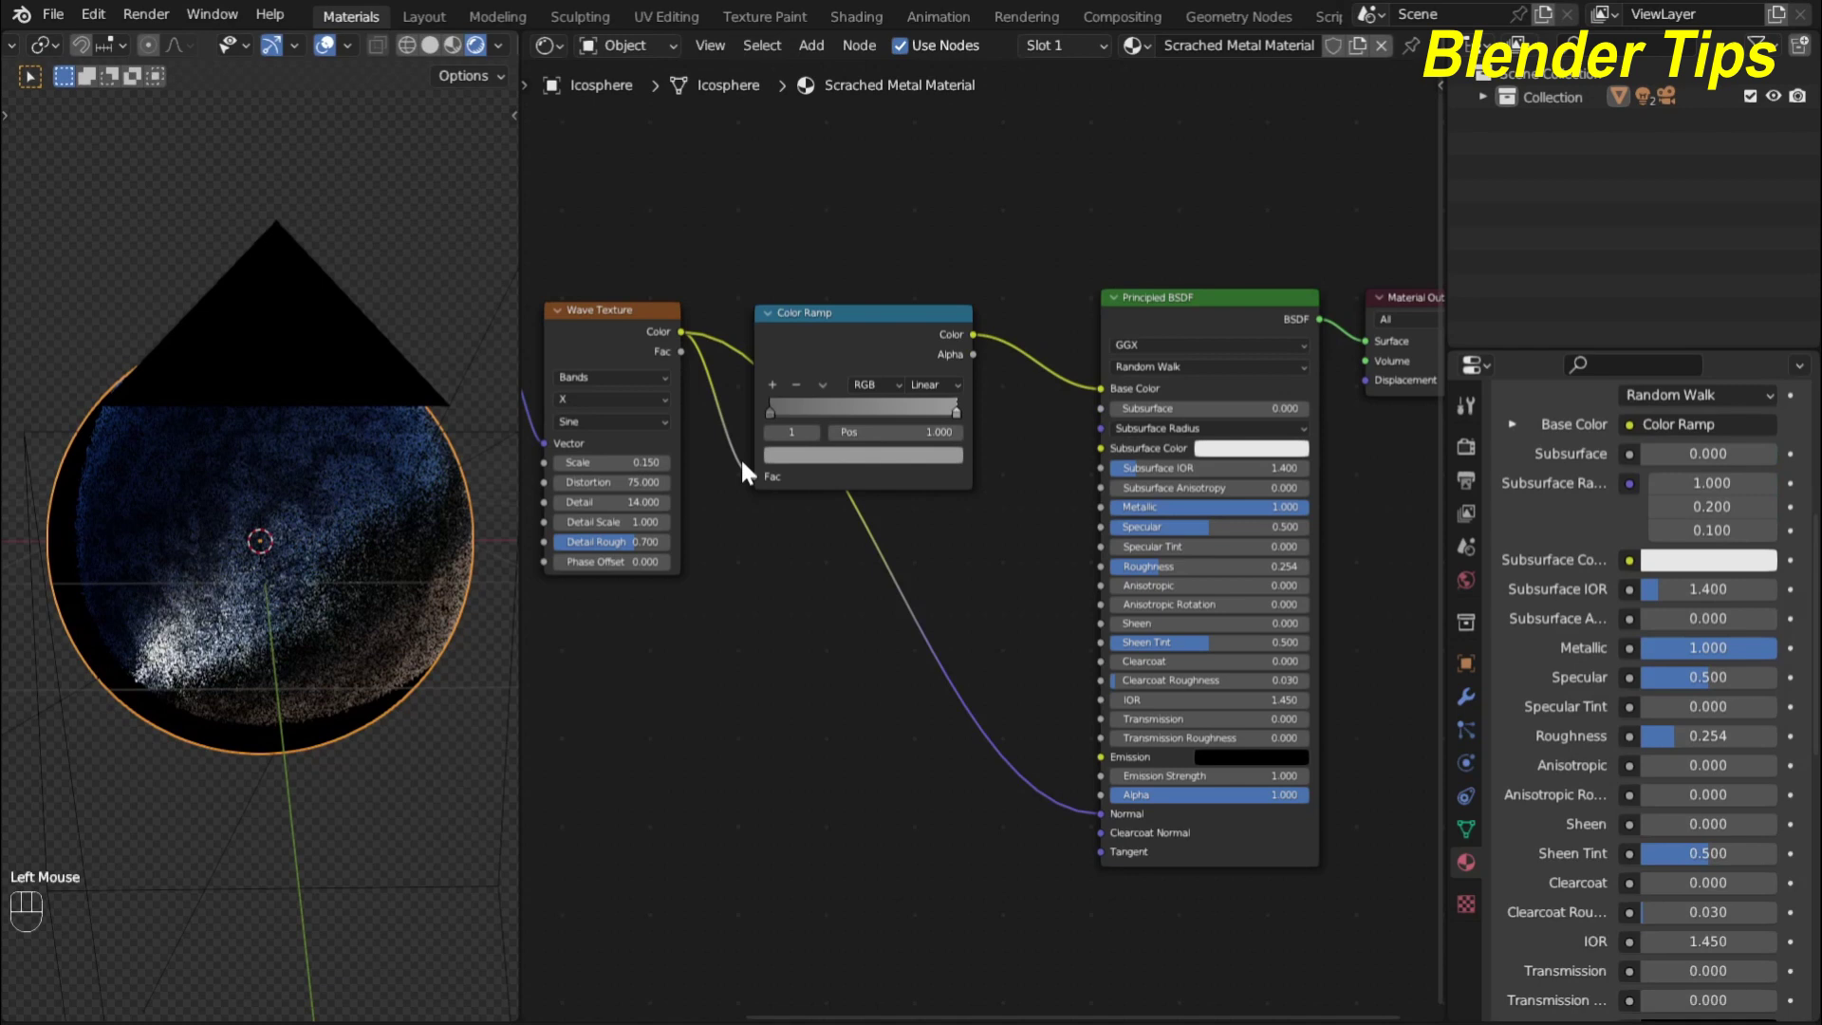
Reposition the node tree to make room below the shader links
scroll(up, 3)
middle_click(744, 610)
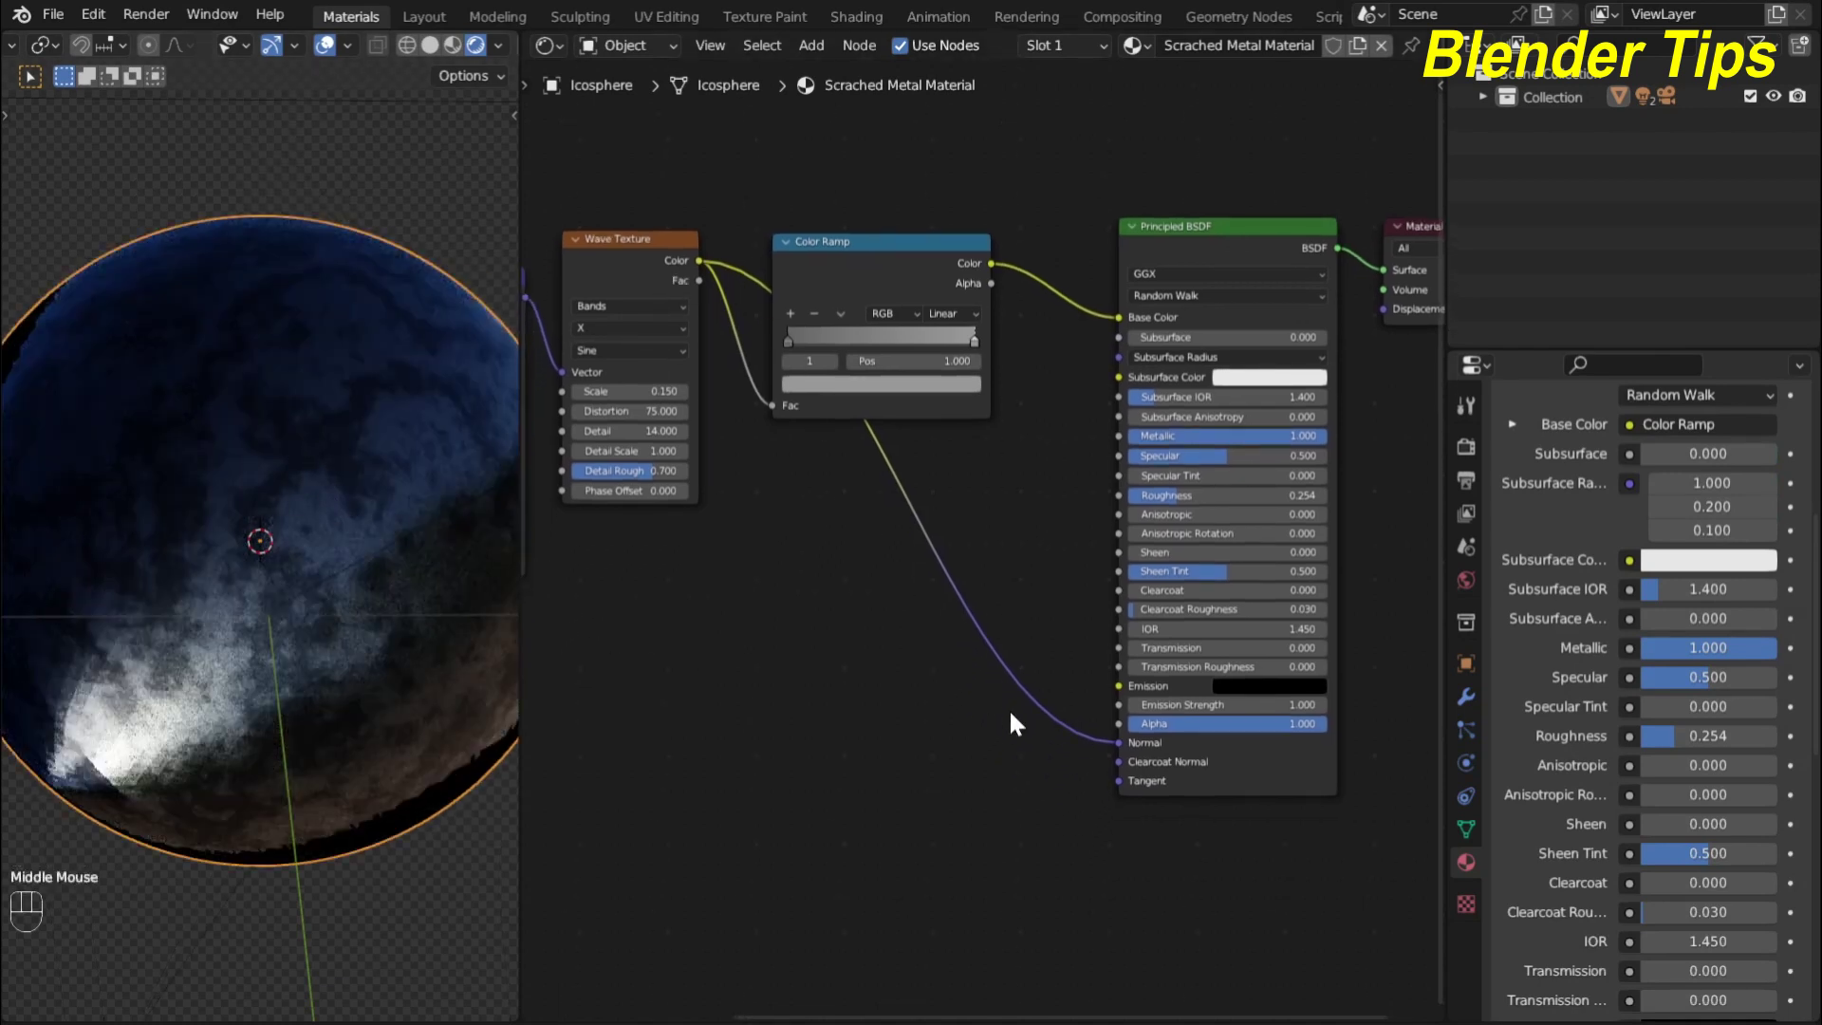
scroll(down, 3)
middle_click(937, 722)
drag(852, 586, 932, 618)
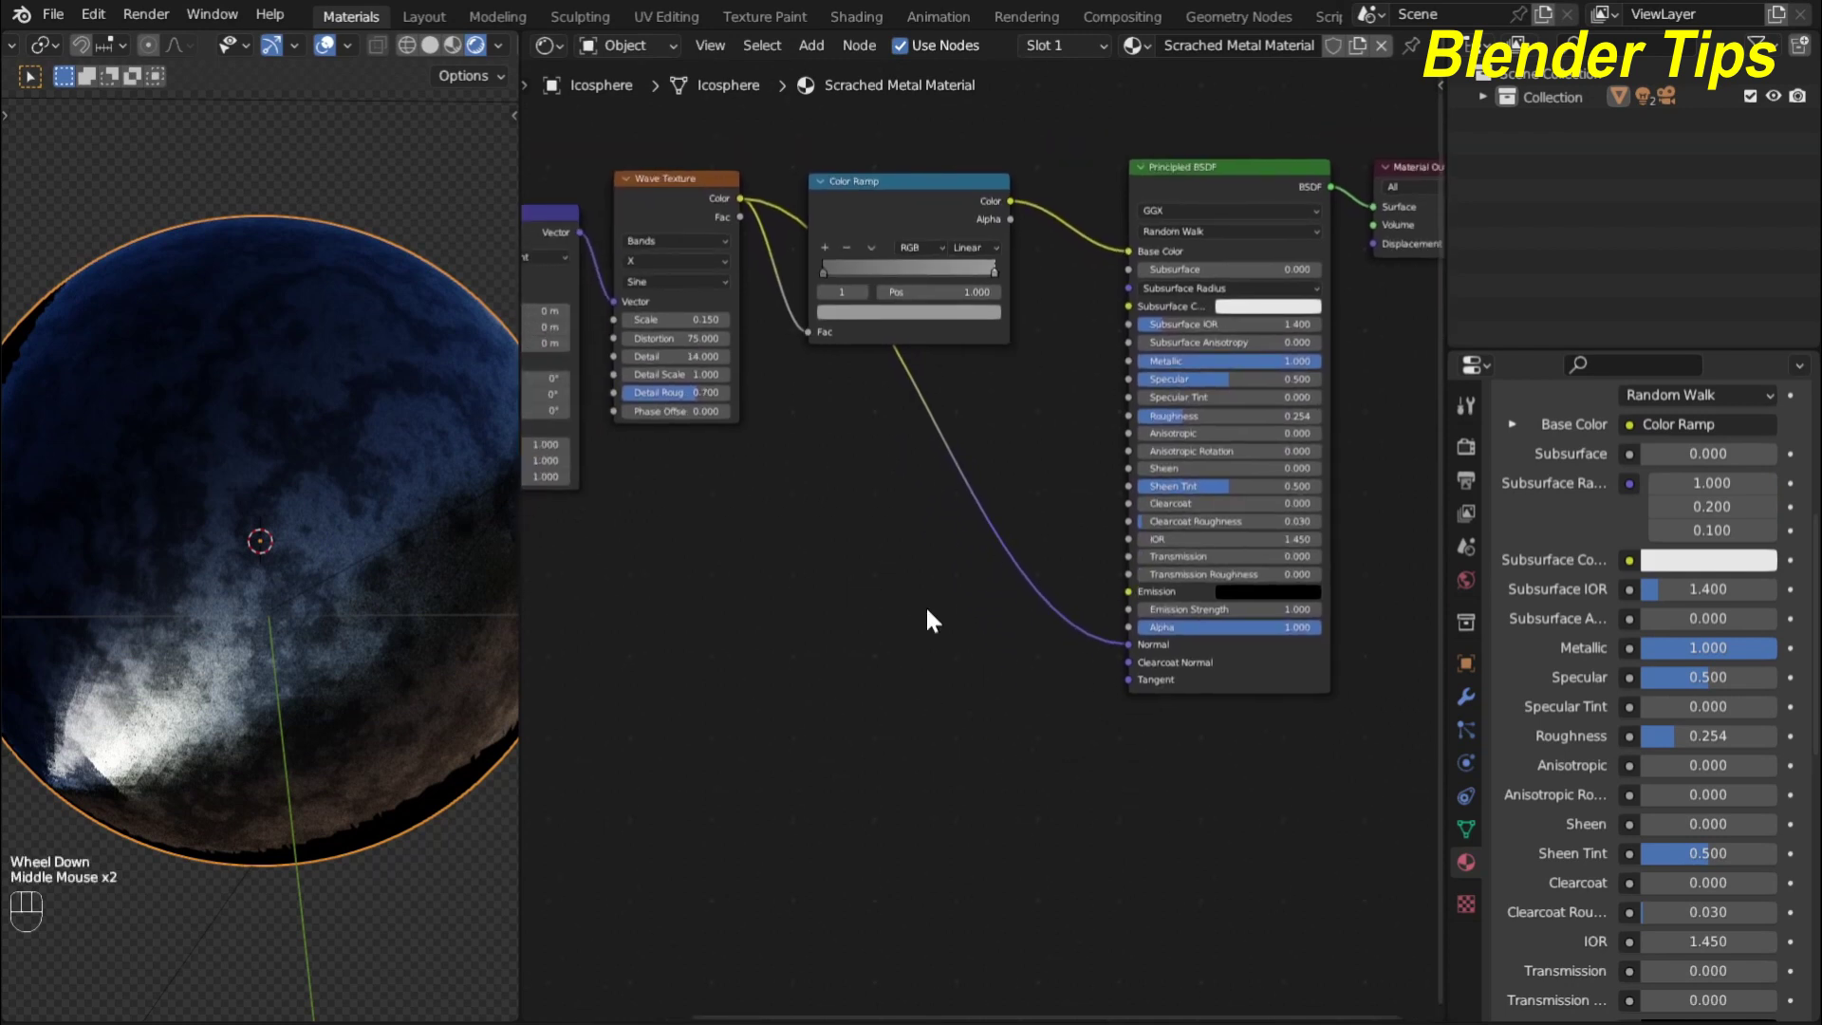
click(935, 576)
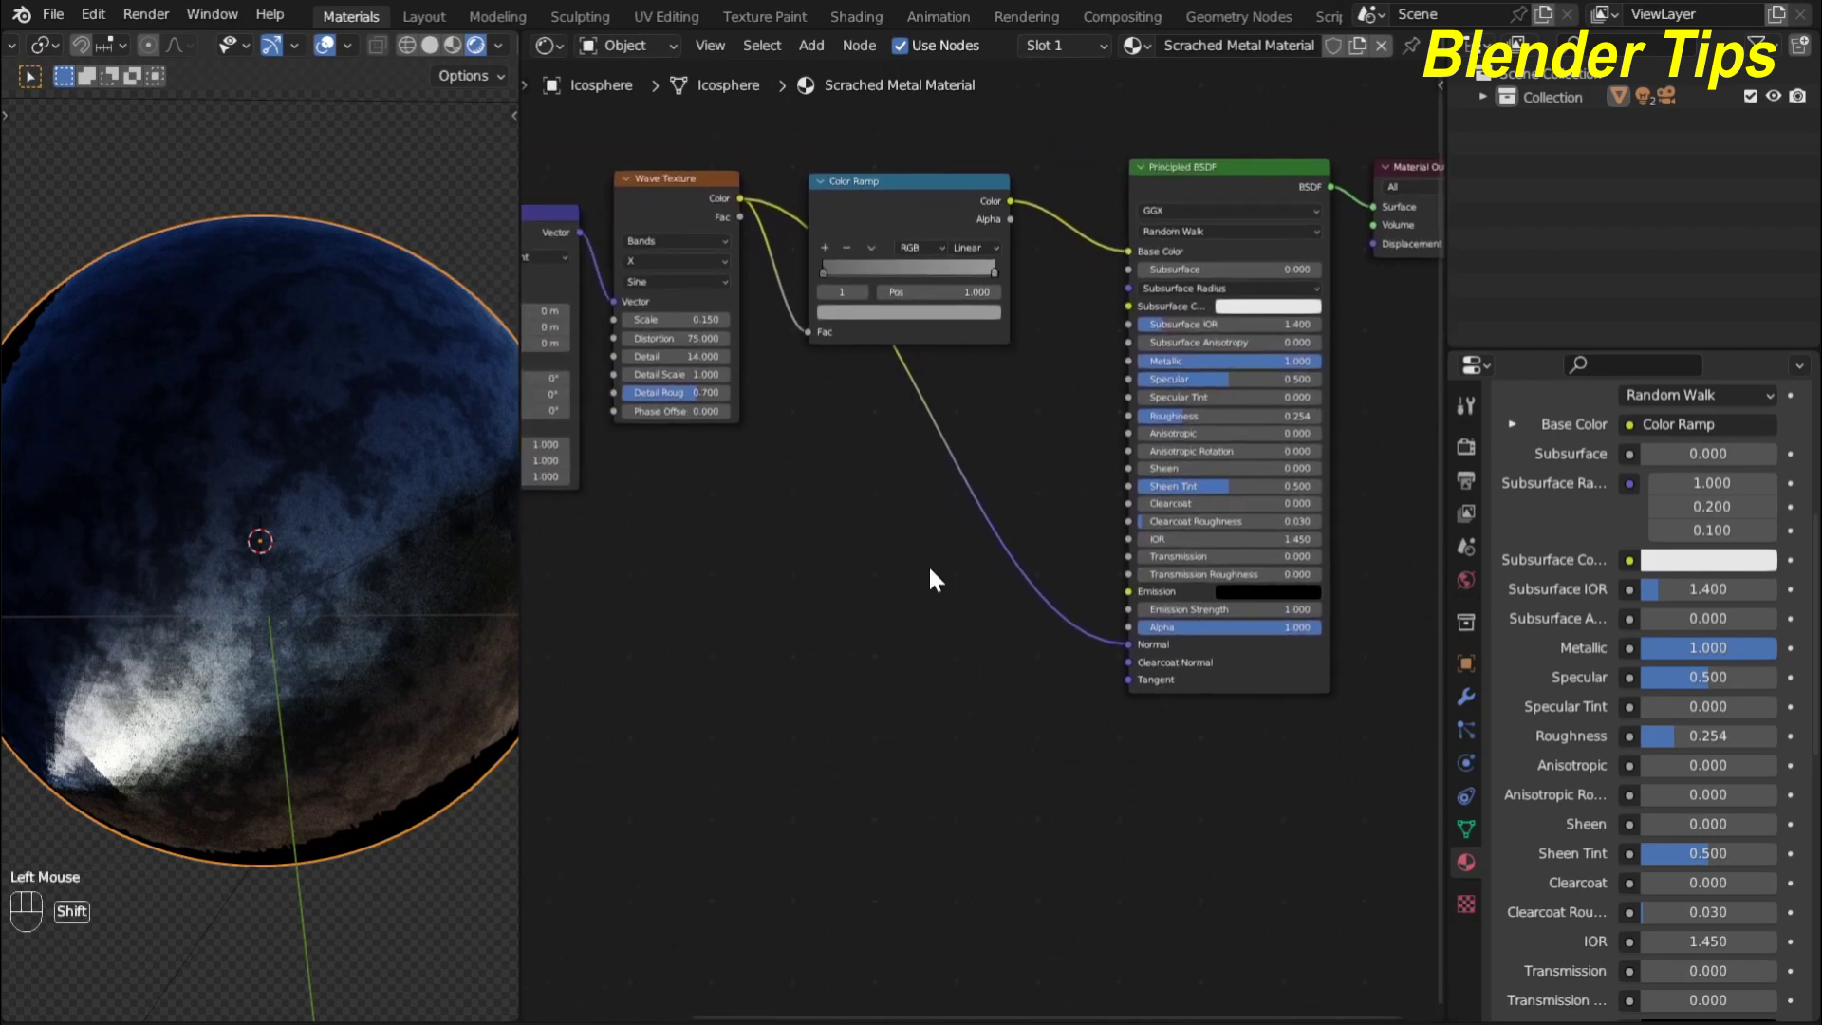
Drop a Bump node onto the normal link and lower its strength to 0.060
key(shift+a)
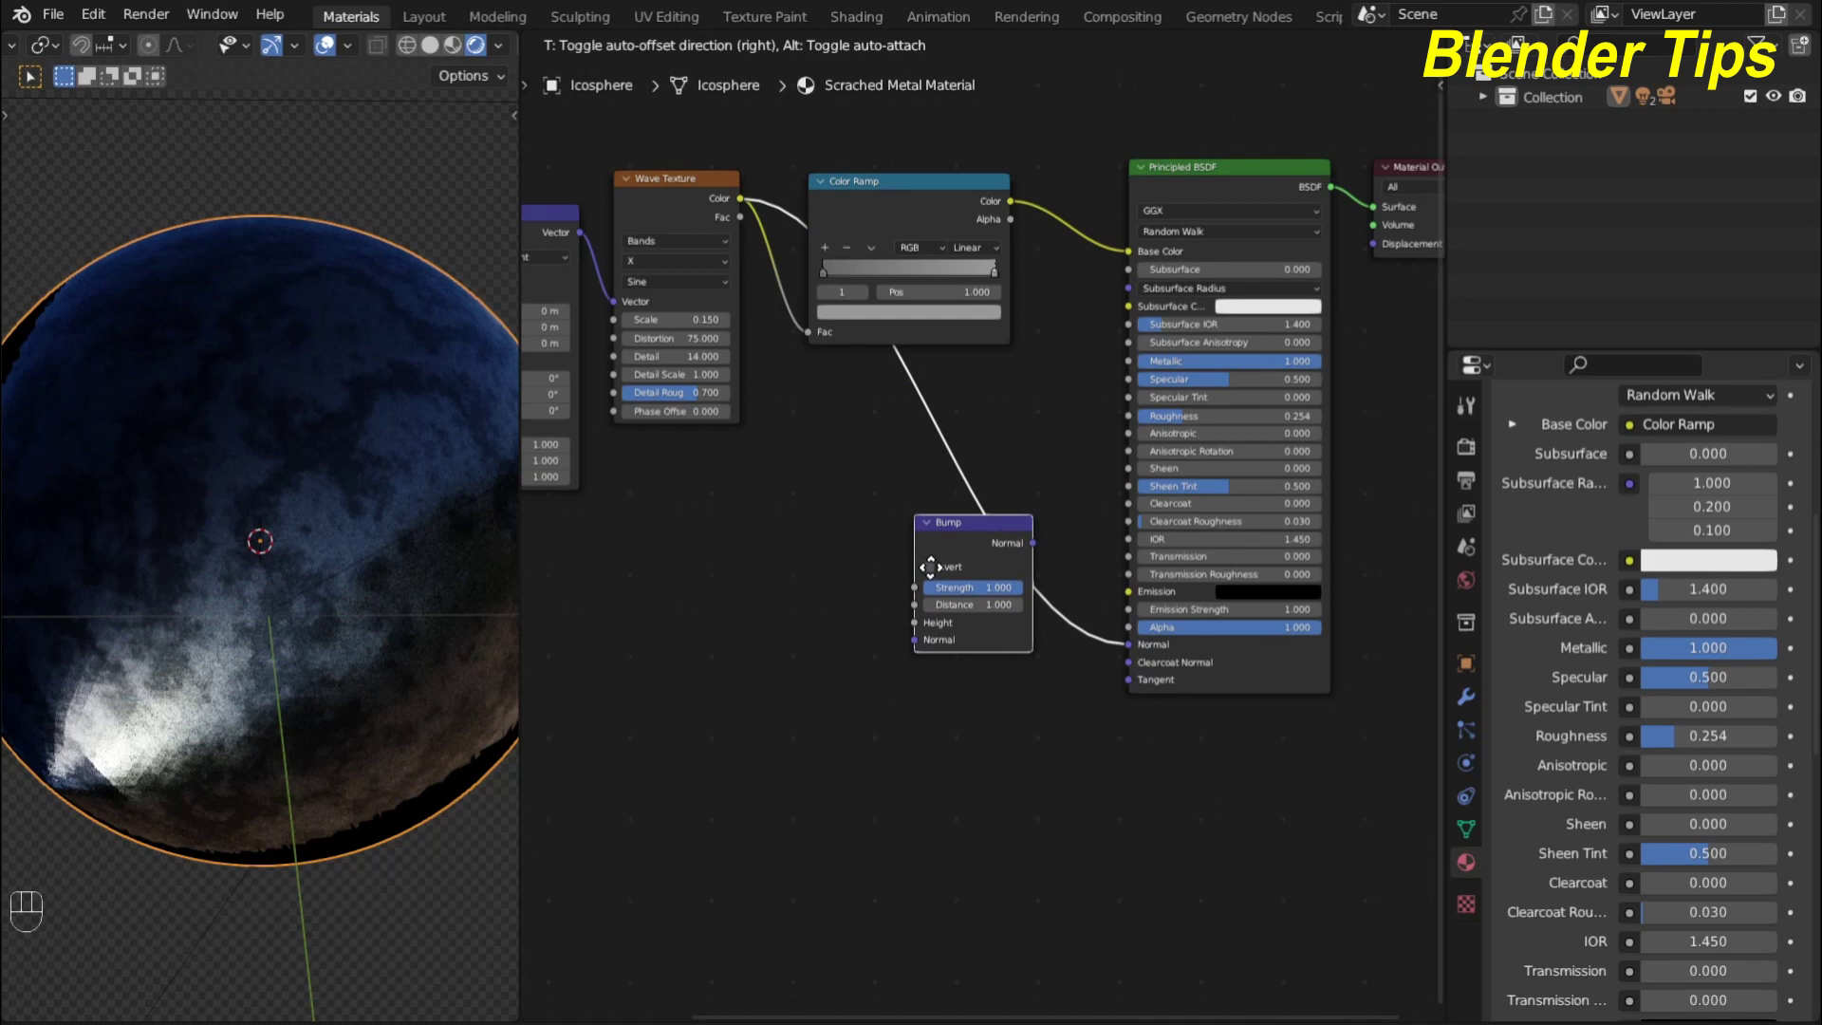
scroll(up, 3)
scroll(up, 3)
drag(902, 672, 896, 655)
scroll(up, 3)
middle_click(298, 470)
scroll(down, 3)
middle_click(297, 488)
key(KP_0)
scroll(up, 3)
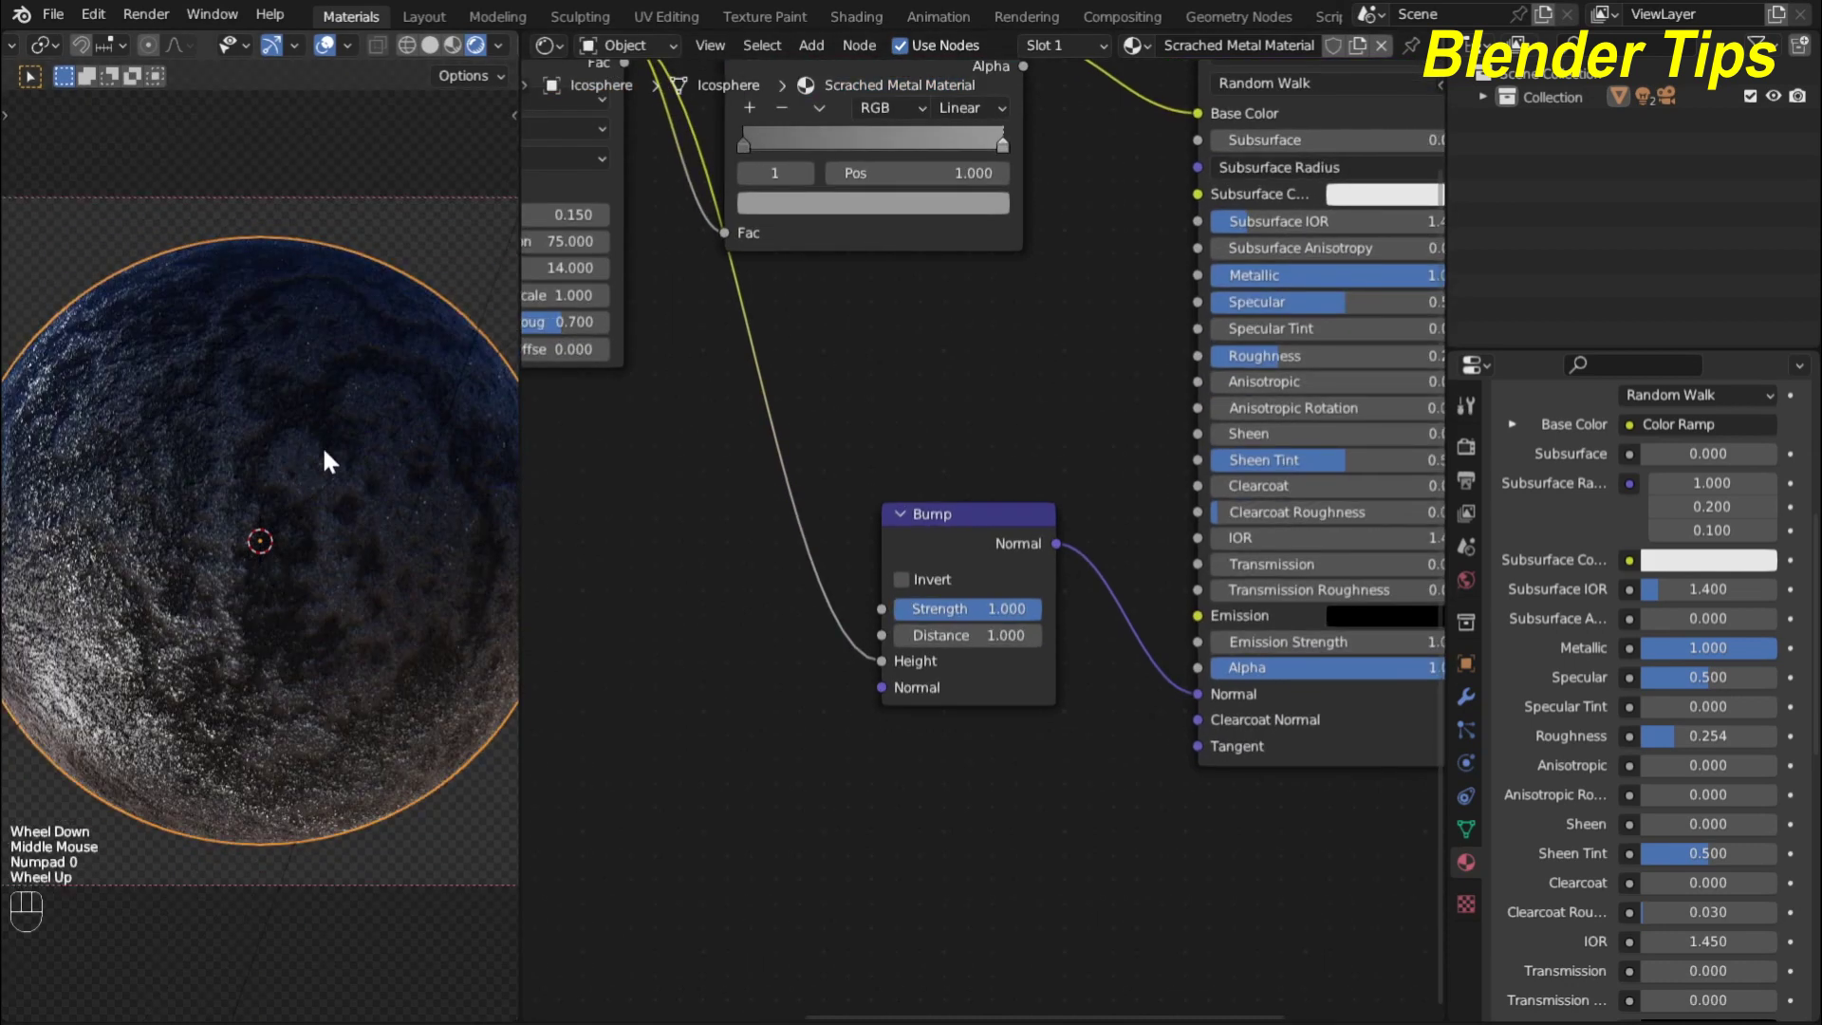
scroll(up, 3)
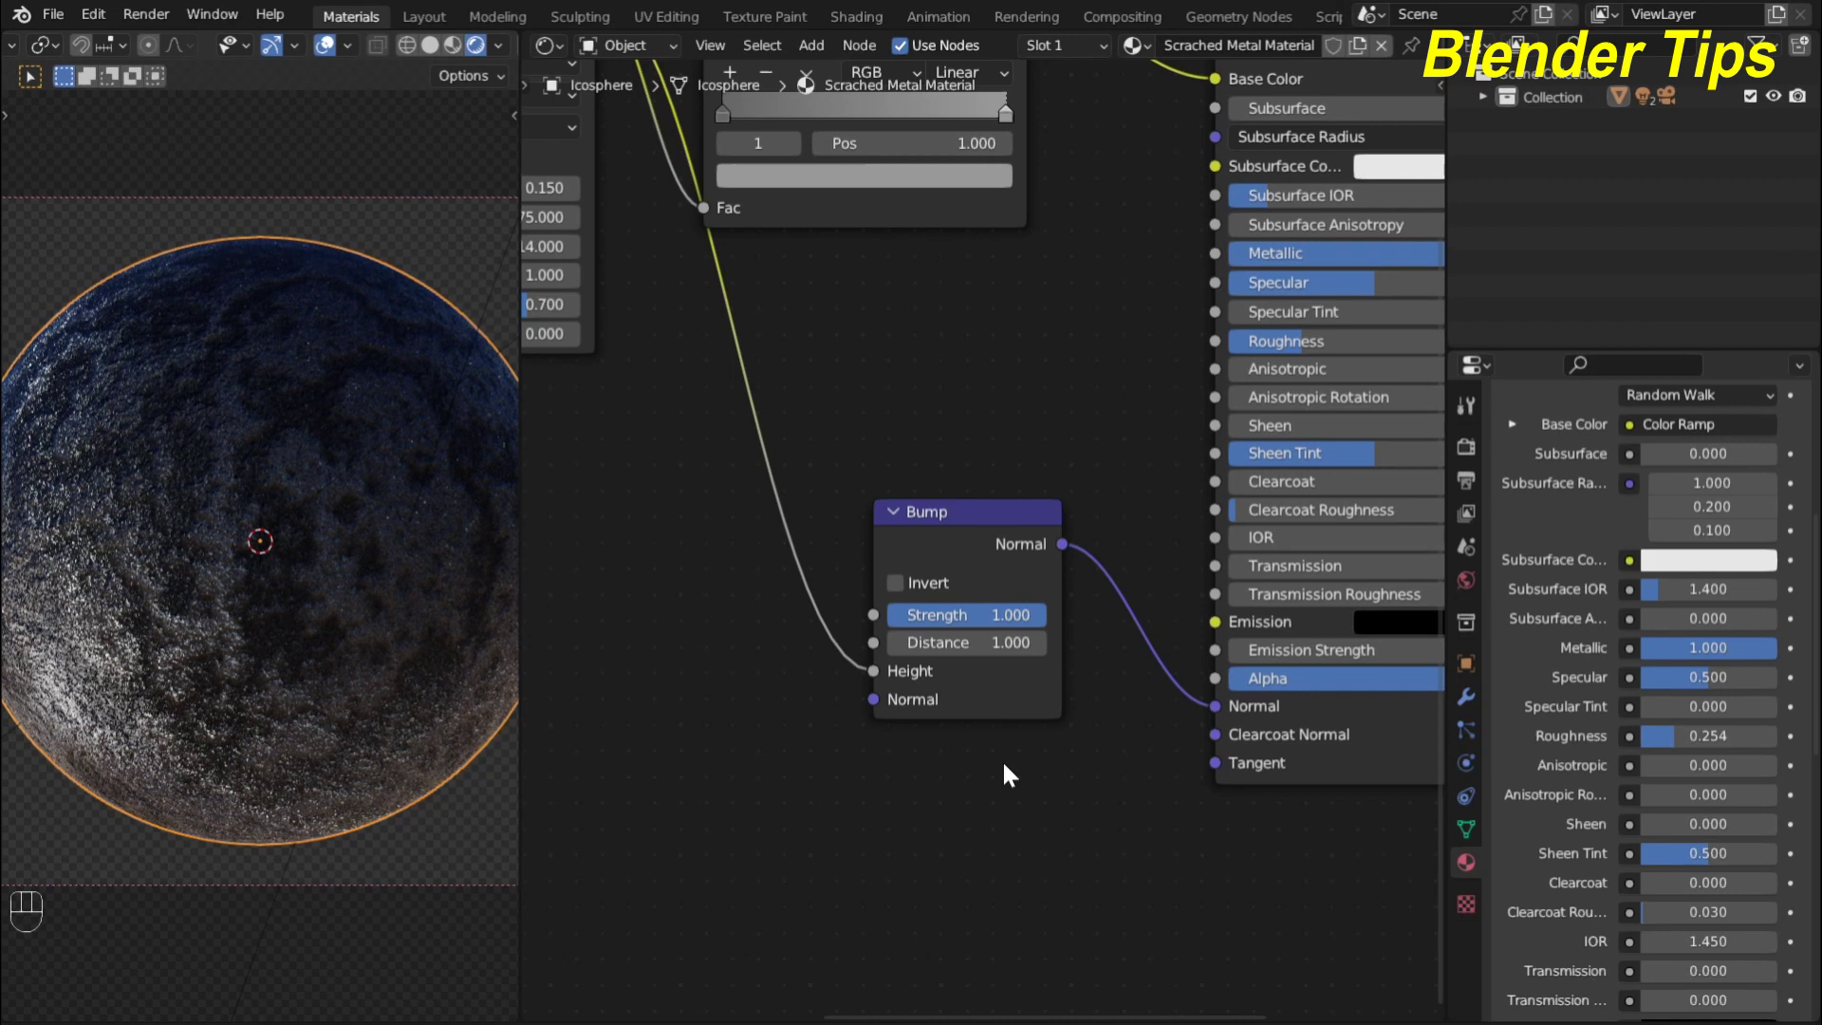
drag(976, 625, 725, 587)
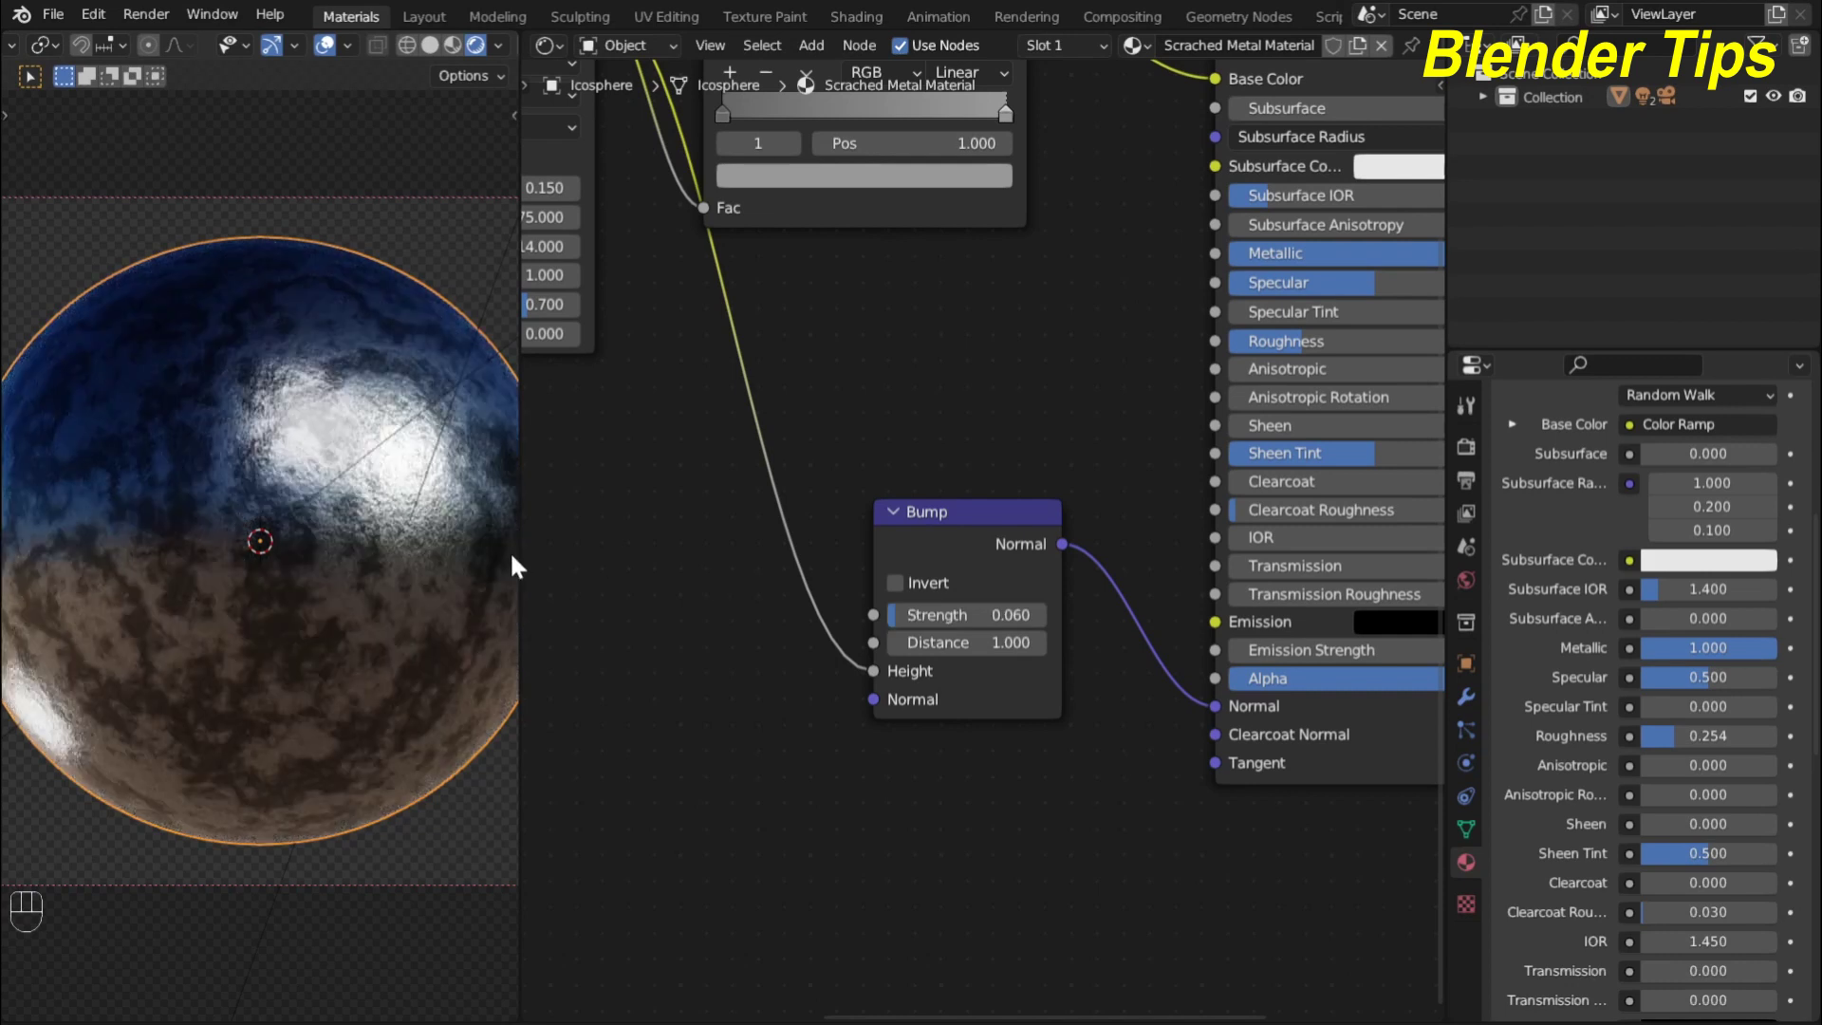
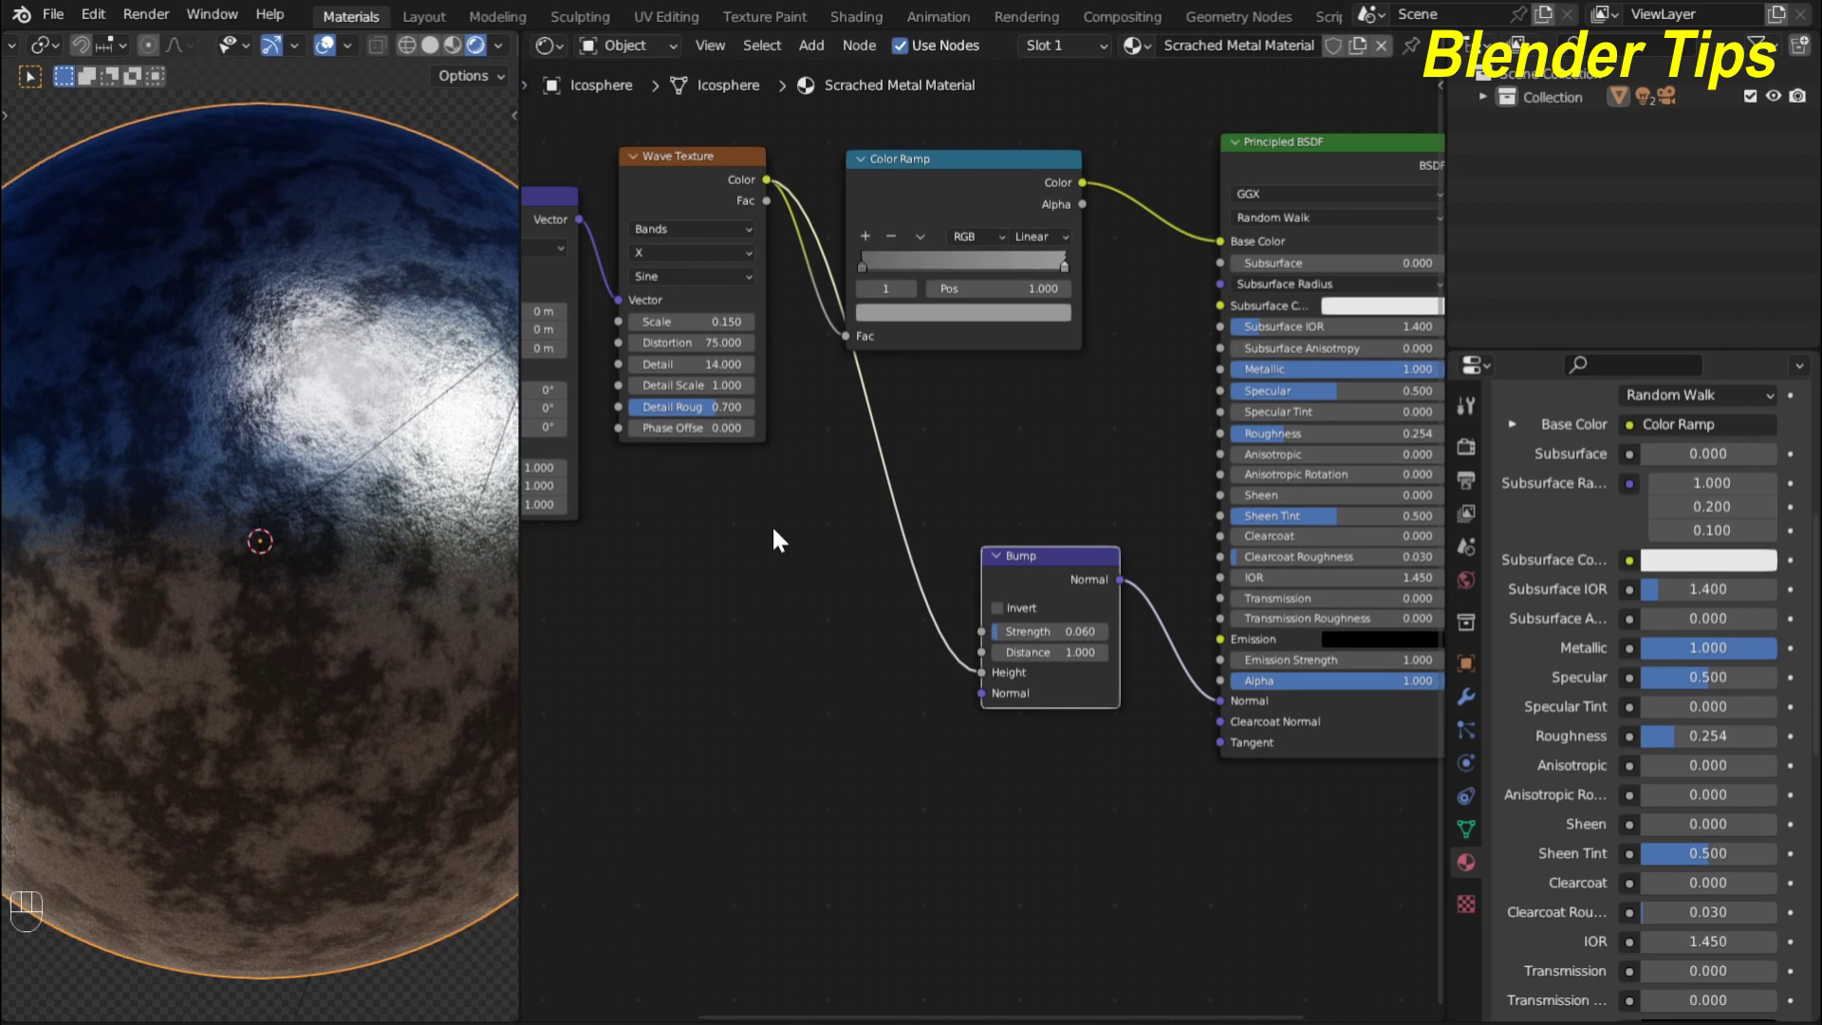
Insert a flipped Color Ramp on the wave-to-bump-height link with its black stop at 0.698
click(781, 538)
key(shift+a)
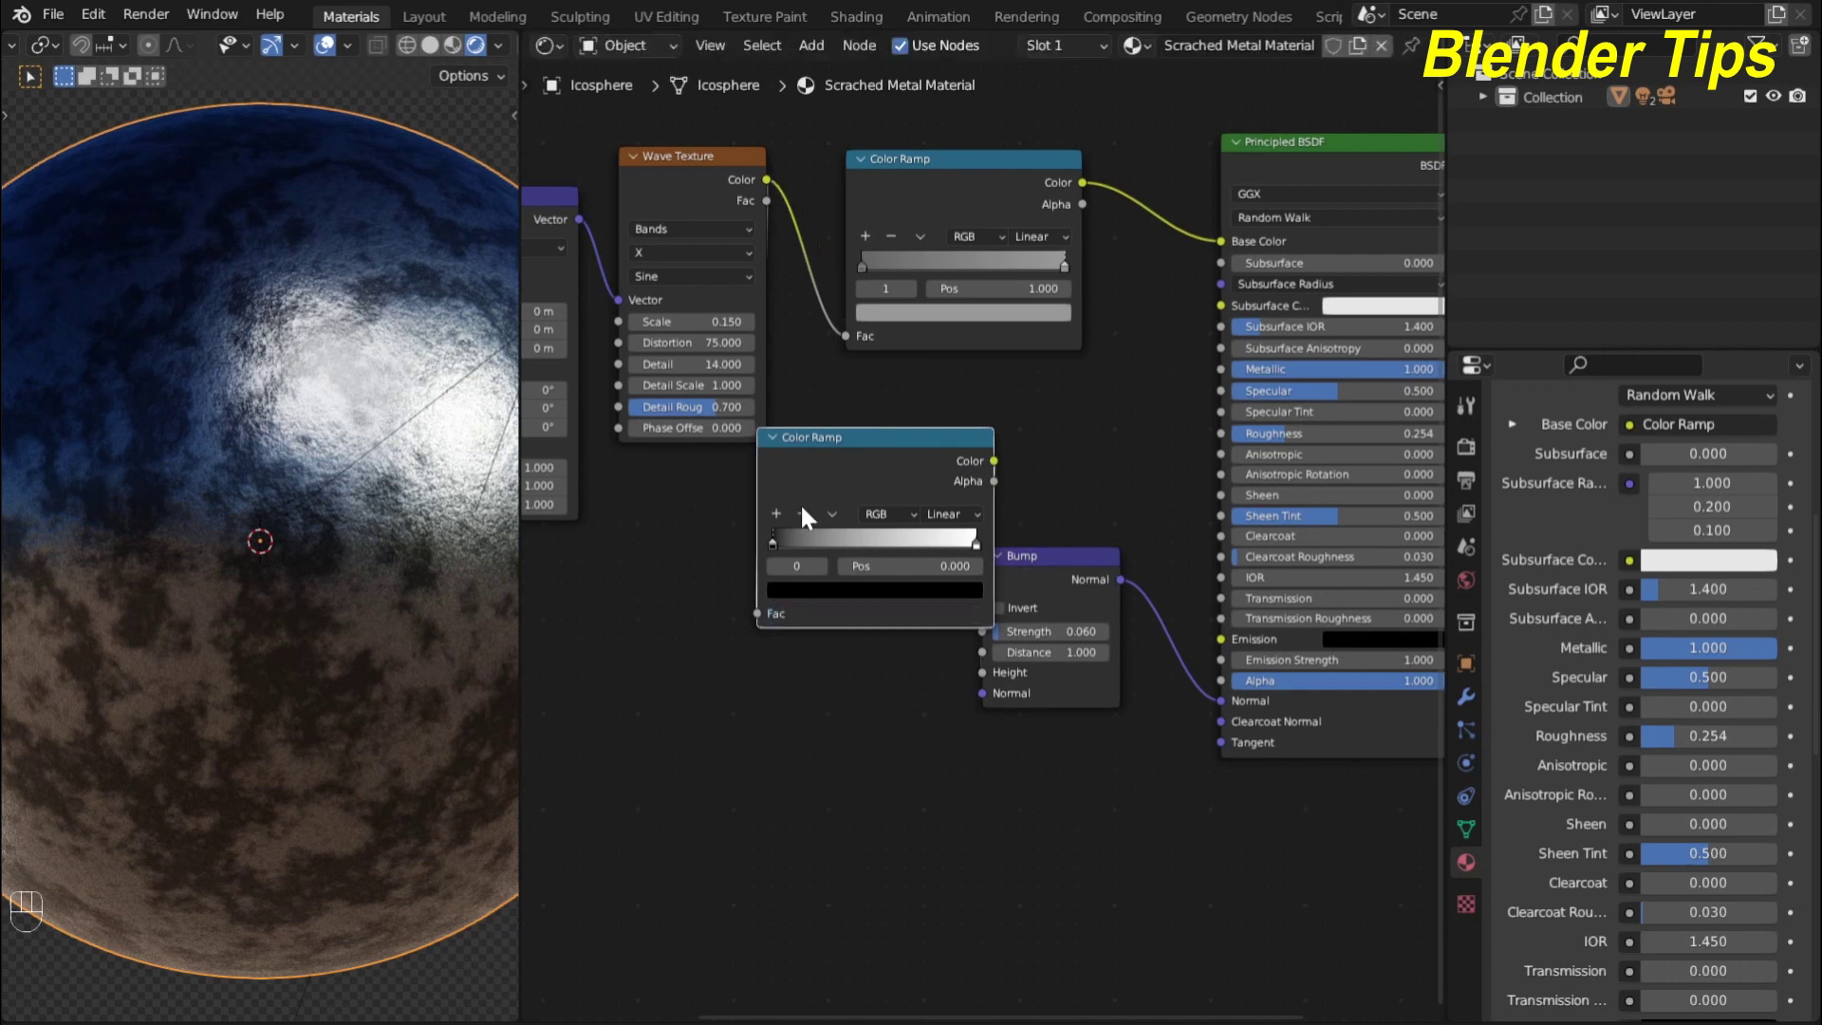
scroll(up, 3)
scroll(up, 3)
drag(832, 562, 1024, 563)
drag(1090, 561, 815, 559)
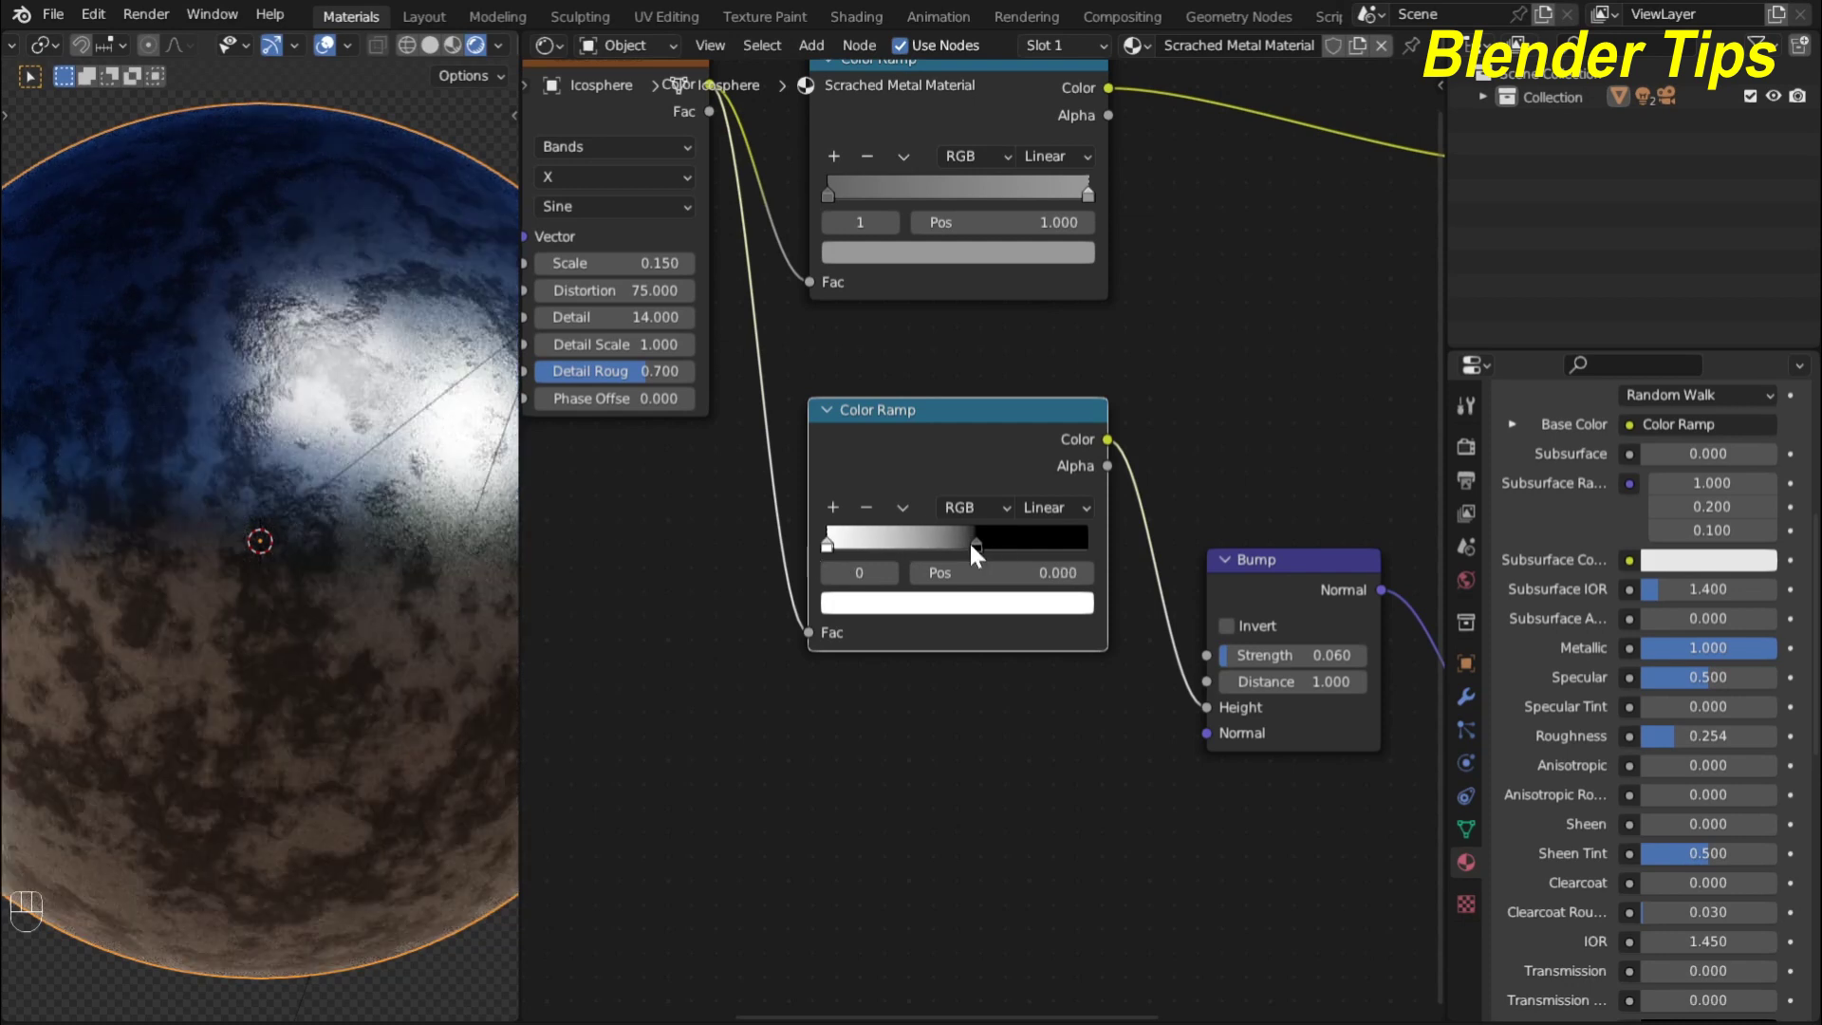
drag(976, 559, 989, 554)
Shift the node graph to reveal the Mapping node for the next texture
scroll(up, 3)
scroll(down, 3)
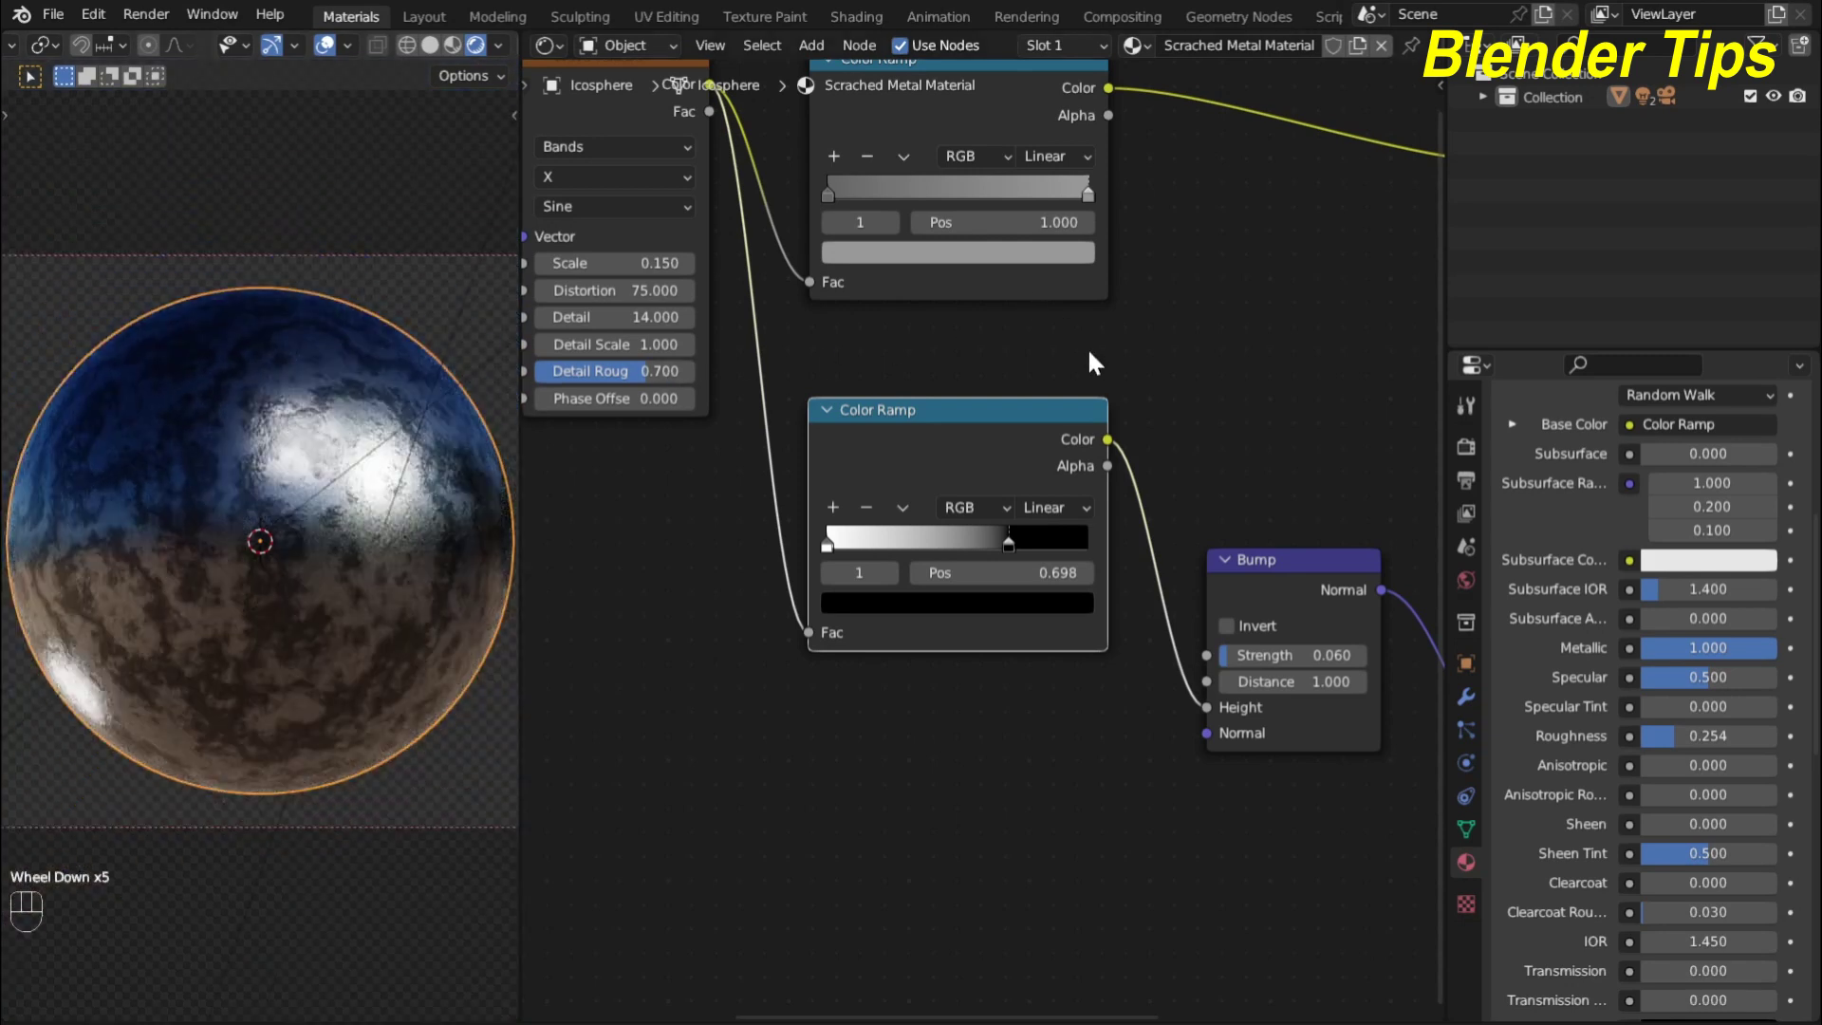
scroll(down, 3)
middle_click(865, 691)
scroll(down, 3)
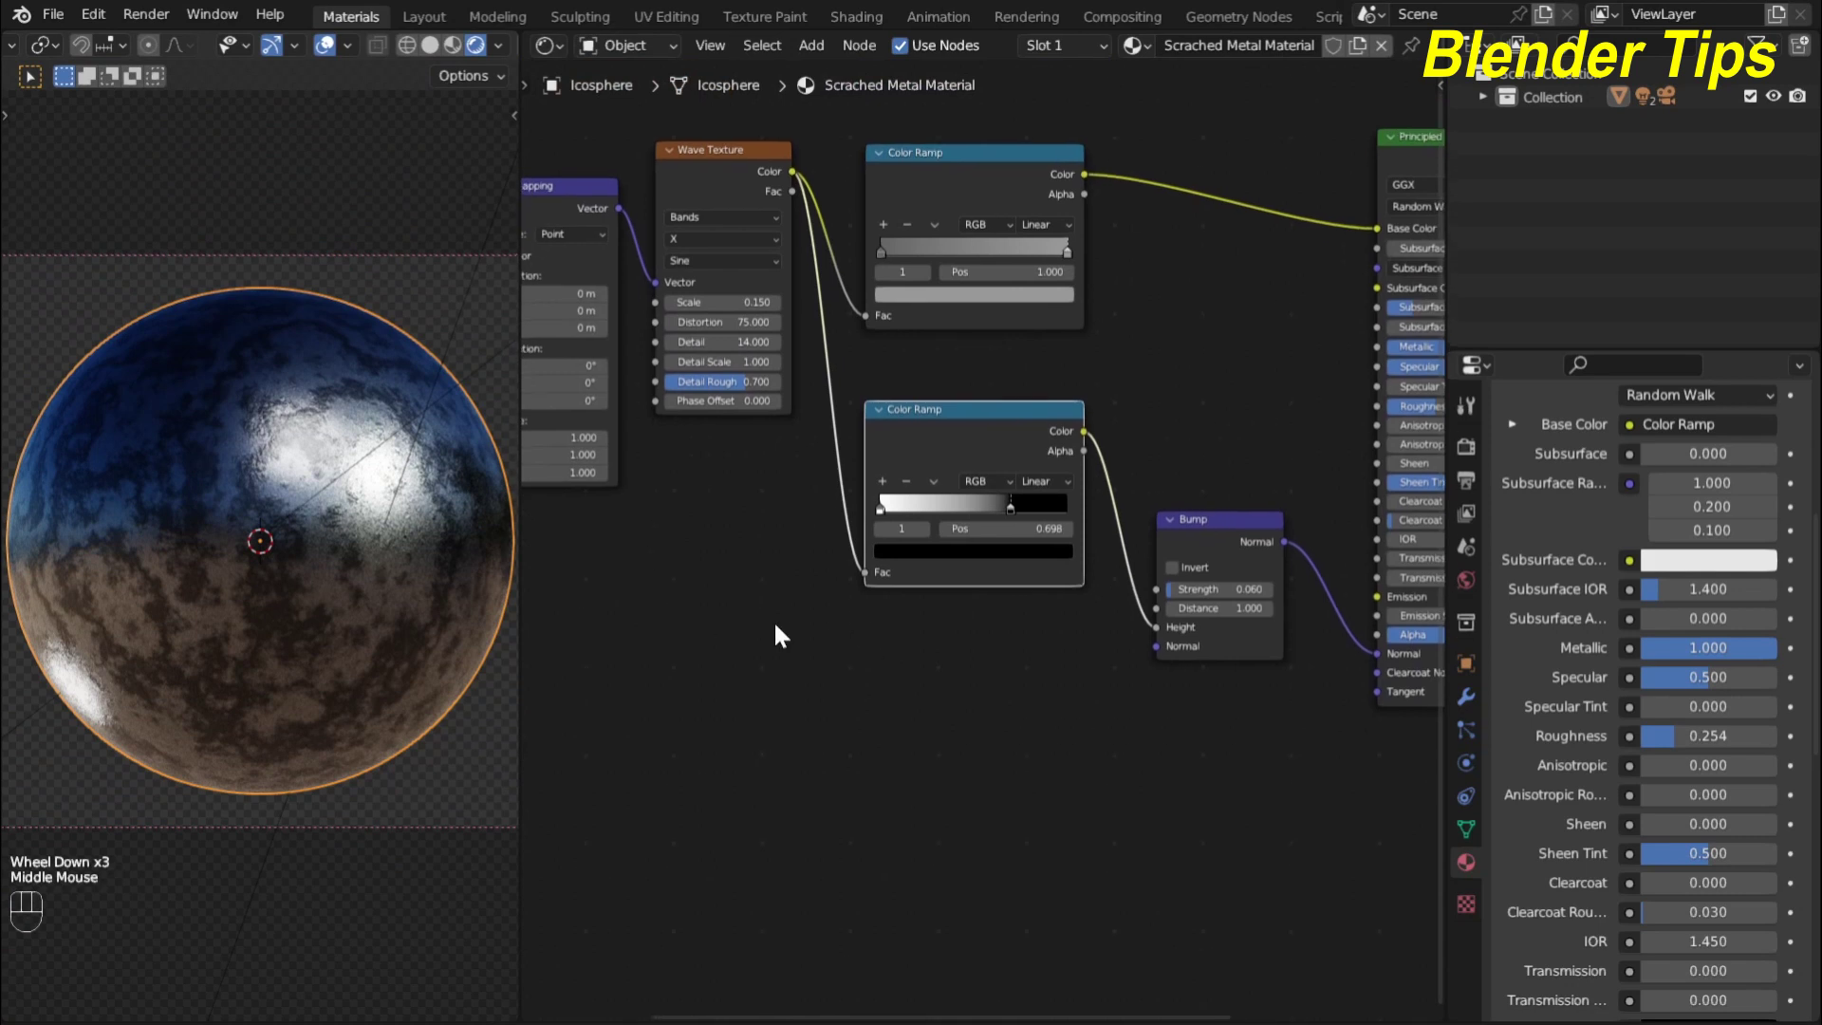
scroll(down, 3)
middle_click(809, 590)
drag(571, 237, 741, 426)
drag(696, 274, 671, 514)
scroll(up, 3)
middle_click(837, 595)
click(834, 468)
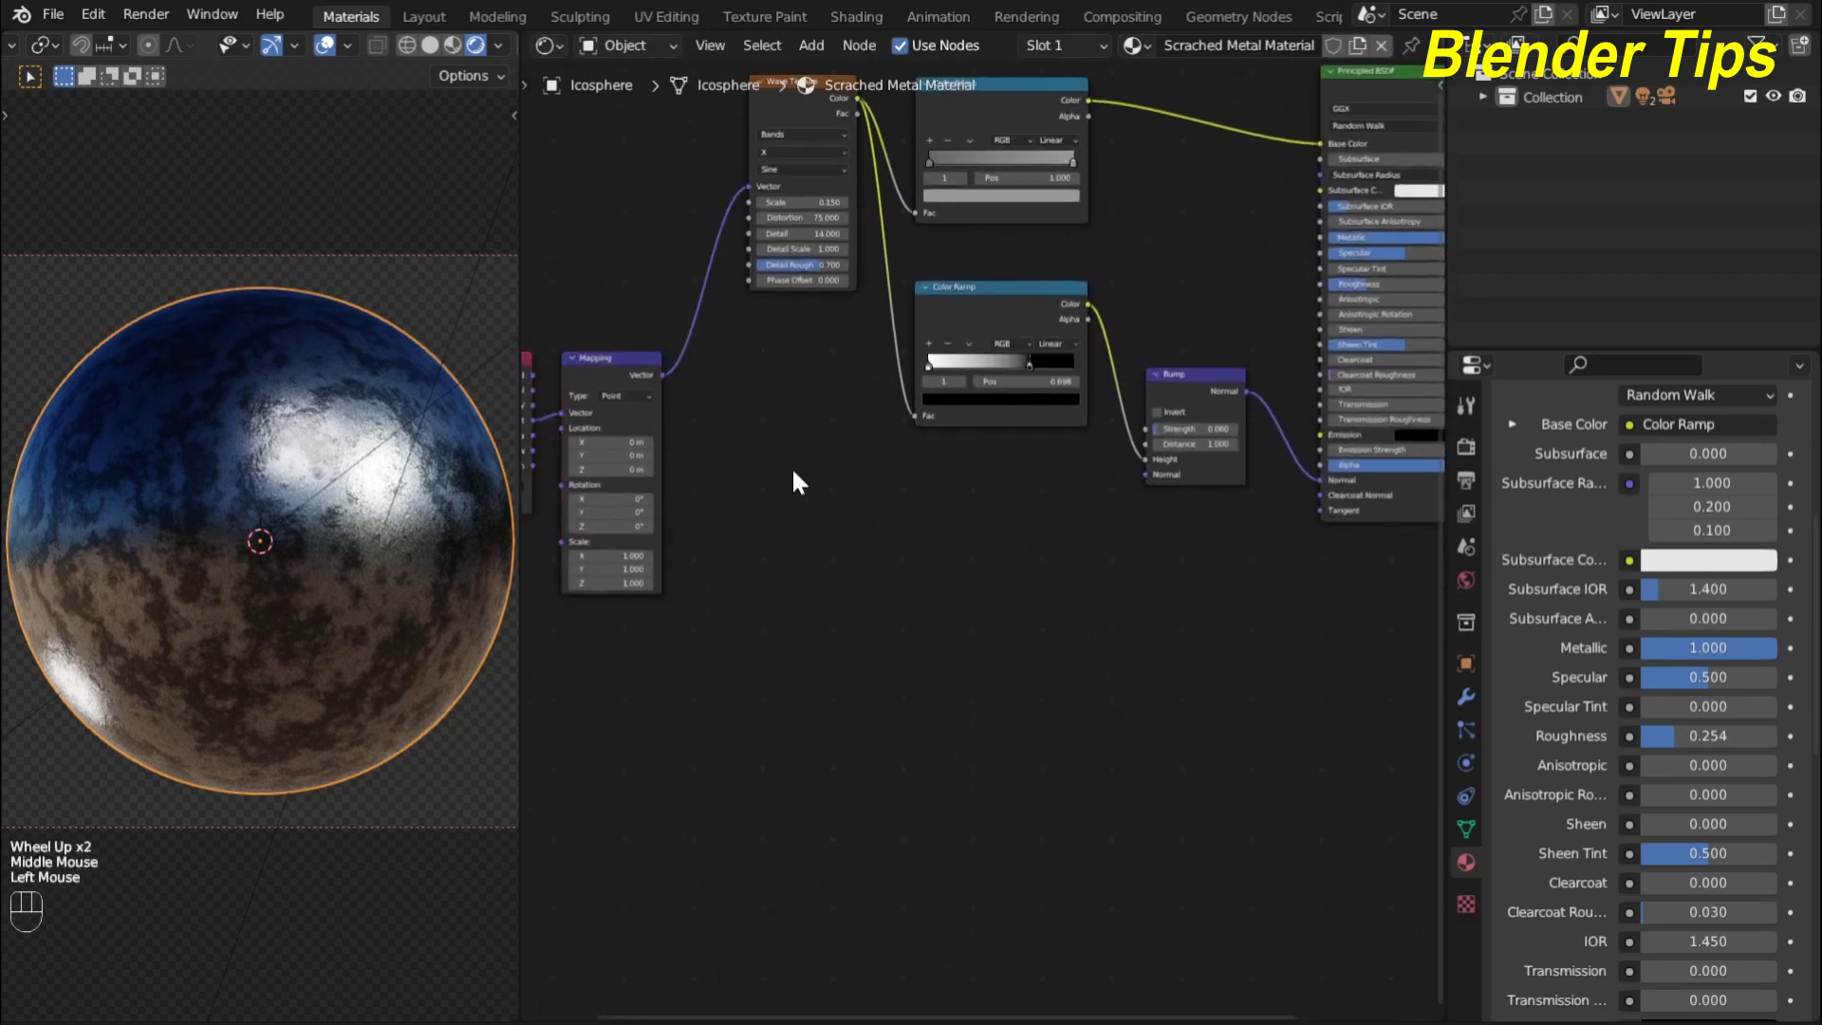
Add a Noise Texture fed by the Mapping node and preview it on the sphere
key(shift+a)
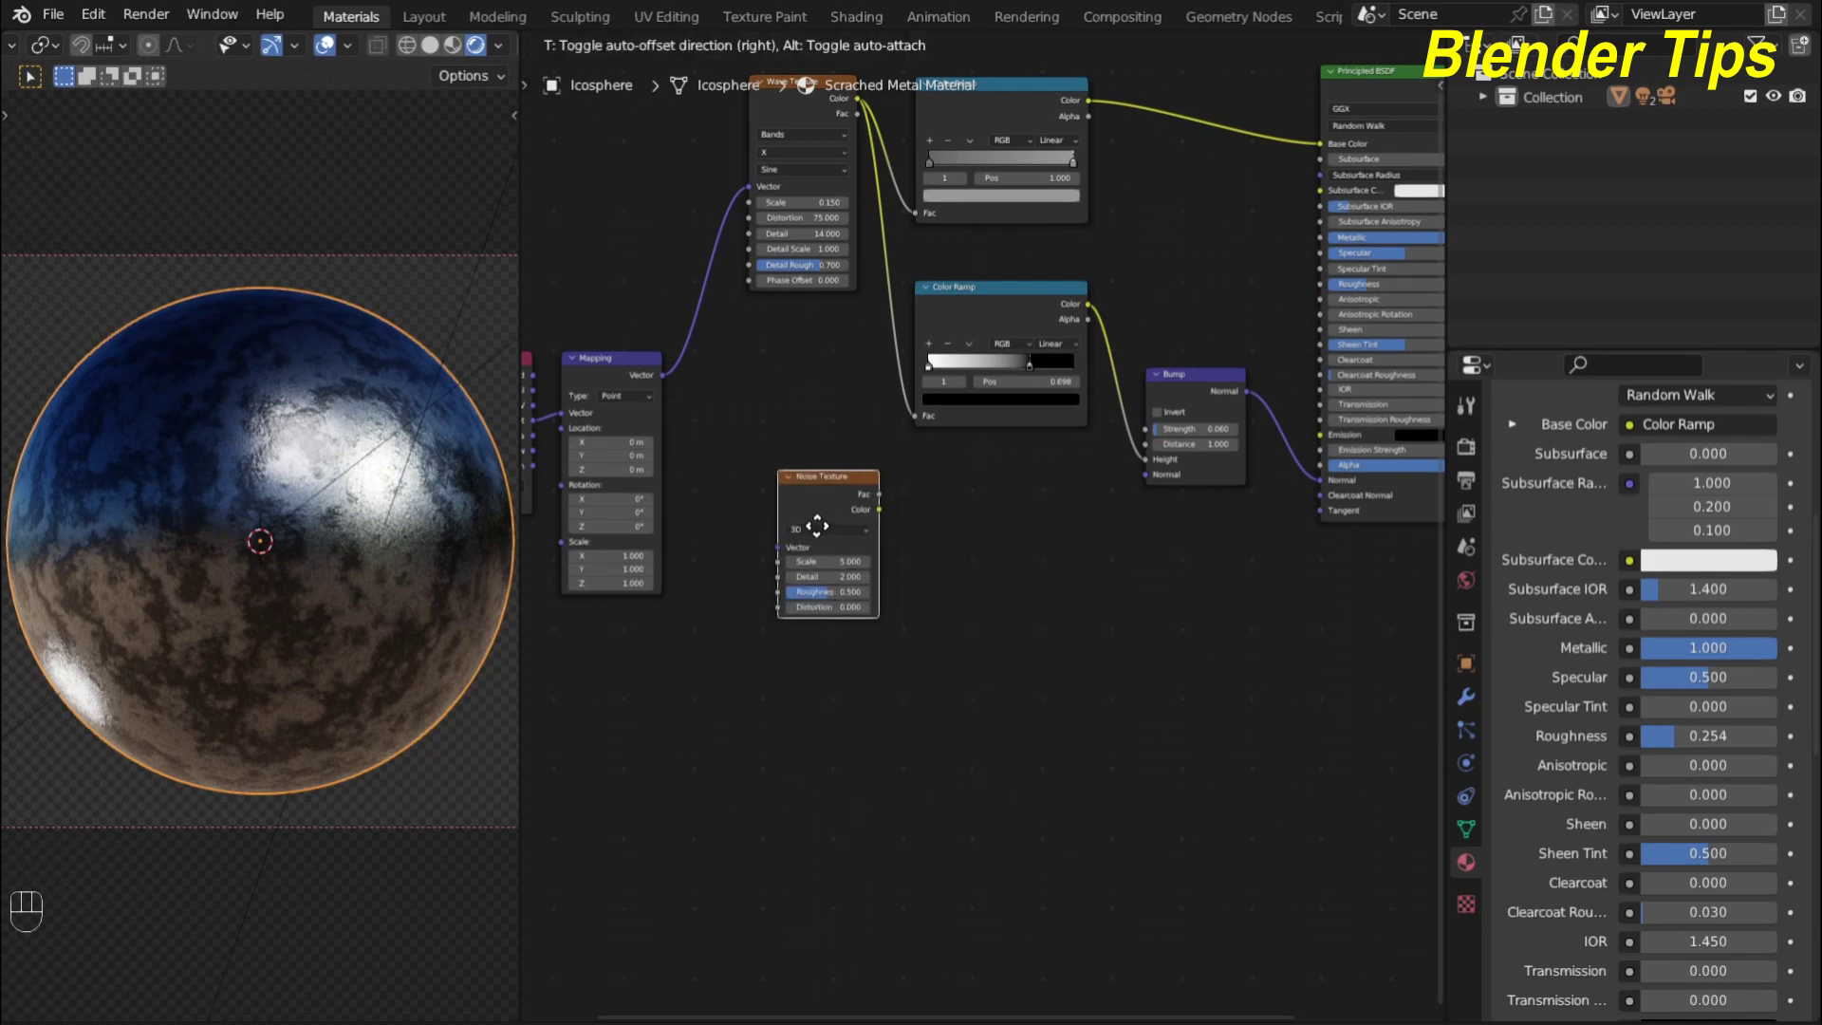
drag(668, 382, 783, 558)
scroll(up, 3)
click(780, 486)
scroll(up, 3)
click(780, 487)
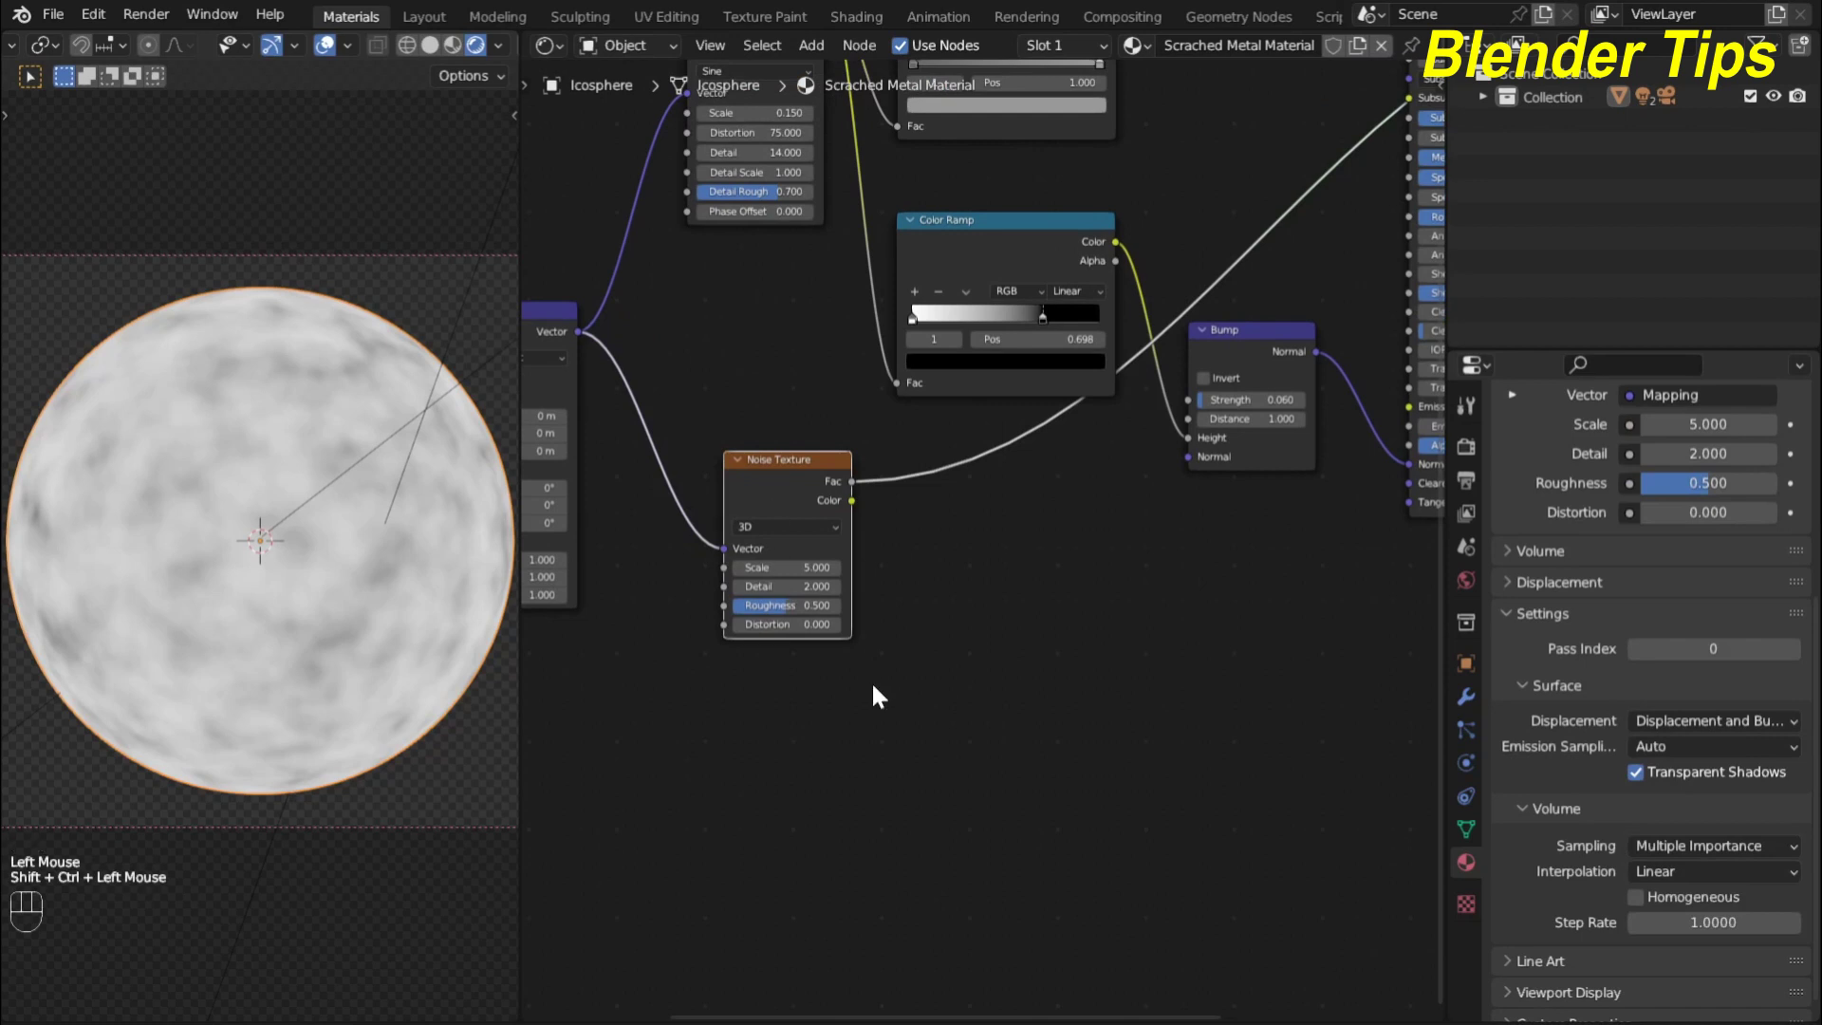
scroll(up, 3)
middle_click(910, 684)
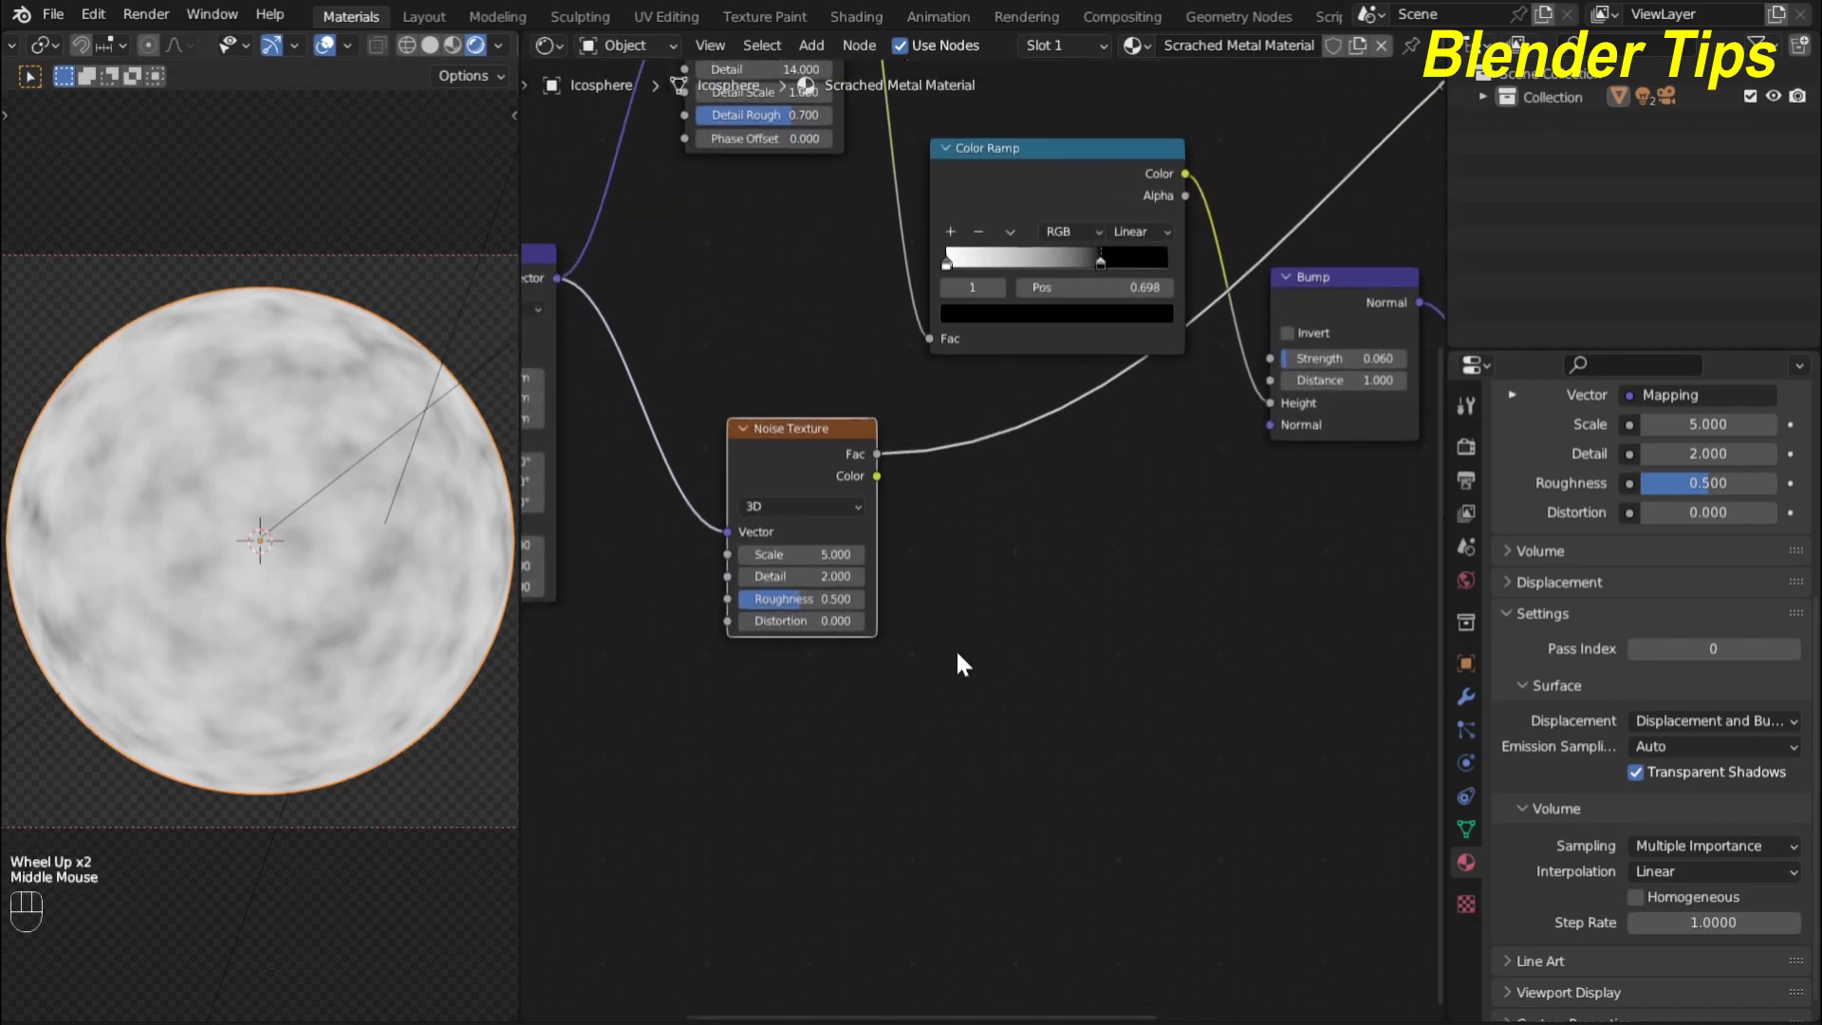
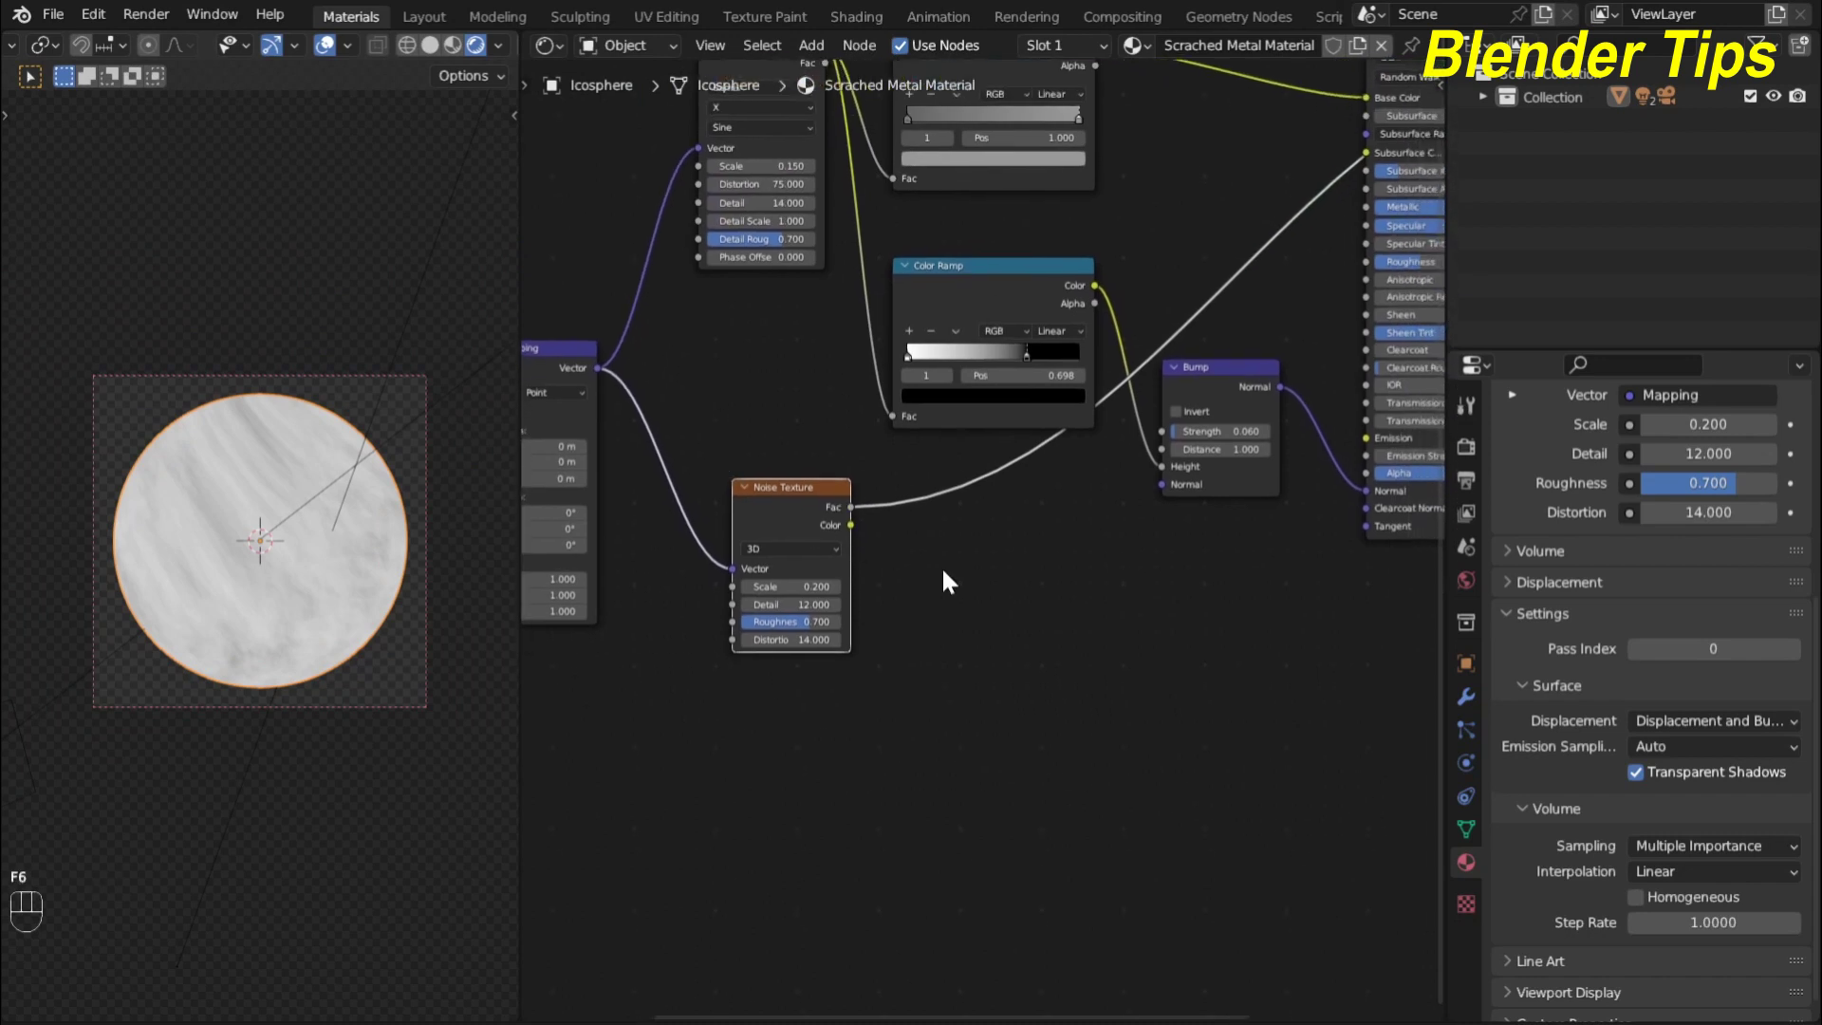
Add a hard-edged Color Ramp at 0.502 turning the noise into black streaks on white
key(shift+a)
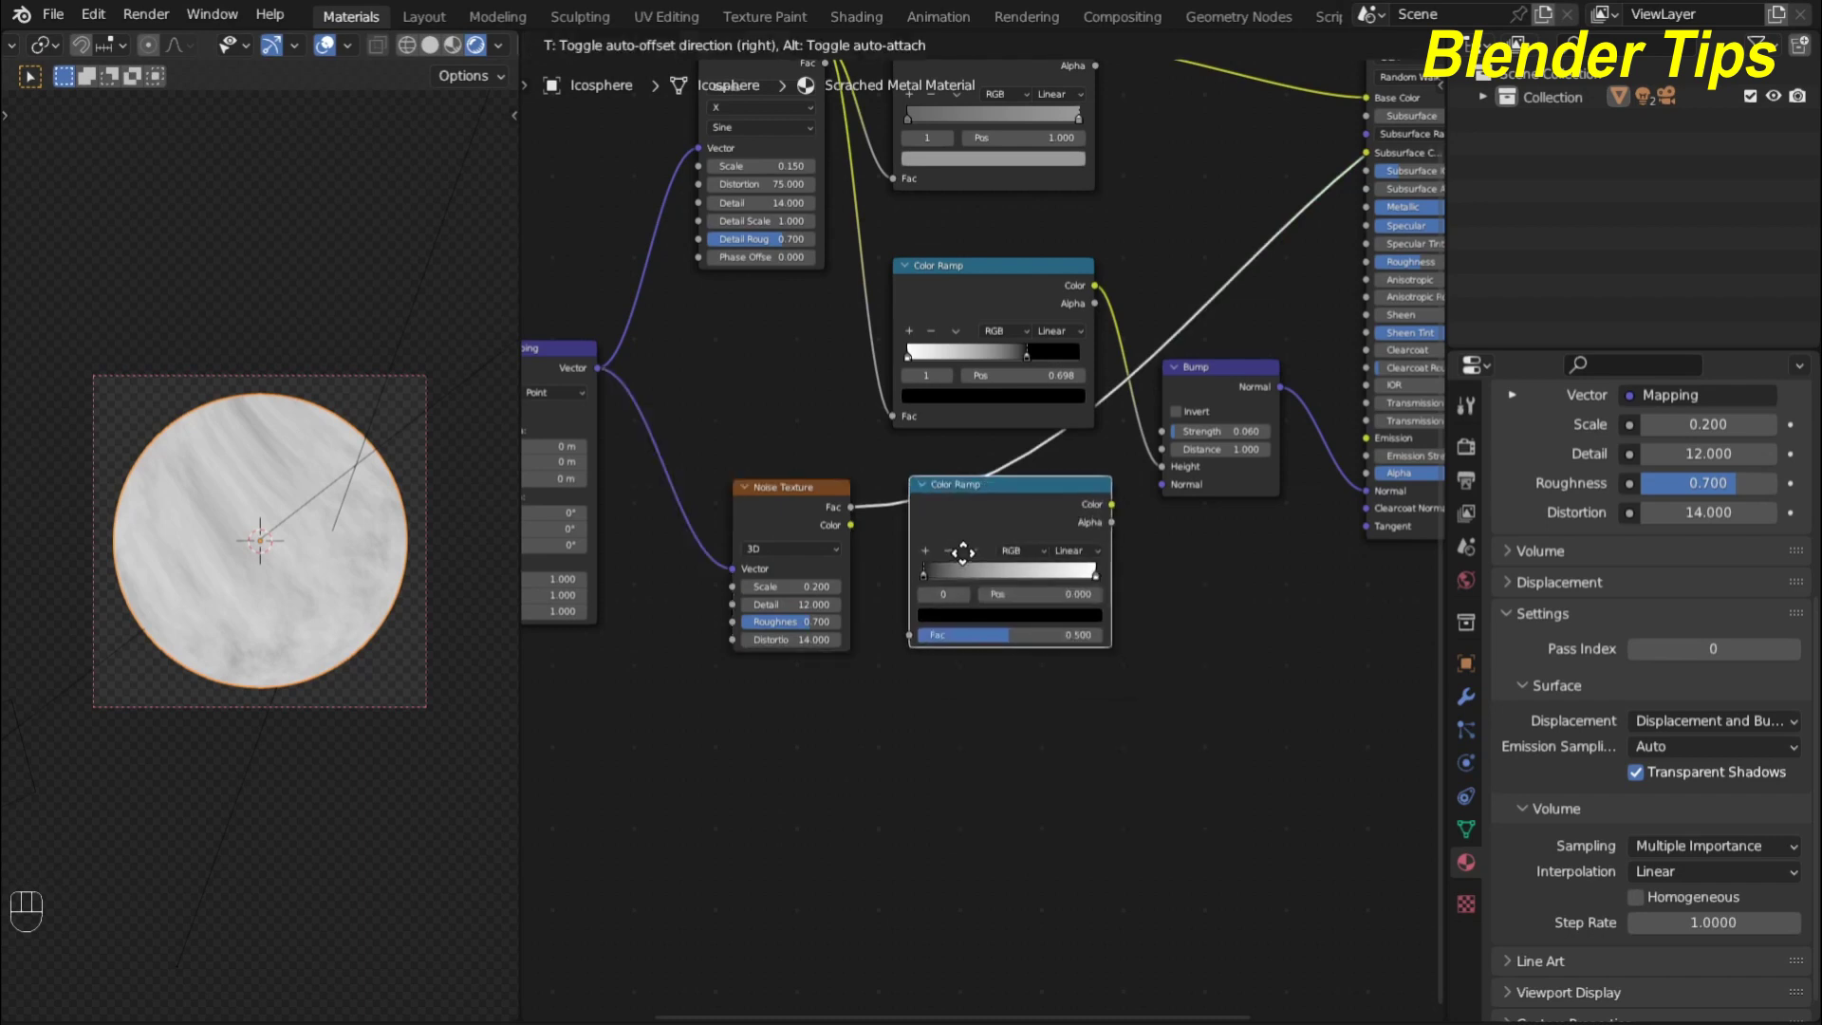
scroll(up, 3)
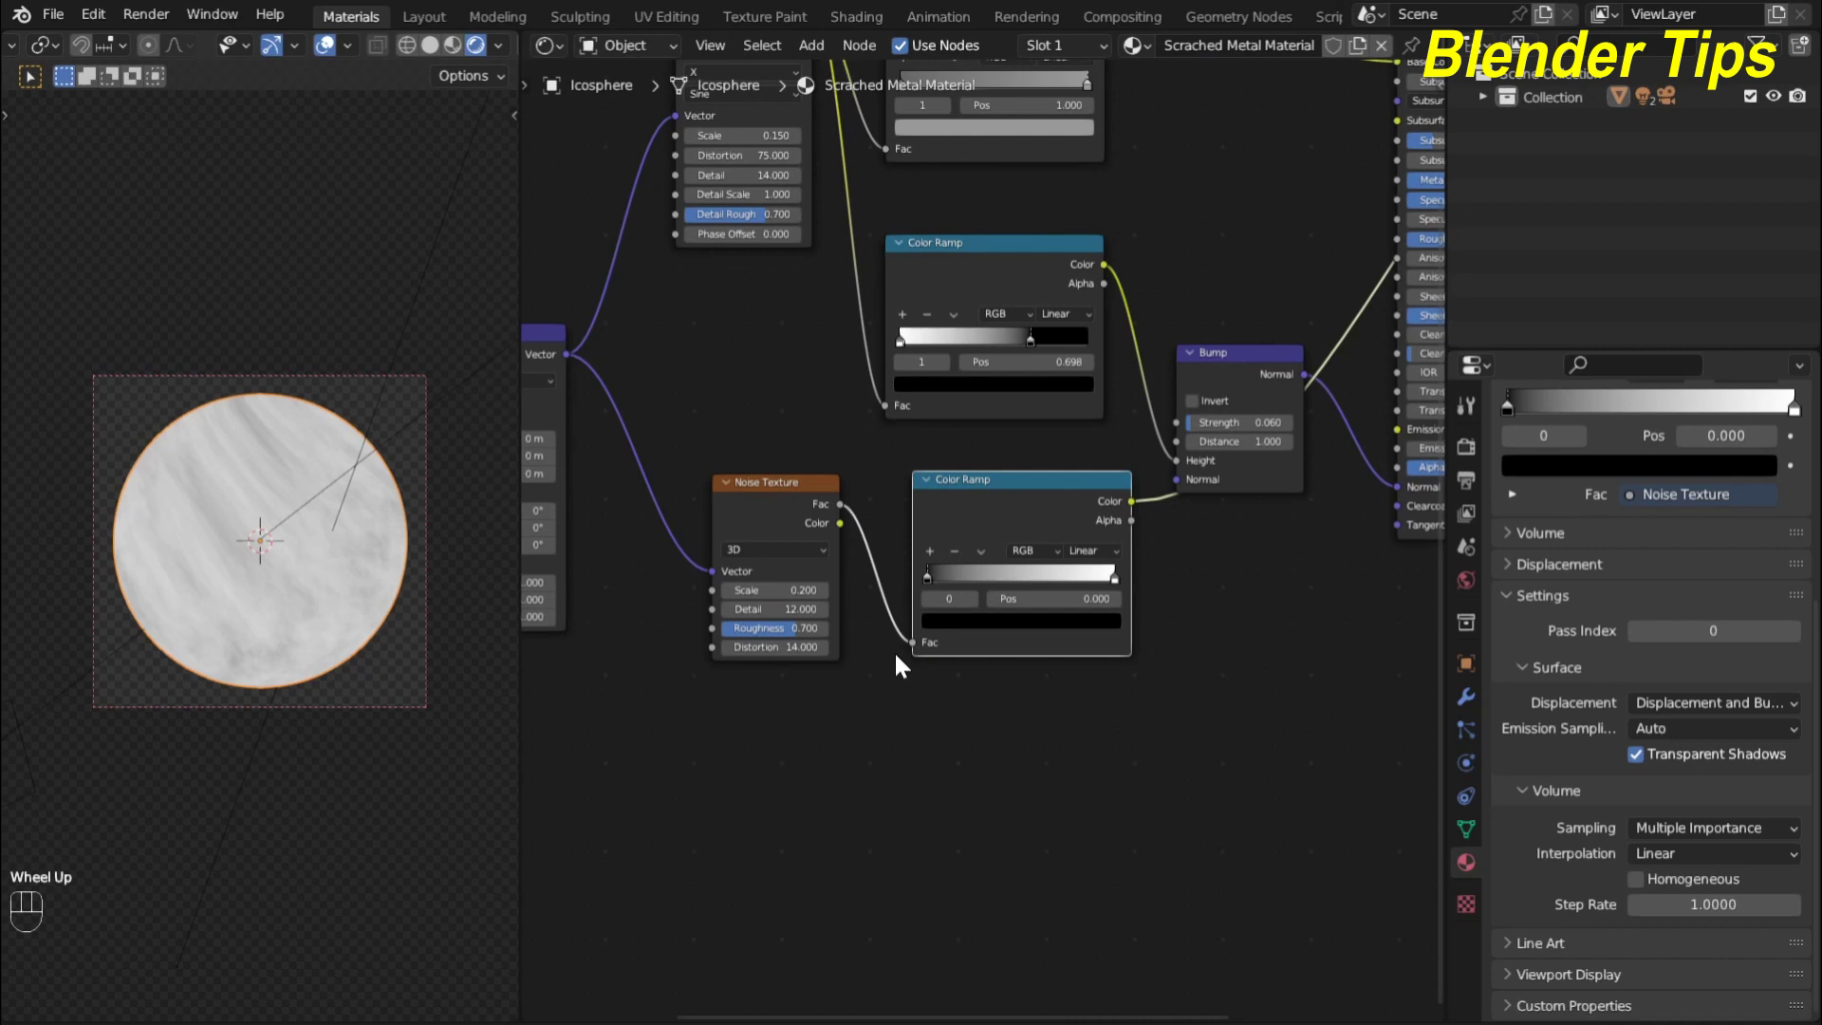
drag(935, 585, 1041, 597)
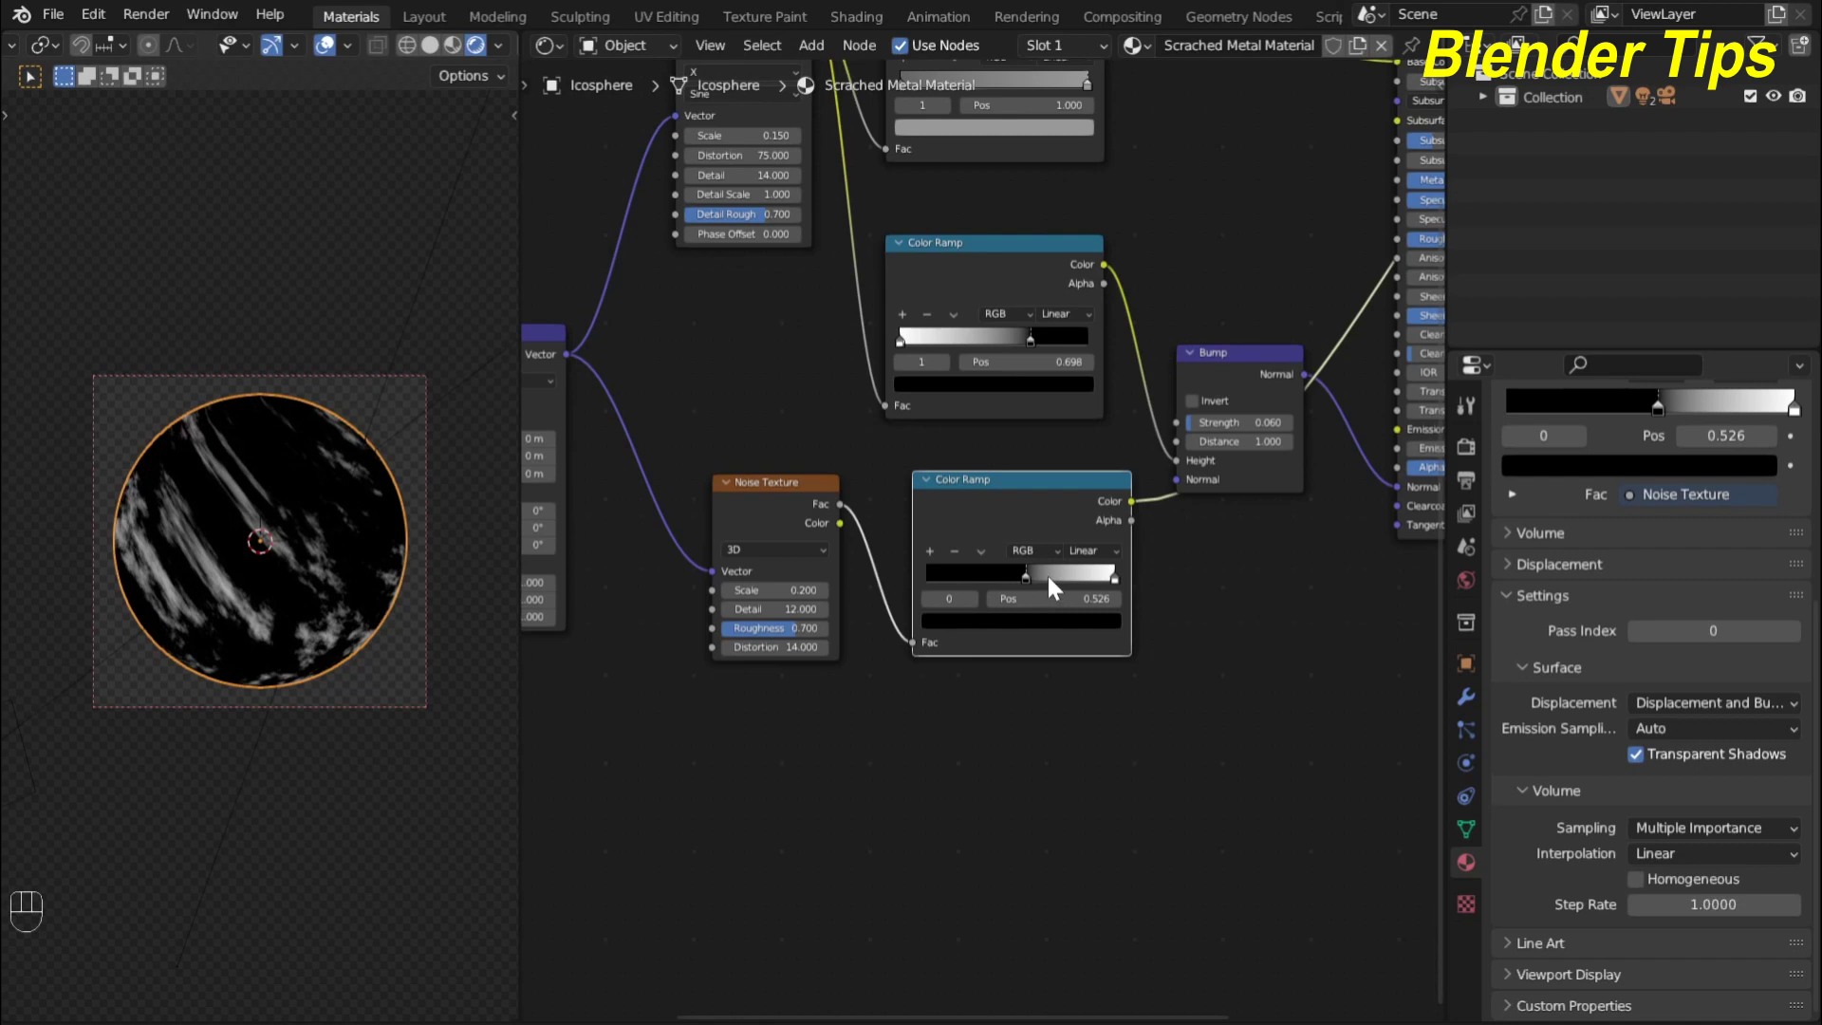
drag(1120, 588, 1020, 599)
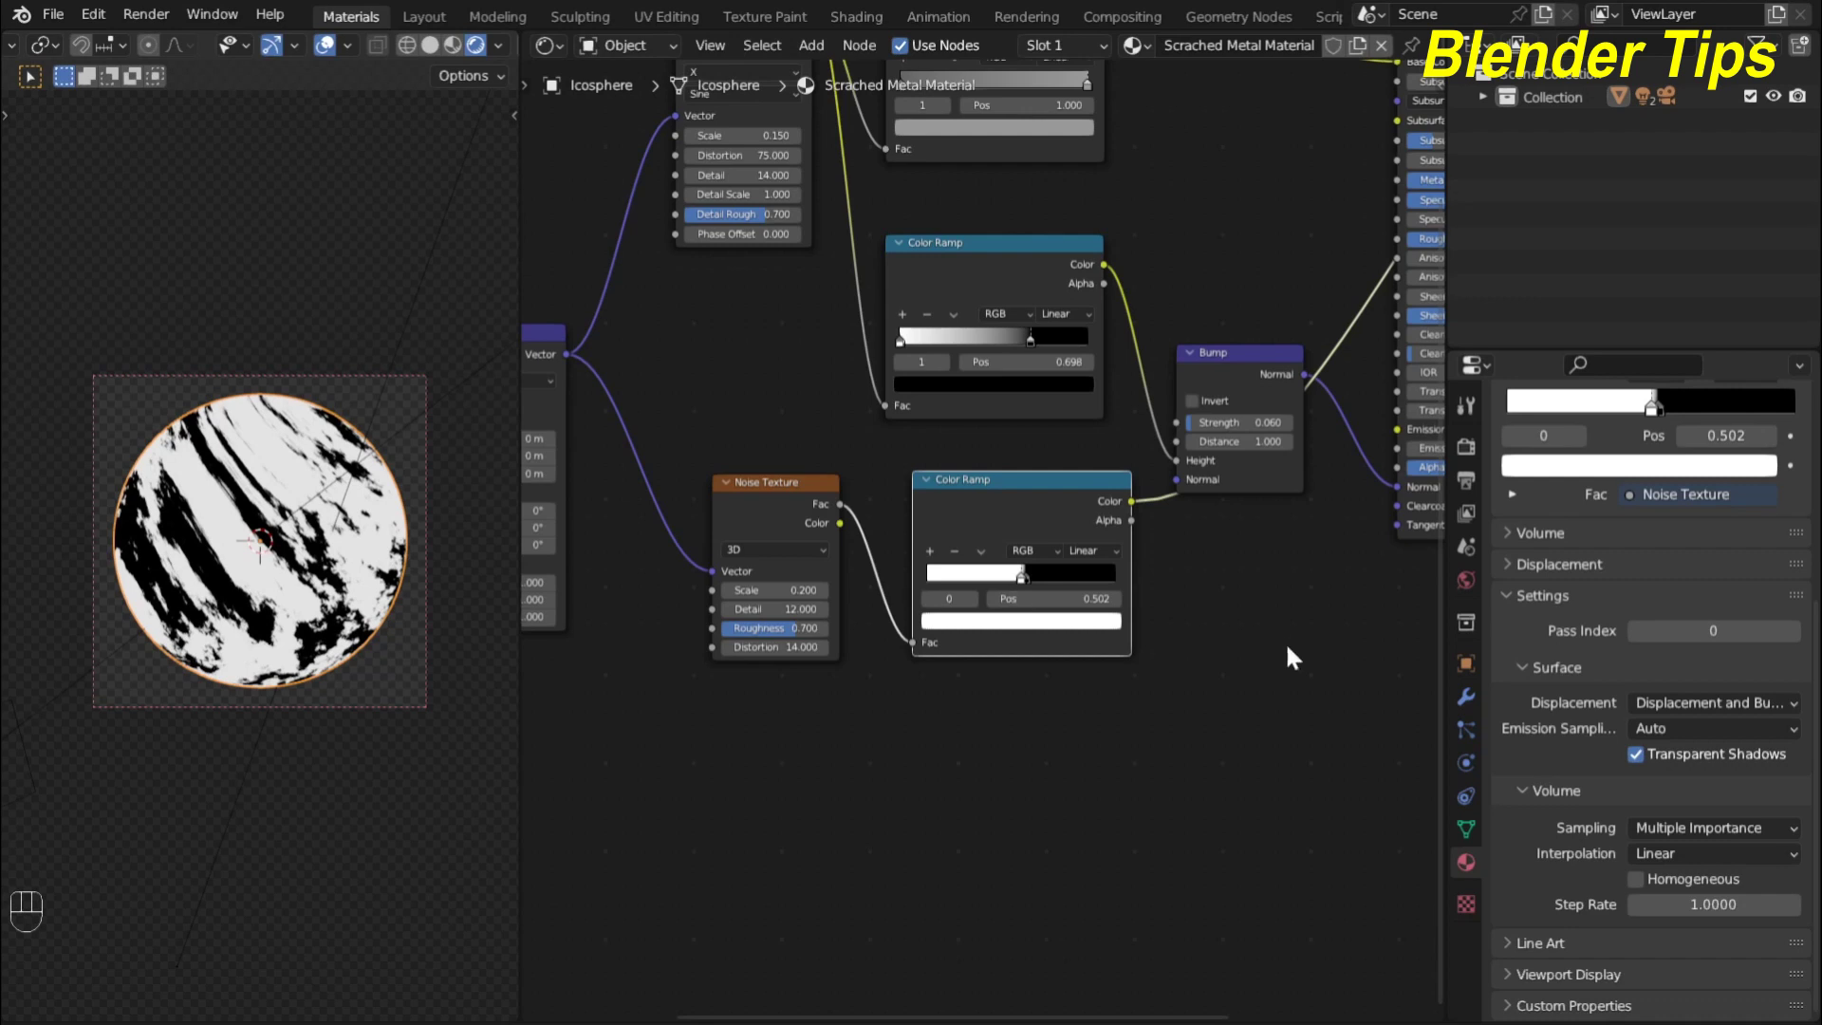
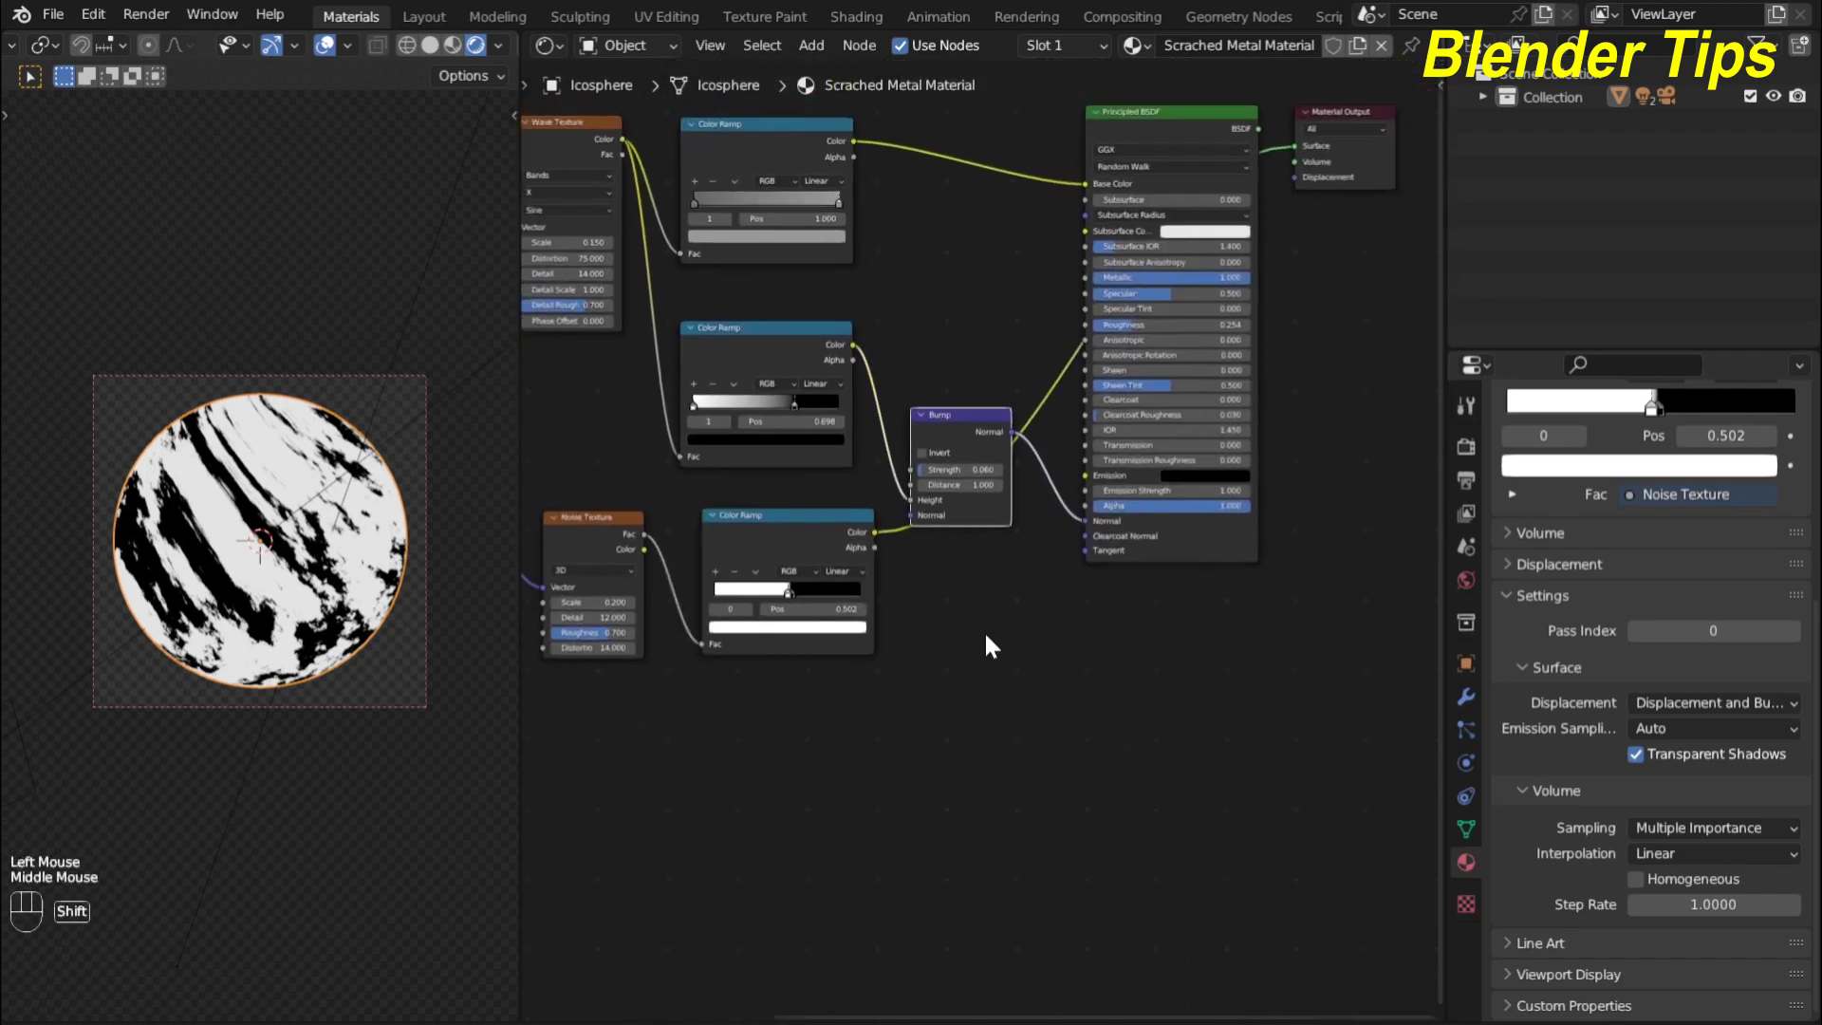
Duplicate the Bump node, chain it from the scratch mask into the shader and restore the full material preview
key(shift+d)
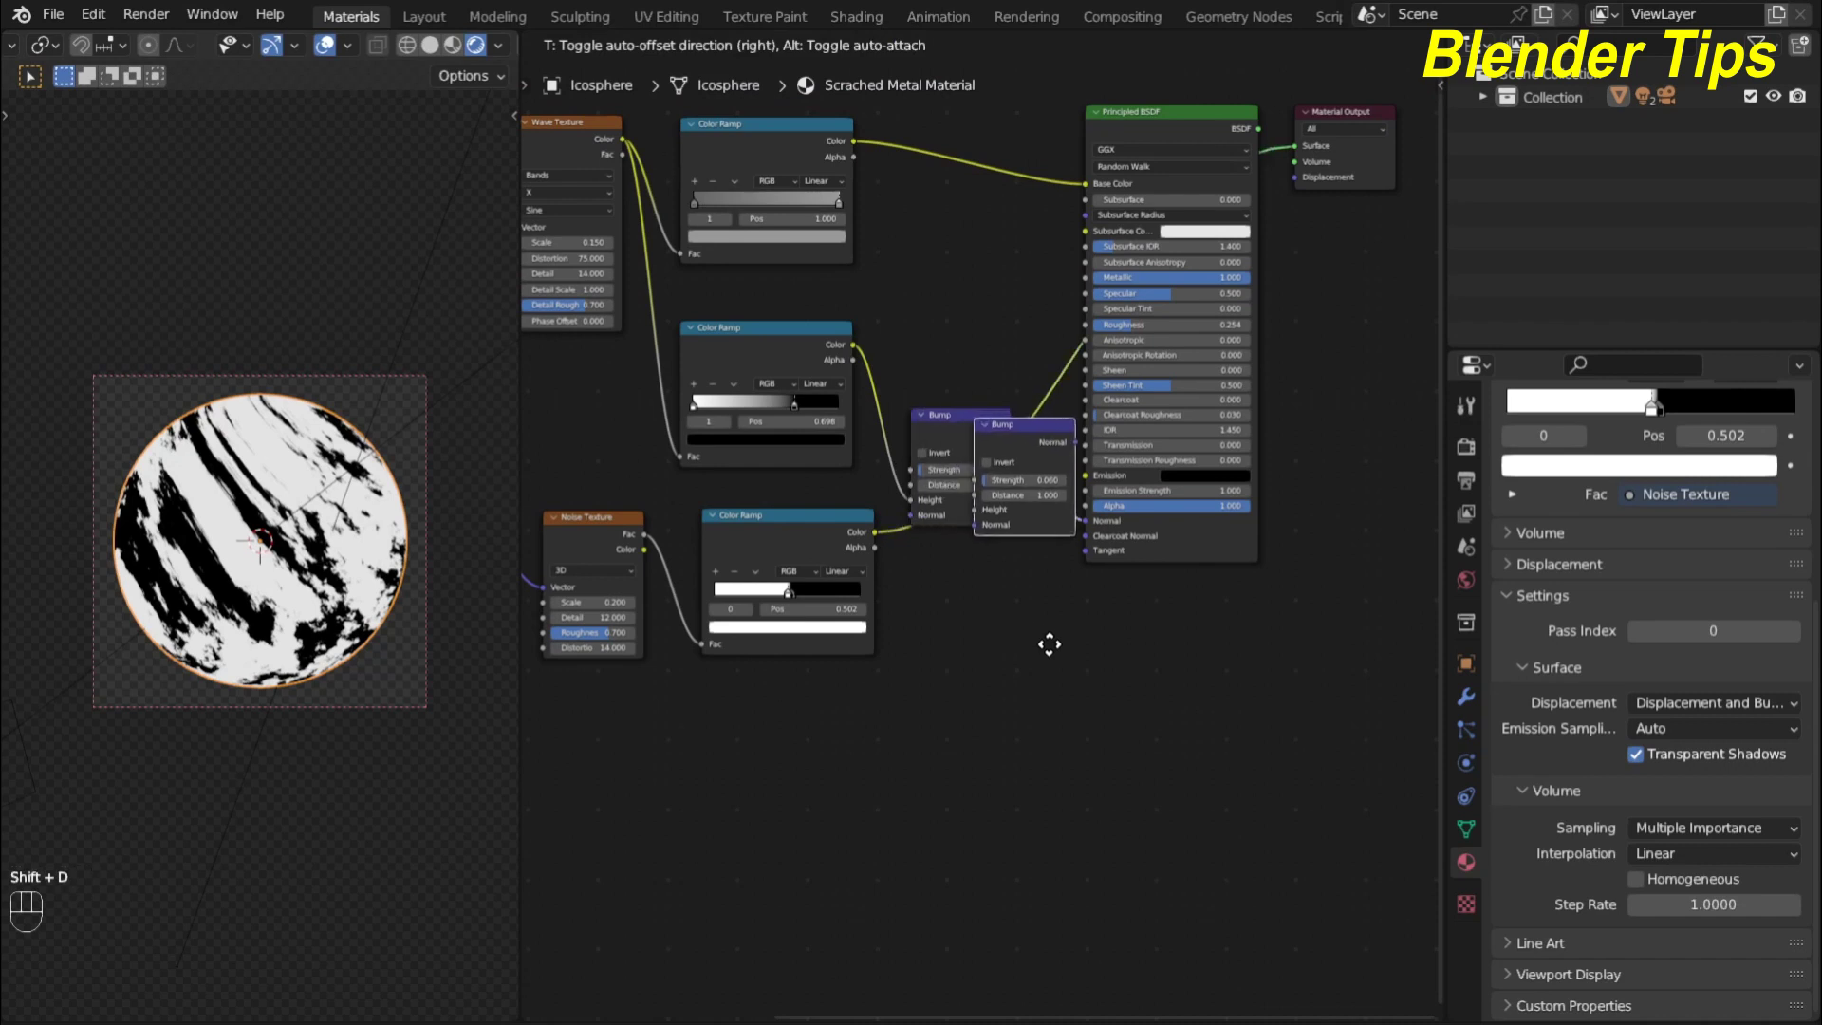
scroll(up, 3)
scroll(up, 3)
drag(852, 539, 1091, 512)
scroll(up, 3)
middle_click(992, 597)
scroll(down, 3)
click(1204, 185)
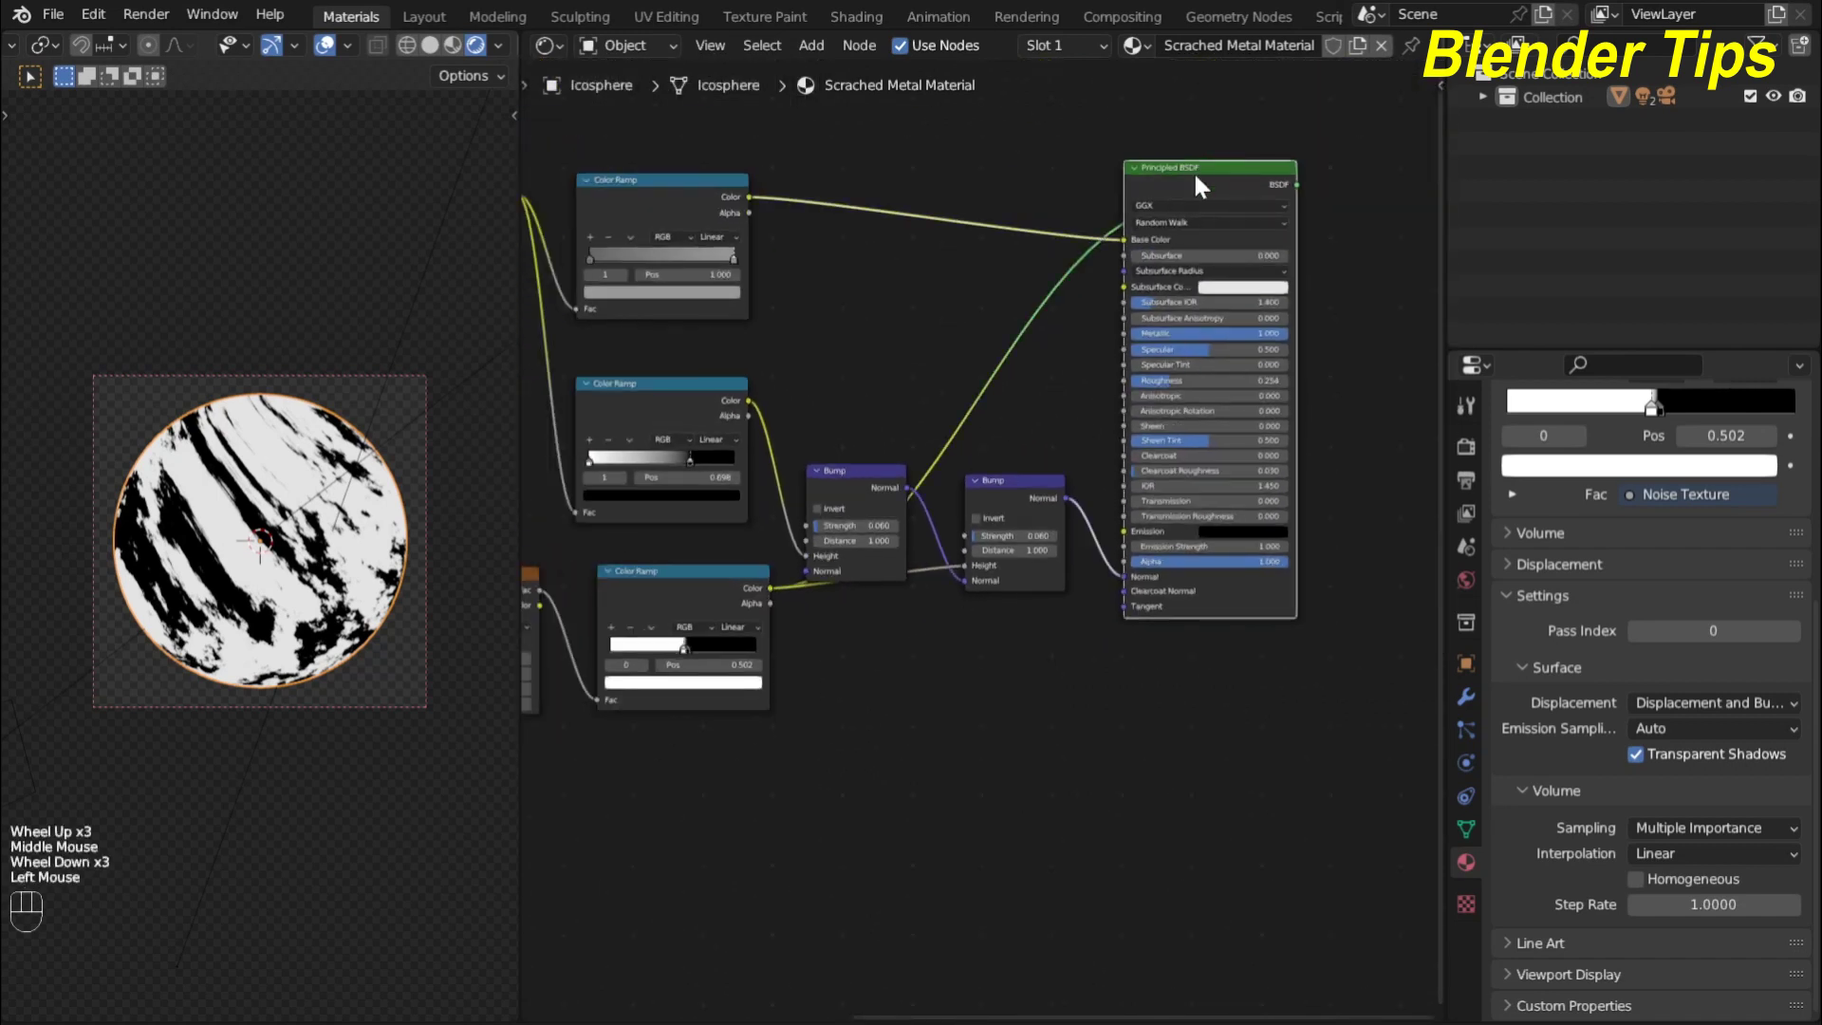
click(1203, 185)
Raise the second bump's strength to 0.350 to etch the scratches
scroll(up, 3)
scroll(up, 3)
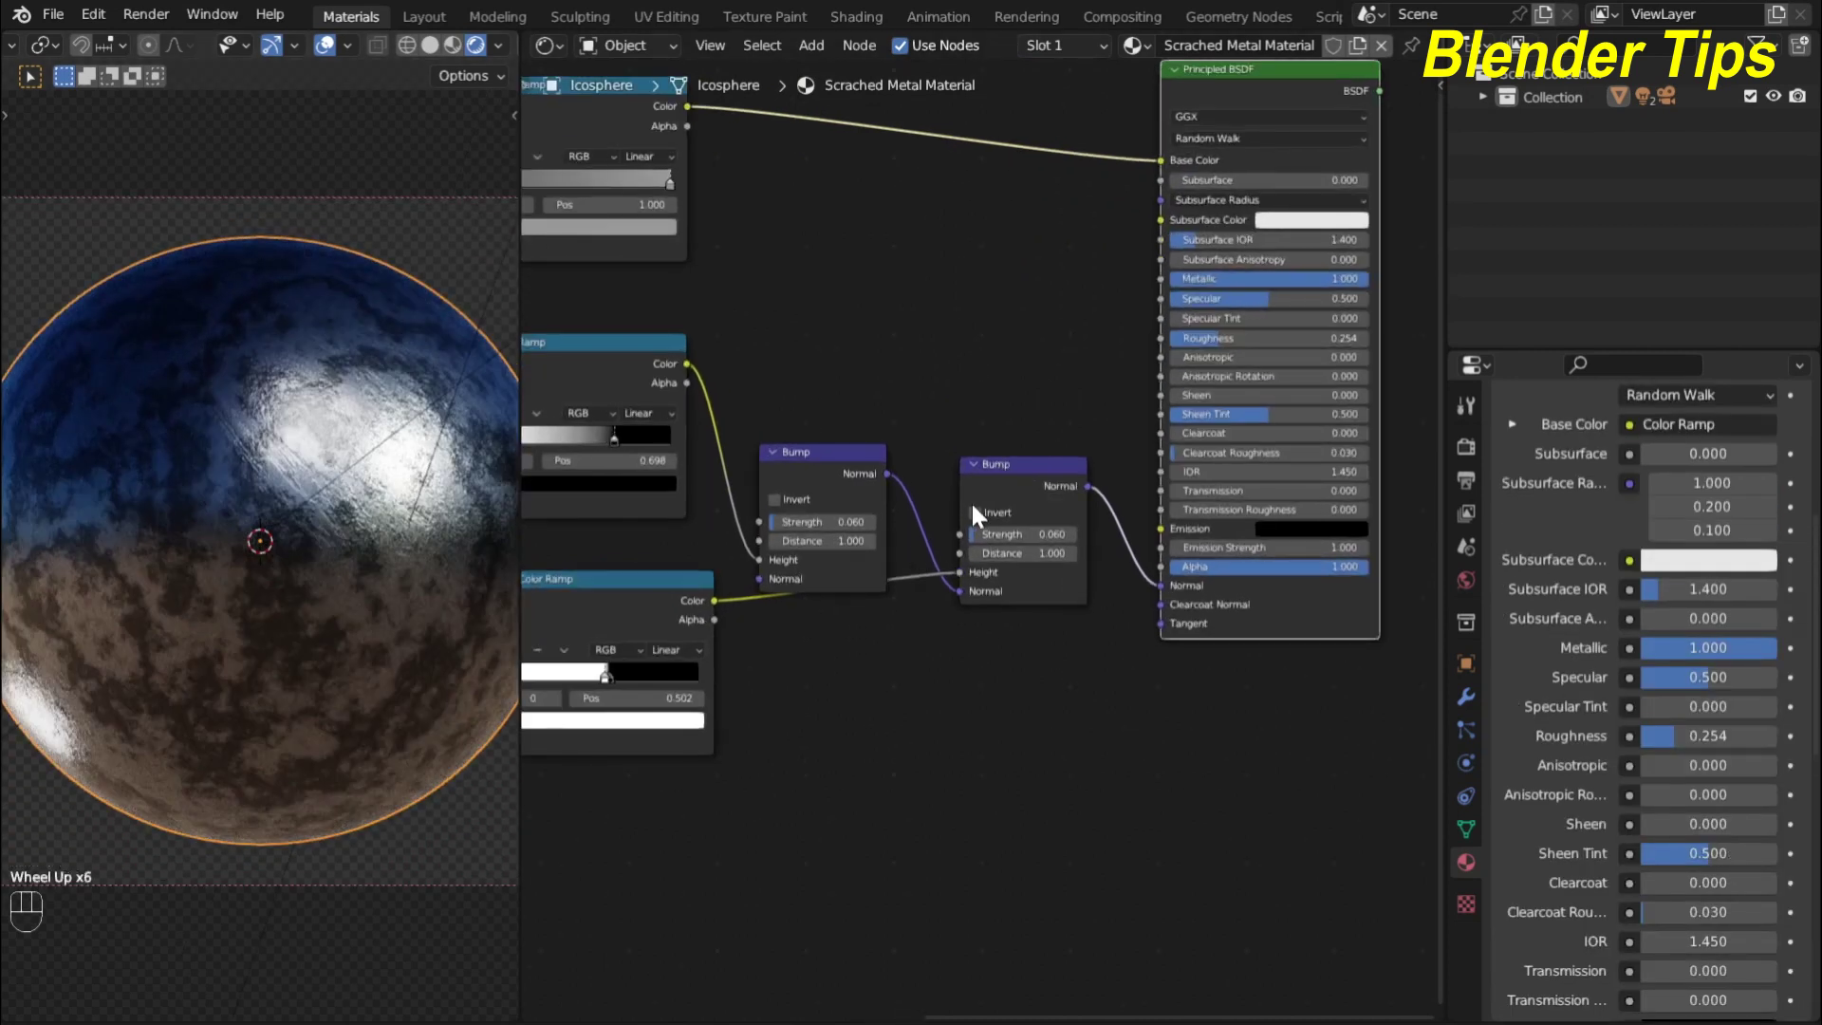
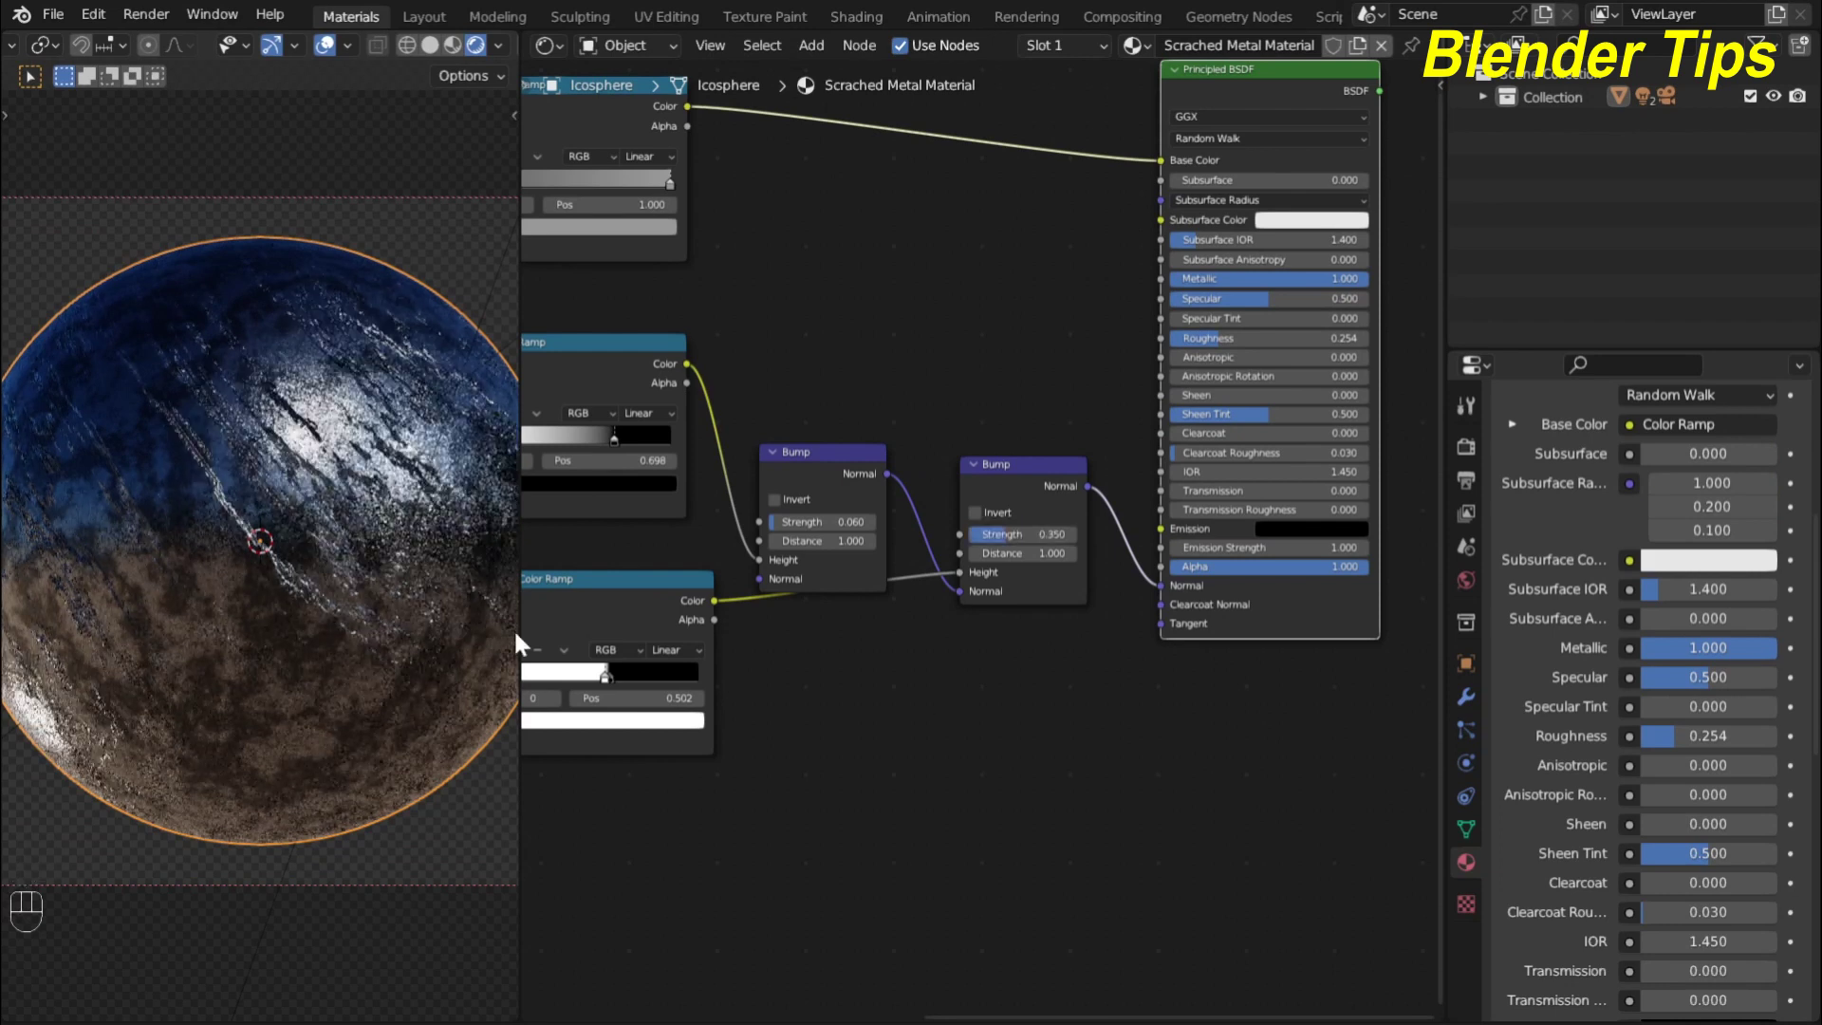
scroll(up, 3)
drag(223, 492, 232, 338)
scroll(down, 3)
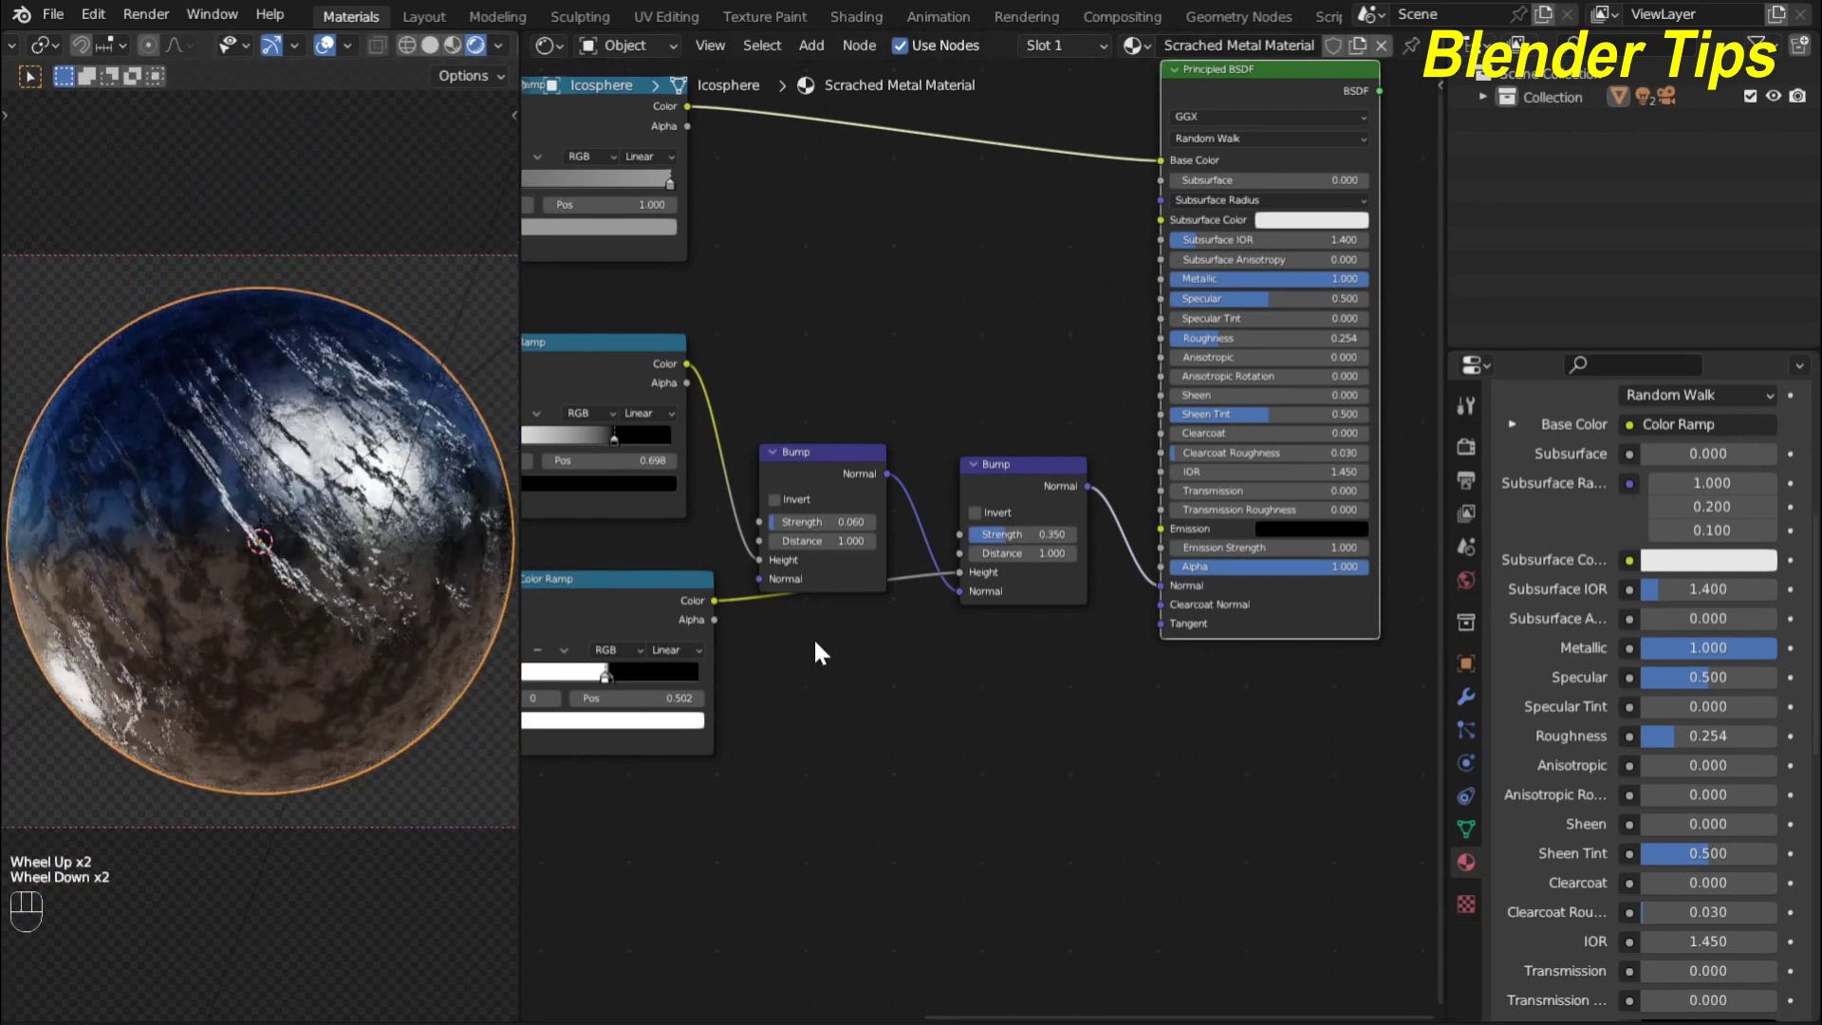
scroll(down, 3)
click(877, 553)
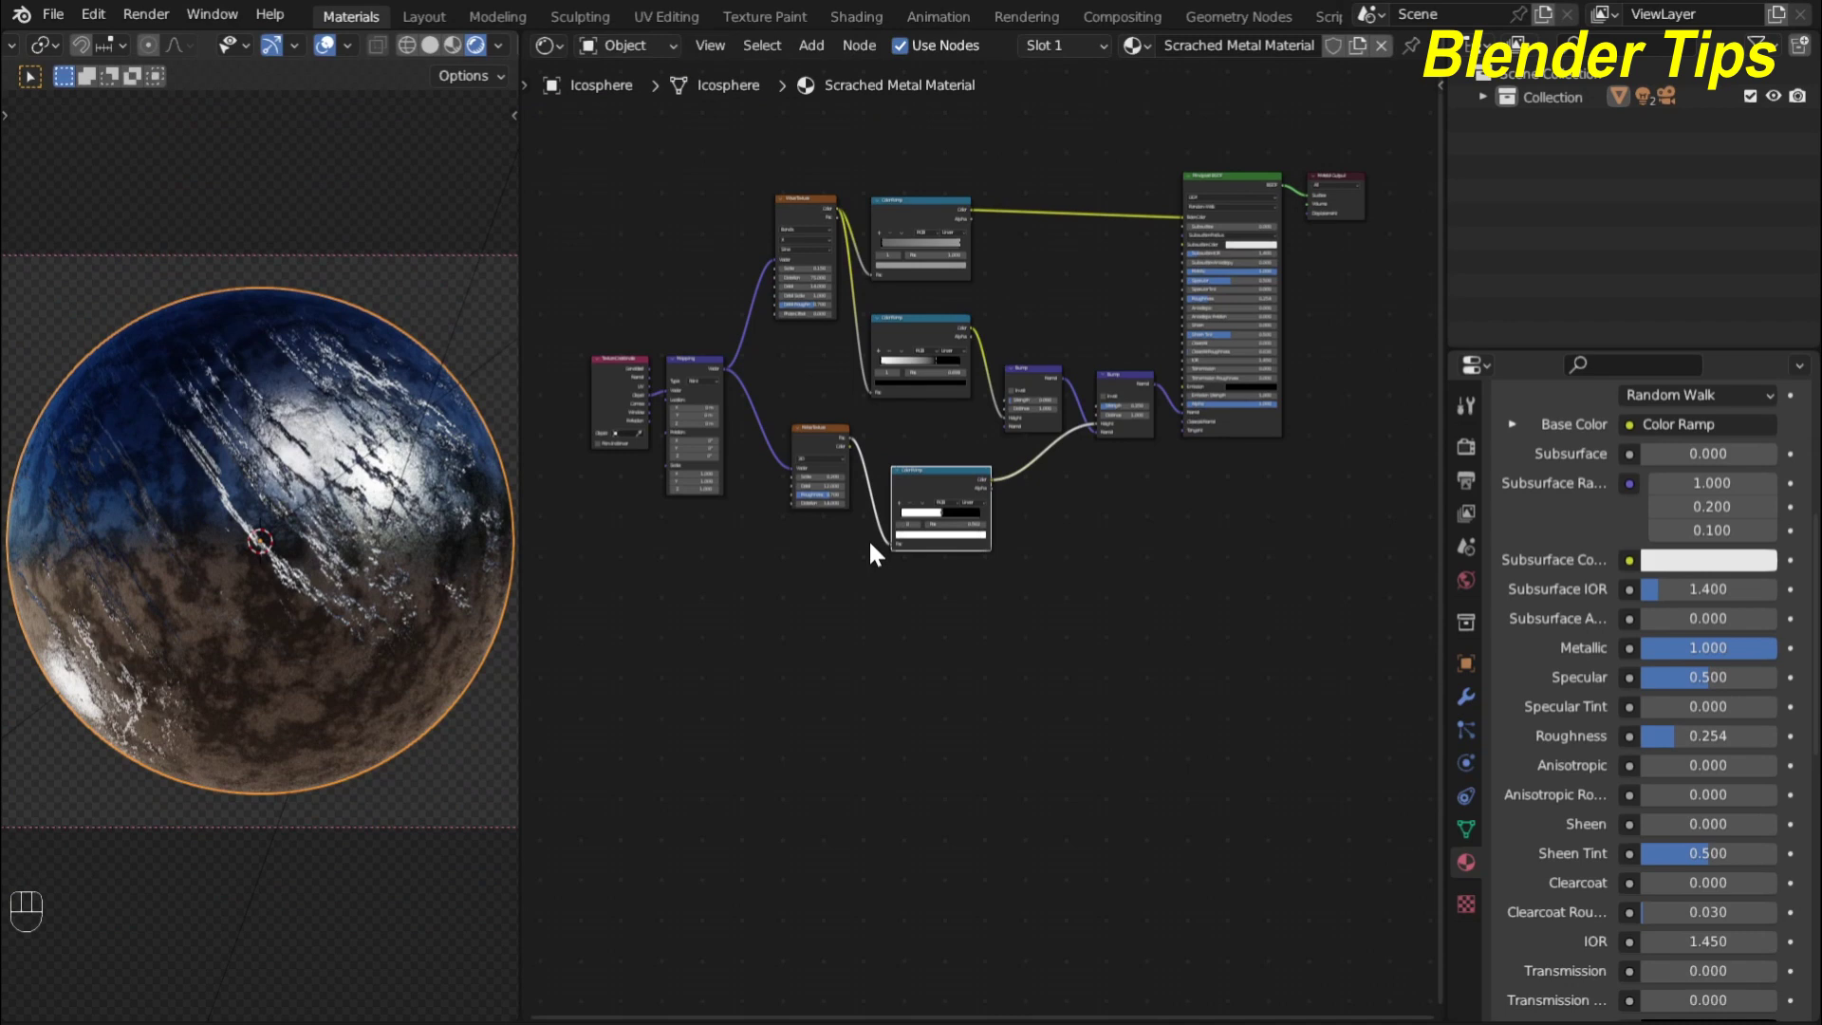
Add a Wave Texture below the noise texture and feed the Mapping vector into it
key(F6)
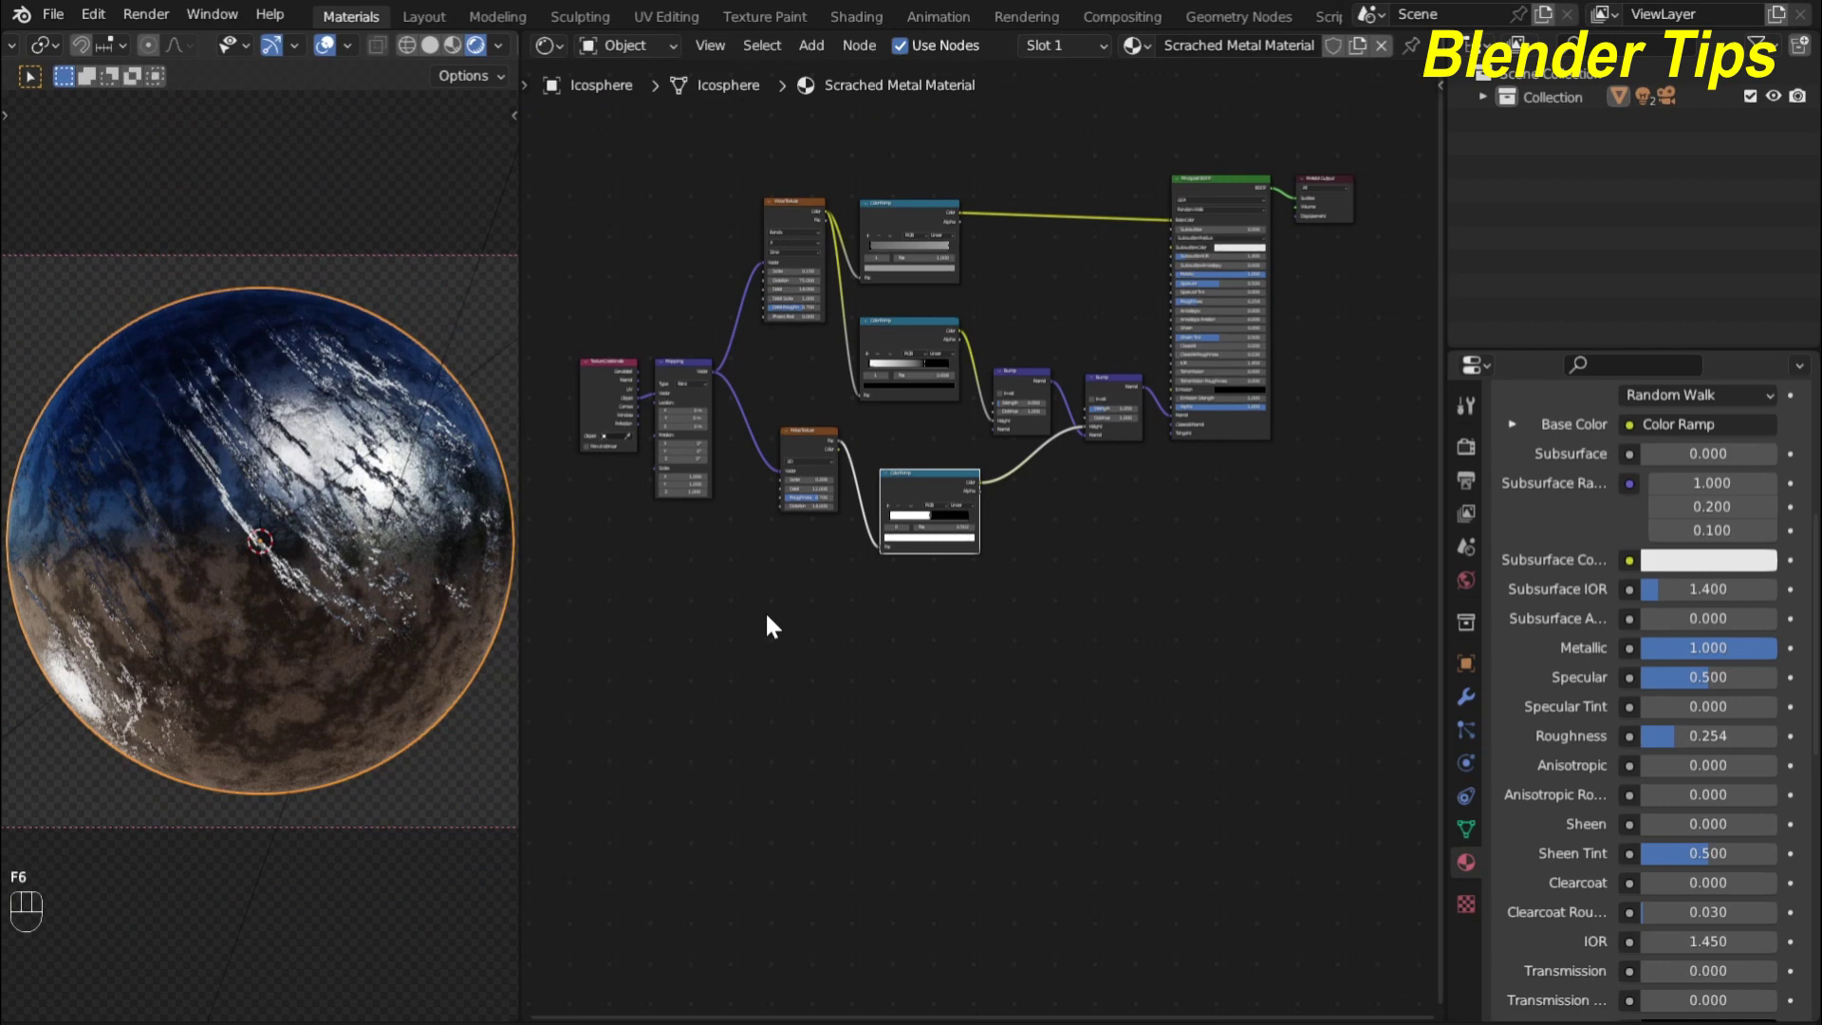
scroll(up, 3)
middle_click(756, 654)
scroll(up, 3)
middle_click(761, 652)
key(shift+a)
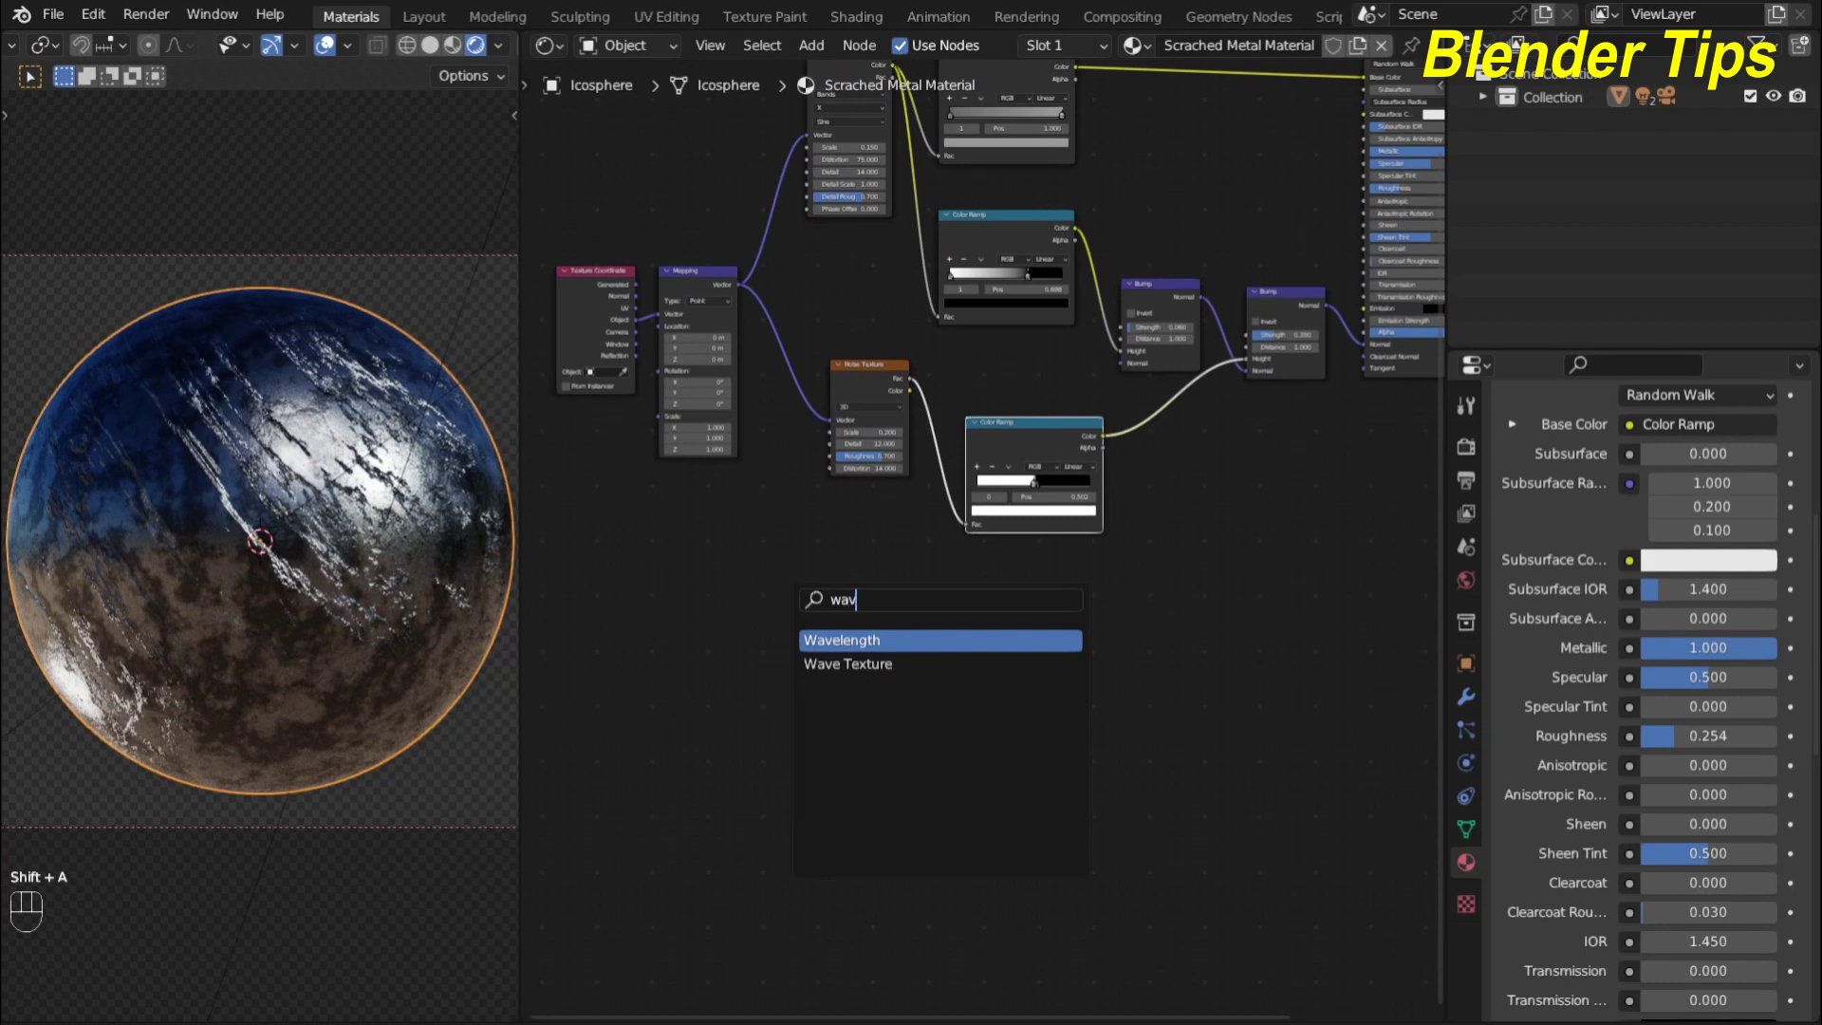
scroll(up, 3)
middle_click(733, 516)
drag(707, 202, 726, 289)
drag(705, 215, 790, 663)
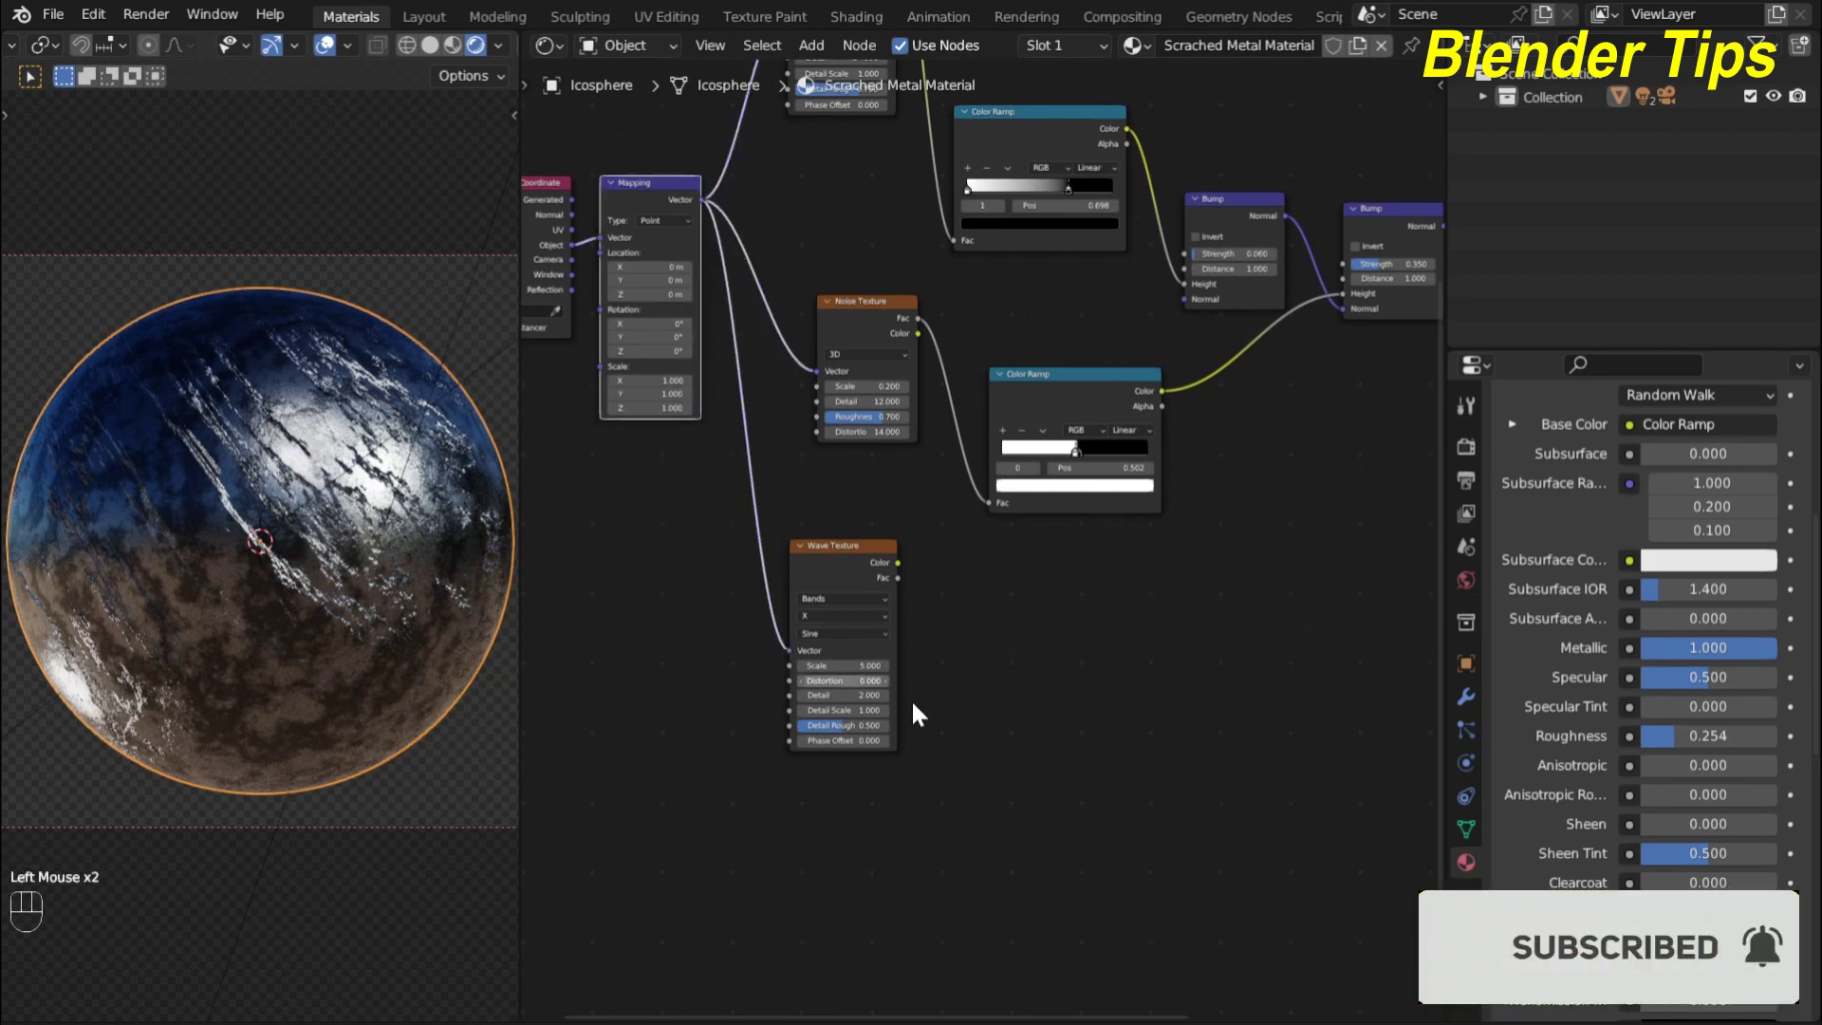
Preview the Wave Texture on the sphere and set scale 3, distortion 4, detail roughness 0.55
scroll(up, 3)
middle_click(956, 689)
click(821, 558)
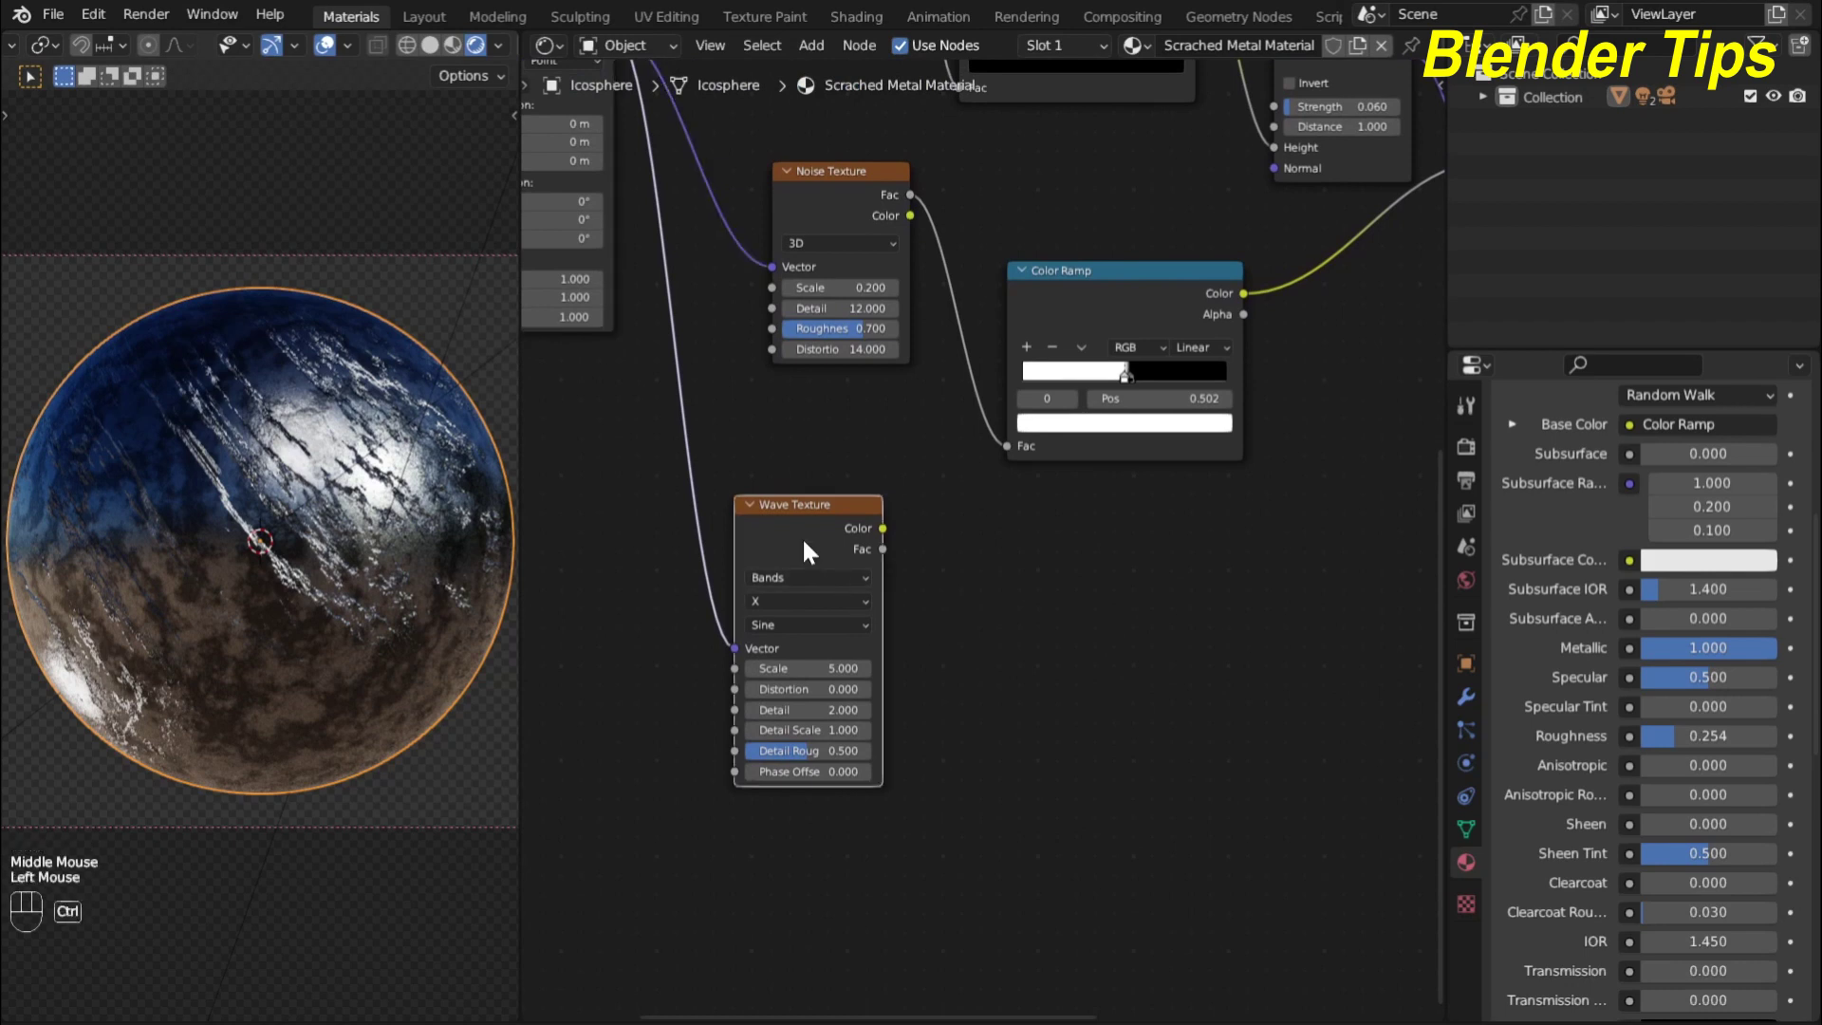
click(810, 550)
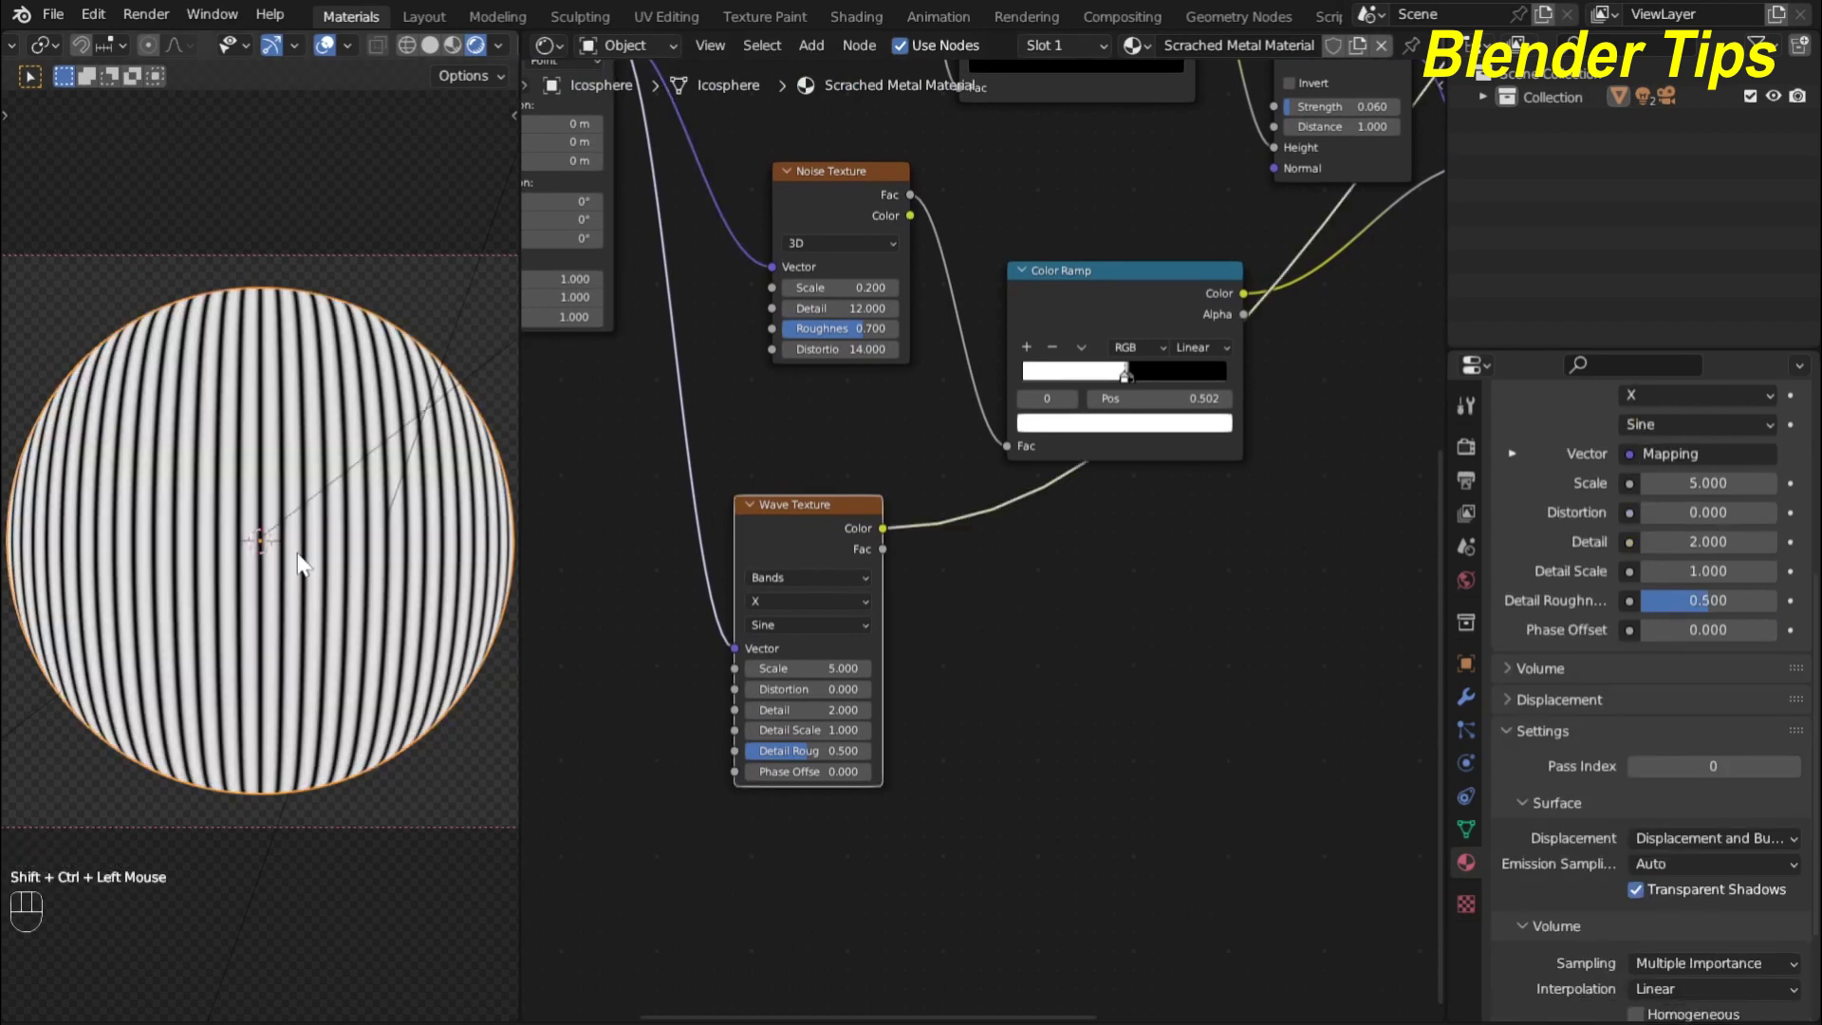
middle_click(1131, 359)
click(1150, 300)
middle_click(1150, 300)
scroll(up, 3)
middle_click(678, 601)
scroll(up, 3)
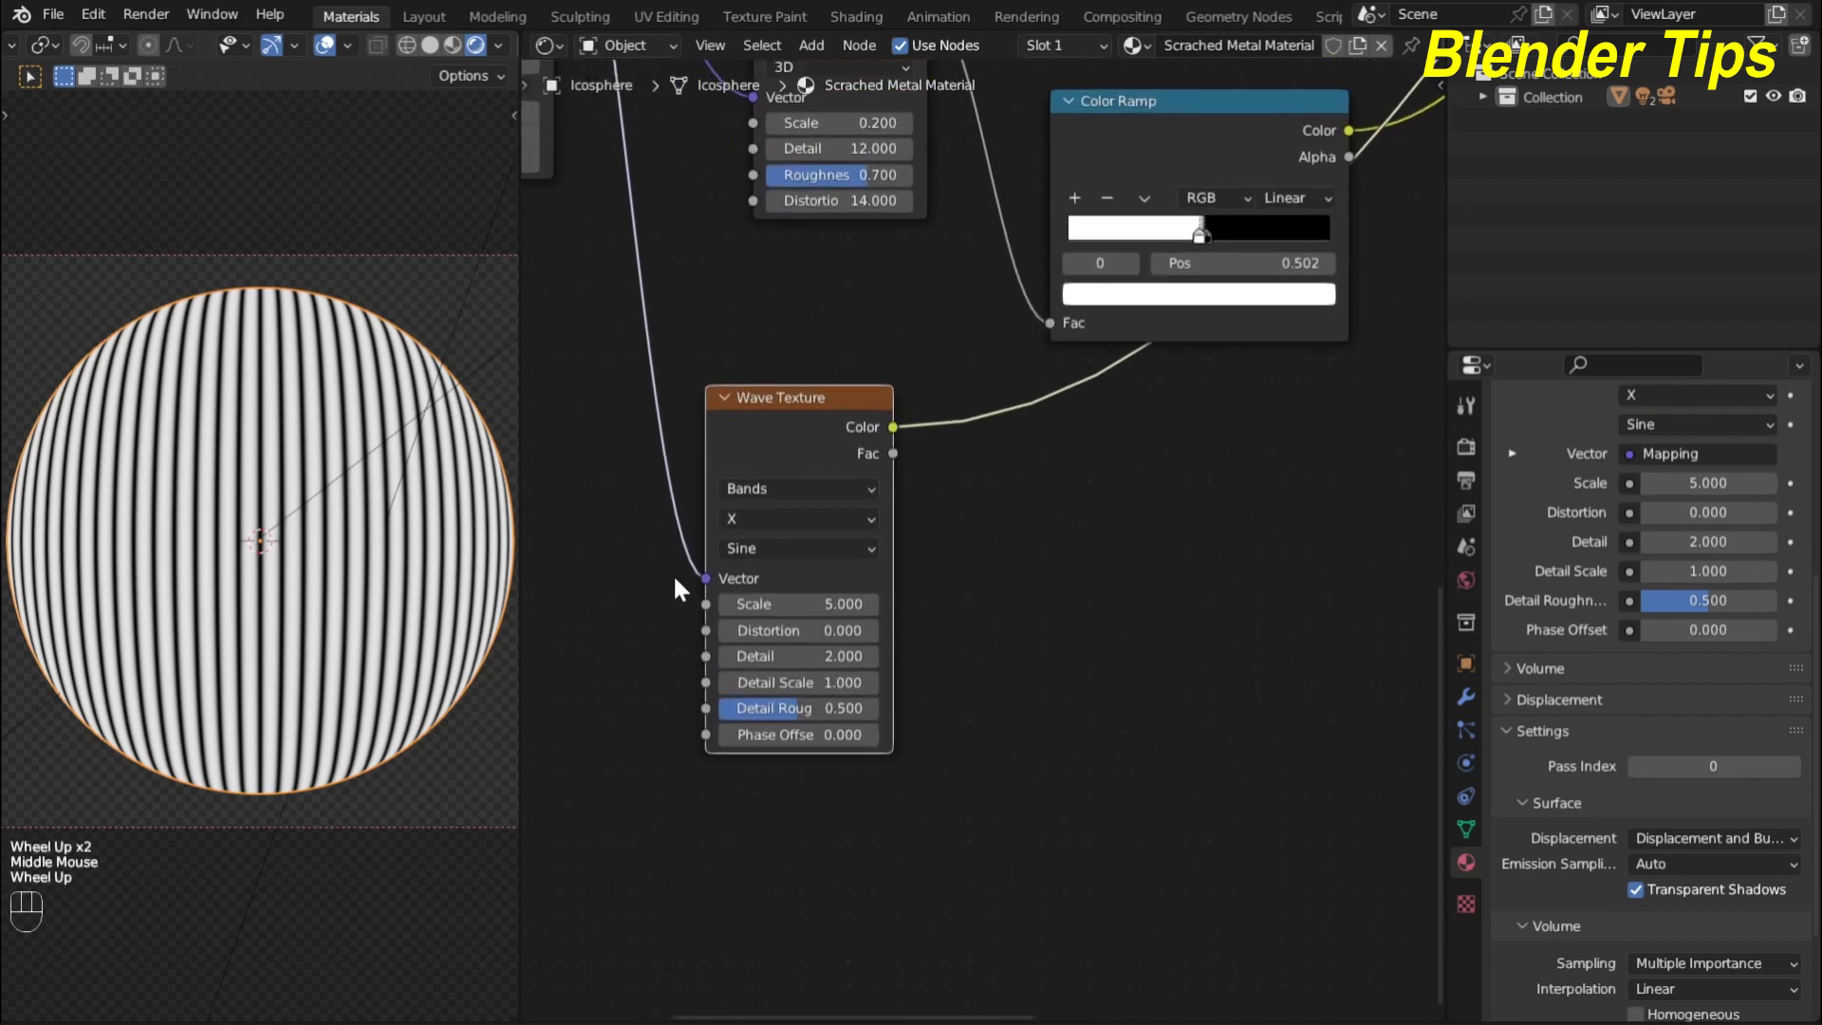
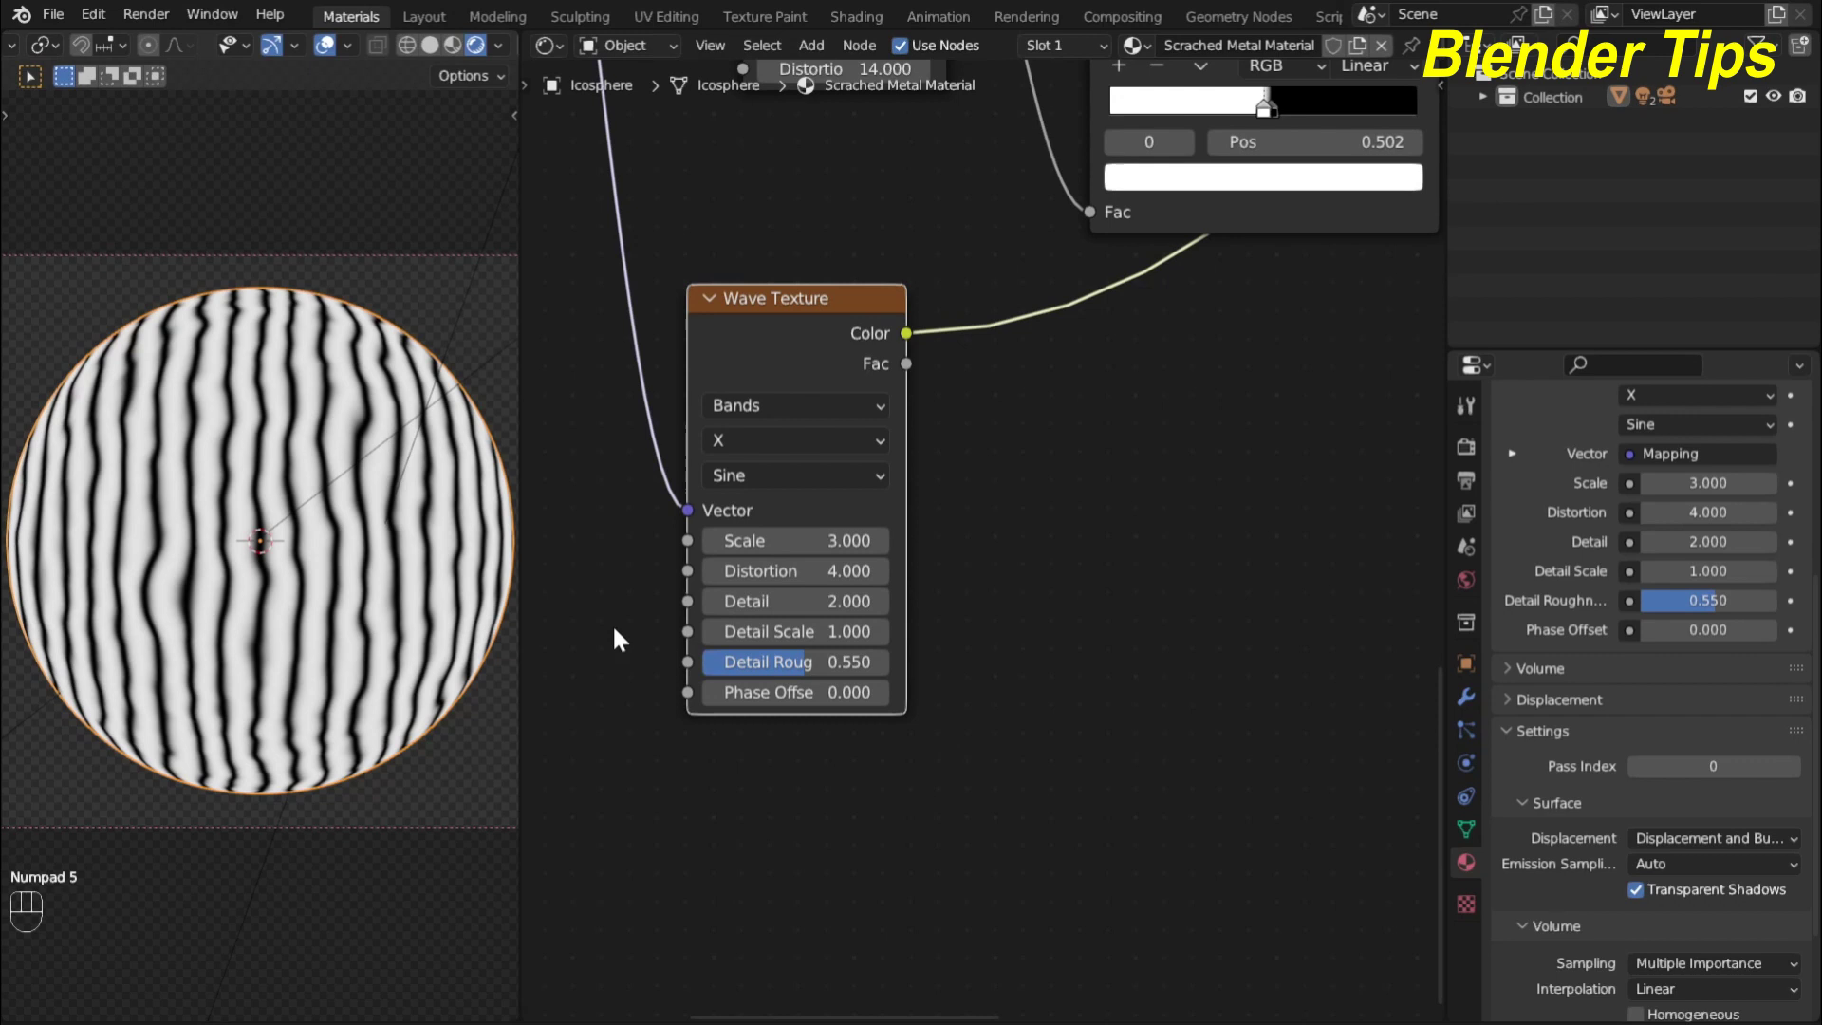
Pan the node graph to bring the ramp and bump area into view
scroll(down, 3)
drag(984, 532, 800, 607)
scroll(up, 3)
scroll(down, 3)
middle_click(840, 578)
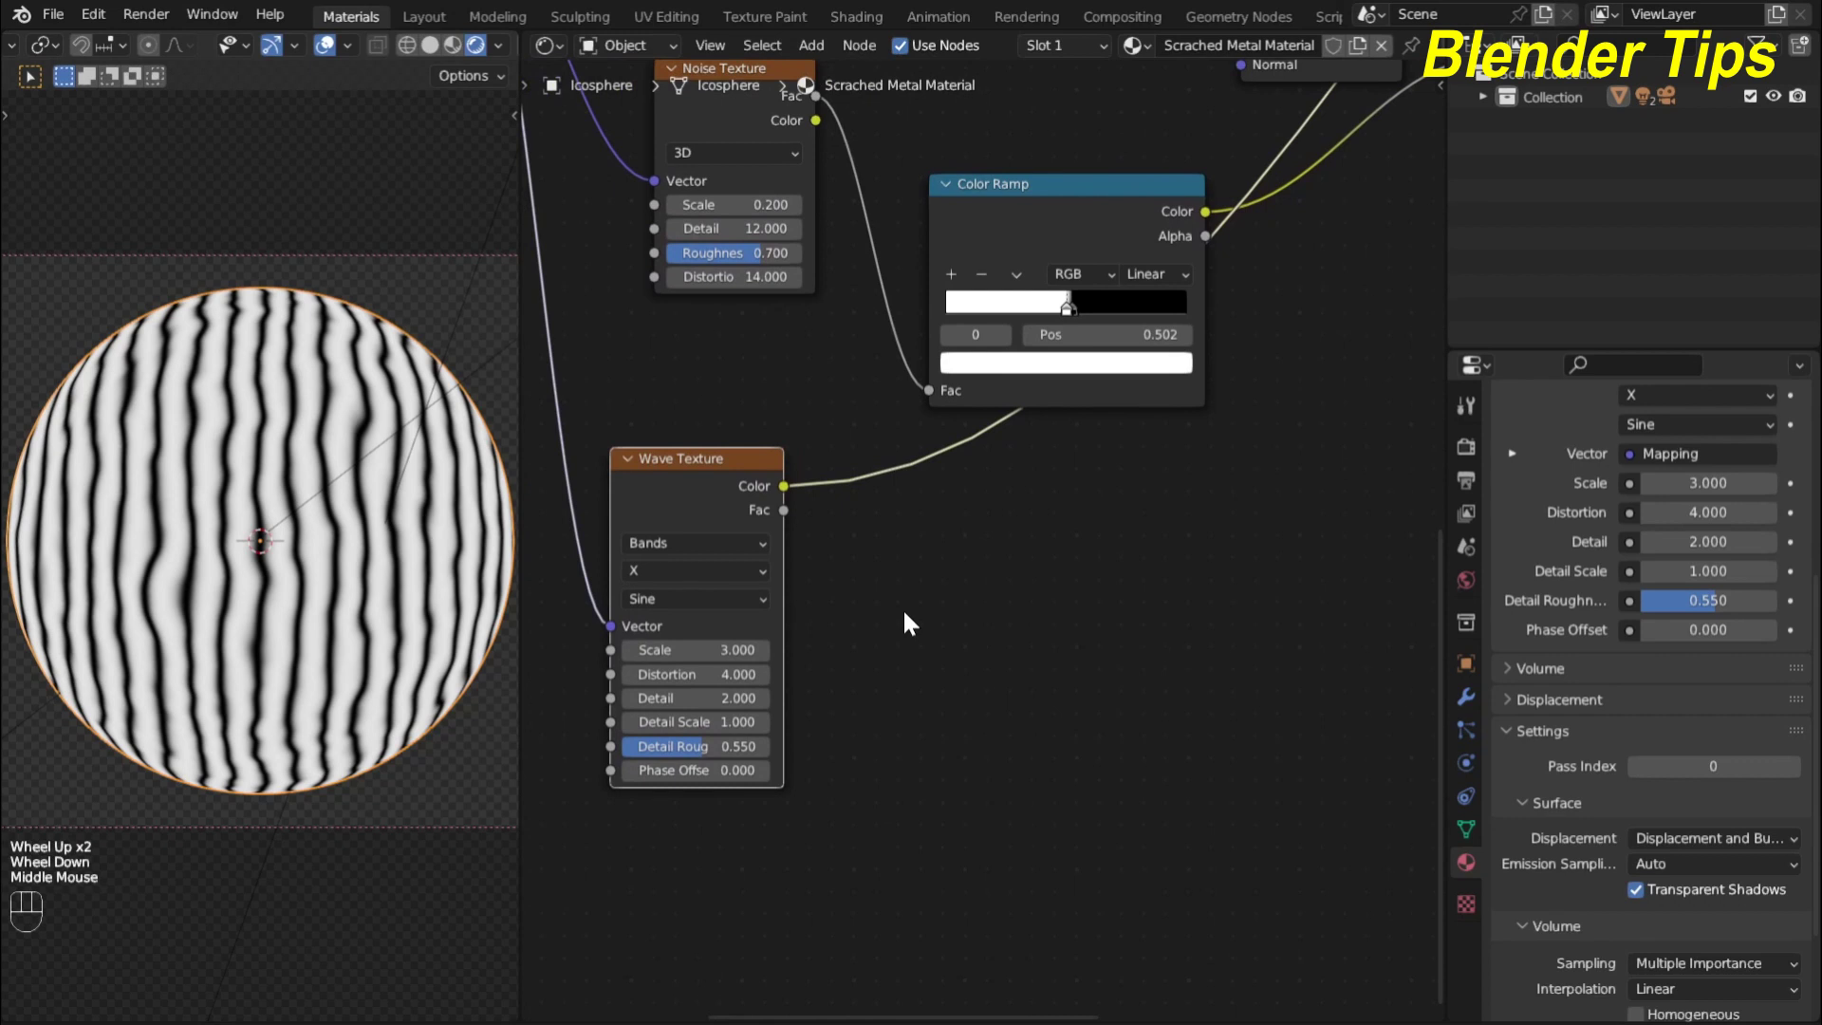
scroll(up, 3)
Add a Musgrave Texture fed by the Wave colour, with scale 3, detail 14 and dimension 0.55
key(shift+a)
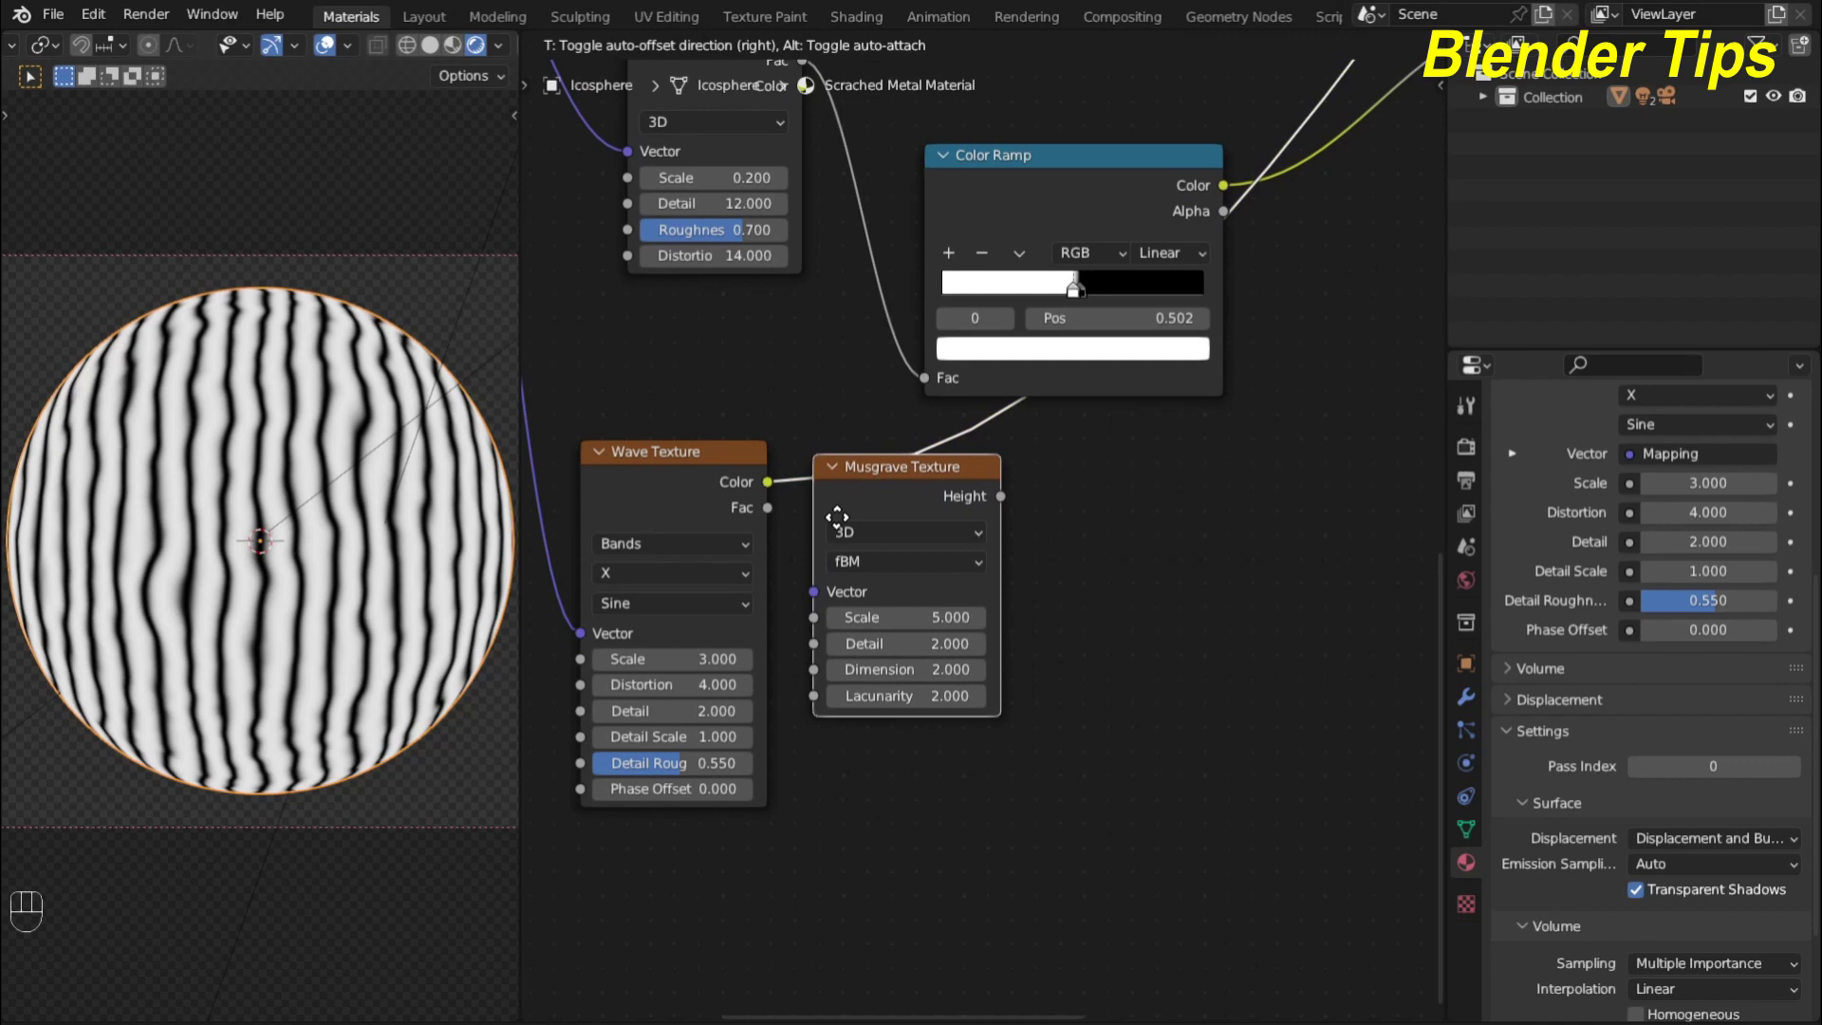
scroll(up, 3)
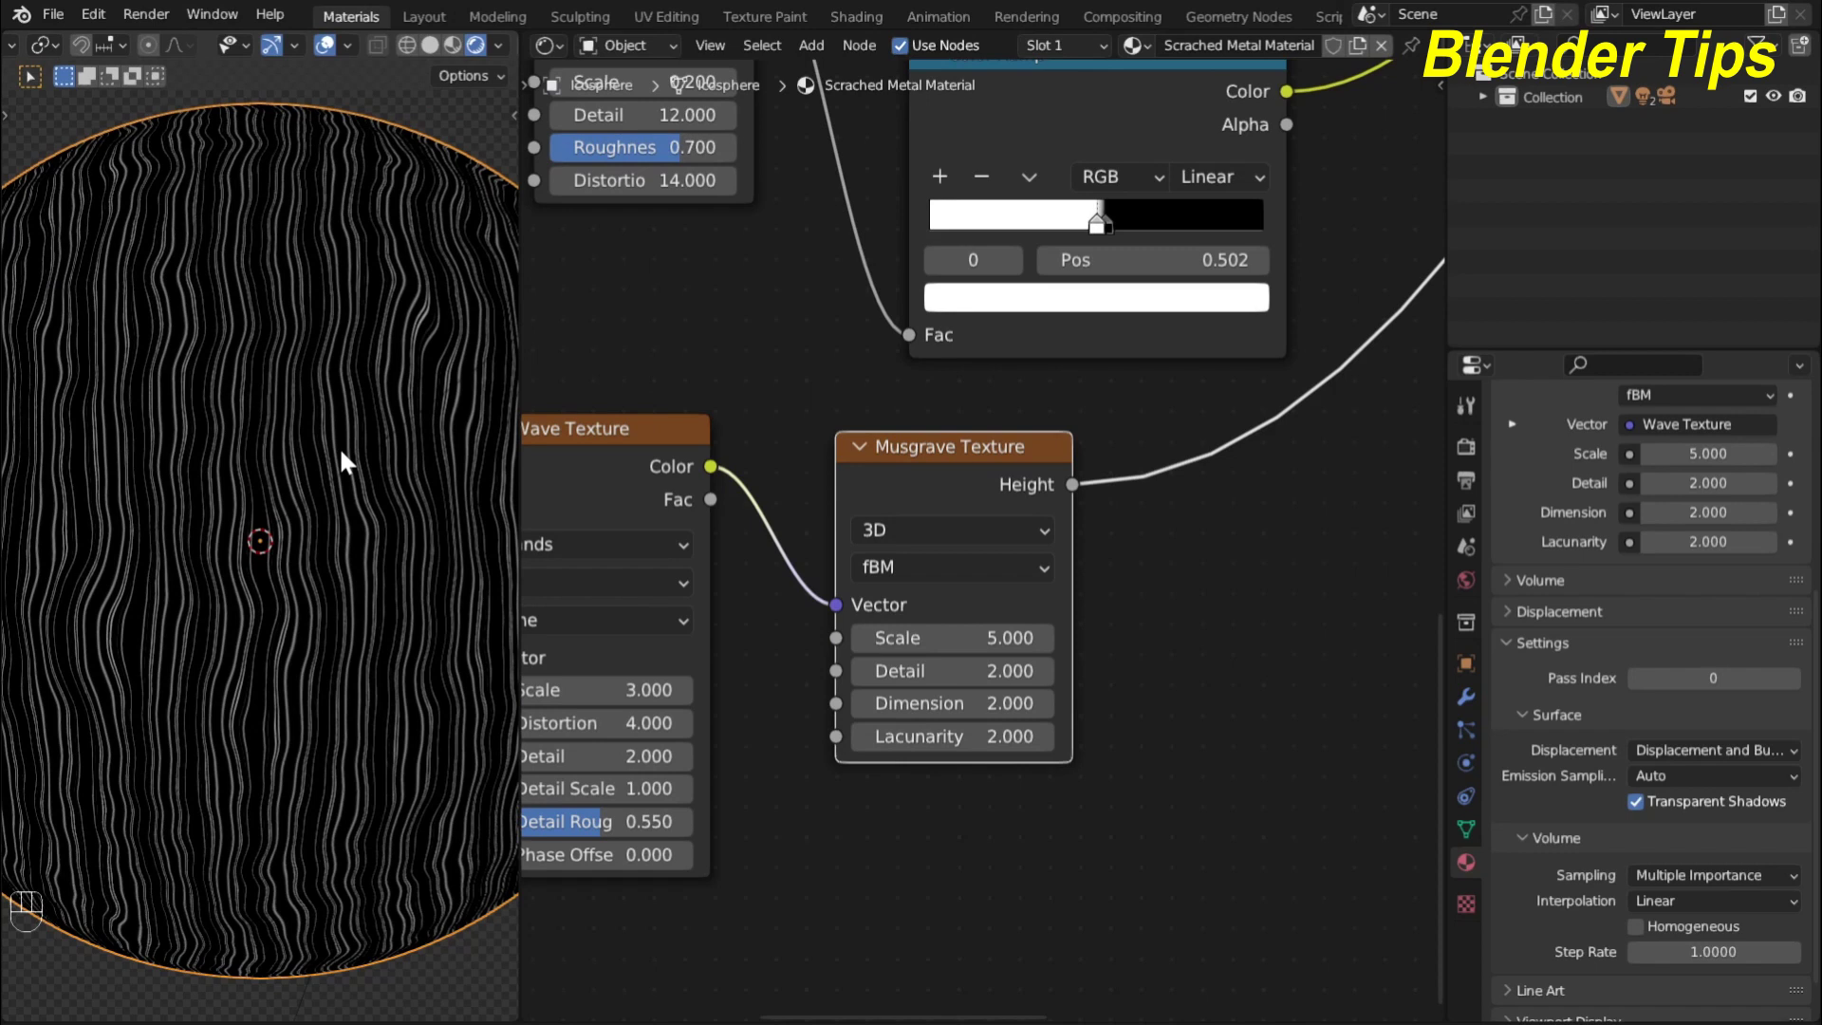
scroll(down, 3)
scroll(up, 3)
middle_click(967, 780)
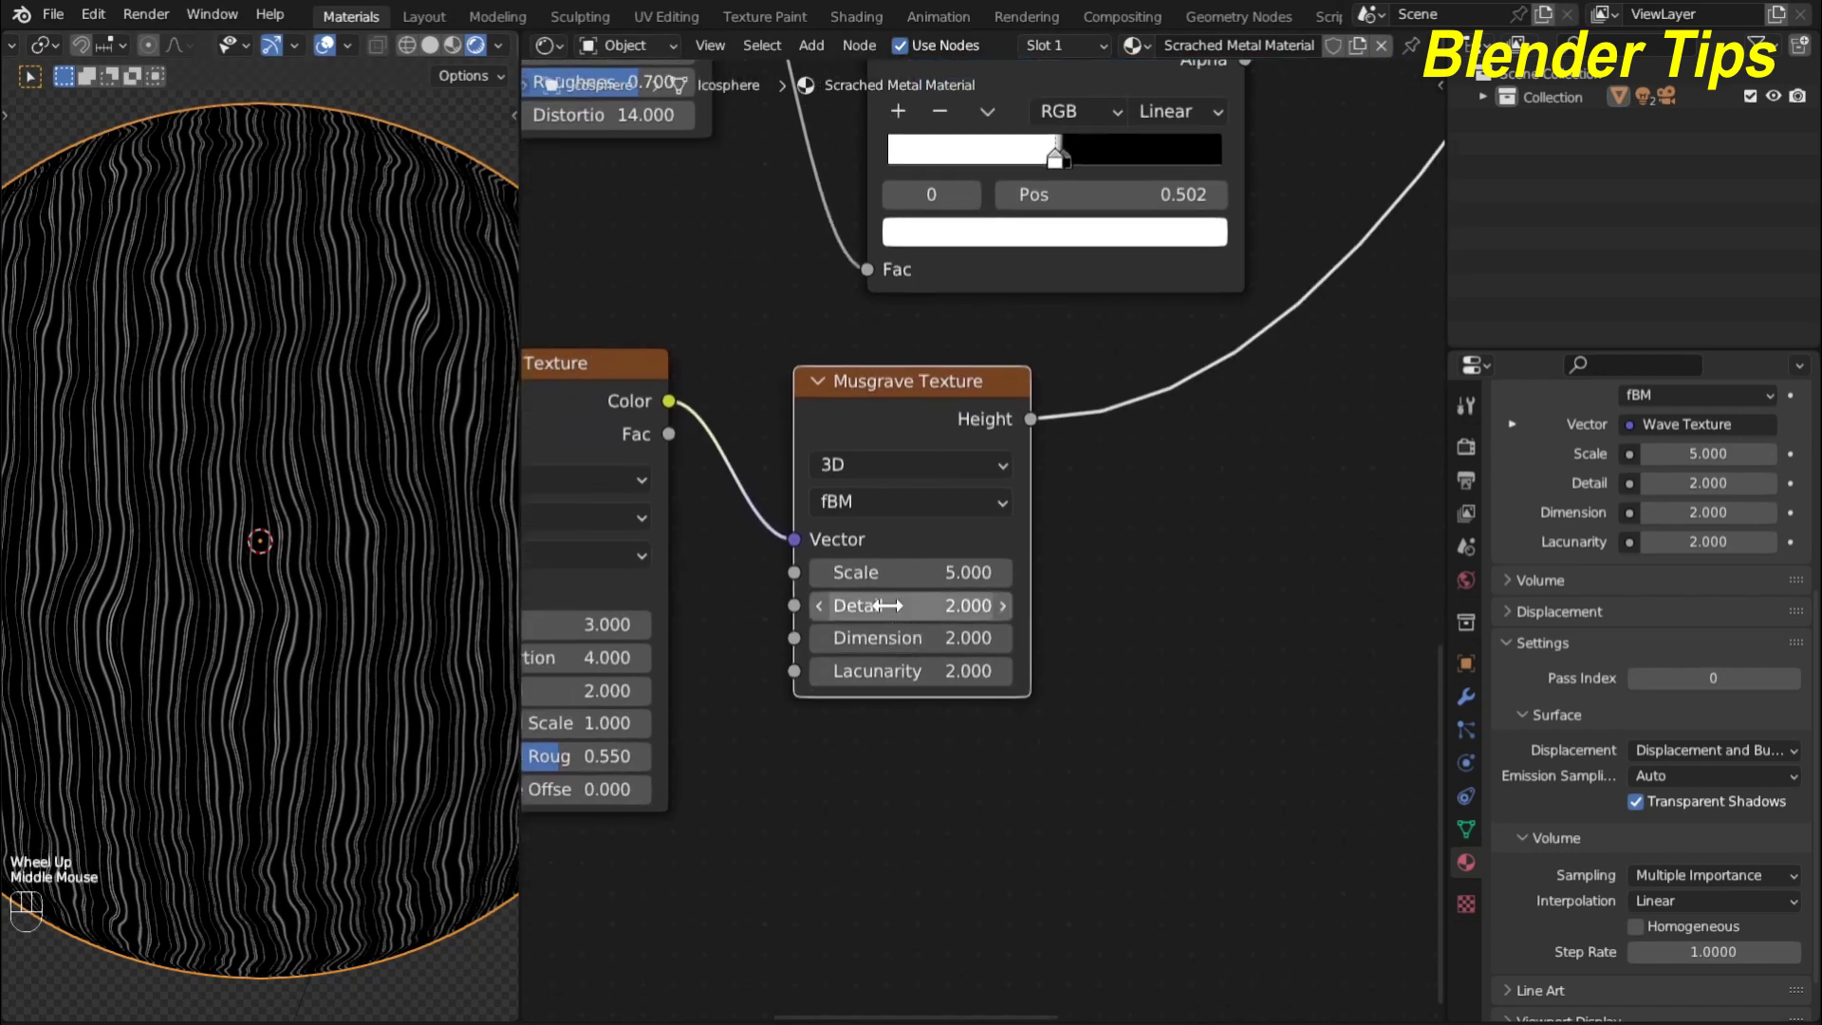
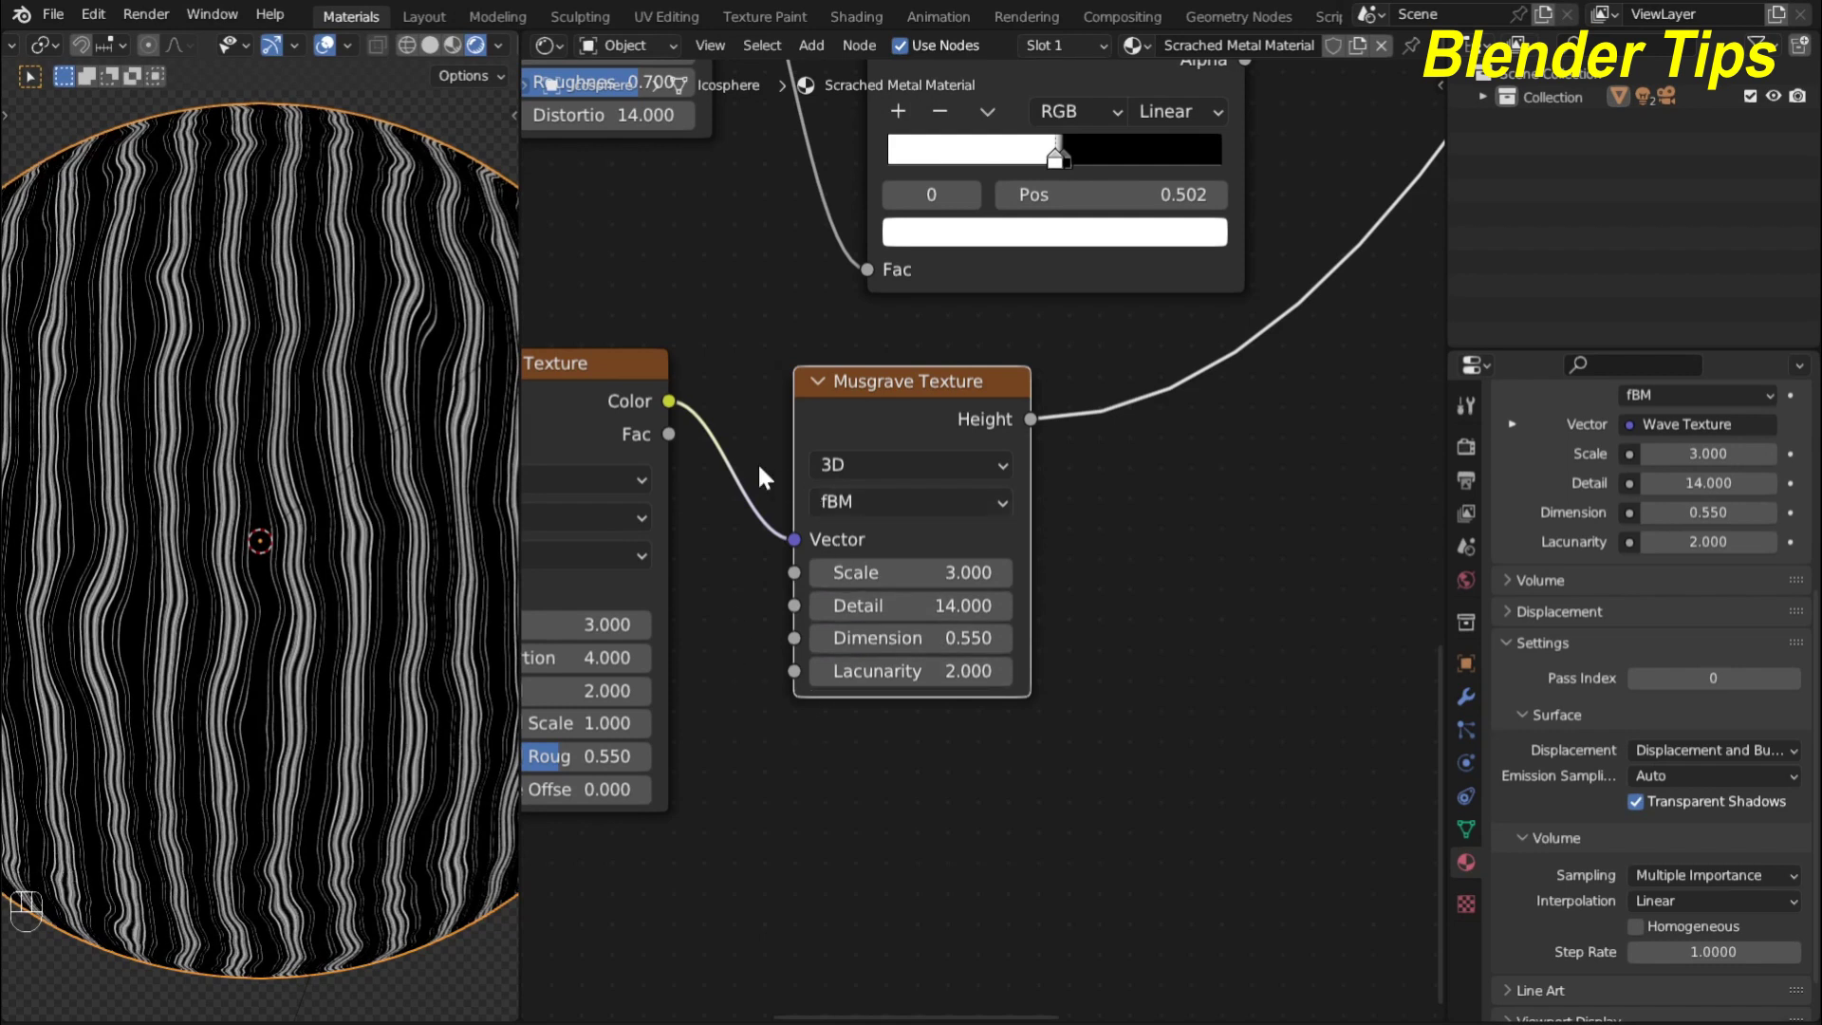
Wire the Musgrave height toward the bump nodes and preview it on the sphere
scroll(down, 3)
middle_click(729, 401)
scroll(down, 3)
drag(685, 516, 695, 465)
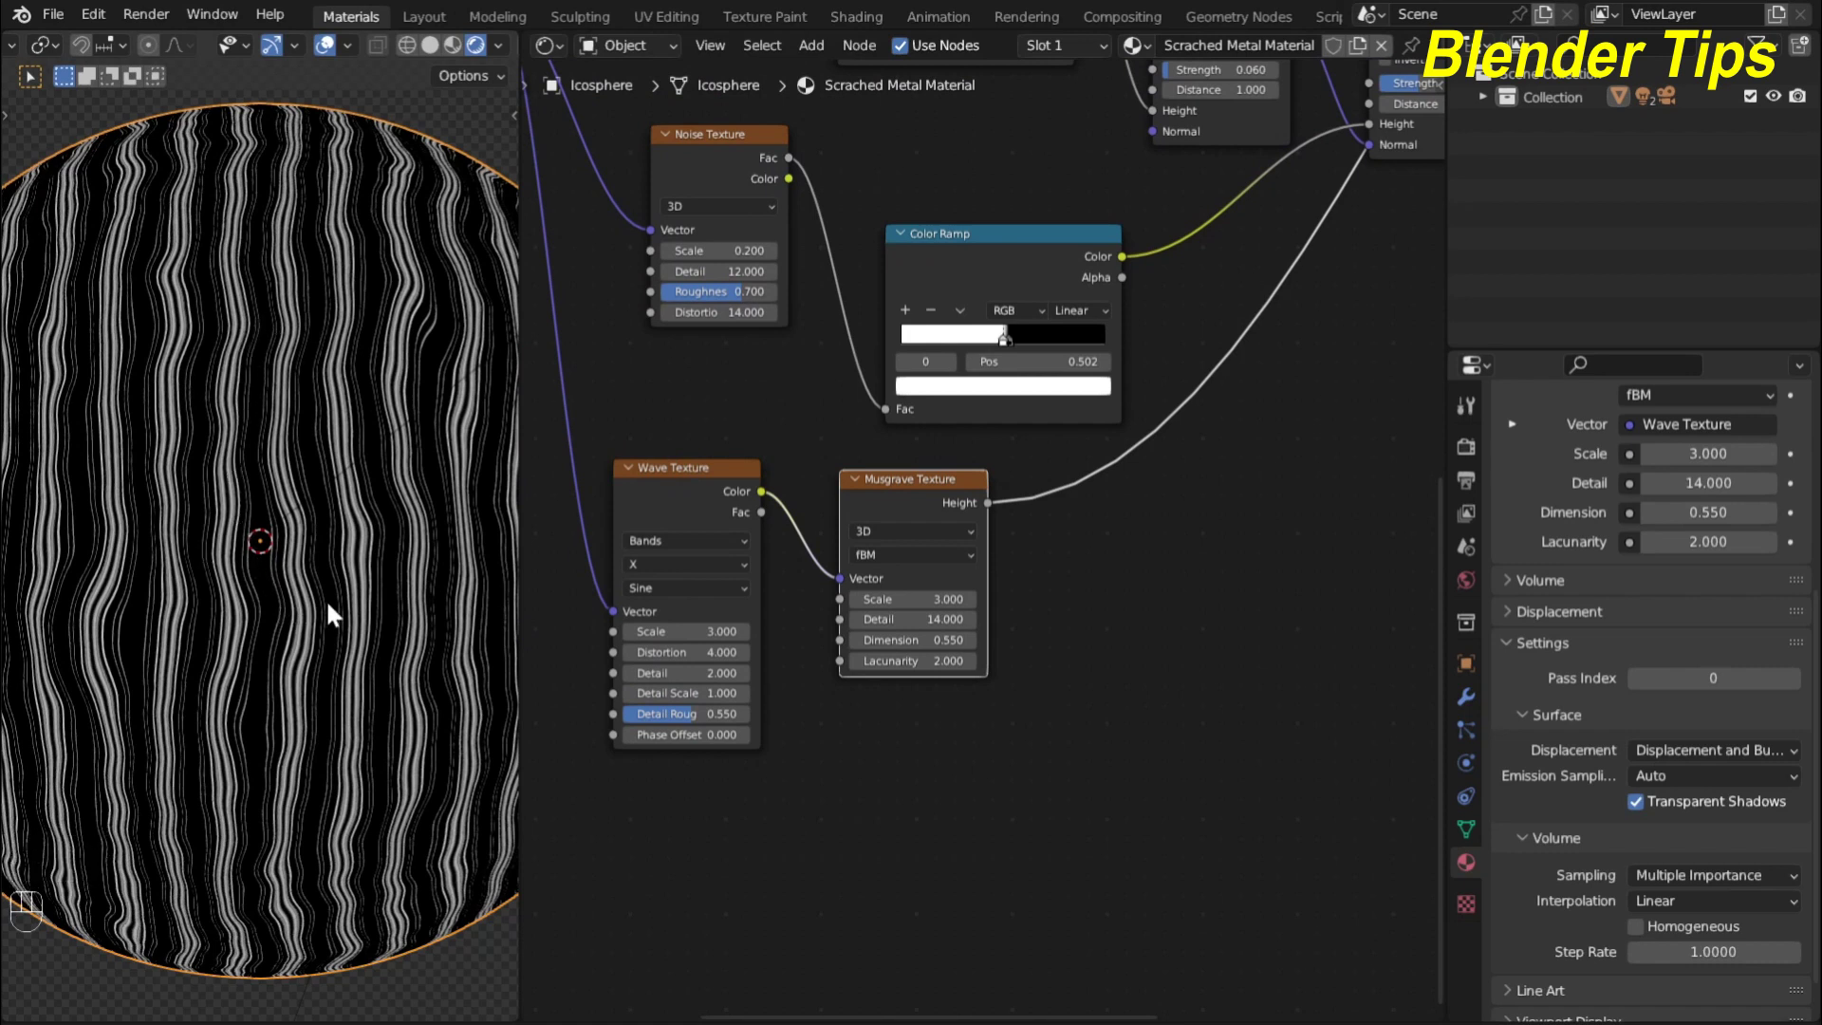
scroll(down, 3)
middle_click(1040, 627)
scroll(down, 3)
middle_click(975, 702)
click(994, 632)
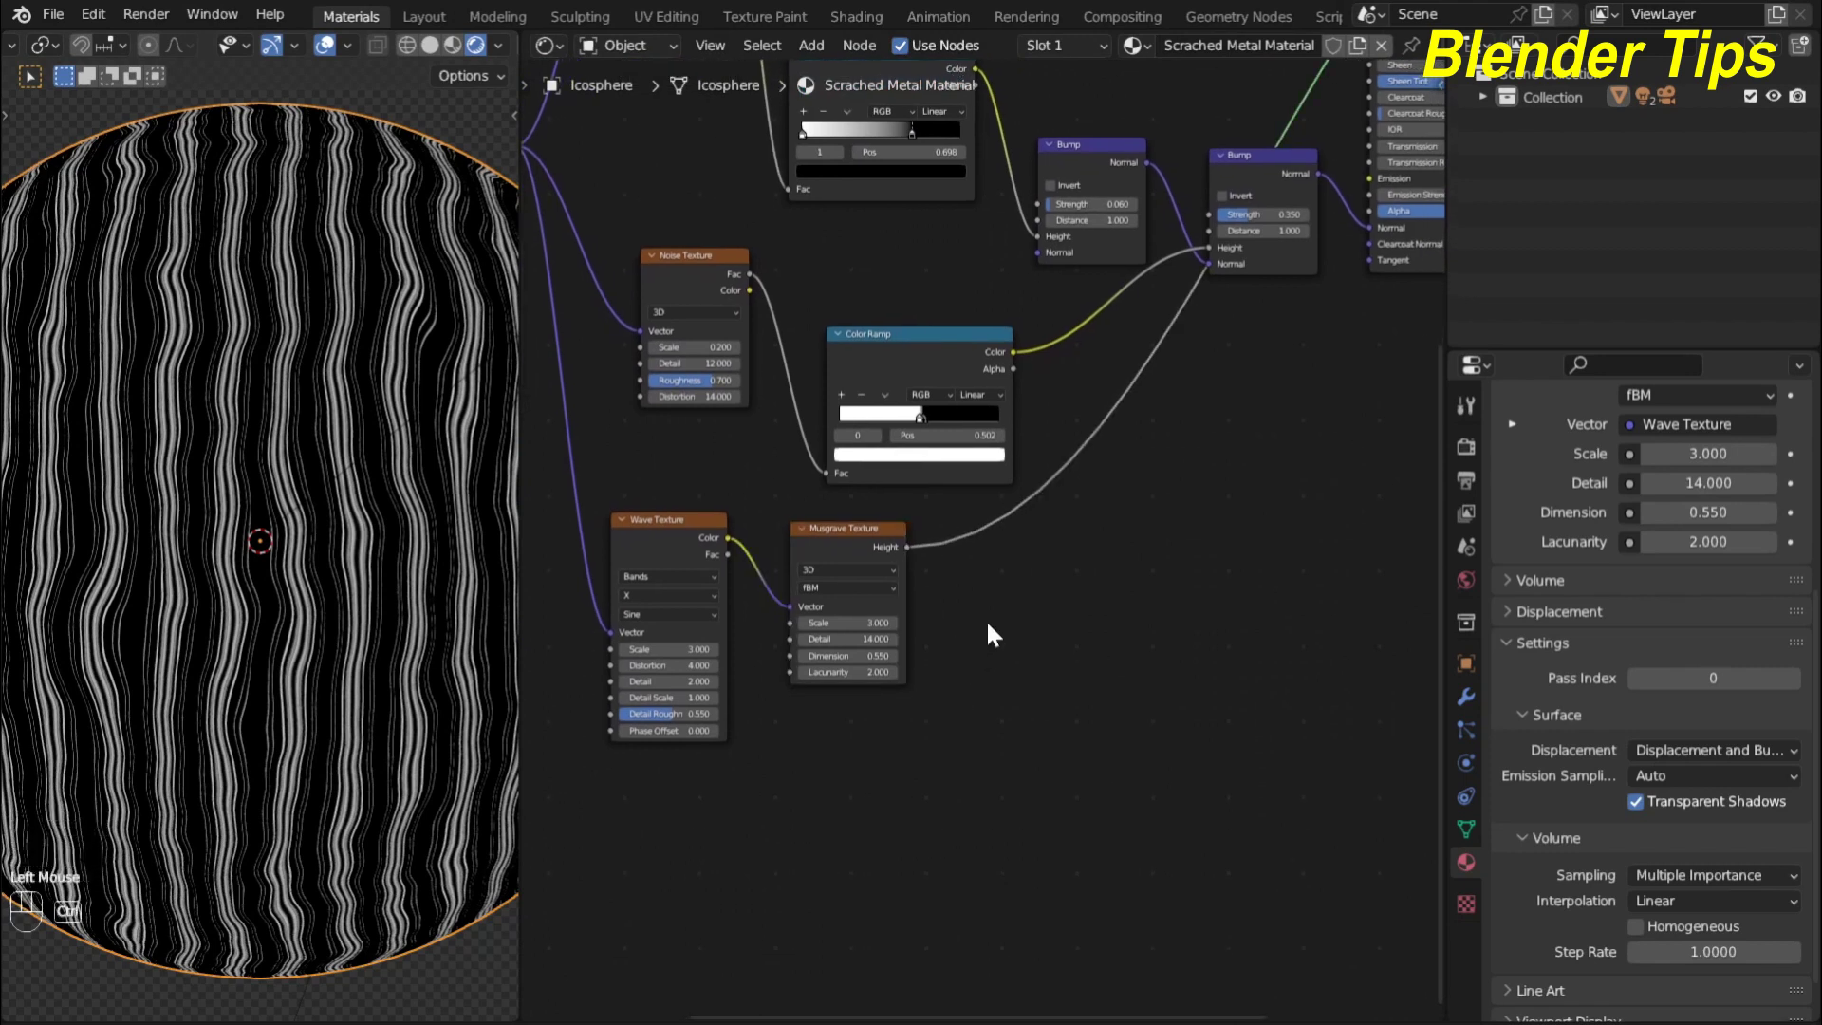
Add a Color Ramp on the Musgrave height, tighten its stops to thin white lines and preview it
key(shift+a)
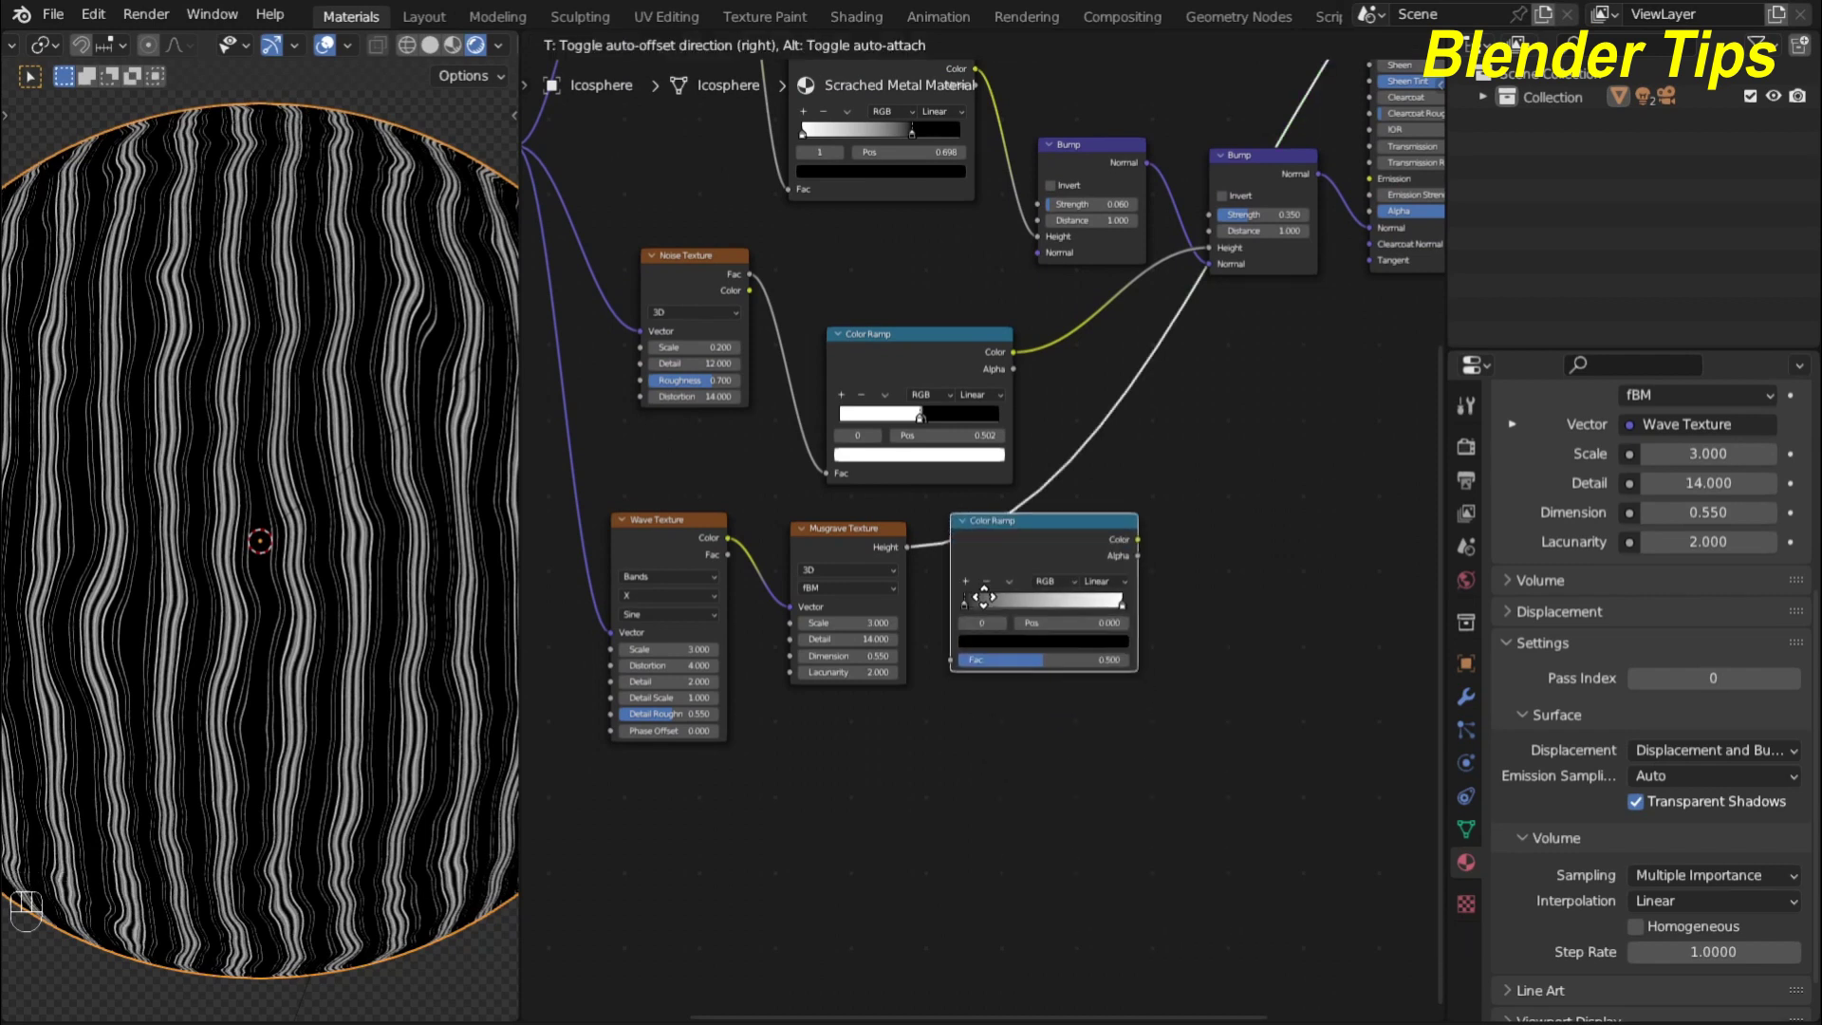
scroll(up, 3)
drag(987, 626, 1101, 628)
drag(1170, 623, 1111, 635)
click(1071, 624)
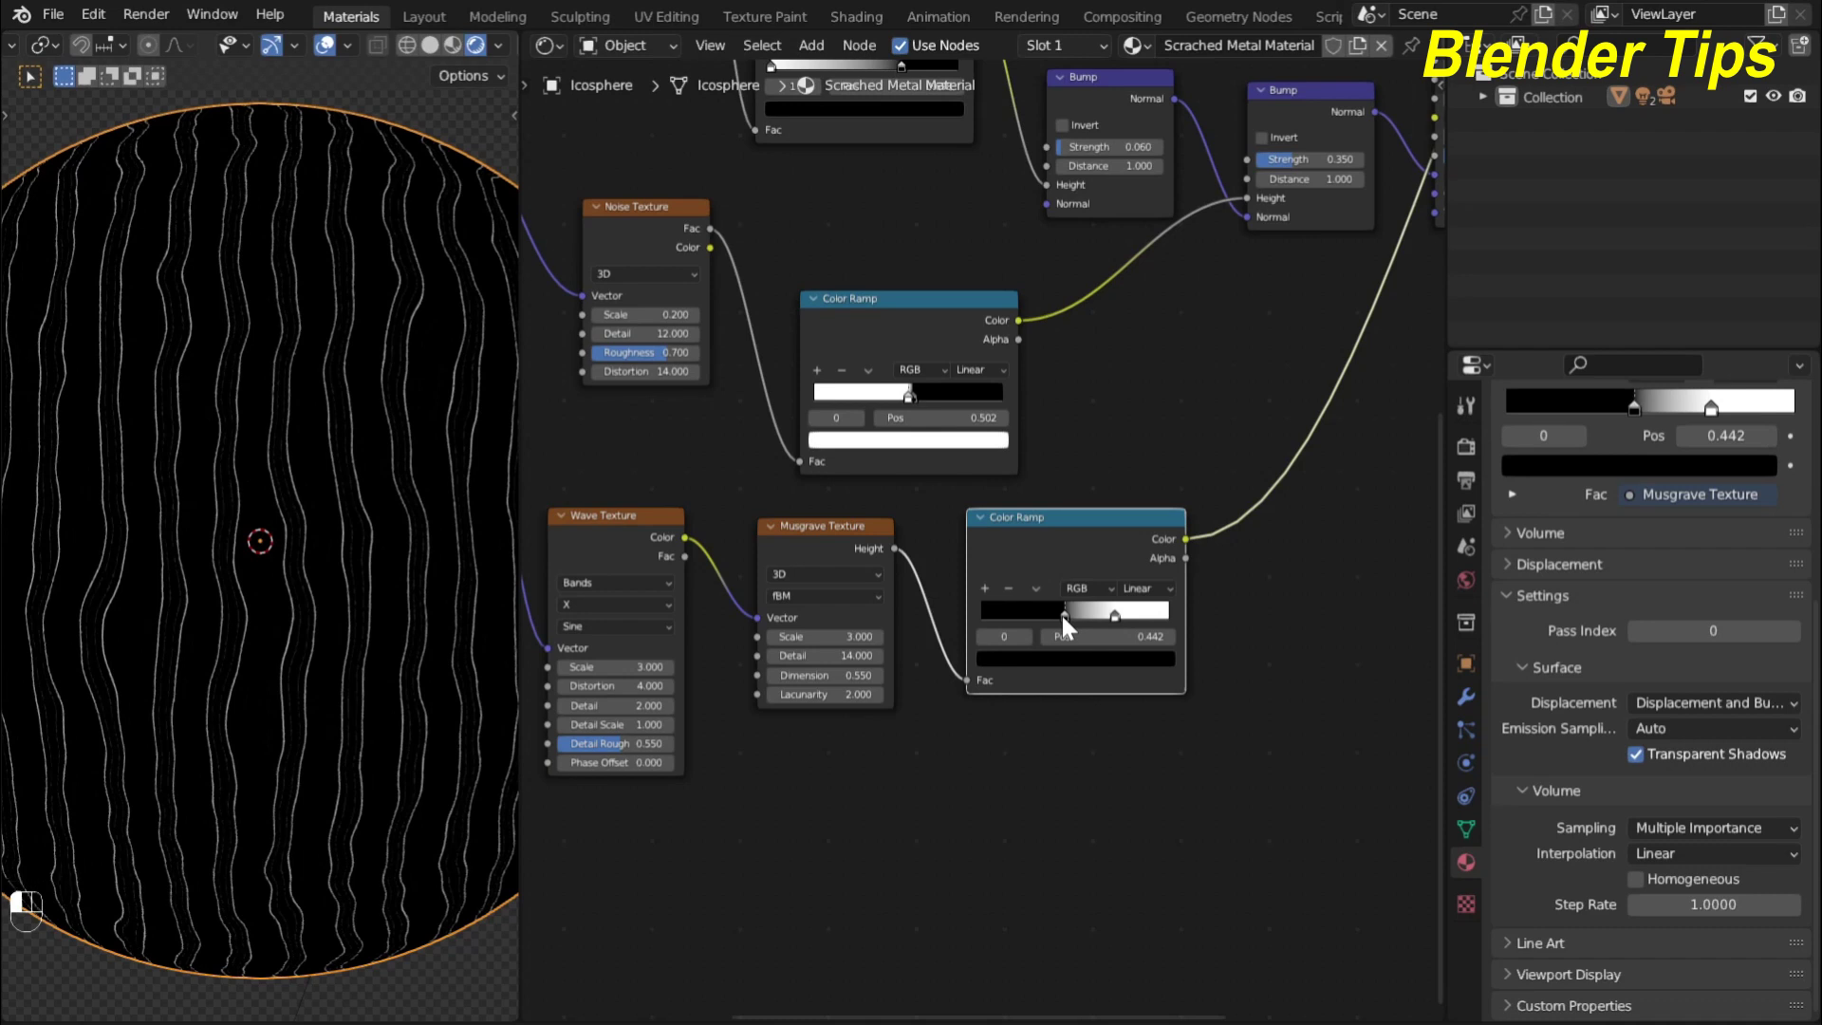
Navigate to the Bump nodes and select the second Bump node
scroll(down, 3)
scroll(down, 3)
middle_click(1264, 598)
scroll(up, 3)
click(958, 394)
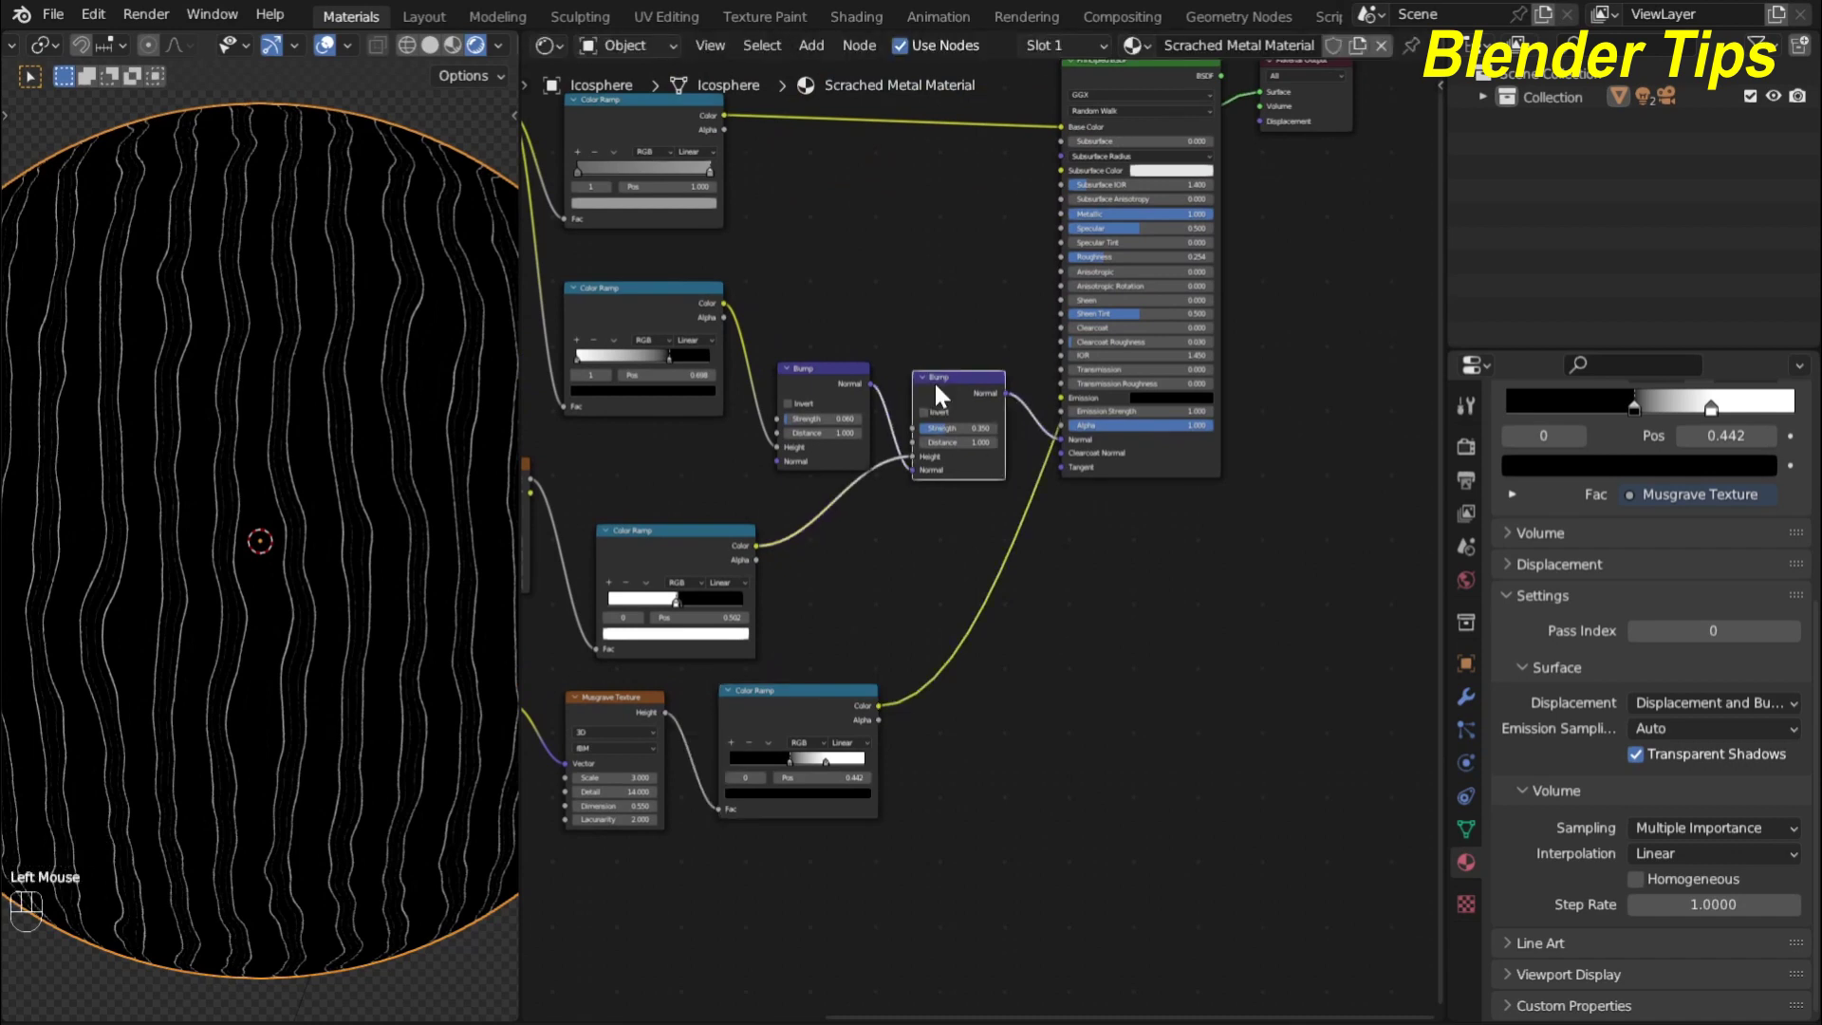
Duplicate a third Bump node fed by the scratch ramp, chained into the BSDF normal, and preview it
key(shift+d)
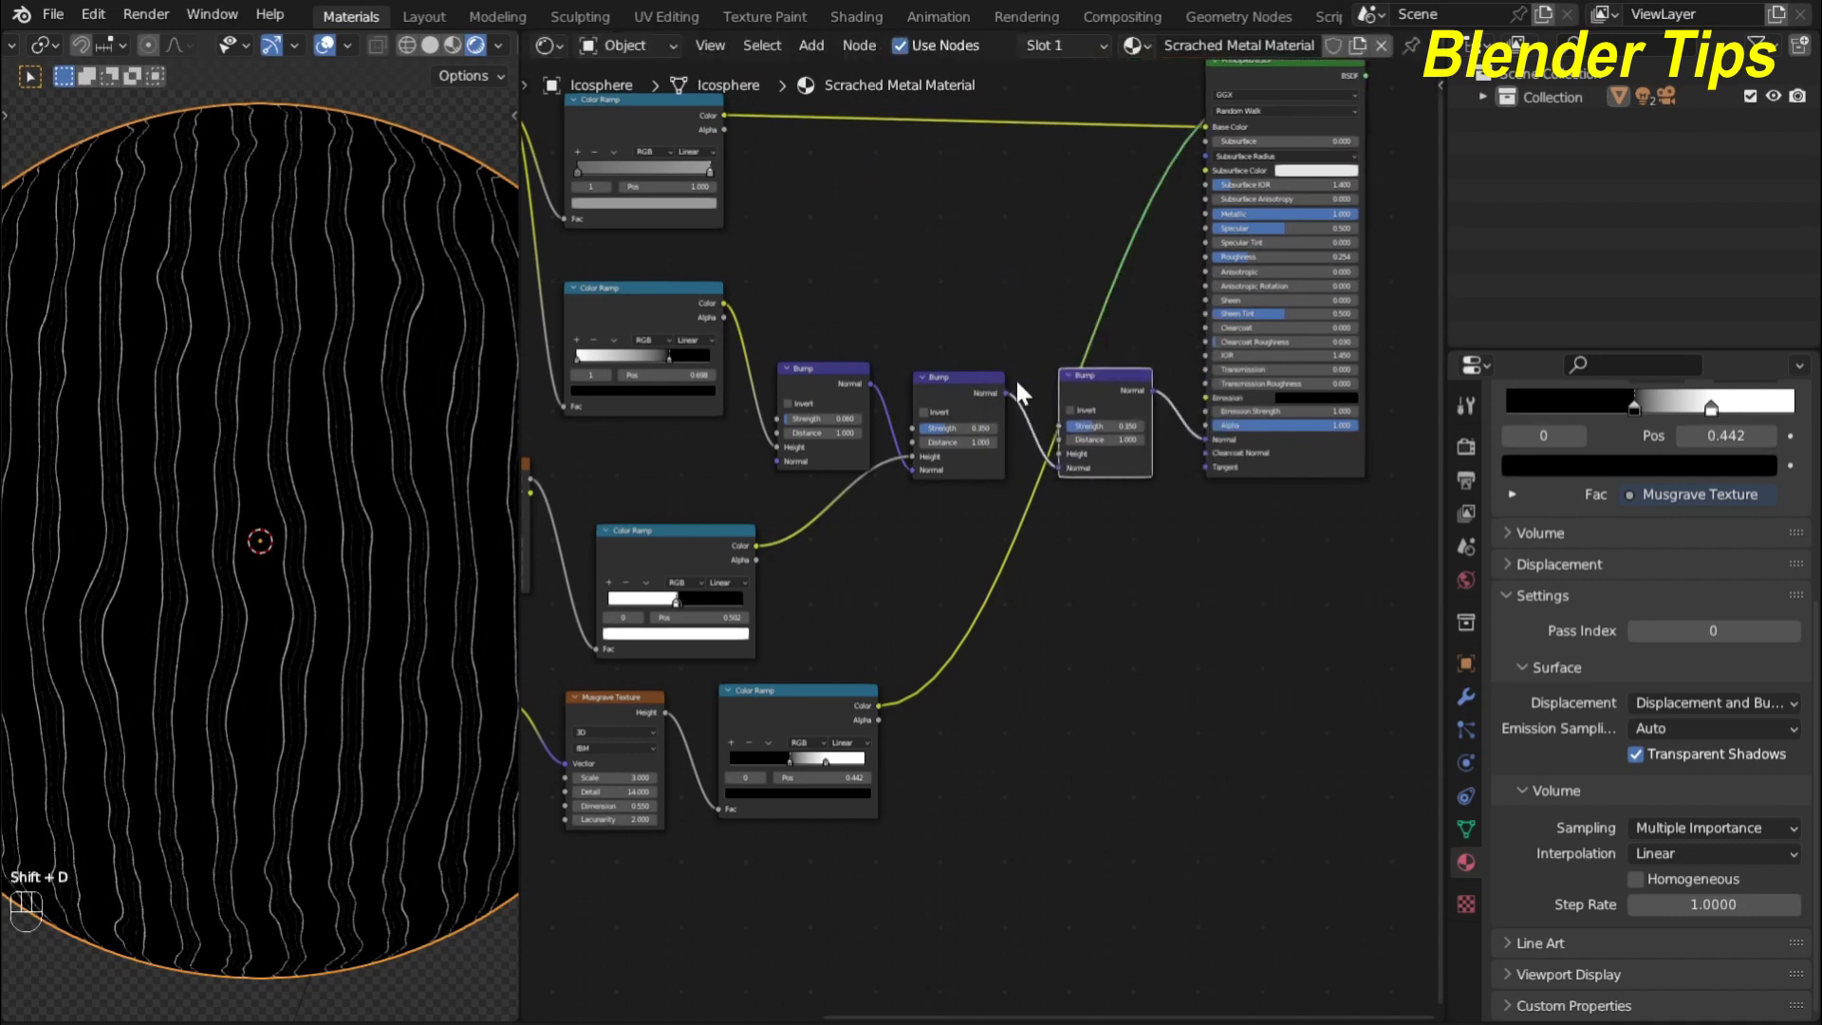
scroll(up, 3)
drag(857, 760, 1081, 444)
scroll(up, 3)
scroll(down, 3)
middle_click(1096, 610)
click(1050, 409)
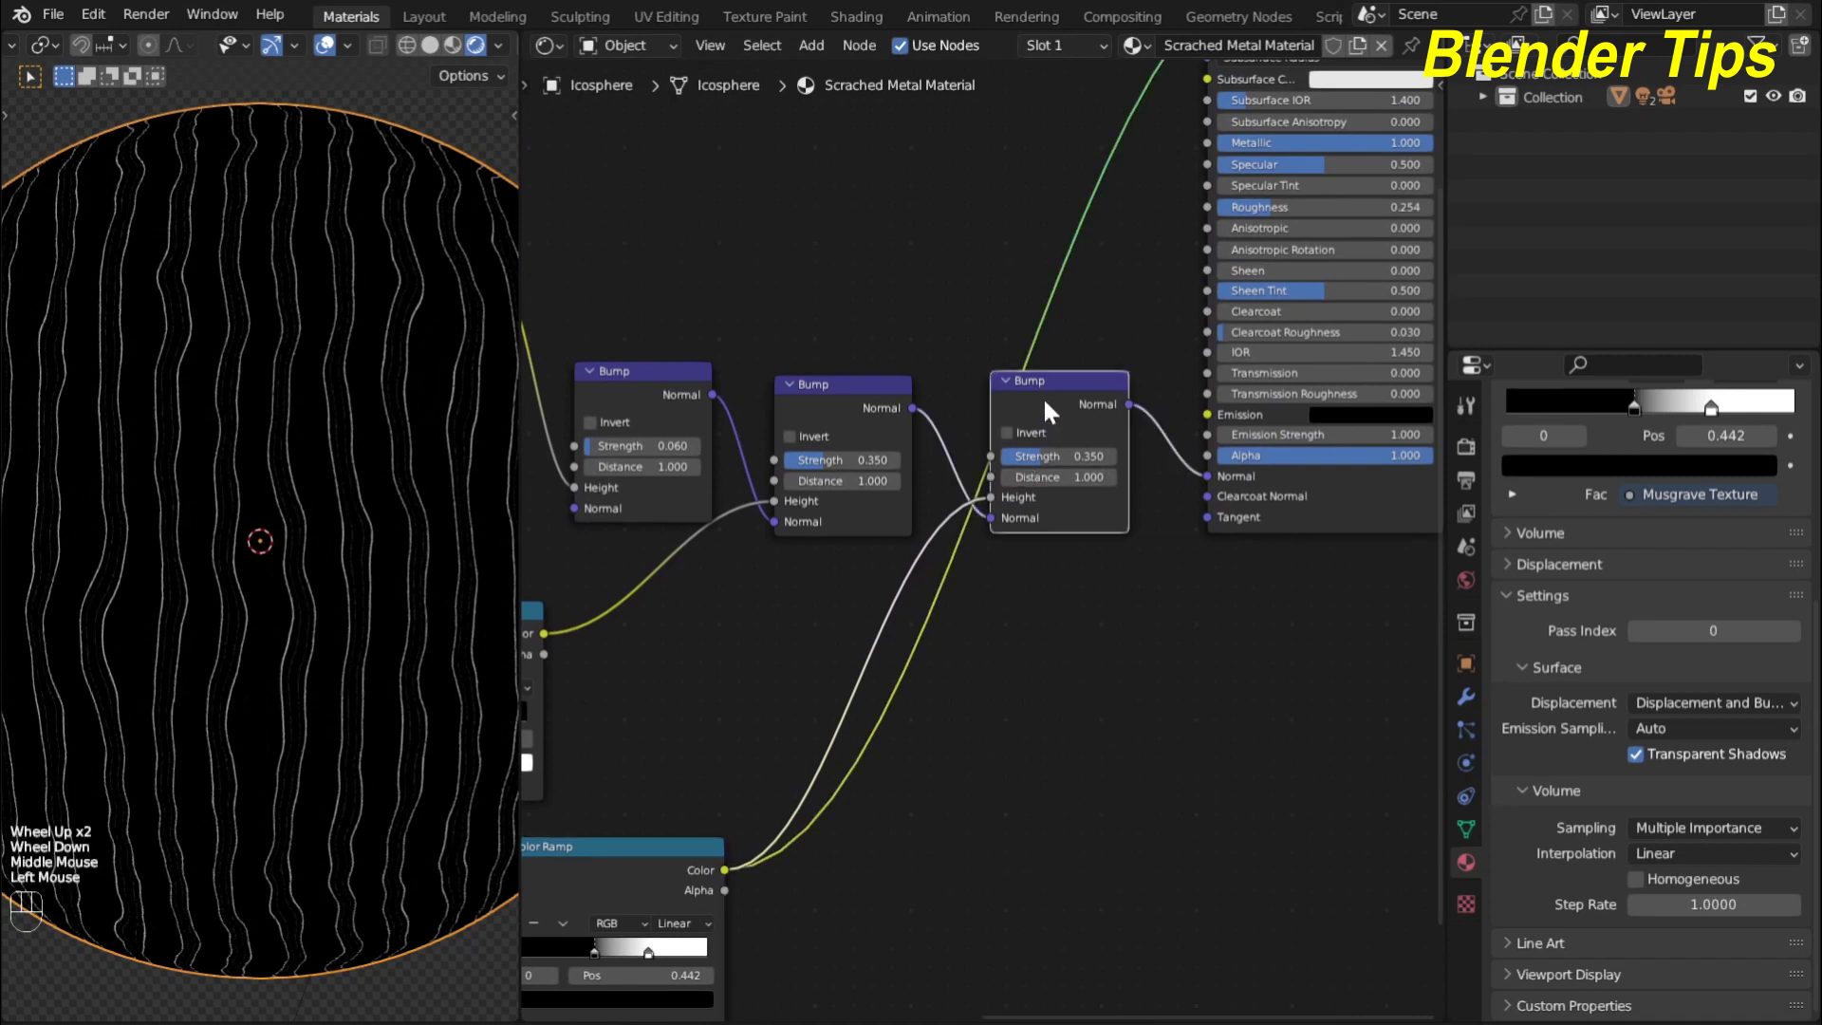
click(1050, 409)
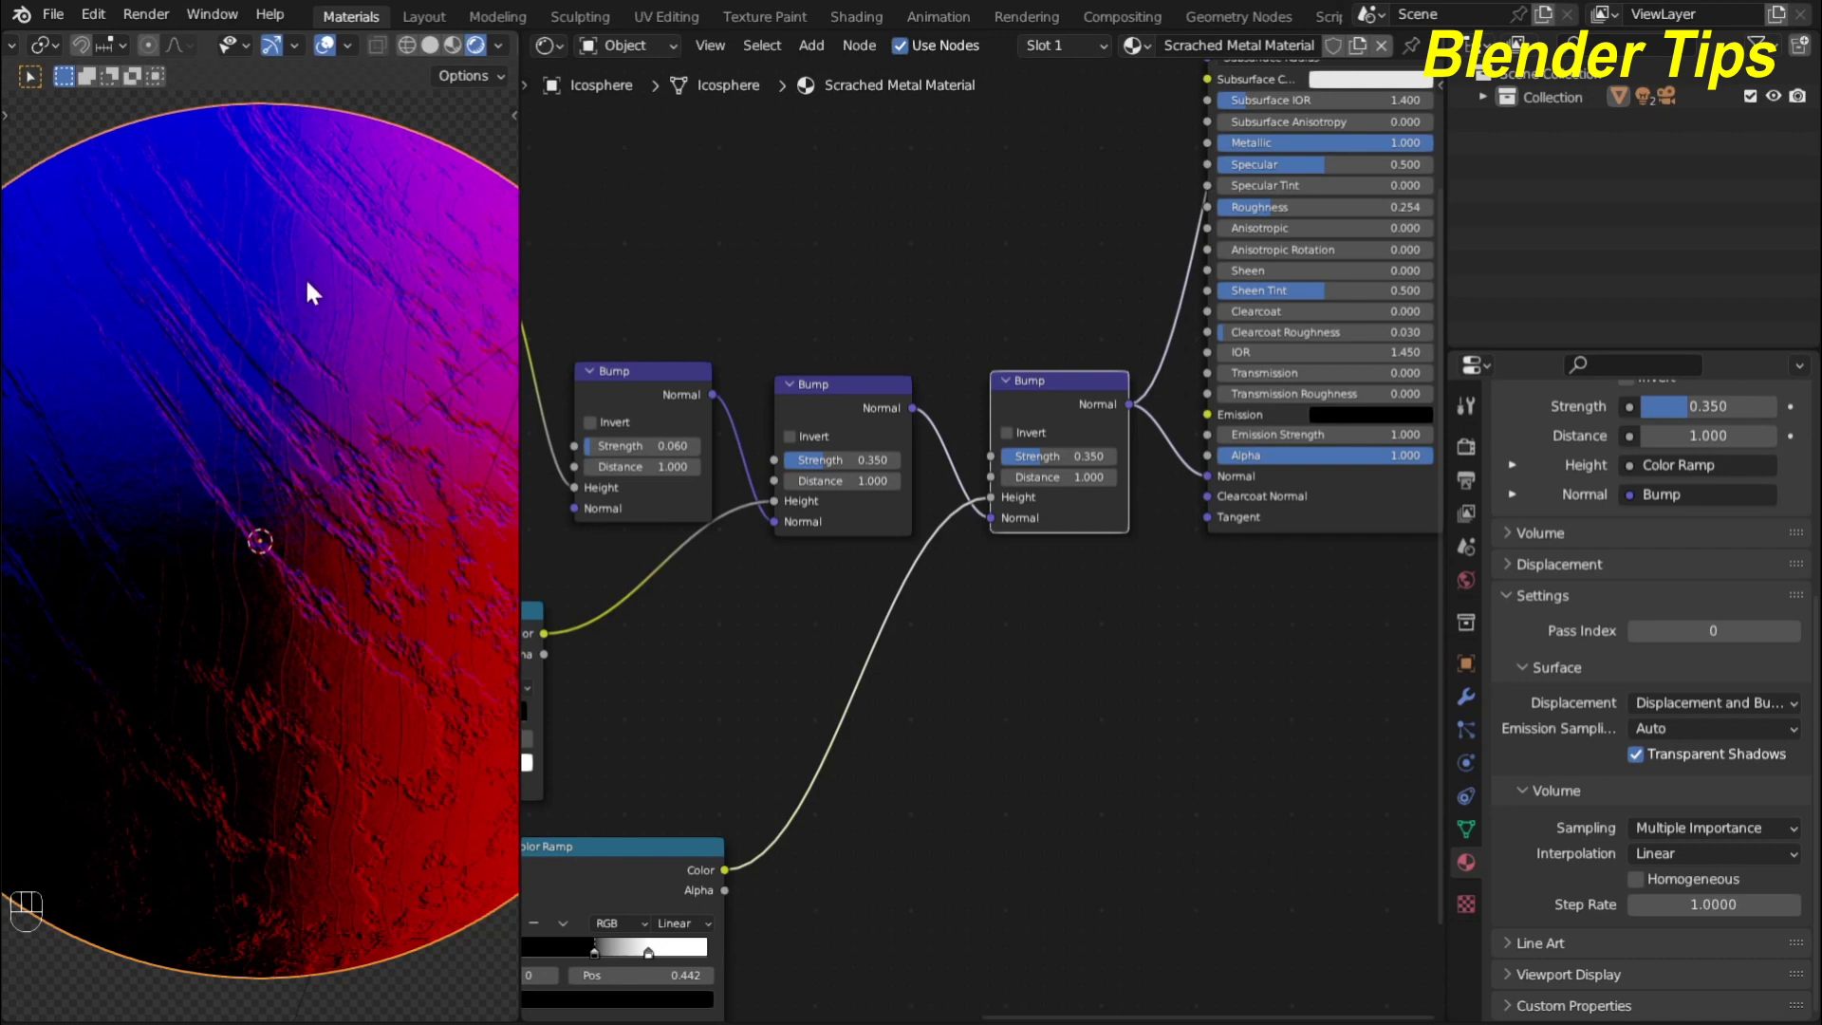
Move the scratch ramp's white stop to 0.754 and check the result on the sphere
scroll(down, 3)
scroll(up, 3)
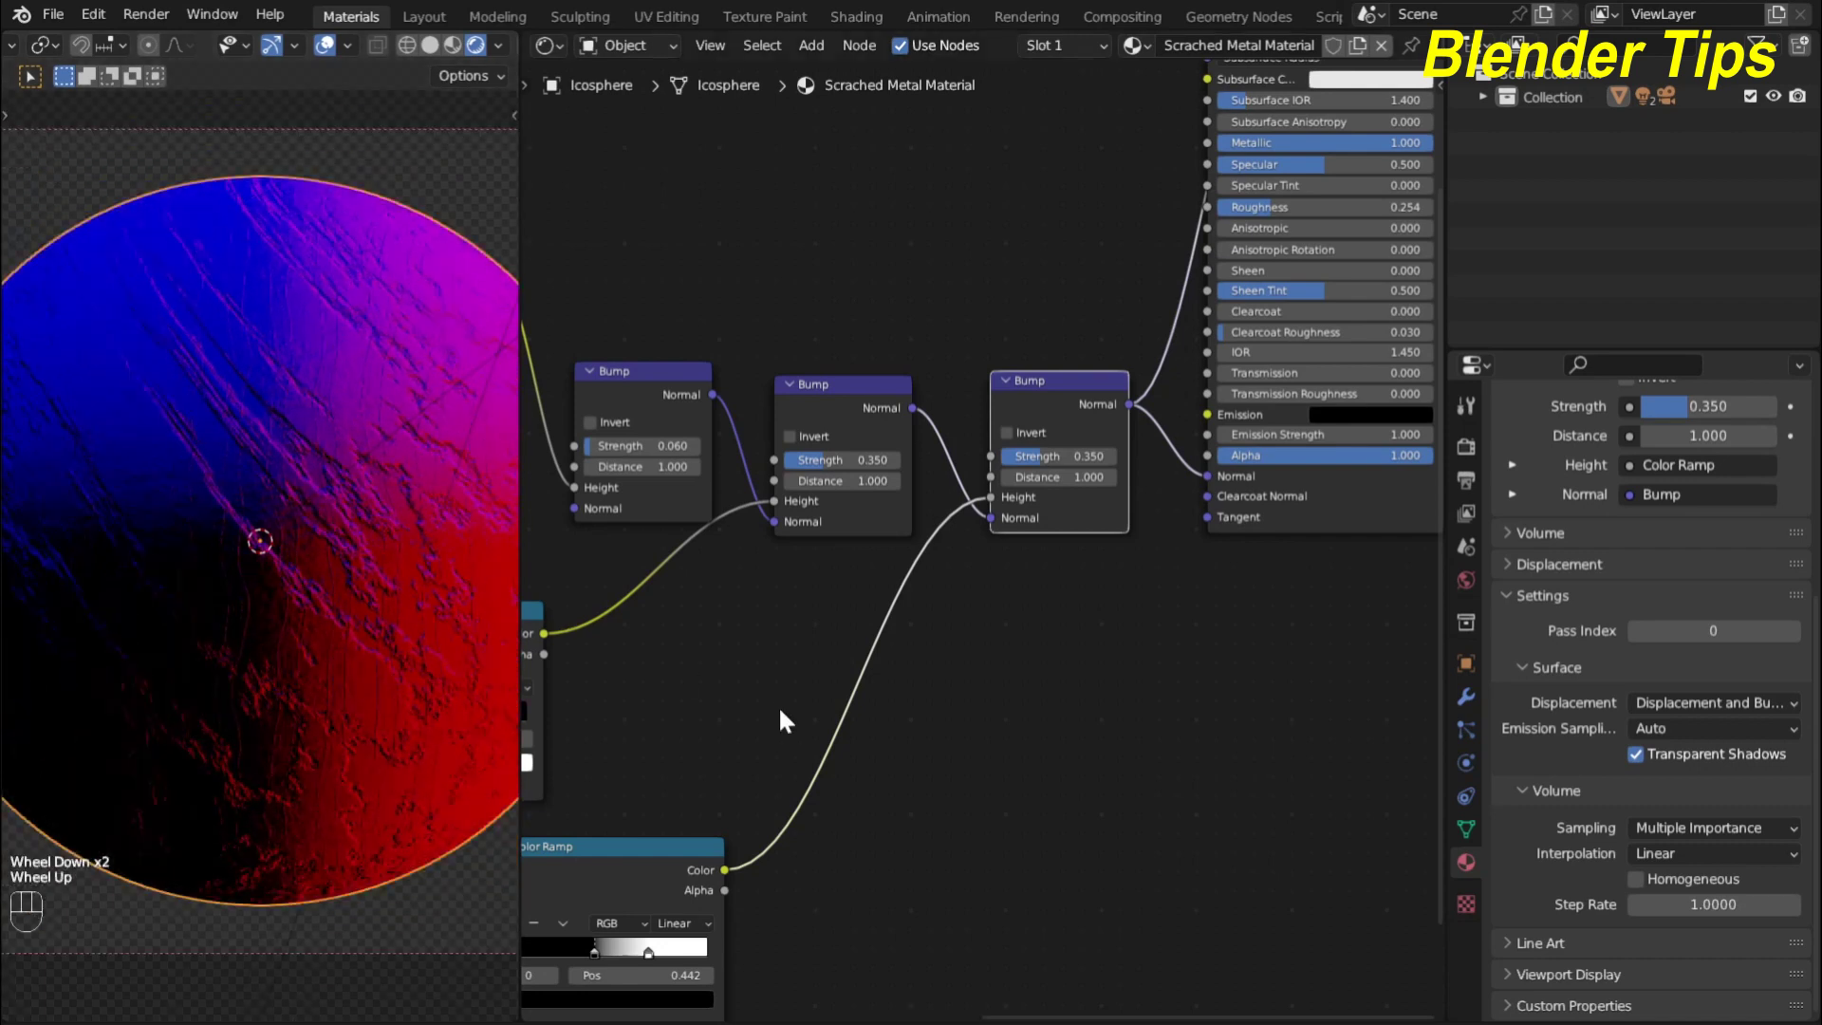
middle_click(882, 799)
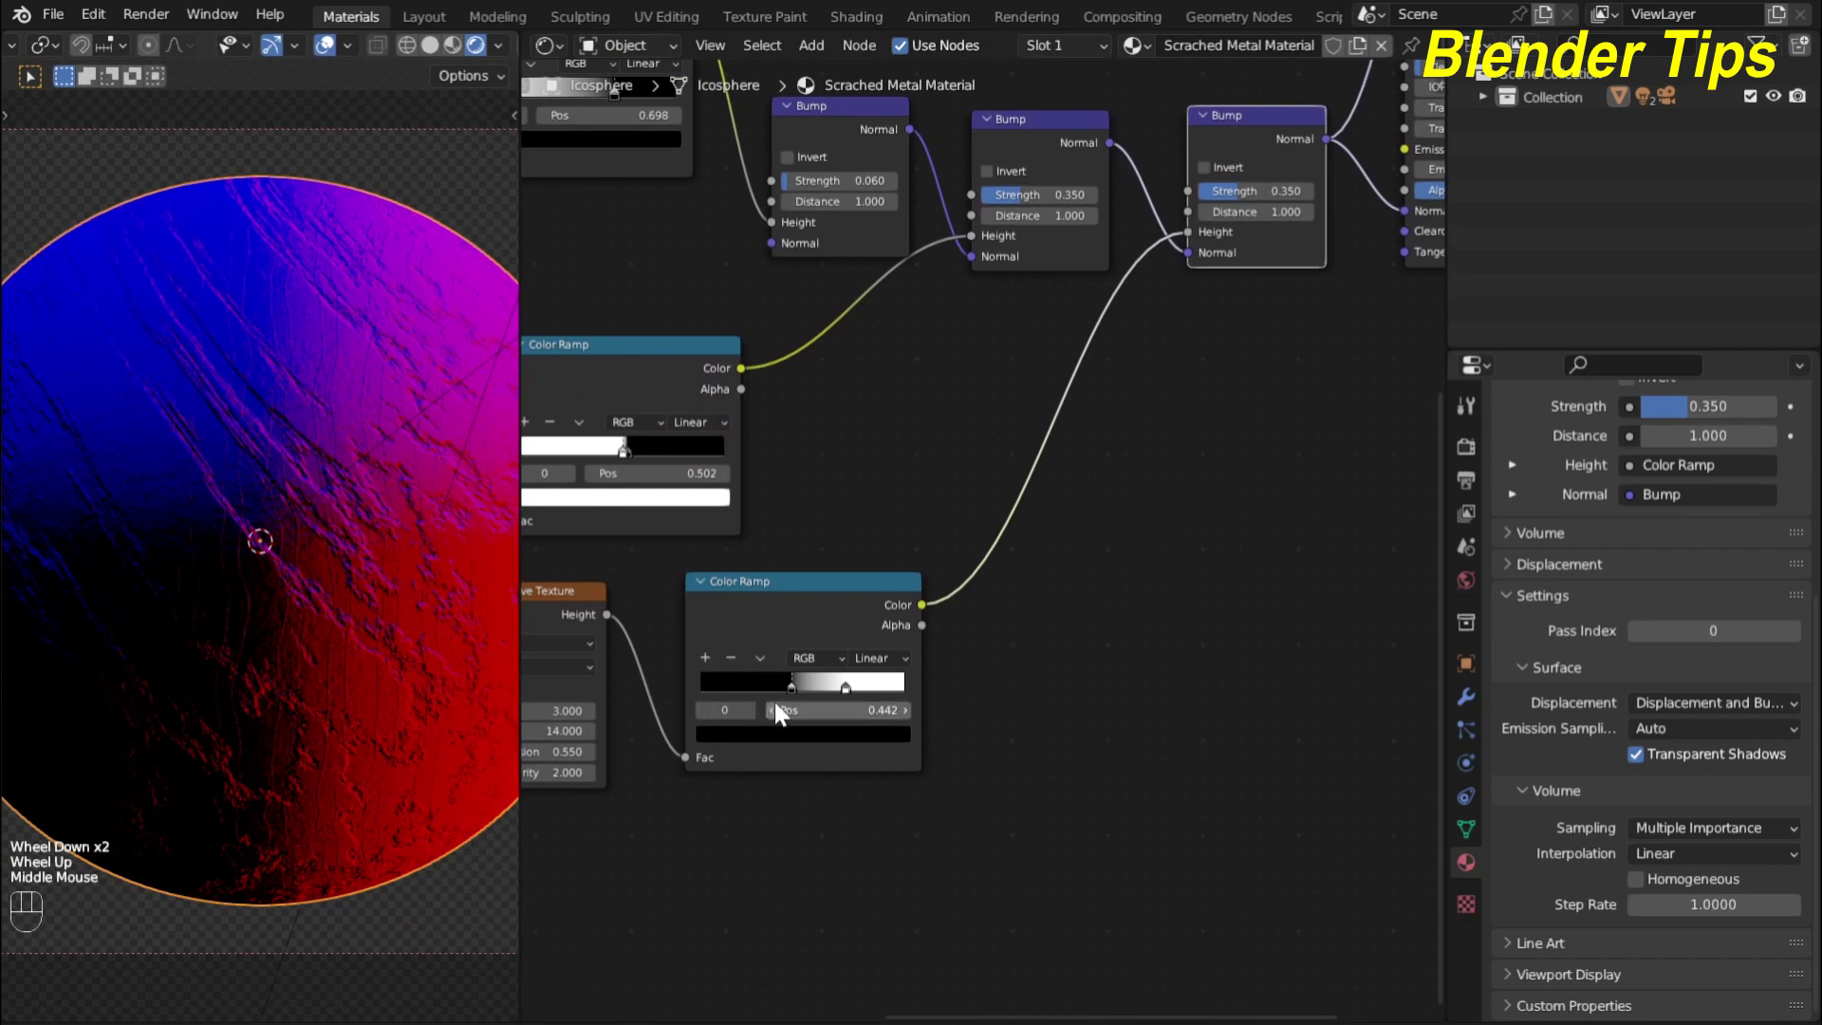
drag(797, 697, 790, 702)
click(849, 703)
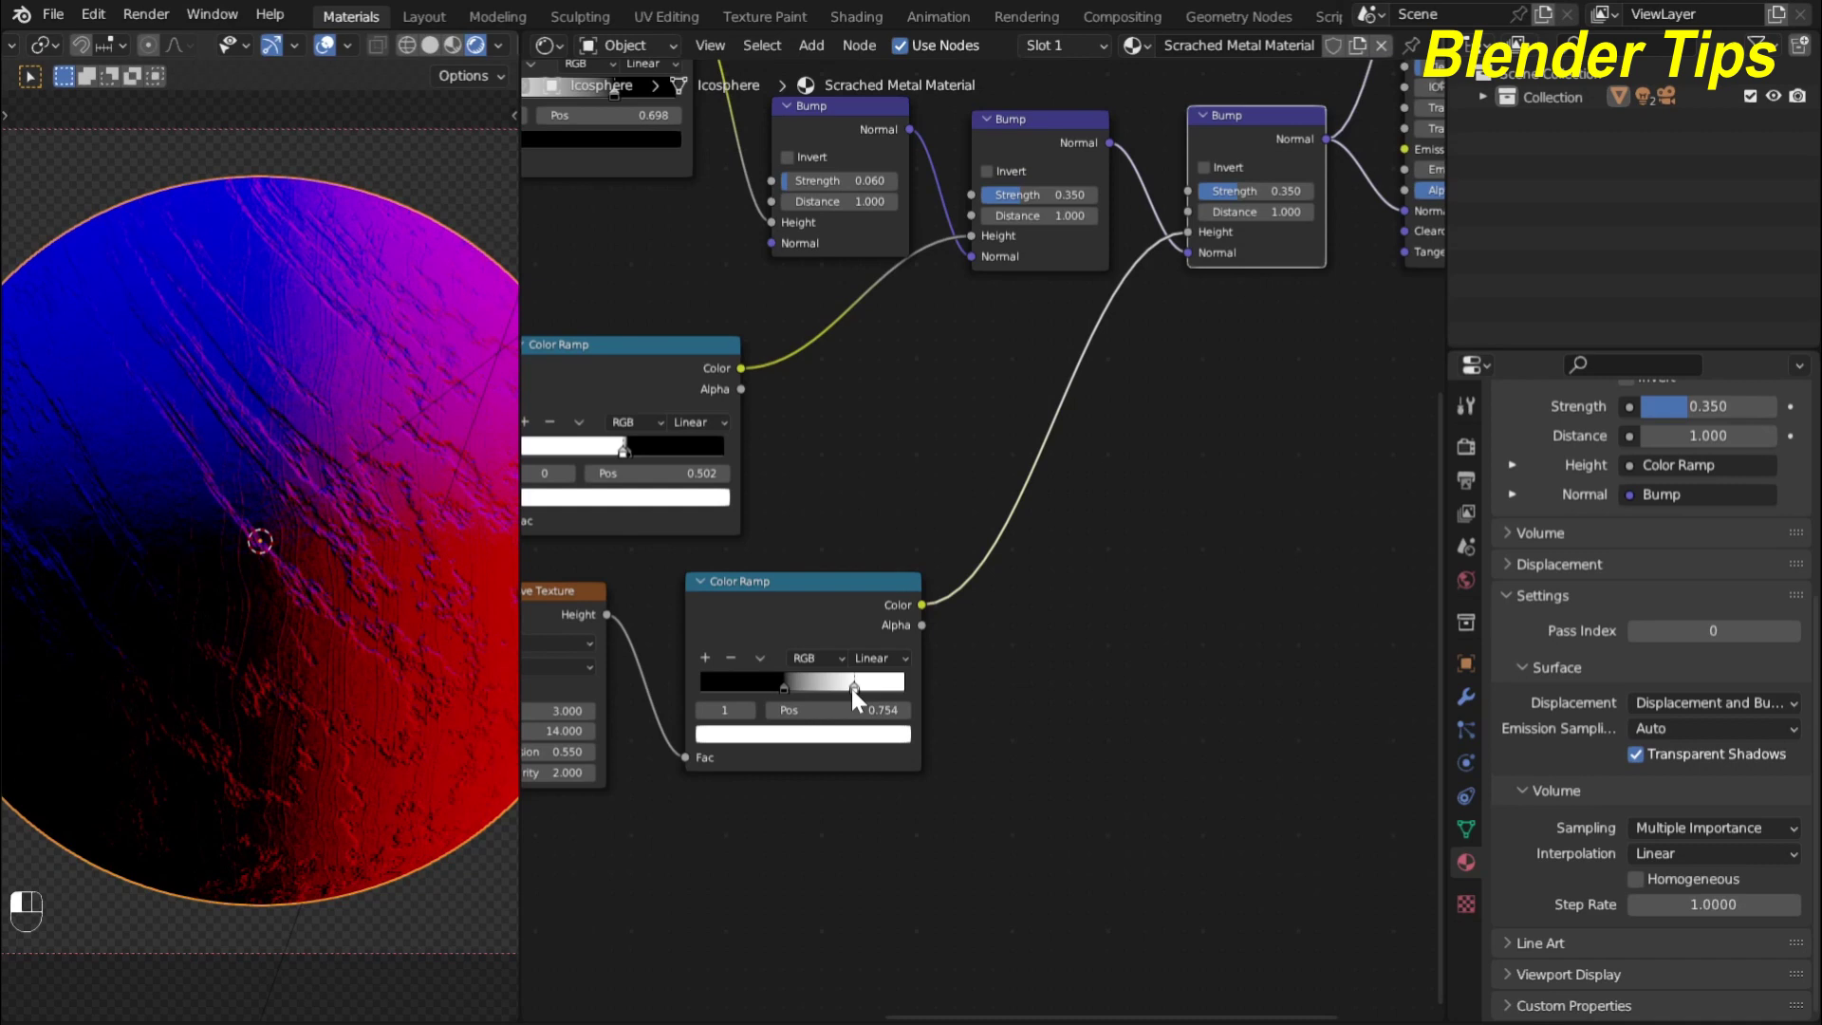
scroll(down, 3)
middle_click(1125, 539)
scroll(down, 3)
middle_click(948, 686)
click(1044, 351)
middle_click(1171, 652)
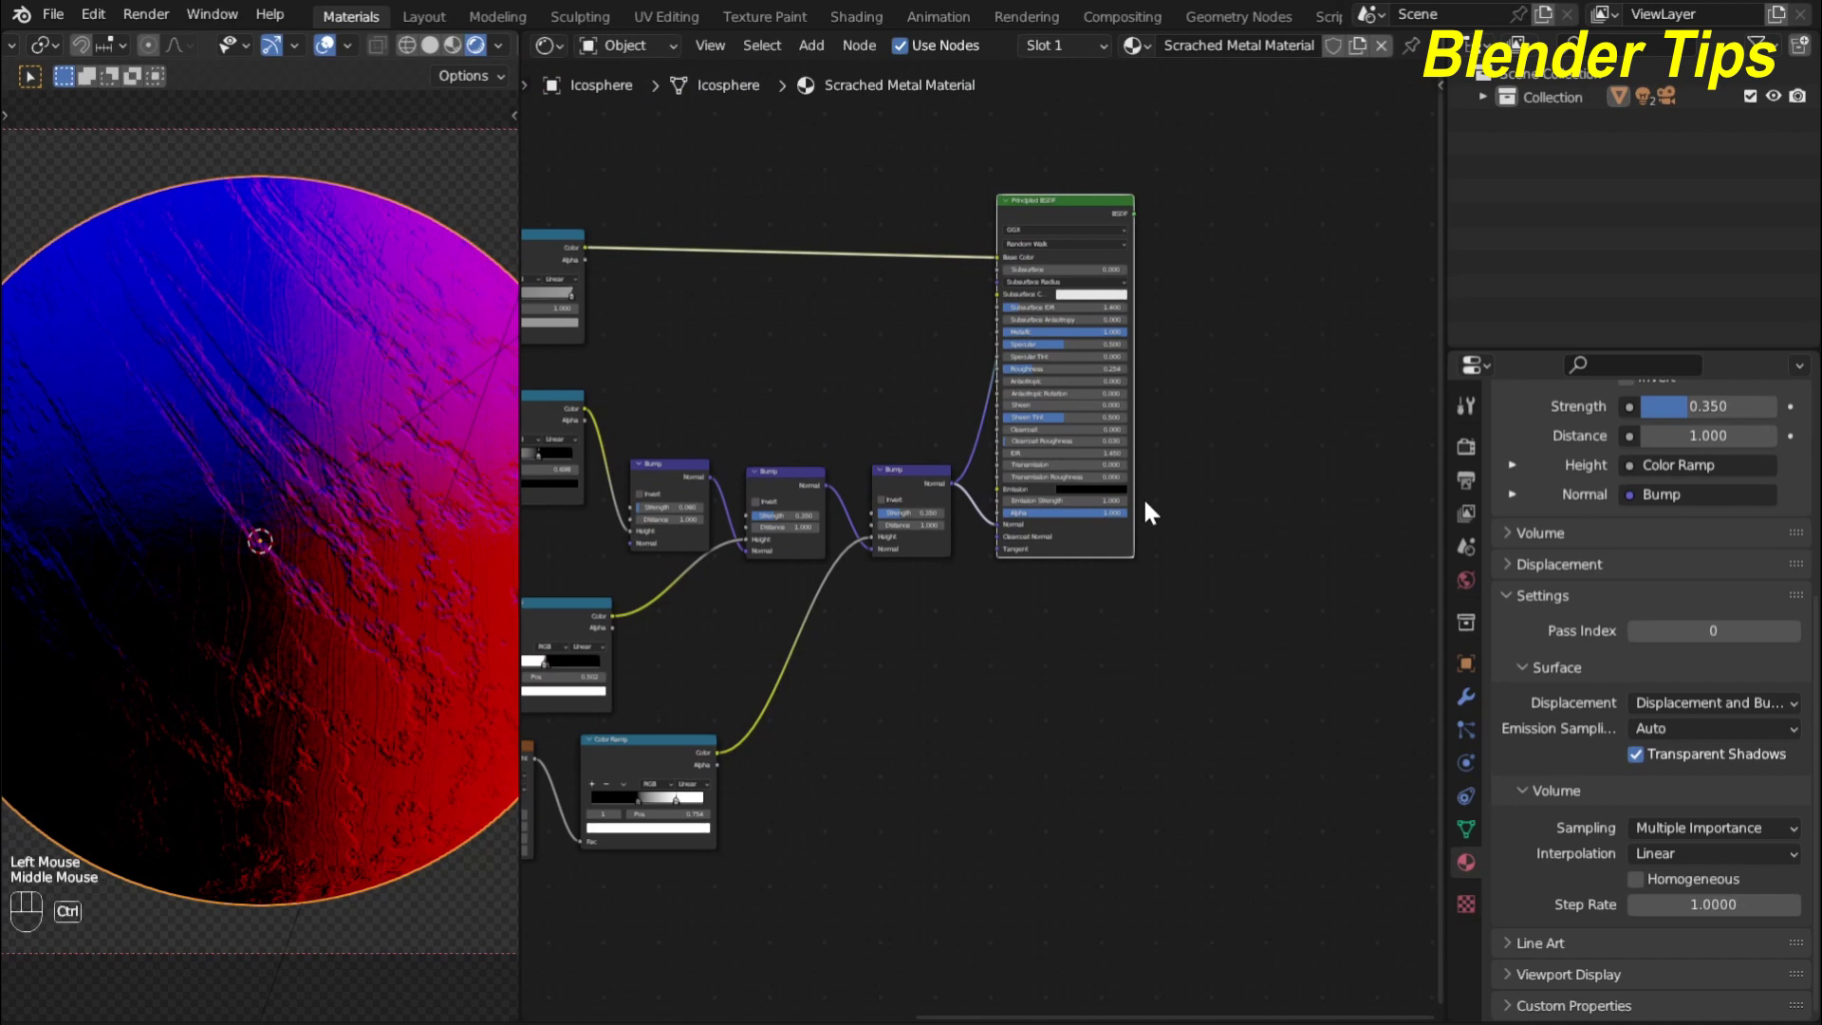
Restore the full Principled BSDF preview and zoom out over the whole node tree
click(1068, 222)
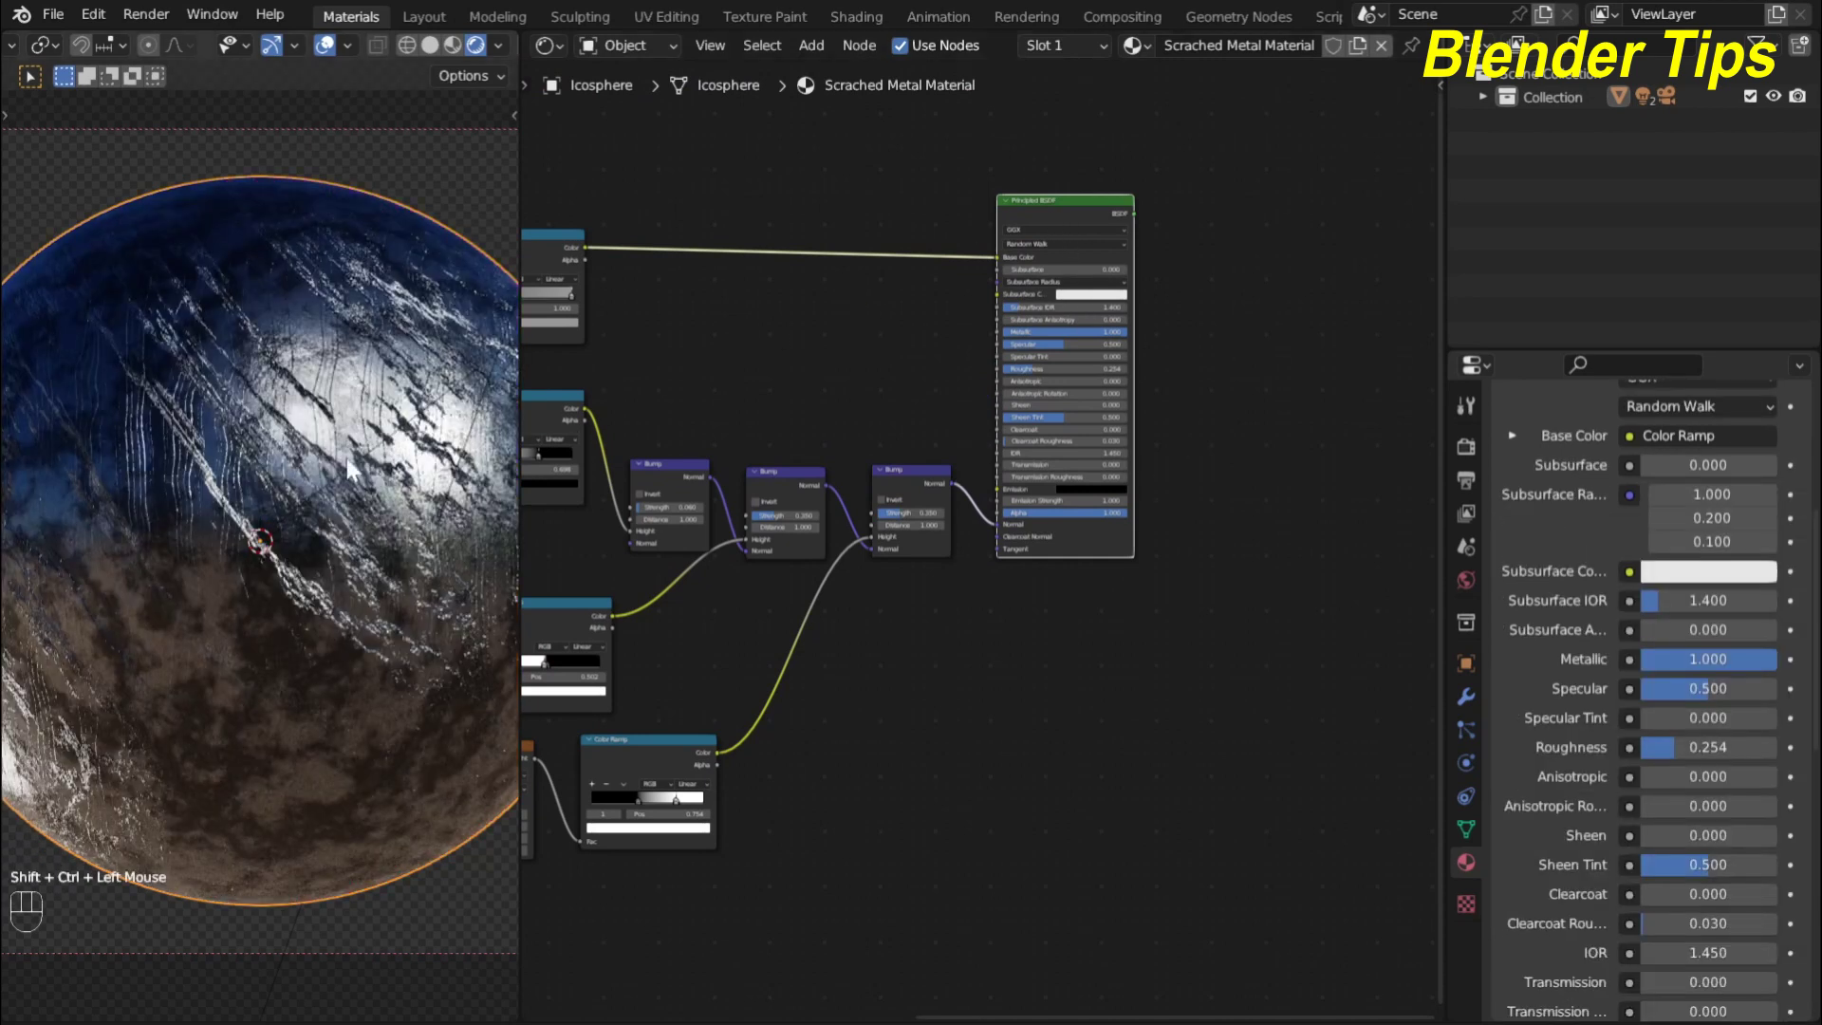
scroll(up, 3)
drag(557, 304, 1043, 255)
drag(1075, 210, 1237, 238)
drag(1102, 207, 1225, 259)
drag(1019, 312, 796, 399)
scroll(down, 3)
middle_click(828, 527)
scroll(down, 3)
middle_click(786, 524)
Render the finished scratched metal icosphere with F12
scroll(down, 3)
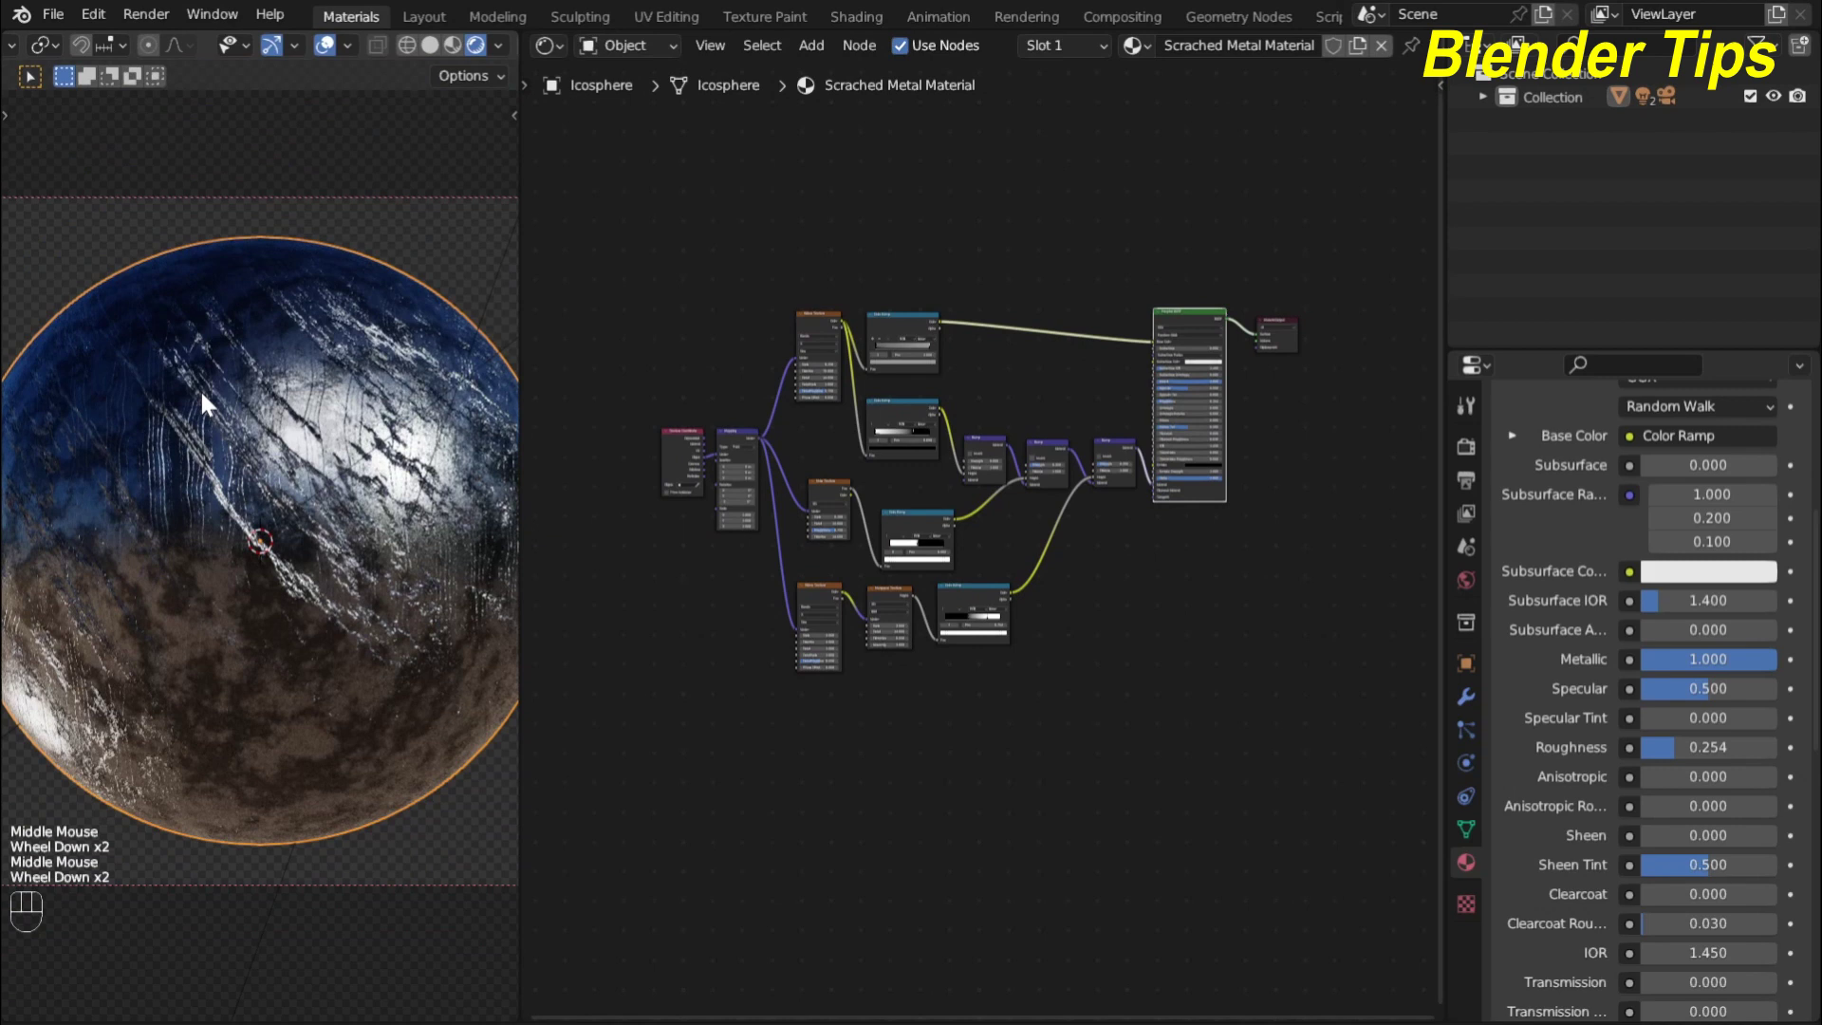
scroll(up, 3)
scroll(up, 3)
scroll(down, 3)
scroll(up, 3)
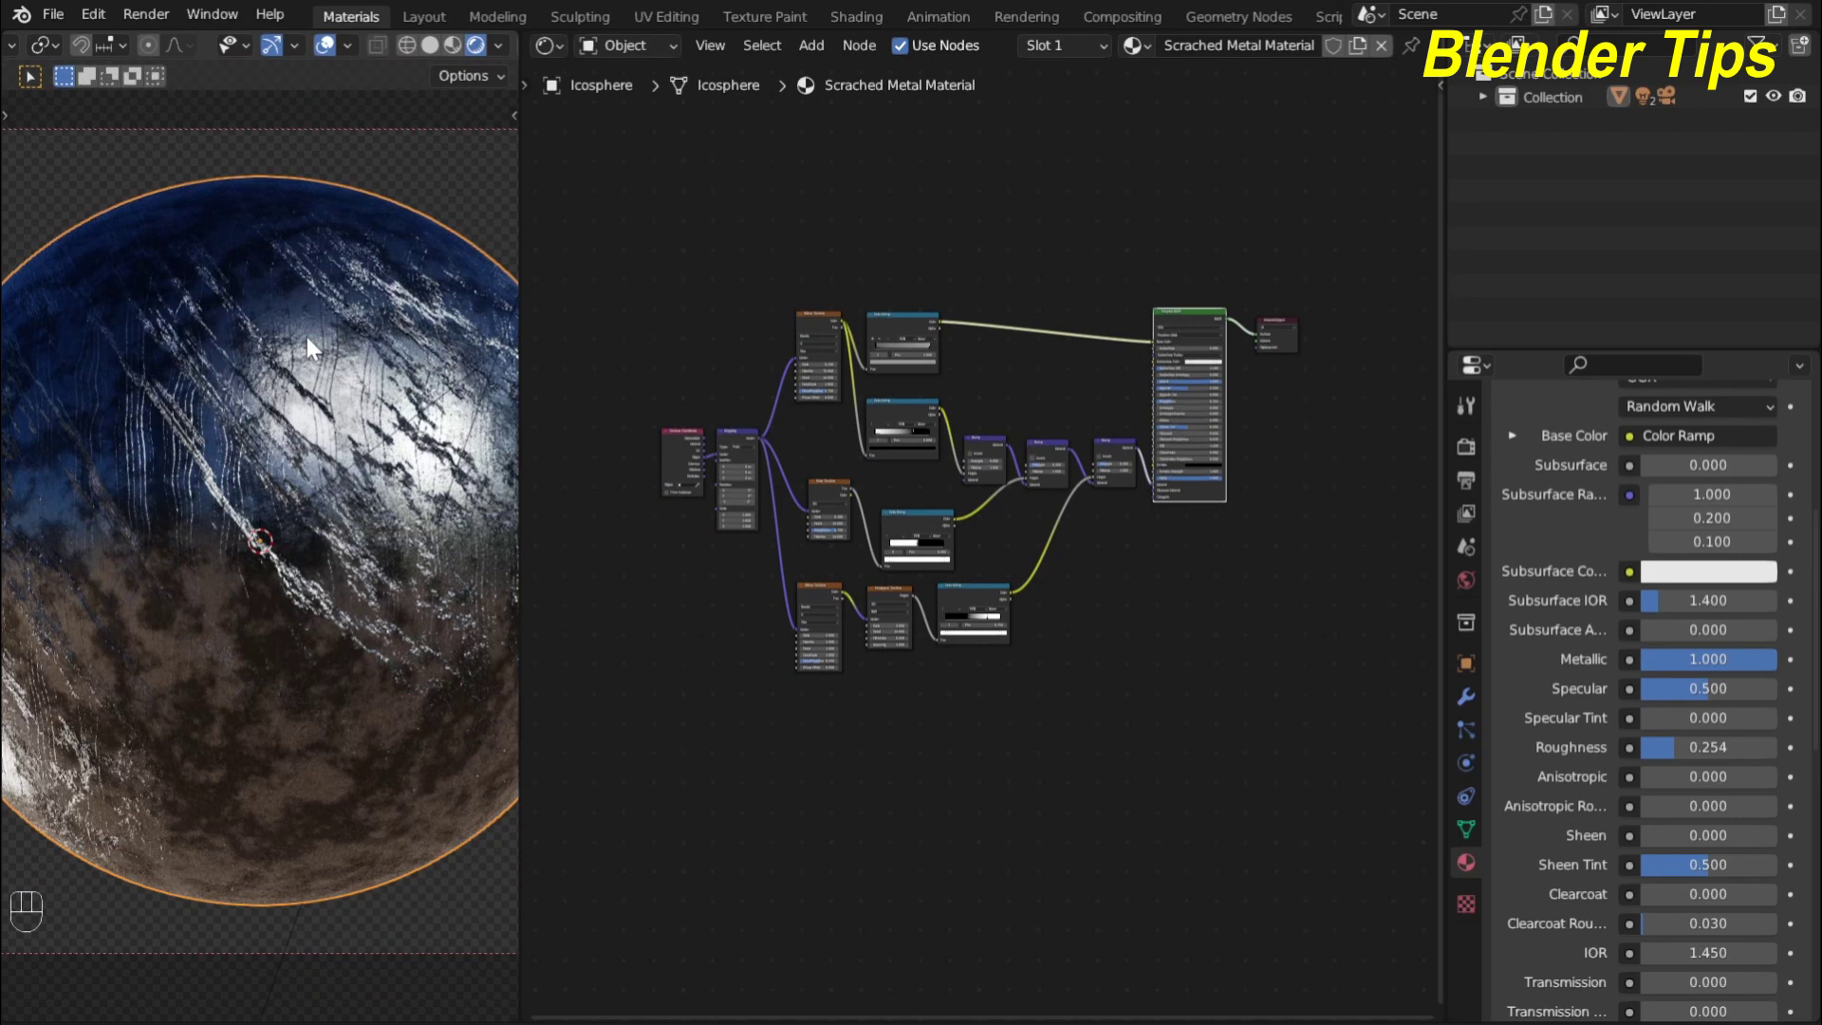
scroll(down, 3)
middle_click(773, 681)
scroll(up, 3)
key(F12)
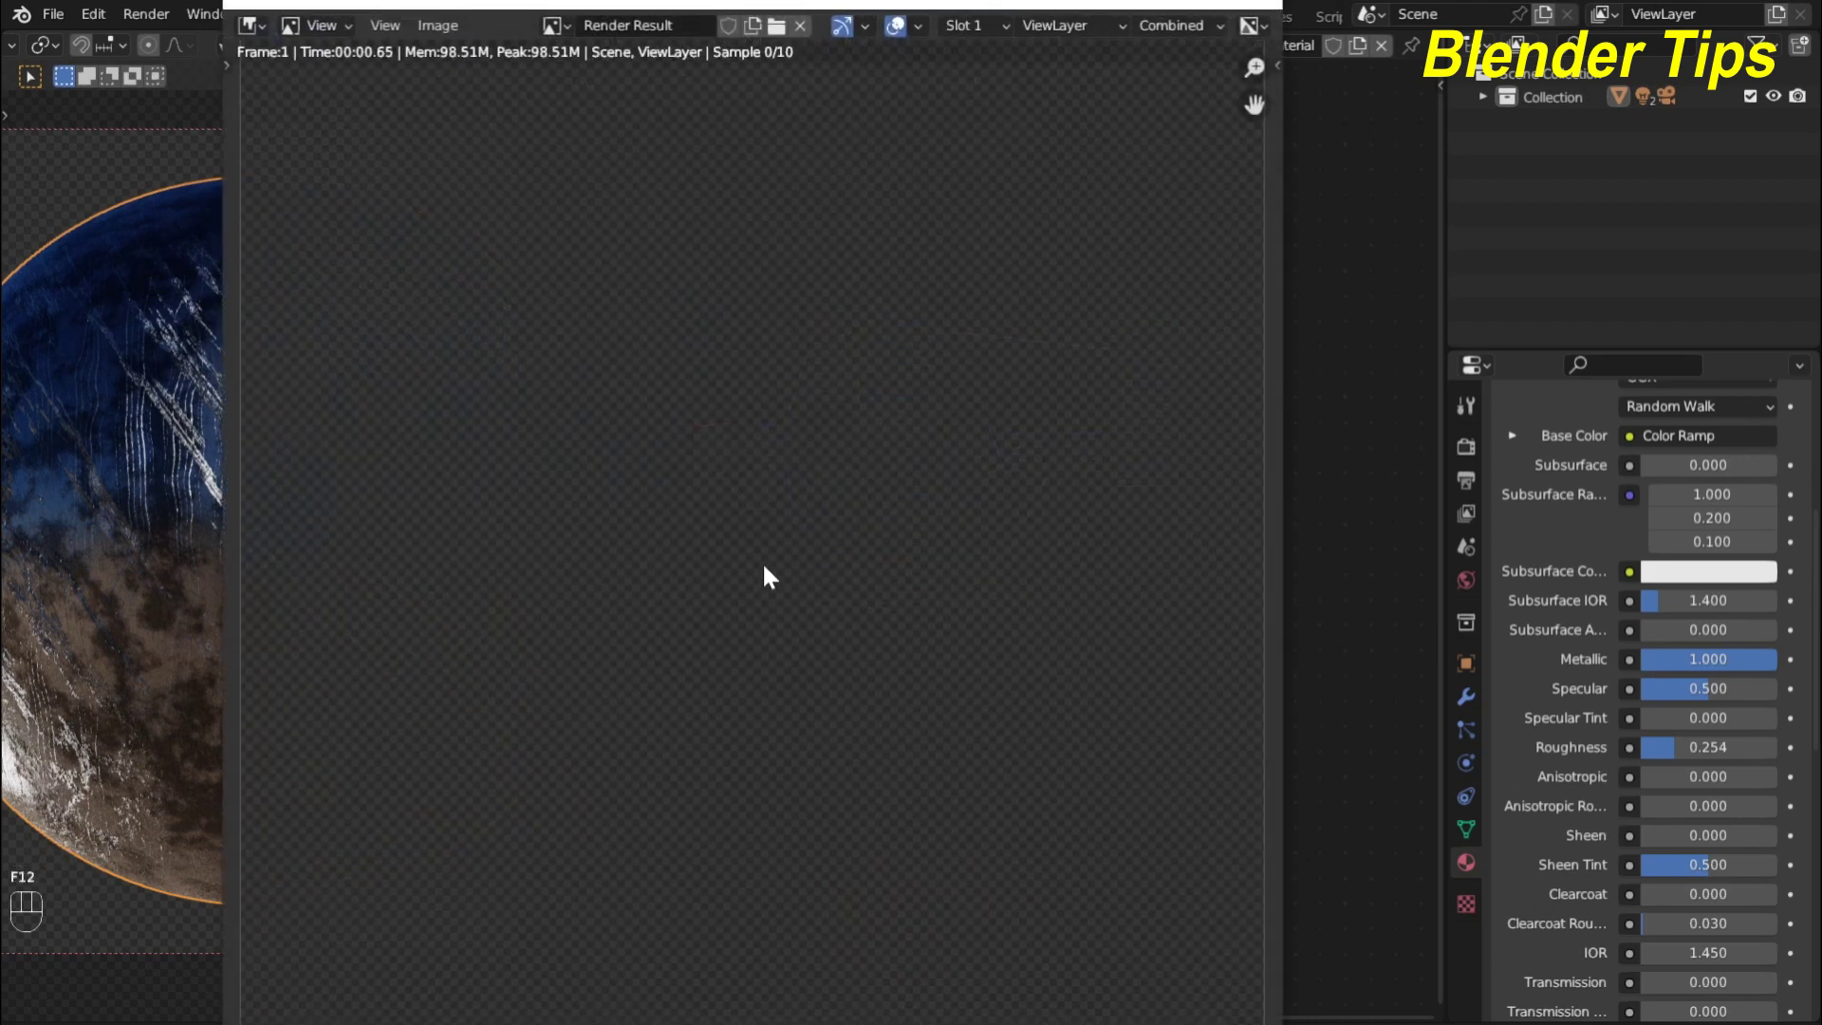